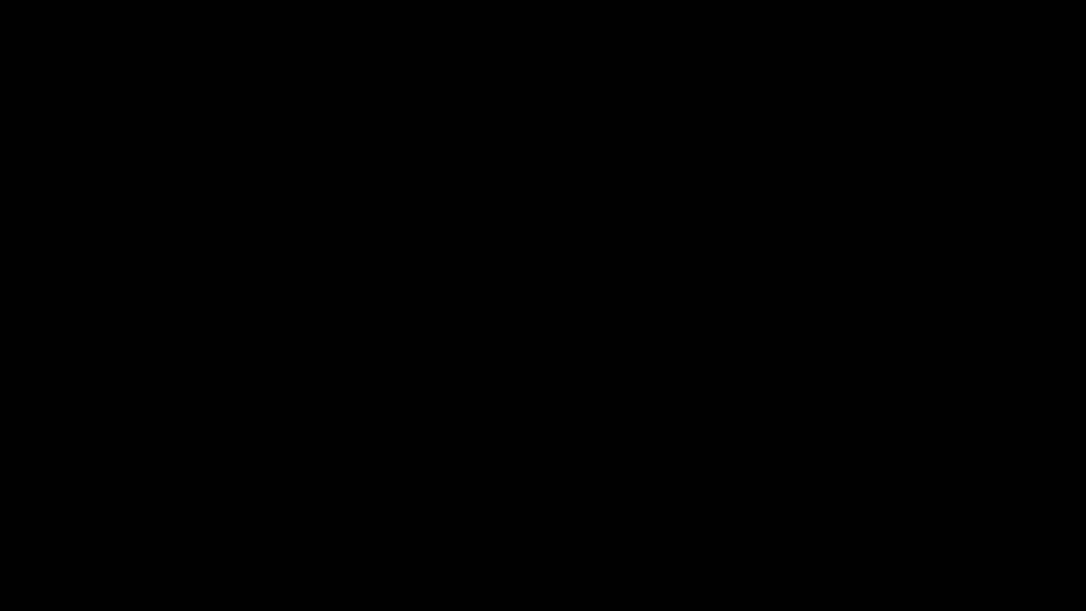
Load the helmet scene showing the glowing helmet, topology shell and component tiles.
{"action": "key", "text": "ctrl+alt+r"}
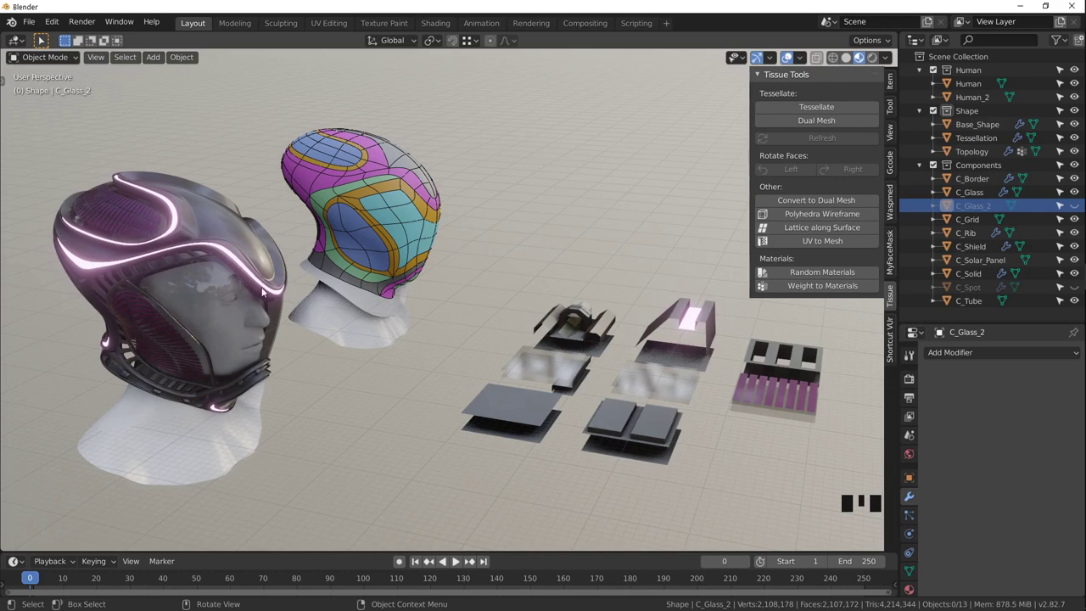
{"action": "left_click_drag", "start_coordinate": [260, 309], "coordinate": [380, 210]}
{"action": "left_click", "coordinate": [380, 210]}
{"action": "left_click_drag", "start_coordinate": [818, 508], "coordinate": [786, 481]}
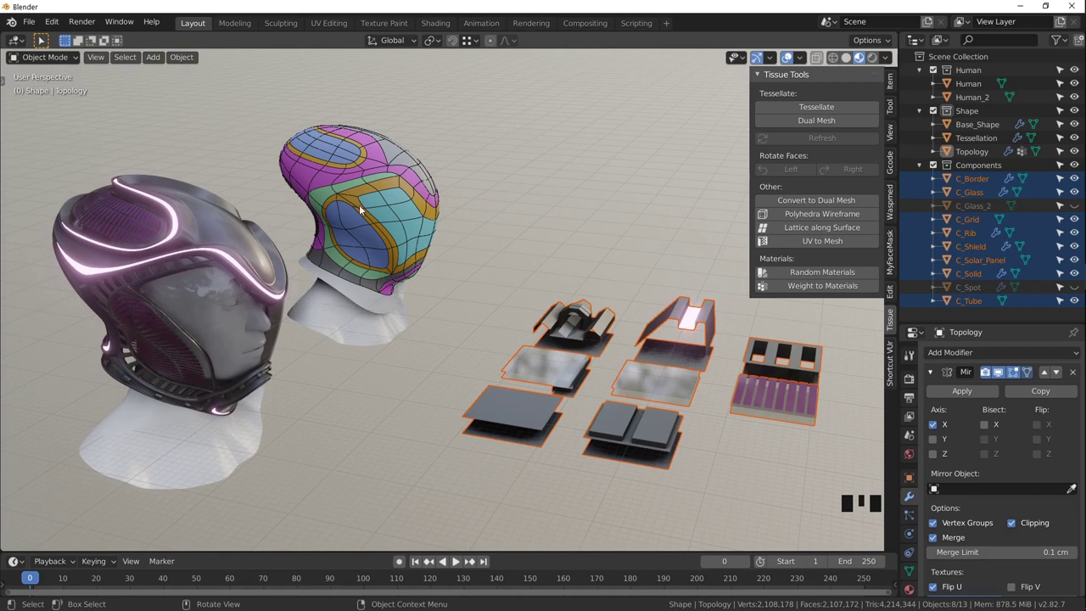
{"action": "left_click", "coordinate": [106, 319]}
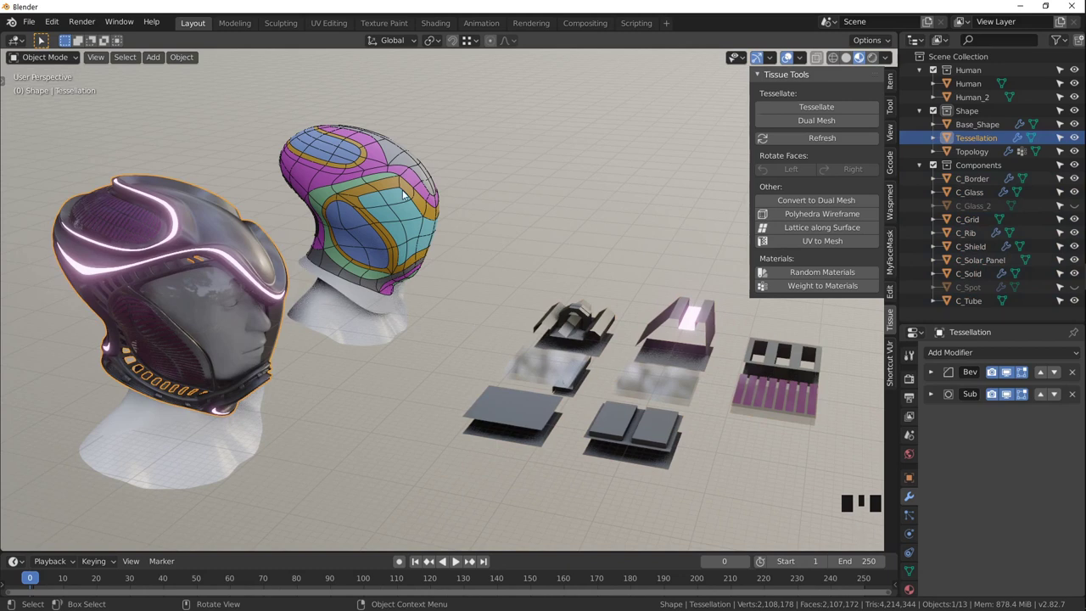
{"action": "left_click", "coordinate": [405, 194]}
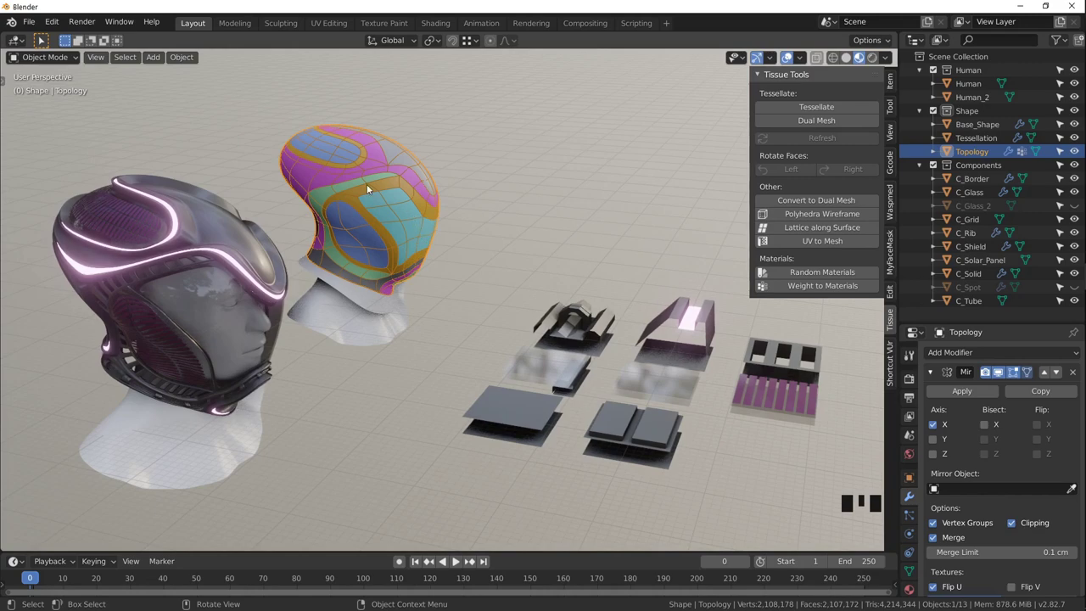
{"action": "left_click_drag", "start_coordinate": [324, 254], "coordinate": [384, 253]}
{"action": "scroll", "scroll_direction": "down", "scroll_amount": 3}
{"action": "left_click_drag", "start_coordinate": [396, 250], "coordinate": [252, 223]}
{"action": "scroll", "scroll_direction": "up", "scroll_amount": 3}
{"action": "left_click_drag", "start_coordinate": [277, 252], "coordinate": [656, 312]}
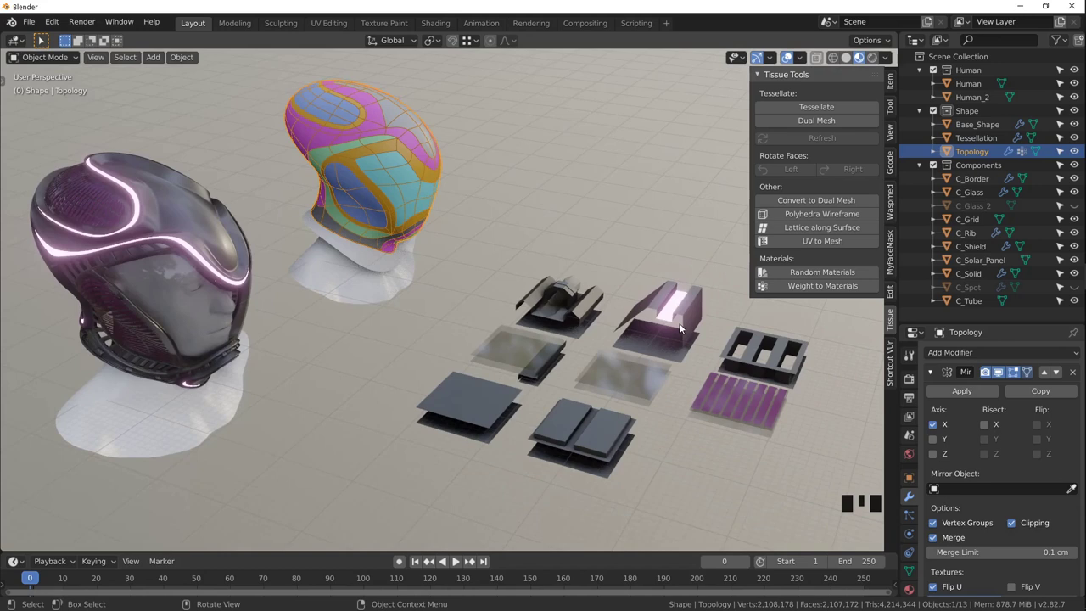
{"action": "left_click", "coordinate": [210, 220]}
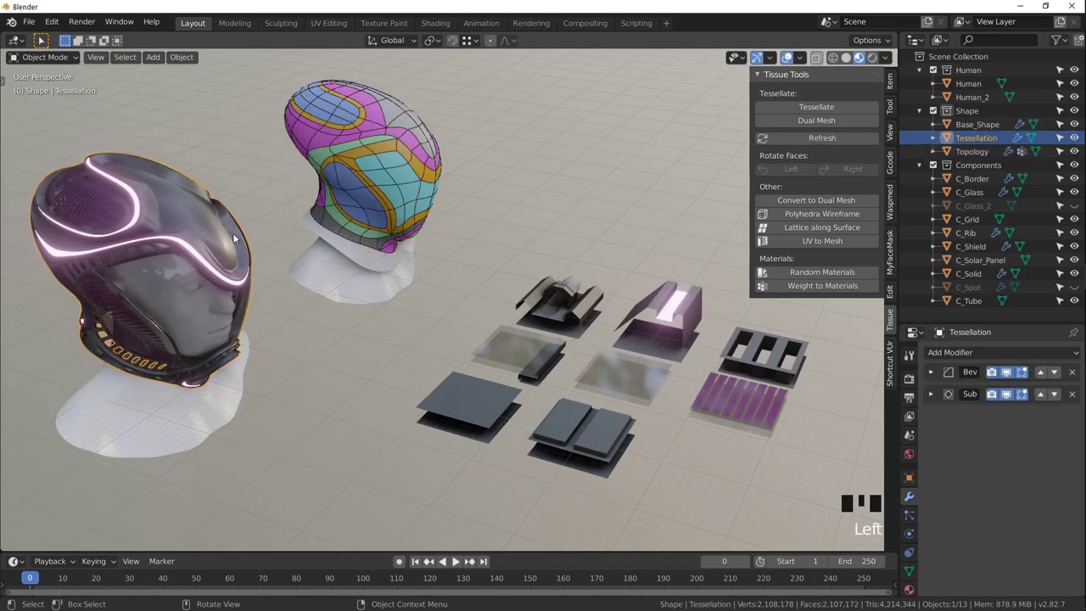
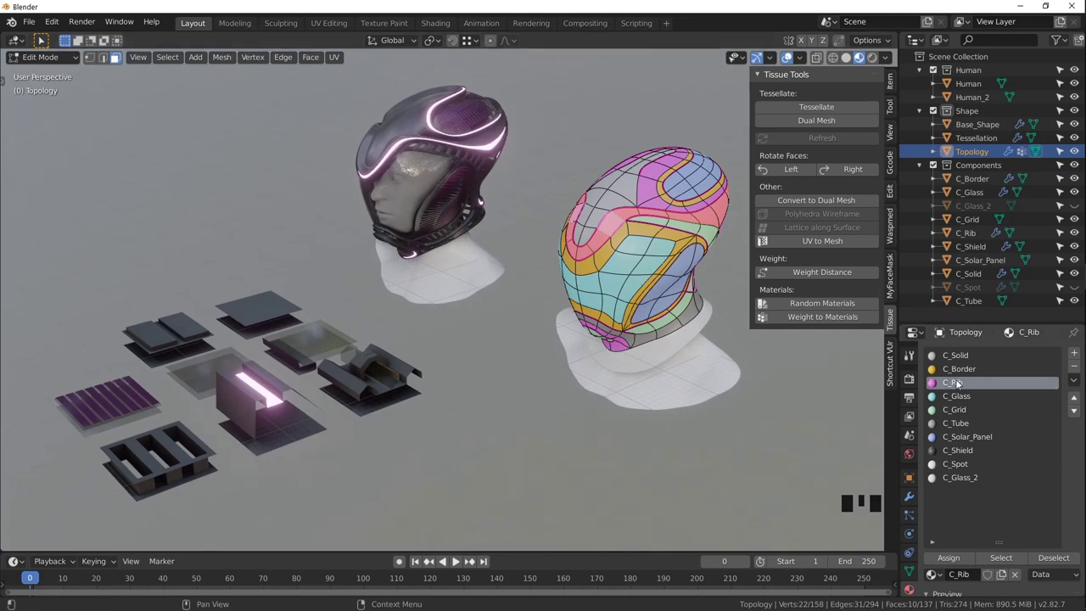
Compare the shell's C_Solid face material with the C_Solid component tile.
{"action": "key", "text": "Tab"}
{"action": "left_click", "coordinate": [273, 311]}
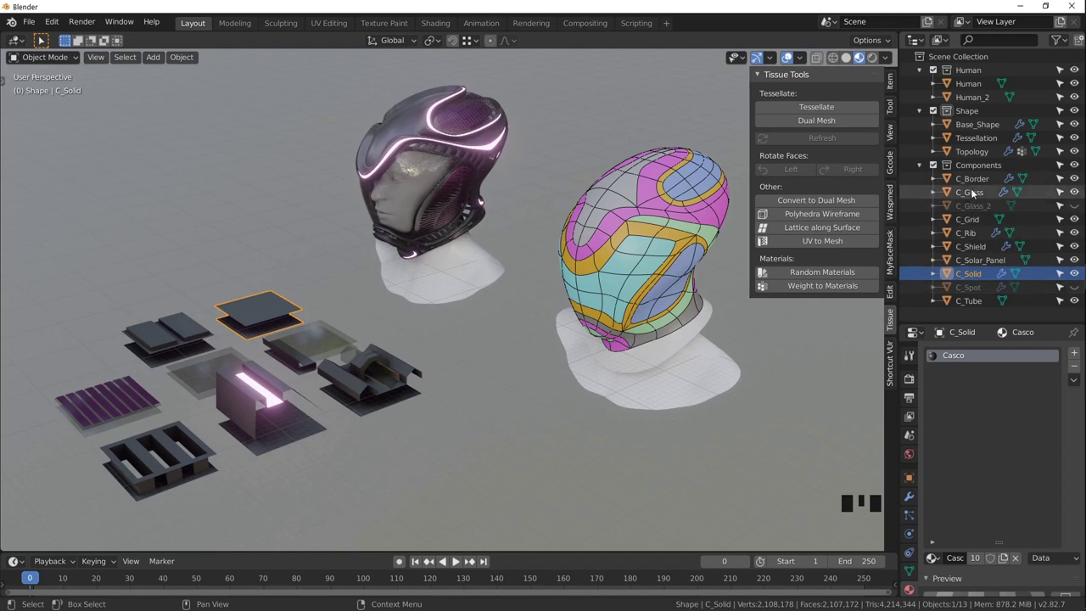
{"action": "left_click", "coordinate": [633, 220]}
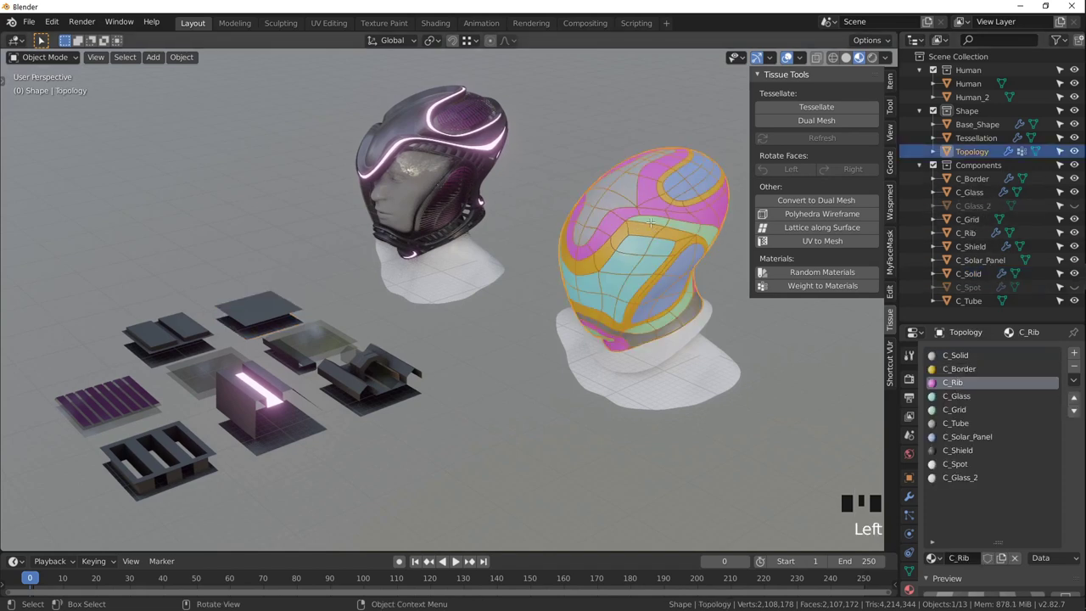
{"action": "key", "text": "Tab"}
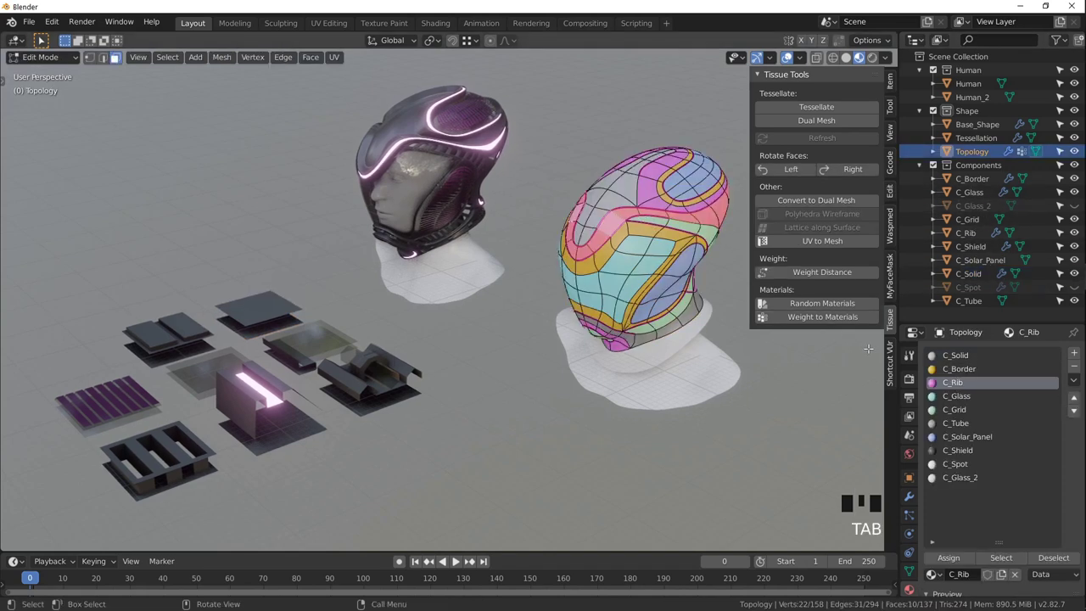
{"action": "left_click", "coordinate": [957, 358]}
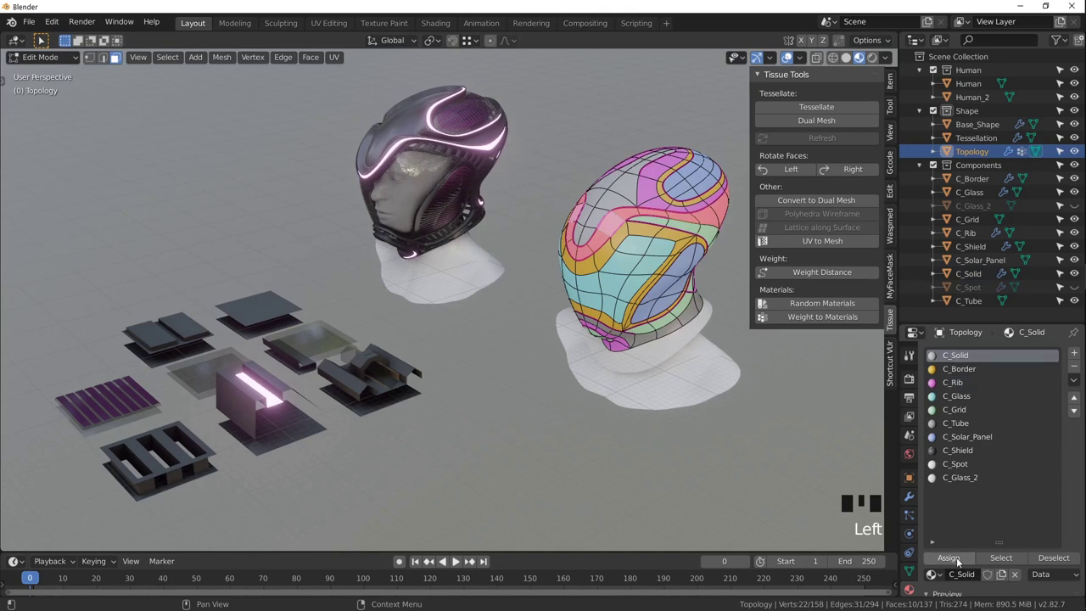
{"action": "left_click_drag", "start_coordinate": [960, 561], "coordinate": [937, 482]}
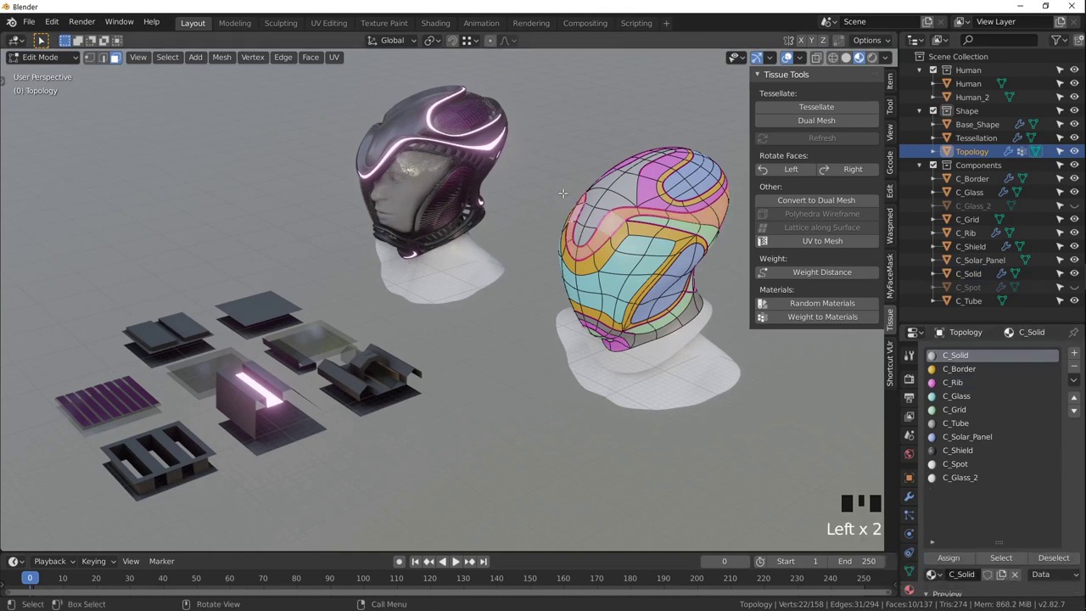
{"action": "key", "text": "Tab"}
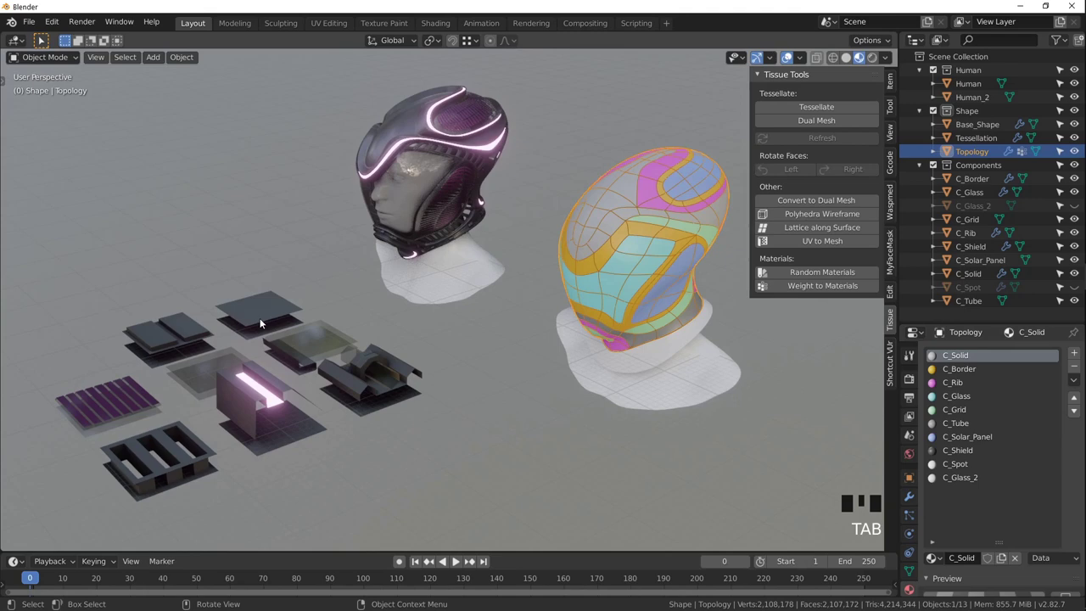
Refresh the Tessellation in Tissue Tools and zoom in on the regenerated helmet.
{"action": "left_click", "coordinate": [259, 307]}
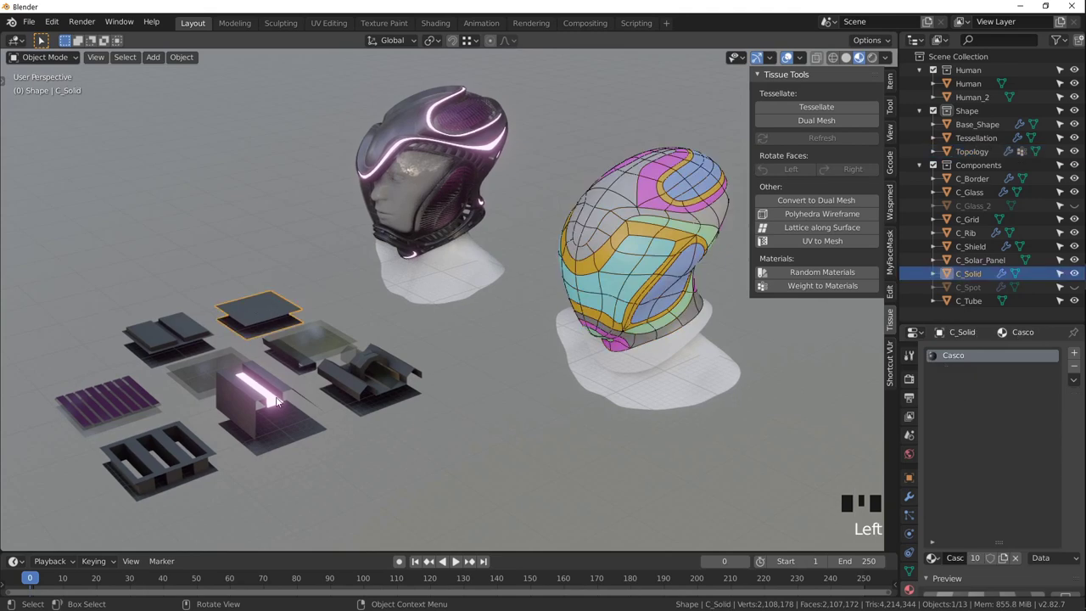
{"action": "left_click", "coordinate": [282, 394]}
{"action": "left_click", "coordinate": [282, 400]}
{"action": "scroll", "scroll_direction": "up", "scroll_amount": 3}
{"action": "left_click_drag", "start_coordinate": [451, 126], "coordinate": [482, 251]}
{"action": "scroll", "scroll_direction": "up", "scroll_amount": 3}
{"action": "left_click_drag", "start_coordinate": [482, 253], "coordinate": [388, 257]}
{"action": "left_click_drag", "start_coordinate": [371, 336], "coordinate": [427, 254]}
{"action": "key", "text": "KP_Decimal"}
{"action": "left_click_drag", "start_coordinate": [405, 273], "coordinate": [832, 143]}
{"action": "left_click_drag", "start_coordinate": [831, 143], "coordinate": [379, 271]}
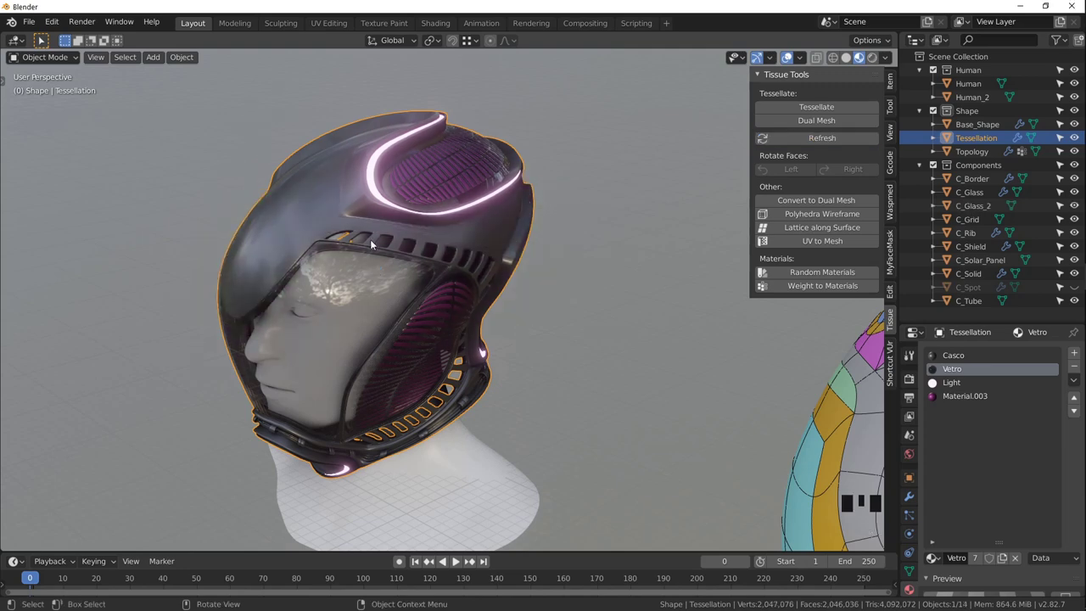
Switch viewport shading to Solid with a metallic MatCap for the helmet.
{"action": "left_click_drag", "start_coordinate": [343, 252], "coordinate": [514, 243]}
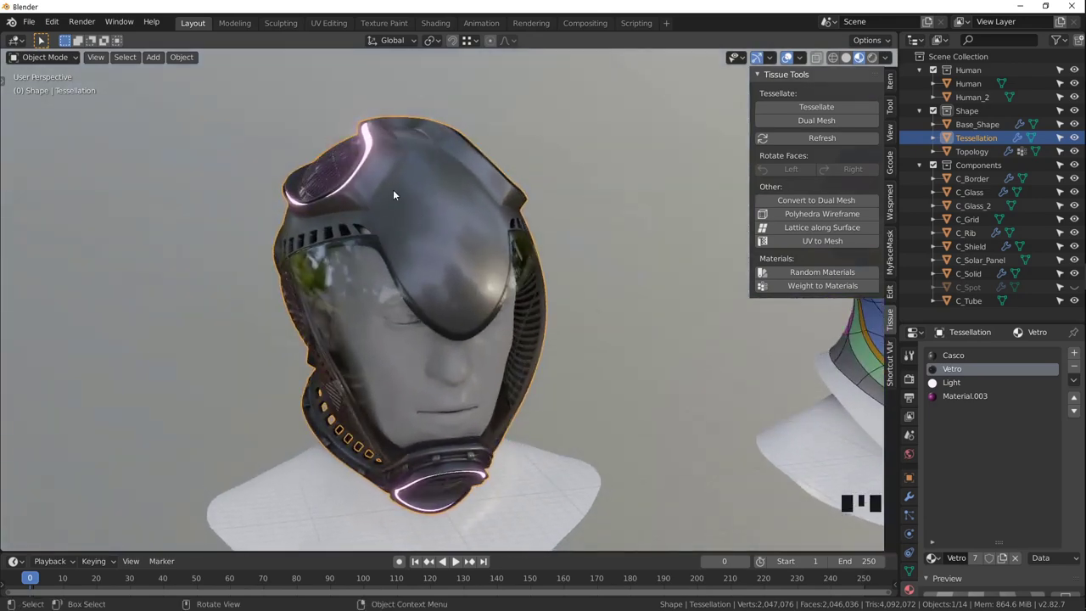
{"action": "scroll", "scroll_direction": "down", "scroll_amount": 3}
{"action": "left_click_drag", "start_coordinate": [440, 212], "coordinate": [348, 239]}
{"action": "left_click_drag", "start_coordinate": [404, 281], "coordinate": [396, 253]}
{"action": "scroll", "scroll_direction": "up", "scroll_amount": 3}
{"action": "left_click_drag", "start_coordinate": [385, 280], "coordinate": [851, 61]}
{"action": "left_click", "coordinate": [850, 61]}
Orbit around the chrome helmet to inspect its ribbed panels and vents.
{"action": "left_click_drag", "start_coordinate": [403, 279], "coordinate": [418, 260]}
{"action": "left_click_drag", "start_coordinate": [420, 260], "coordinate": [372, 263]}
{"action": "scroll", "scroll_direction": "up", "scroll_amount": 3}
{"action": "left_click_drag", "start_coordinate": [371, 243], "coordinate": [493, 246]}
{"action": "scroll", "scroll_direction": "down", "scroll_amount": 3}
{"action": "left_click_drag", "start_coordinate": [469, 260], "coordinate": [460, 231]}
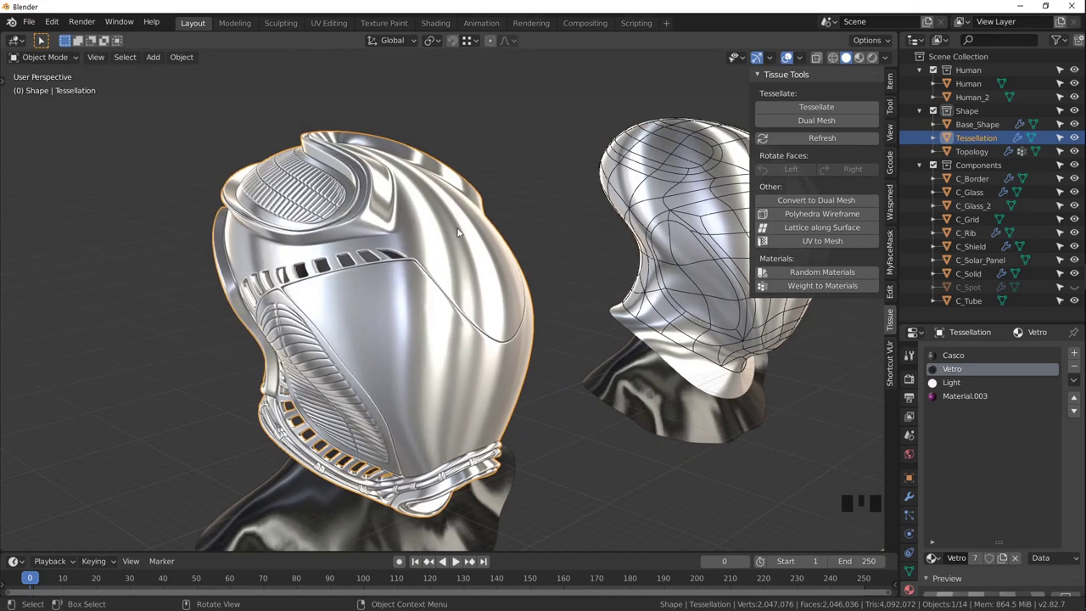
Select the Tessellation helmet object and delete it, leaving head and shell.
{"action": "left_click_drag", "start_coordinate": [467, 315], "coordinate": [441, 293]}
{"action": "scroll", "scroll_direction": "down", "scroll_amount": 3}
{"action": "left_click_drag", "start_coordinate": [460, 253], "coordinate": [396, 219]}
{"action": "left_click", "coordinate": [396, 218]}
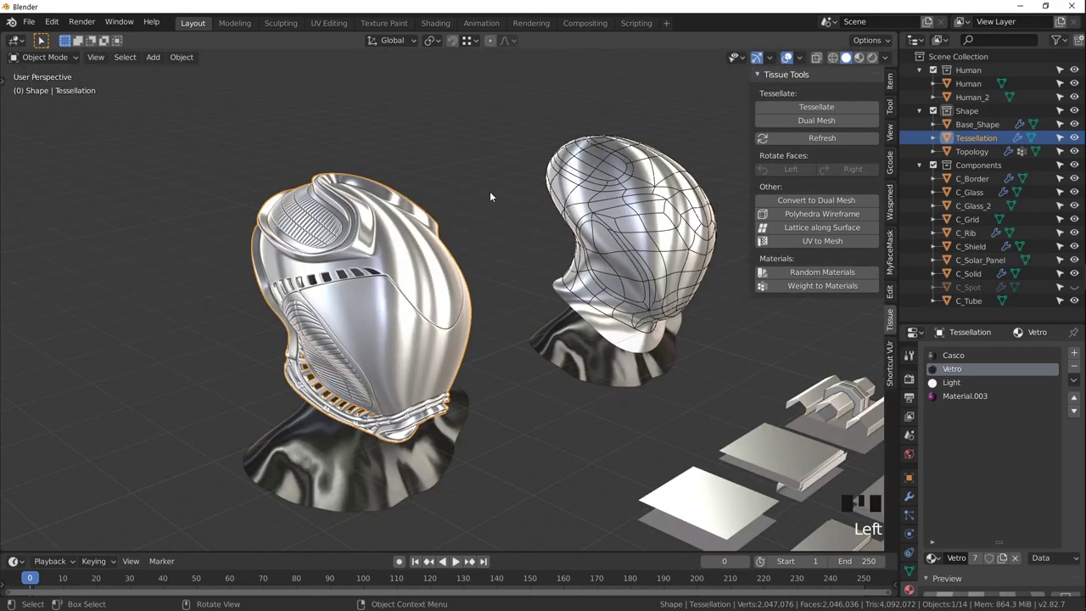
{"action": "key", "text": "Delete"}
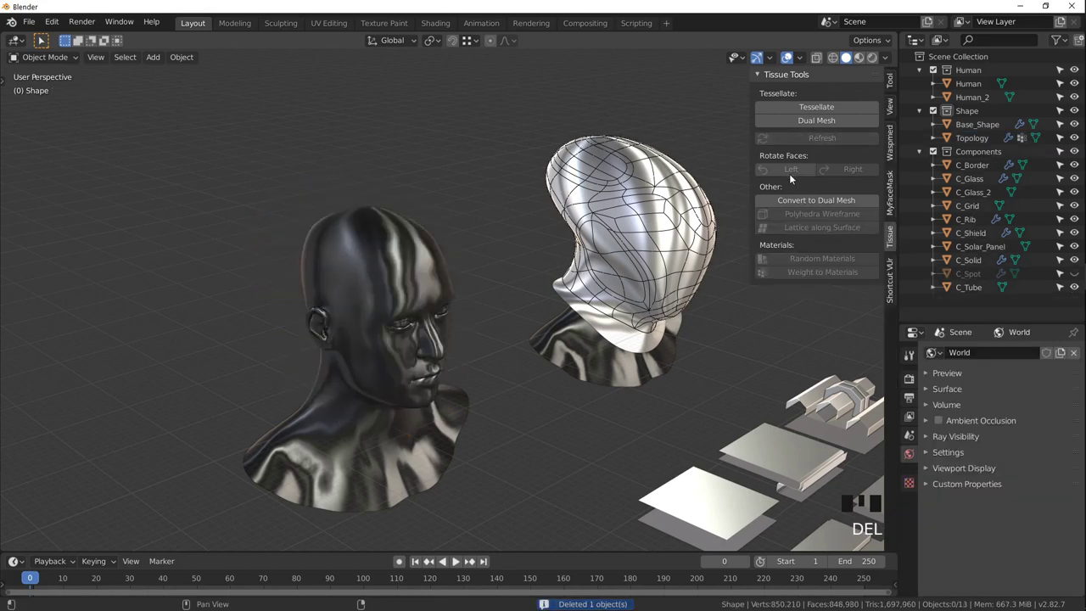
Select the topology shell, restore material shading and leave its Edit Mode.
{"action": "left_click", "coordinate": [635, 185]}
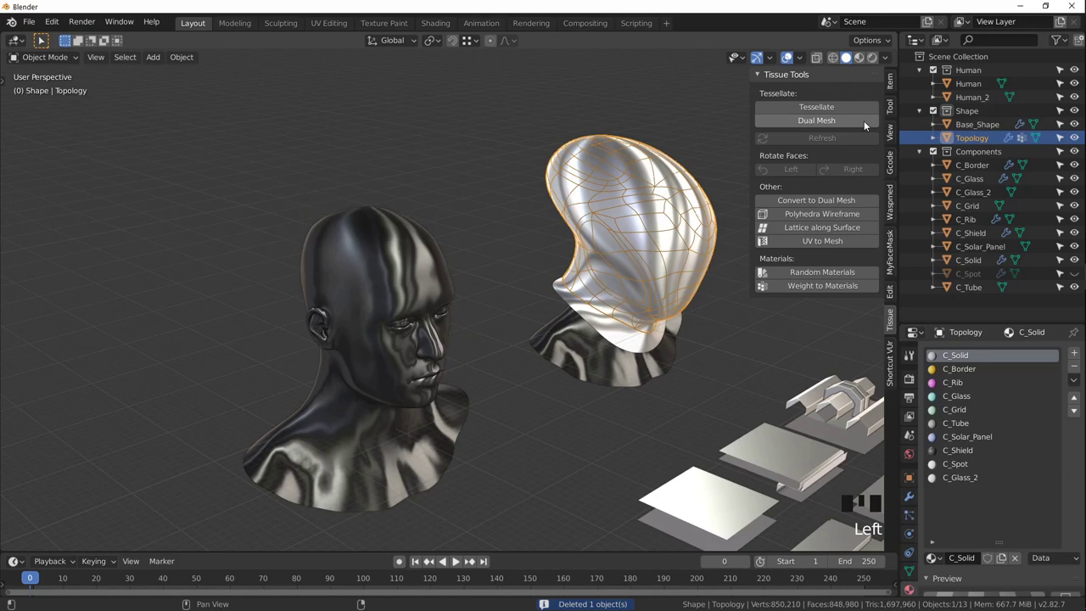
{"action": "left_click", "coordinate": [865, 60]}
{"action": "left_click_drag", "start_coordinate": [566, 177], "coordinate": [396, 238]}
{"action": "scroll", "scroll_direction": "up", "scroll_amount": 3}
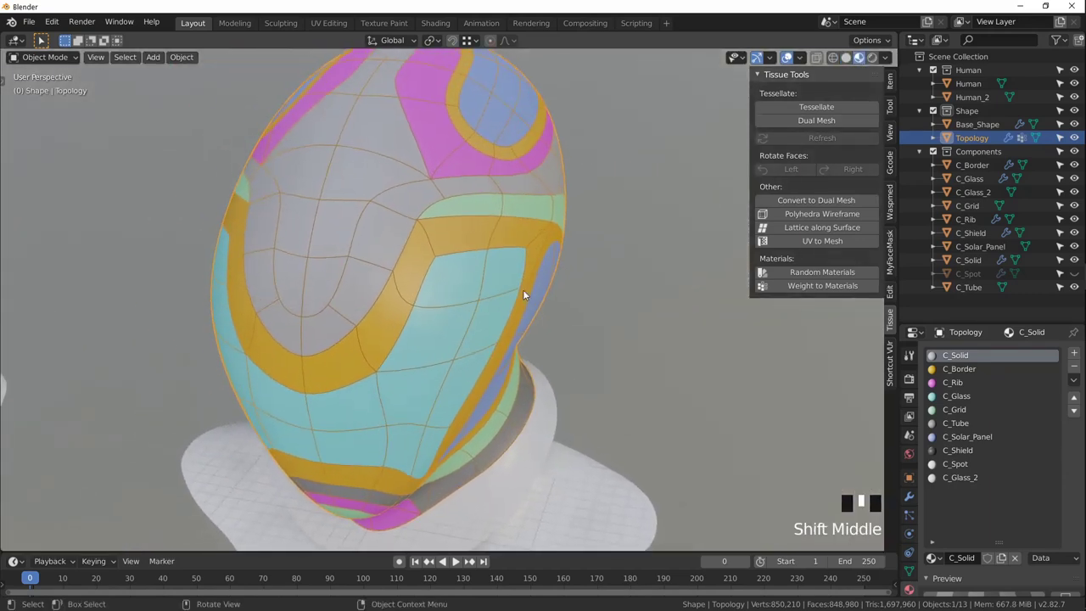
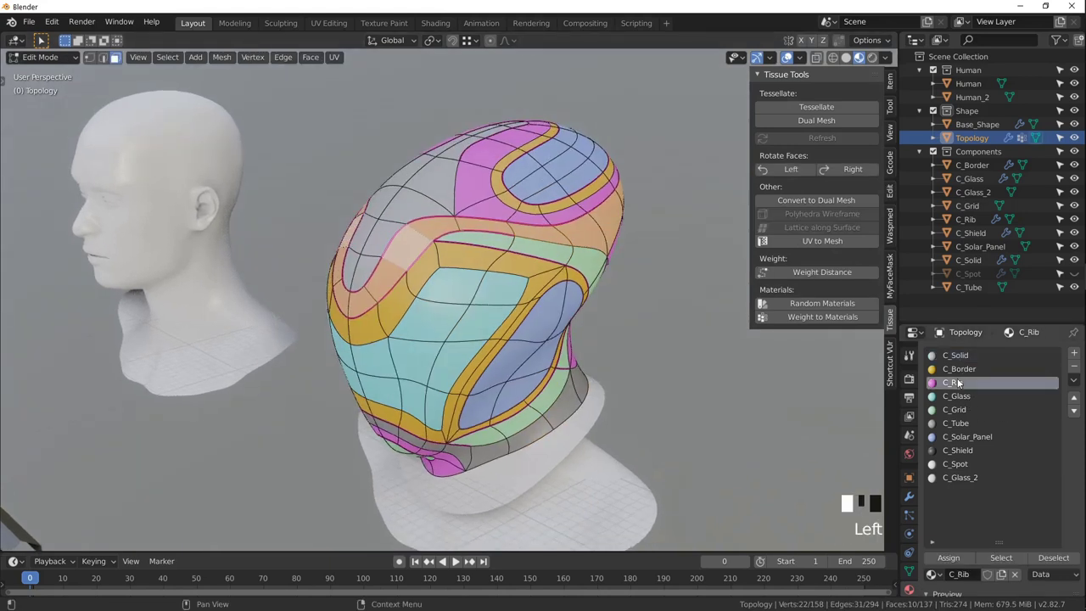
{"action": "left_click_drag", "start_coordinate": [960, 562], "coordinate": [729, 361]}
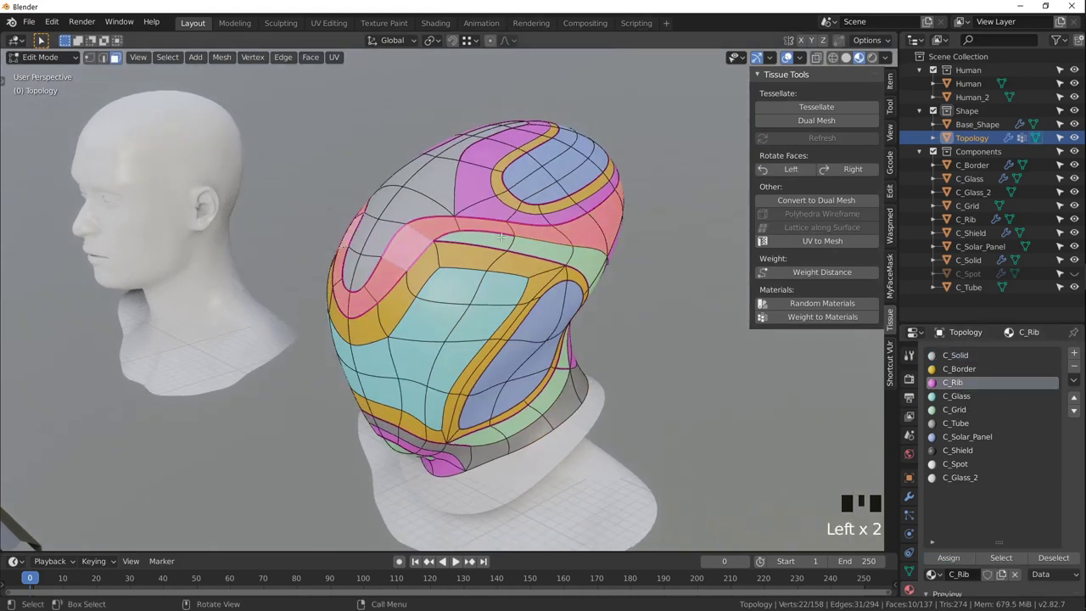
{"action": "key", "text": "Tab"}
Orbit to a side view and make Base_Shape the active object under the shell.
{"action": "left_click_drag", "start_coordinate": [517, 277], "coordinate": [345, 303]}
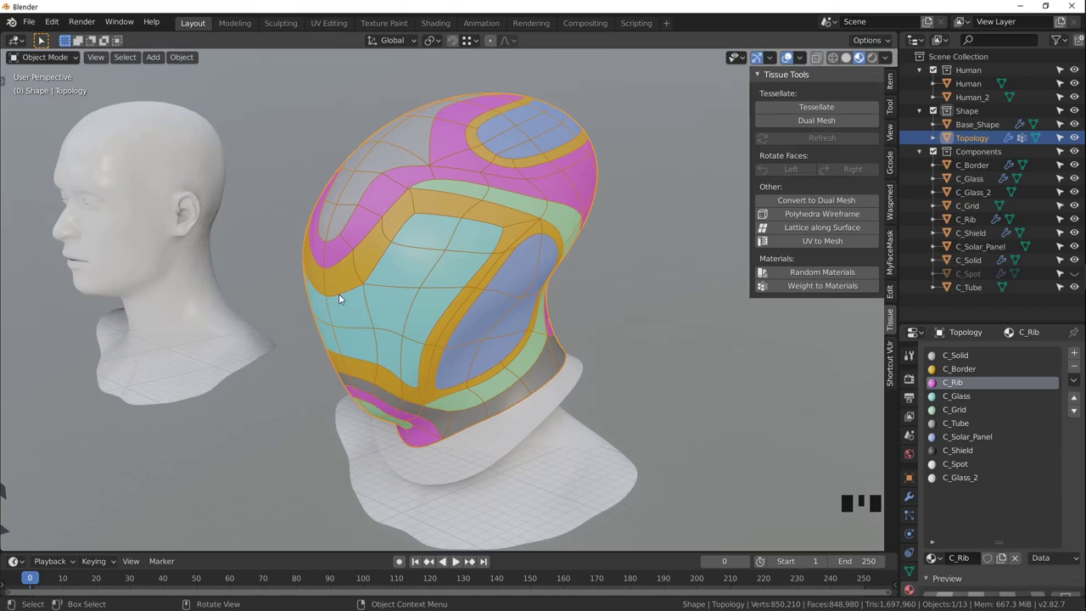
{"action": "left_click_drag", "start_coordinate": [399, 280], "coordinate": [512, 233]}
{"action": "left_click_drag", "start_coordinate": [438, 324], "coordinate": [132, 233]}
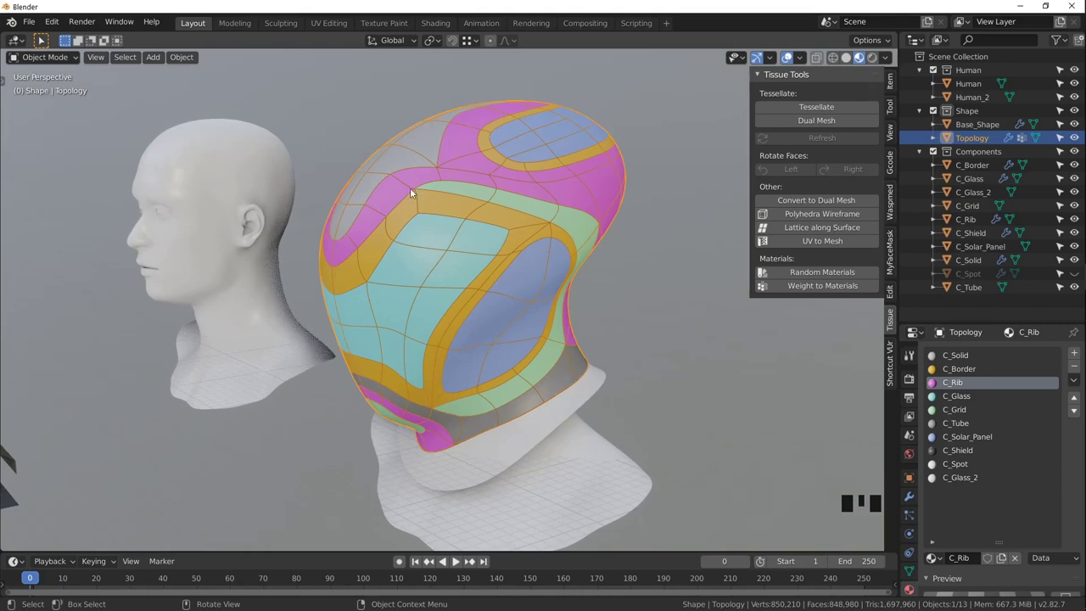
{"action": "left_click_drag", "start_coordinate": [465, 275], "coordinate": [541, 296]}
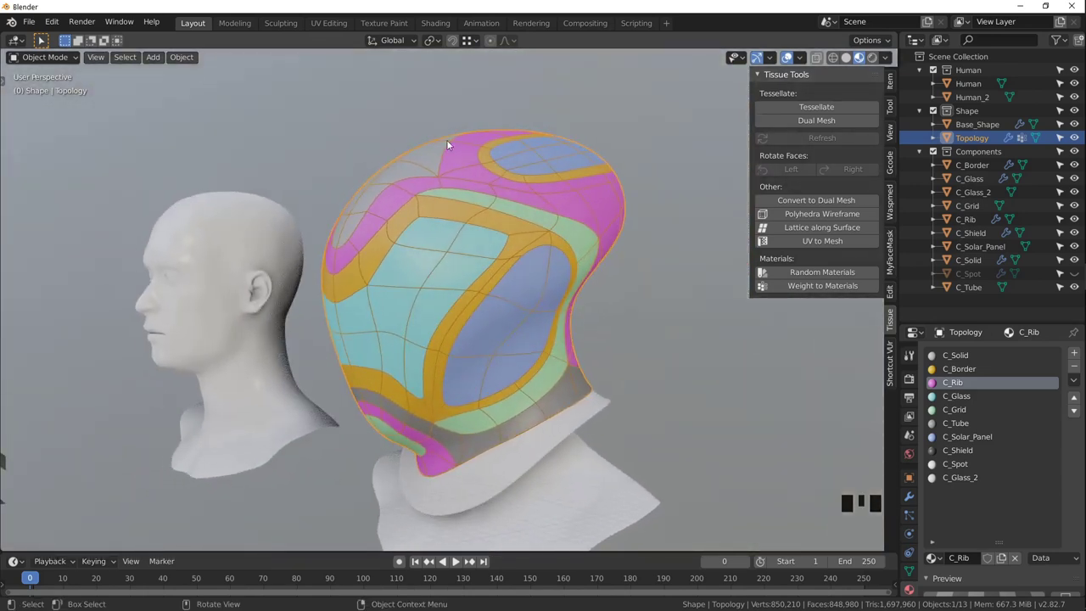
{"action": "left_click", "coordinate": [545, 460]}
{"action": "left_click_drag", "start_coordinate": [519, 424], "coordinate": [588, 211]}
{"action": "left_click_drag", "start_coordinate": [501, 363], "coordinate": [992, 127]}
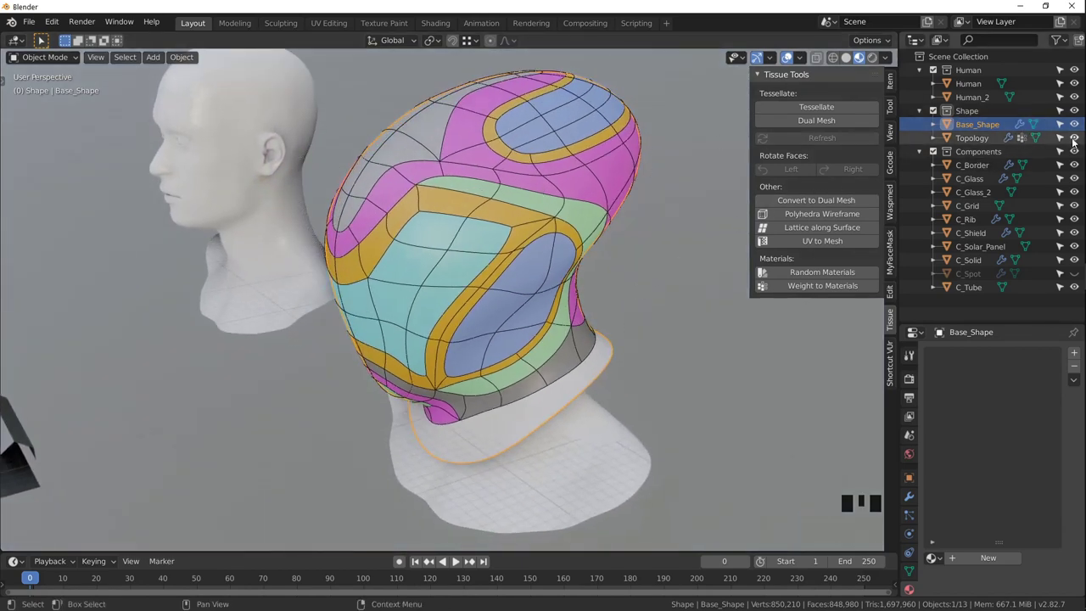
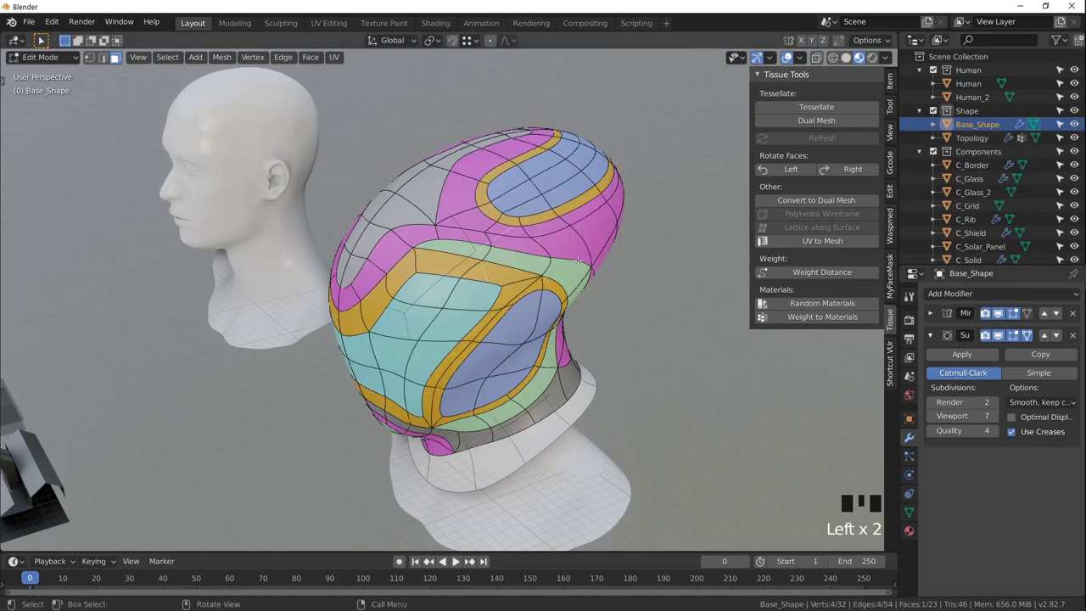
Leave Base_Shape editing, select the Topology shell and enter its Edit Mode showing the Mirror modifier.
{"action": "key", "text": "Tab"}
{"action": "left_click", "coordinate": [448, 195]}
{"action": "key", "text": "Tab"}
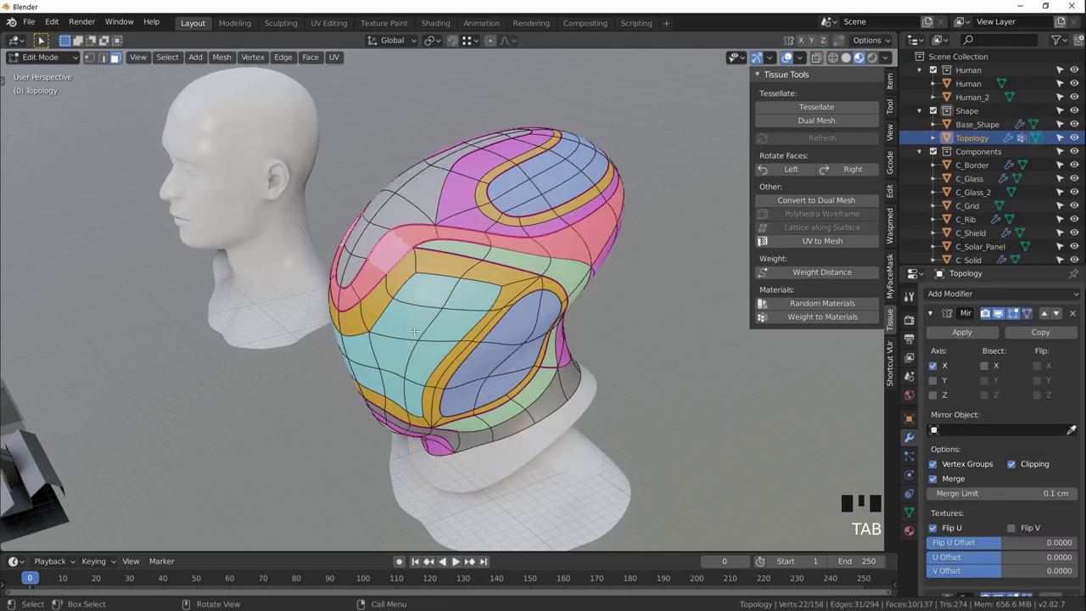
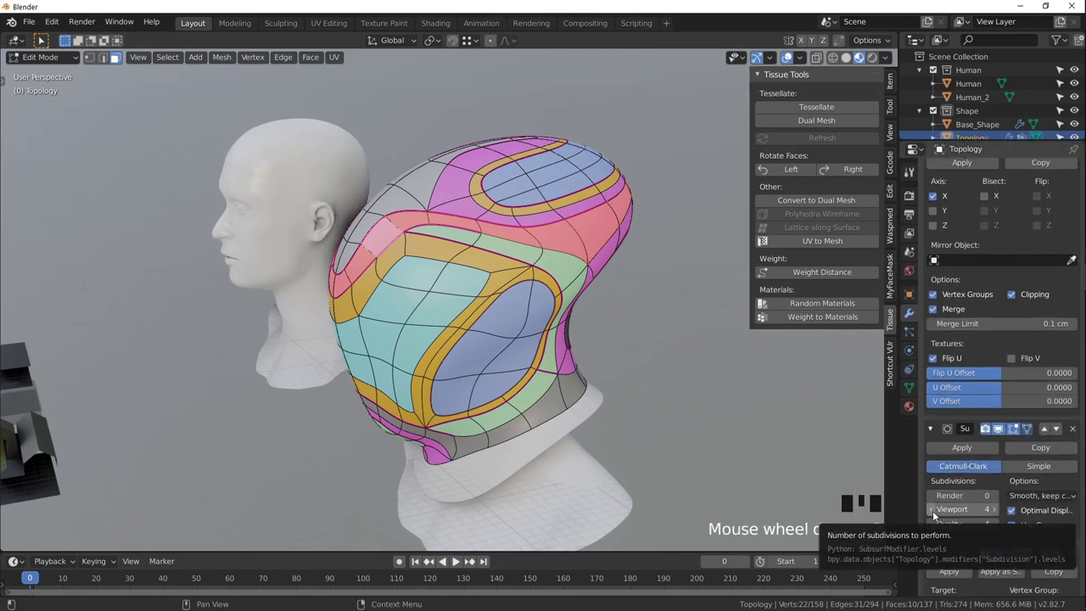
{"action": "left_click_drag", "start_coordinate": [937, 515], "coordinate": [939, 511]}
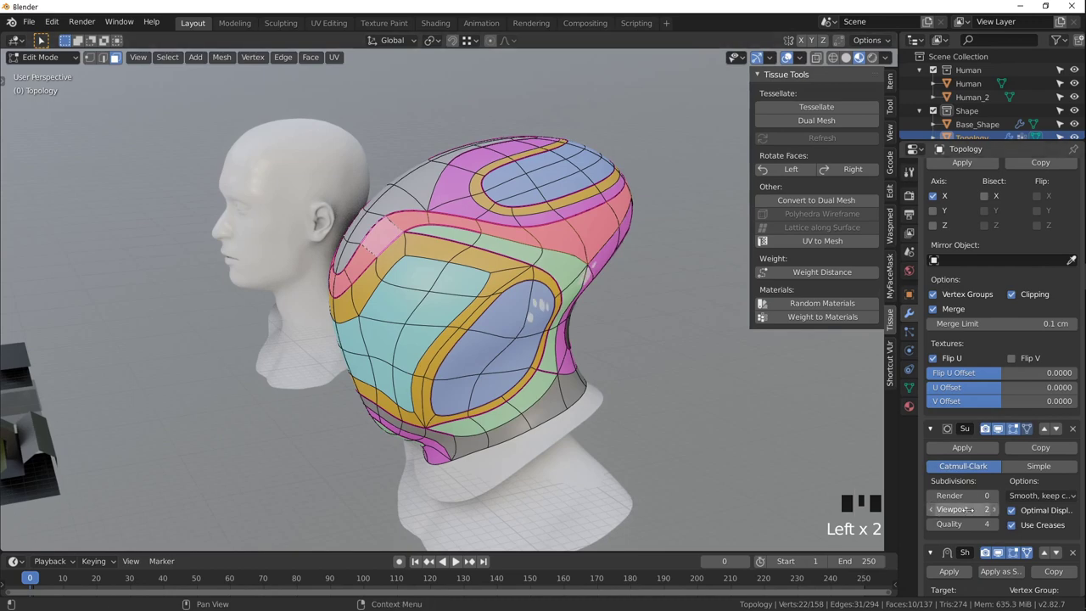
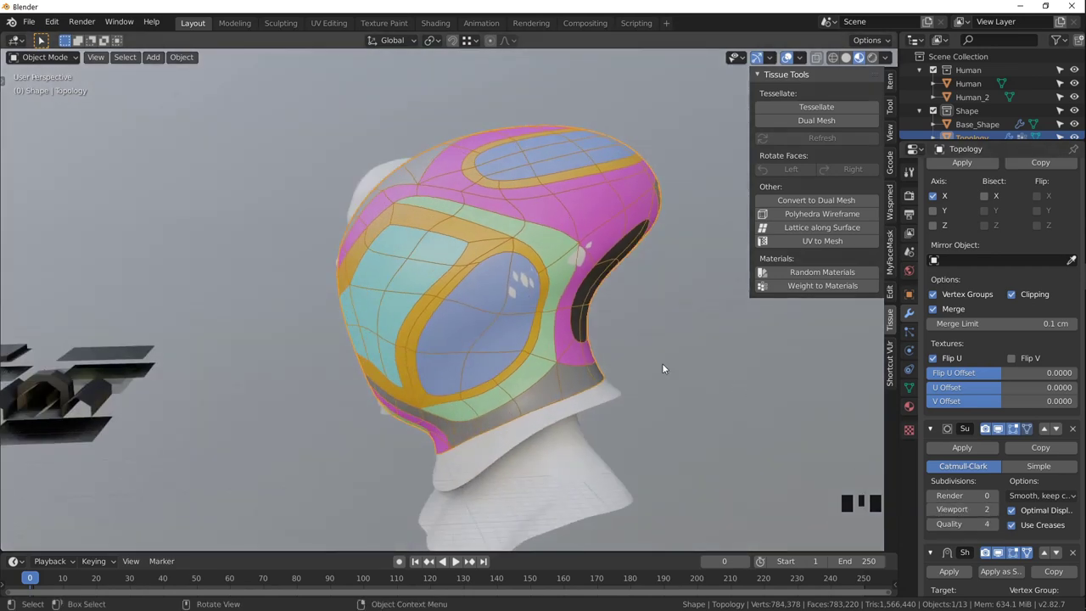
Move the view away from the helmet toward the component objects.
{"action": "left_click_drag", "start_coordinate": [495, 228], "coordinate": [523, 243]}
{"action": "scroll", "scroll_direction": "down", "scroll_amount": 3}
{"action": "scroll", "scroll_direction": "down", "scroll_amount": 3}
{"action": "left_click", "coordinate": [605, 261]}
{"action": "left_click_drag", "start_coordinate": [419, 280], "coordinate": [204, 351]}
{"action": "left_click", "coordinate": [204, 351]}
Frame the component tiles in view and select the C_Glass_2 tile.
{"action": "left_click_drag", "start_coordinate": [292, 315], "coordinate": [336, 343]}
{"action": "scroll", "scroll_direction": "up", "scroll_amount": 3}
{"action": "left_click_drag", "start_coordinate": [329, 337], "coordinate": [481, 247]}
{"action": "scroll", "scroll_direction": "up", "scroll_amount": 3}
{"action": "left_click_drag", "start_coordinate": [471, 251], "coordinate": [410, 244]}
{"action": "scroll", "scroll_direction": "down", "scroll_amount": 3}
{"action": "left_click_drag", "start_coordinate": [409, 246], "coordinate": [576, 169]}
{"action": "left_click", "coordinate": [575, 169]}
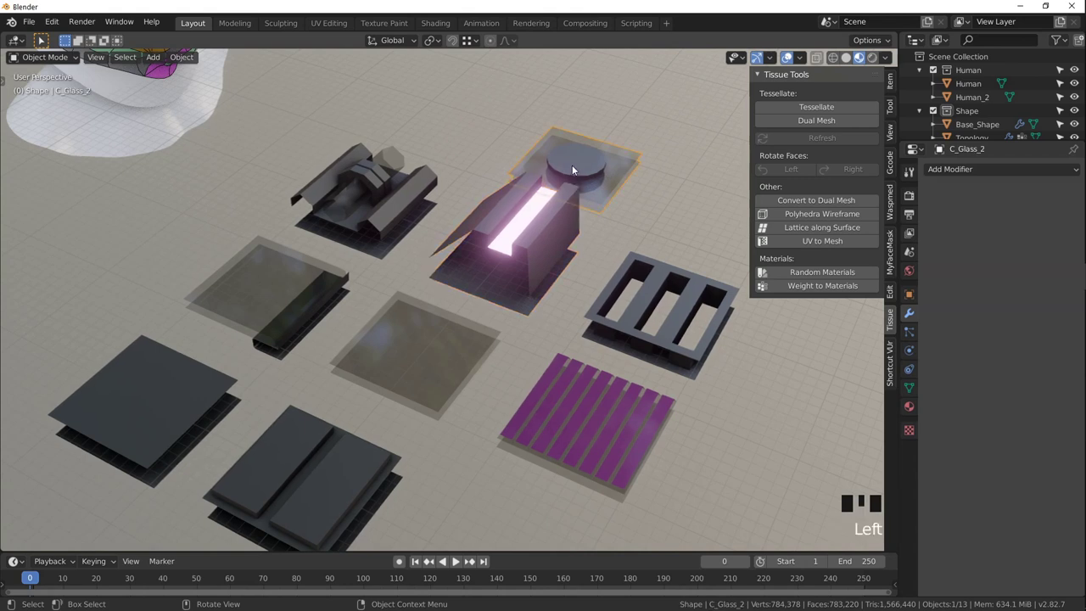
Show the tiles as wireframes, then back as solid surfaces, orbiting closer.
{"action": "key", "text": "h"}
{"action": "left_click_drag", "start_coordinate": [453, 254], "coordinate": [849, 63]}
{"action": "left_click", "coordinate": [838, 61]}
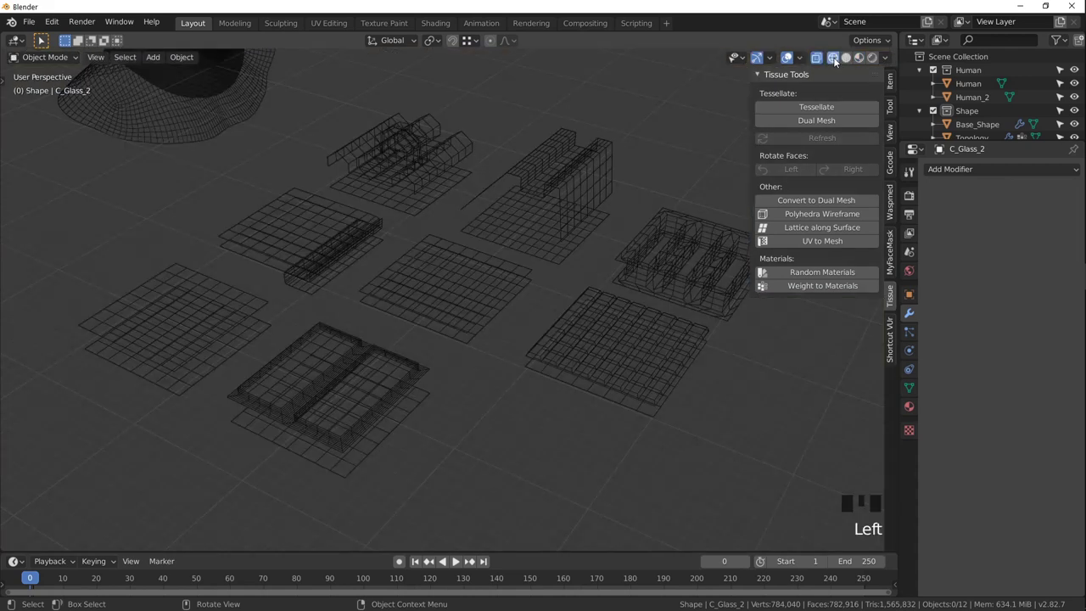
{"action": "left_click", "coordinate": [854, 62]}
{"action": "left_click_drag", "start_coordinate": [804, 58], "coordinate": [453, 246]}
{"action": "left_click_drag", "start_coordinate": [453, 246], "coordinate": [395, 304]}
{"action": "left_click_drag", "start_coordinate": [388, 285], "coordinate": [219, 311]}
Zoom in on the tile edges and select the C_Solid component tile.
{"action": "scroll", "scroll_direction": "up", "scroll_amount": 3}
{"action": "left_click_drag", "start_coordinate": [226, 292], "coordinate": [222, 286]}
{"action": "scroll", "scroll_direction": "up", "scroll_amount": 3}
{"action": "left_click_drag", "start_coordinate": [271, 294], "coordinate": [279, 350]}
{"action": "scroll", "scroll_direction": "up", "scroll_amount": 3}
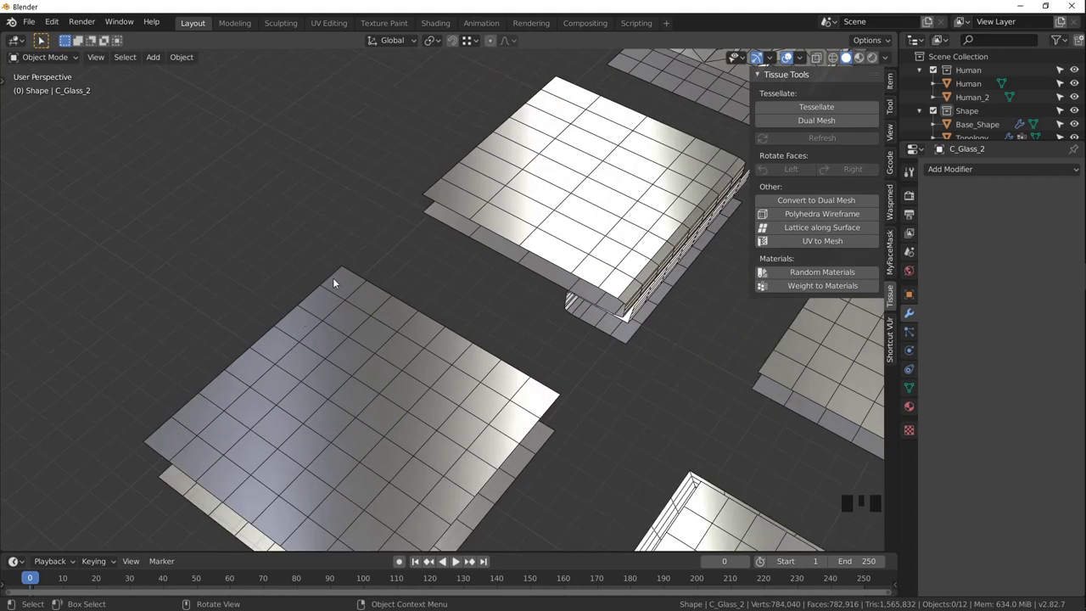
{"action": "scroll", "scroll_direction": "down", "scroll_amount": 3}
{"action": "left_click", "coordinate": [364, 375]}
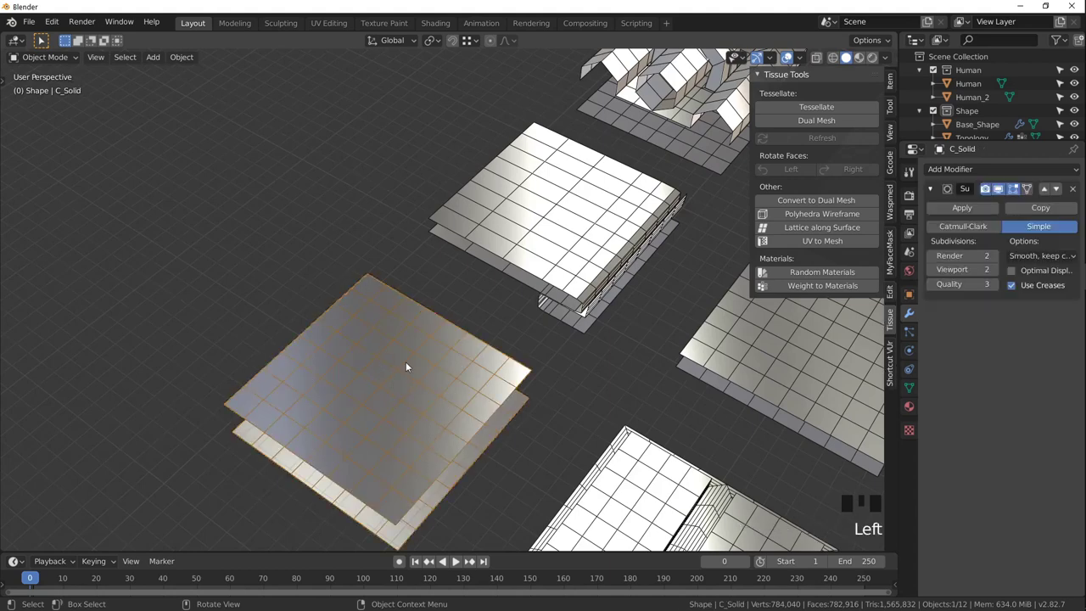
{"action": "left_click_drag", "start_coordinate": [410, 392], "coordinate": [429, 391]}
{"action": "scroll", "scroll_direction": "down", "scroll_amount": 3}
{"action": "scroll", "scroll_direction": "down", "scroll_amount": 3}
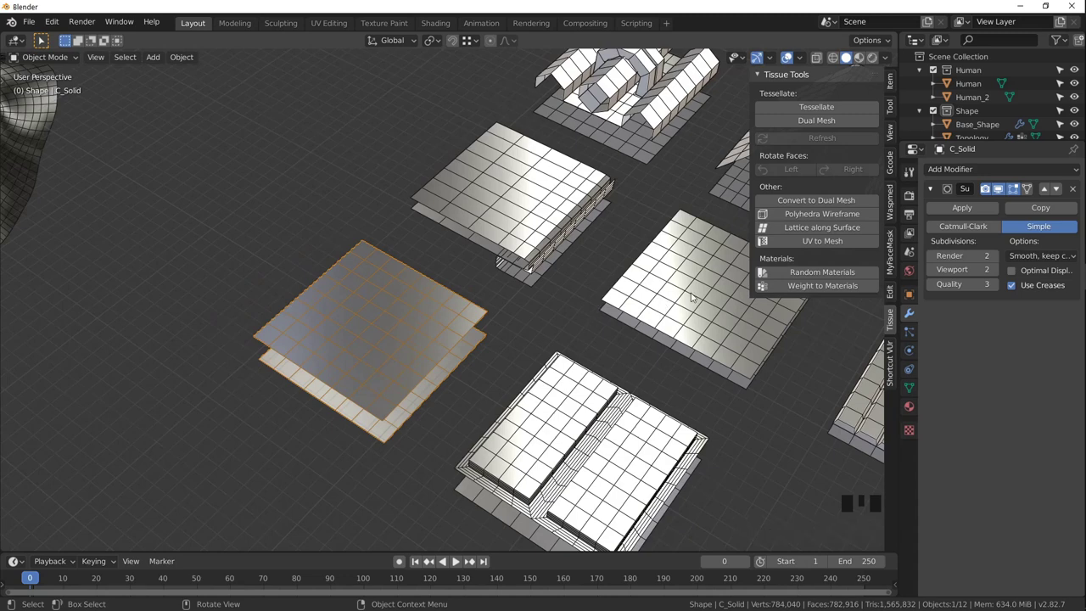
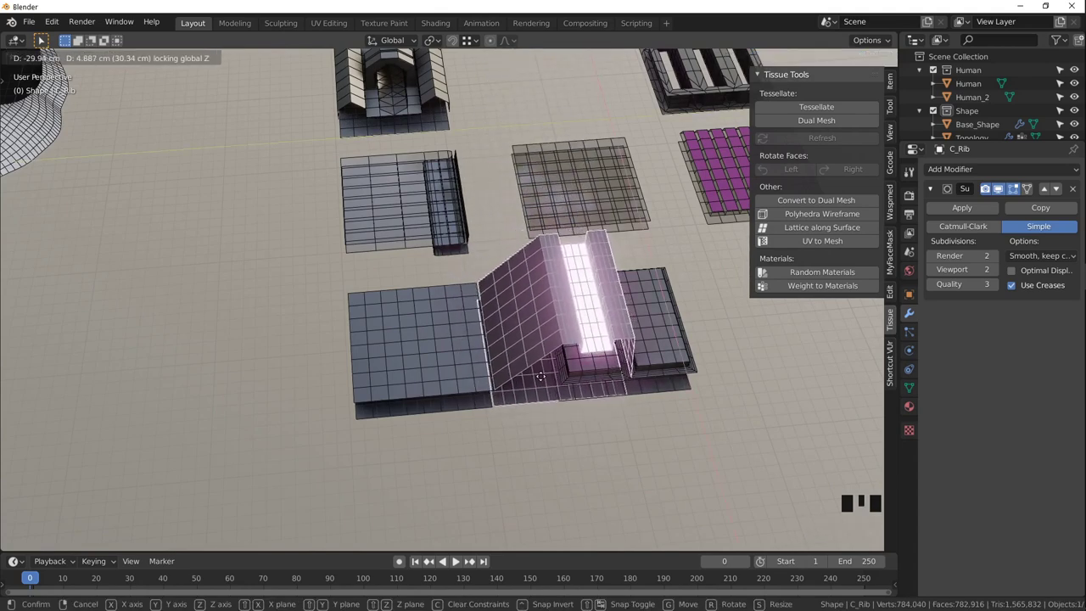
{"action": "scroll", "scroll_direction": "up", "scroll_amount": 3}
{"action": "left_click_drag", "start_coordinate": [514, 359], "coordinate": [523, 342]}
{"action": "scroll", "scroll_direction": "down", "scroll_amount": 3}
{"action": "left_click_drag", "start_coordinate": [580, 308], "coordinate": [538, 278]}
{"action": "key", "text": "shift+d"}
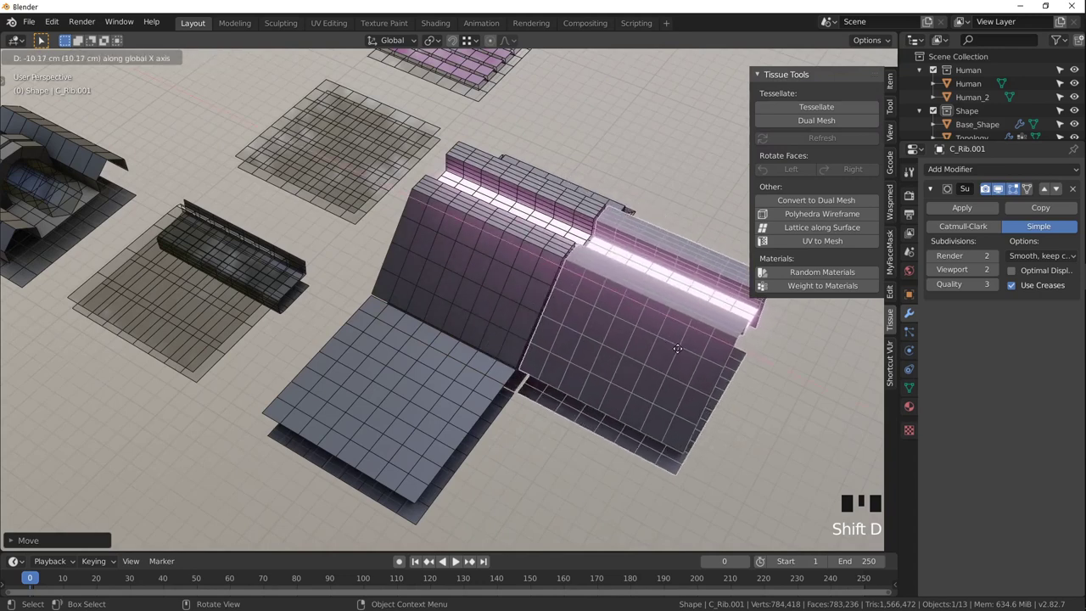
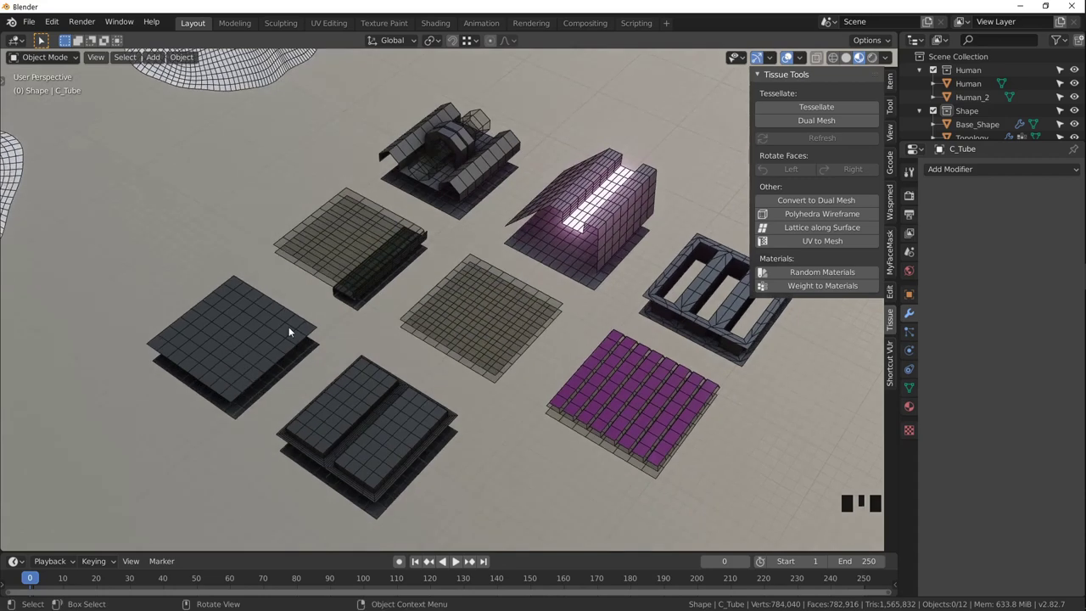
Orbit over the component tiles and select the C_Shield tile.
{"action": "middle_click", "coordinate": [303, 361]}
{"action": "scroll", "scroll_direction": "up", "scroll_amount": 3}
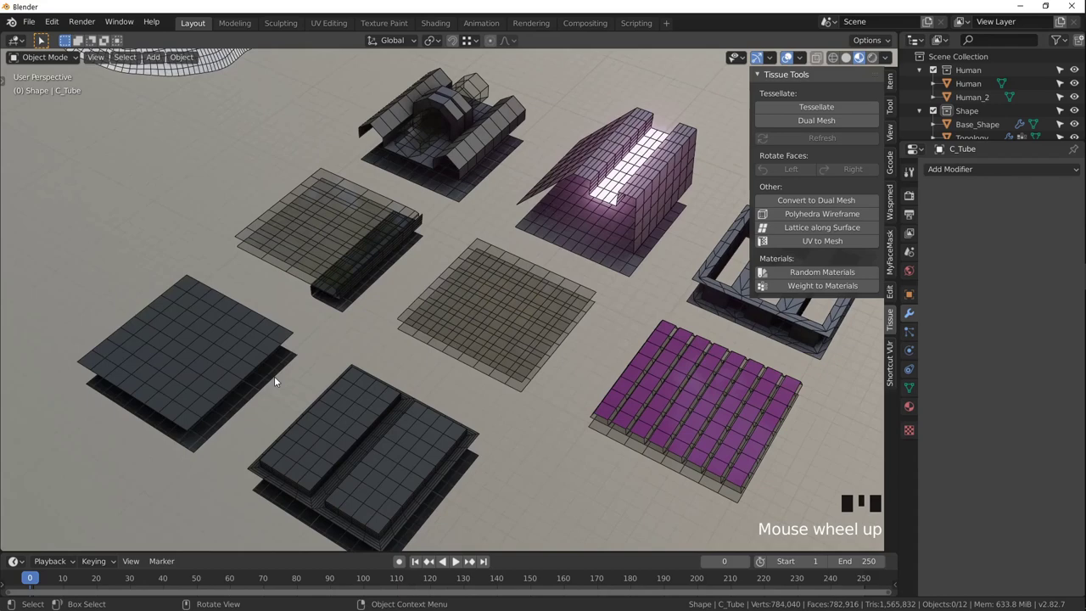
{"action": "left_click_drag", "start_coordinate": [287, 380], "coordinate": [289, 297]}
{"action": "left_click_drag", "start_coordinate": [578, 331], "coordinate": [382, 471]}
{"action": "left_click", "coordinate": [381, 472]}
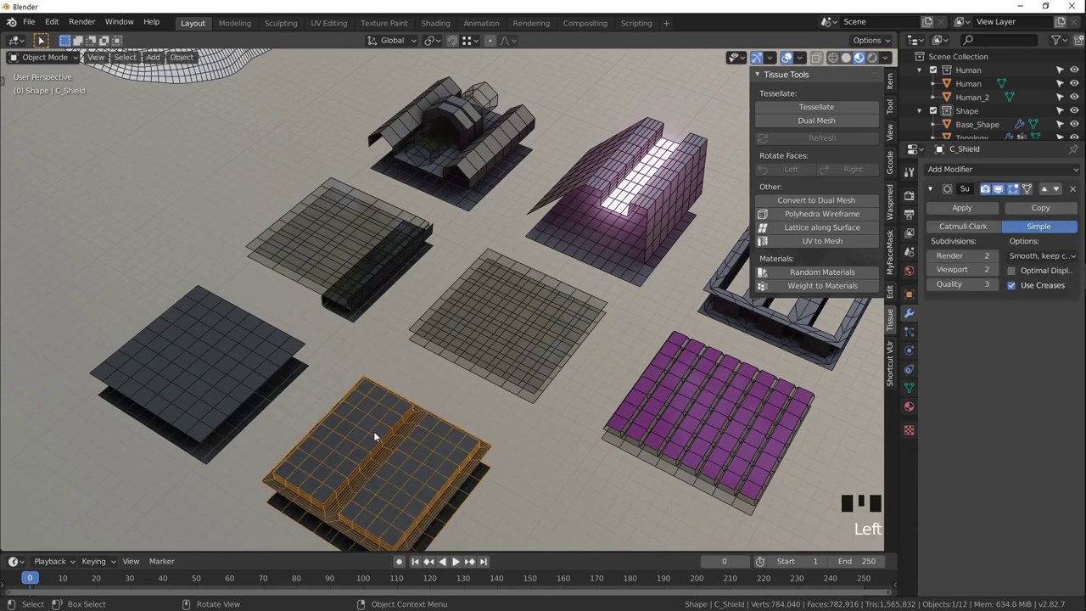
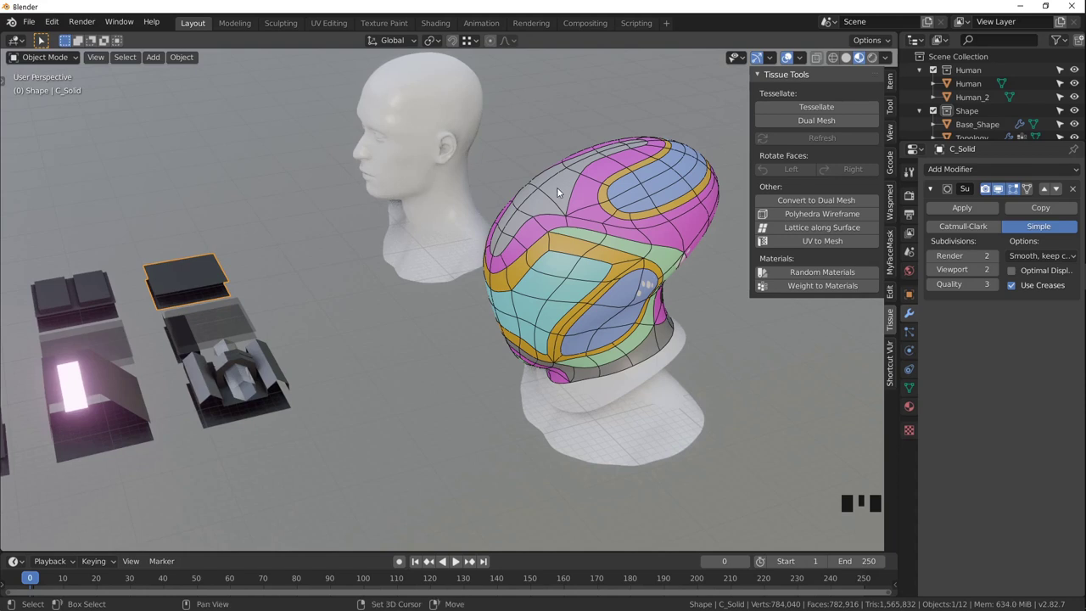
Make Topology the active target with C_Solid selected and Tessellate it, pulling back to see the result.
{"action": "left_click", "coordinate": [563, 190]}
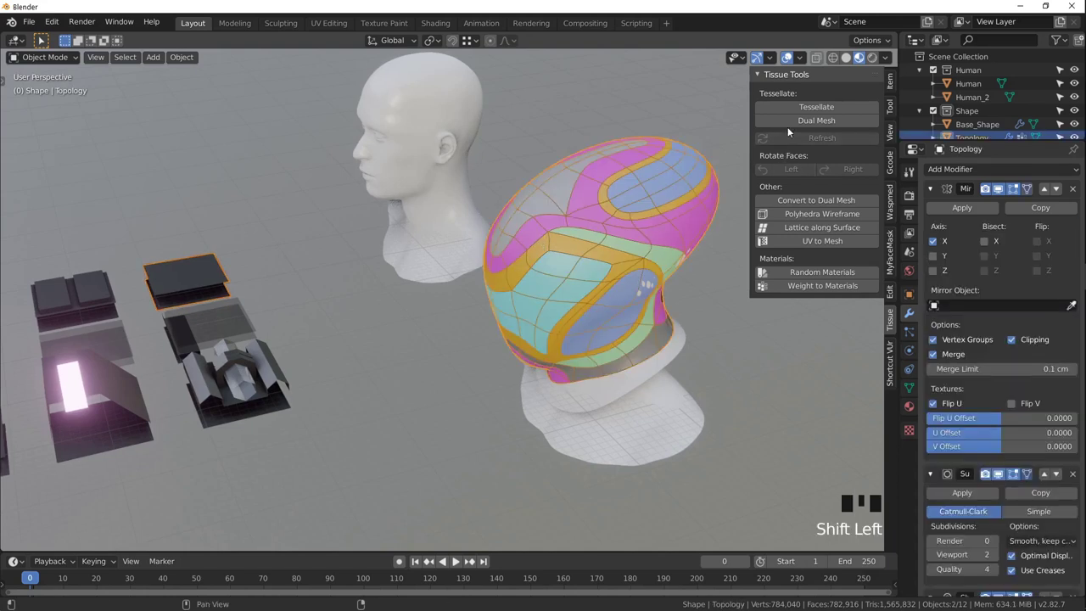
{"action": "left_click_drag", "start_coordinate": [800, 105], "coordinate": [741, 135]}
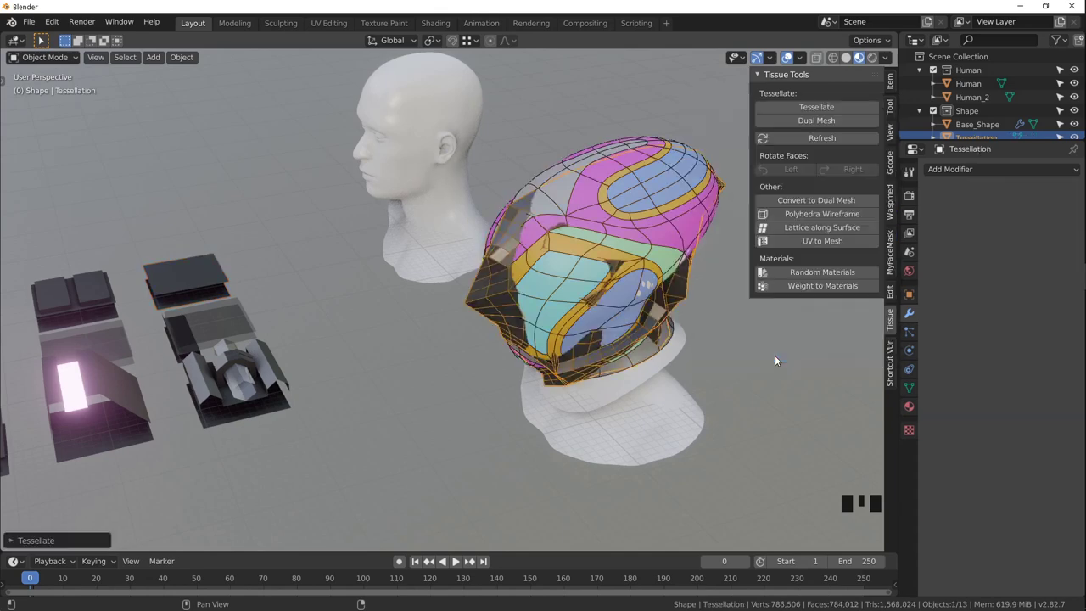
{"action": "scroll", "scroll_direction": "down", "scroll_amount": 3}
{"action": "left_click_drag", "start_coordinate": [512, 257], "coordinate": [542, 249]}
Cancel moving the tessellated mesh and orbit around the two heads.
{"action": "key", "text": "g"}
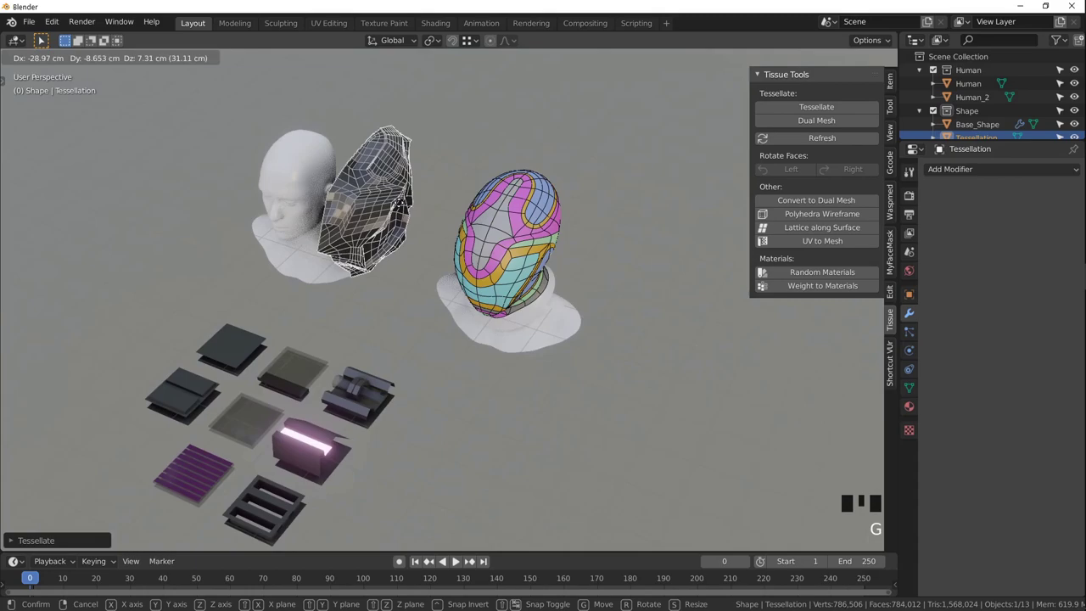
{"action": "key", "text": "KP_Decimal"}
{"action": "left_click_drag", "start_coordinate": [559, 303], "coordinate": [539, 253]}
{"action": "scroll", "scroll_direction": "up", "scroll_amount": 3}
{"action": "left_click_drag", "start_coordinate": [490, 269], "coordinate": [505, 244]}
{"action": "scroll", "scroll_direction": "down", "scroll_amount": 3}
Select the coloured topology shell and show its Mirror and Subdivision modifiers.
{"action": "left_click_drag", "start_coordinate": [515, 245], "coordinate": [491, 253]}
{"action": "scroll", "scroll_direction": "down", "scroll_amount": 3}
{"action": "scroll", "scroll_direction": "down", "scroll_amount": 3}
{"action": "left_click_drag", "start_coordinate": [515, 289], "coordinate": [635, 307]}
{"action": "left_click", "coordinate": [635, 307]}
{"action": "left_click", "coordinate": [1003, 479]}
{"action": "left_click", "coordinate": [1000, 479]}
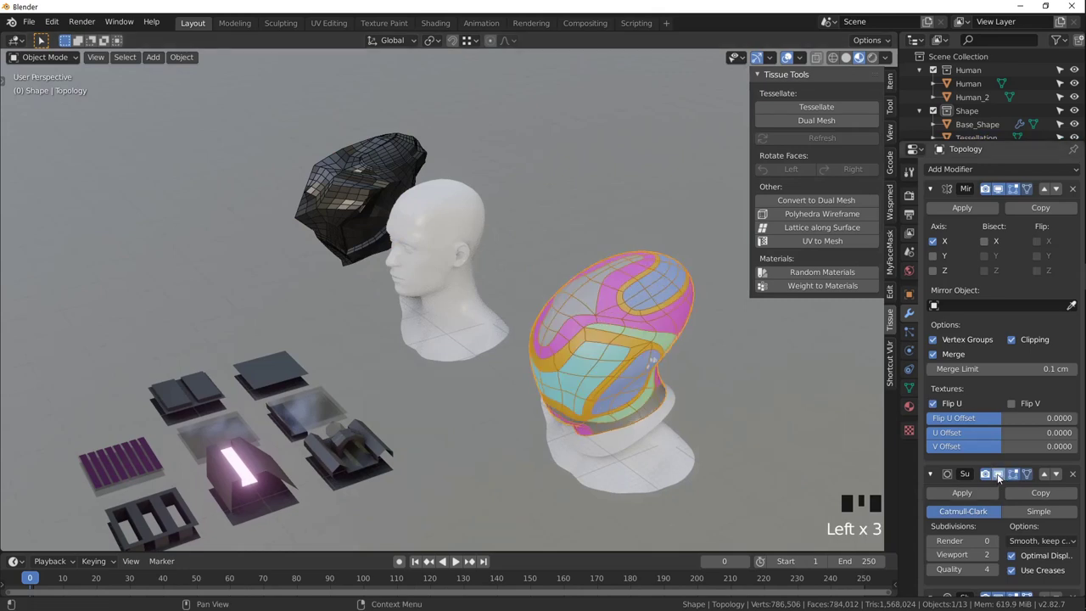
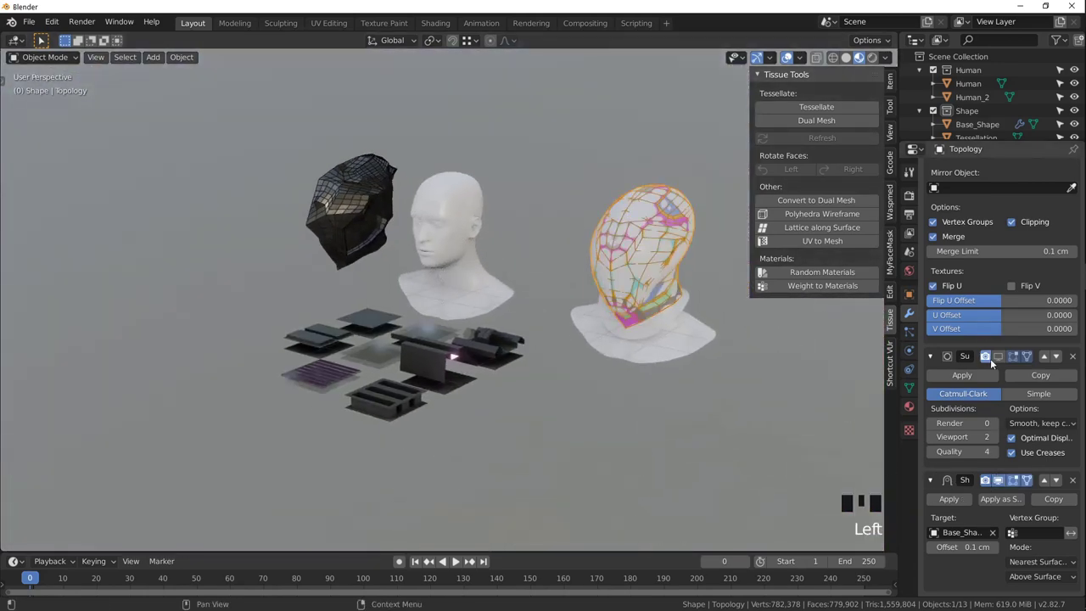
Review the Tessellation object's Tessellate settings, noting its base and component.
{"action": "left_click", "coordinate": [1006, 360]}
{"action": "left_click_drag", "start_coordinate": [633, 309], "coordinate": [582, 225]}
{"action": "left_click", "coordinate": [583, 225]}
{"action": "scroll", "scroll_direction": "up", "scroll_amount": 3}
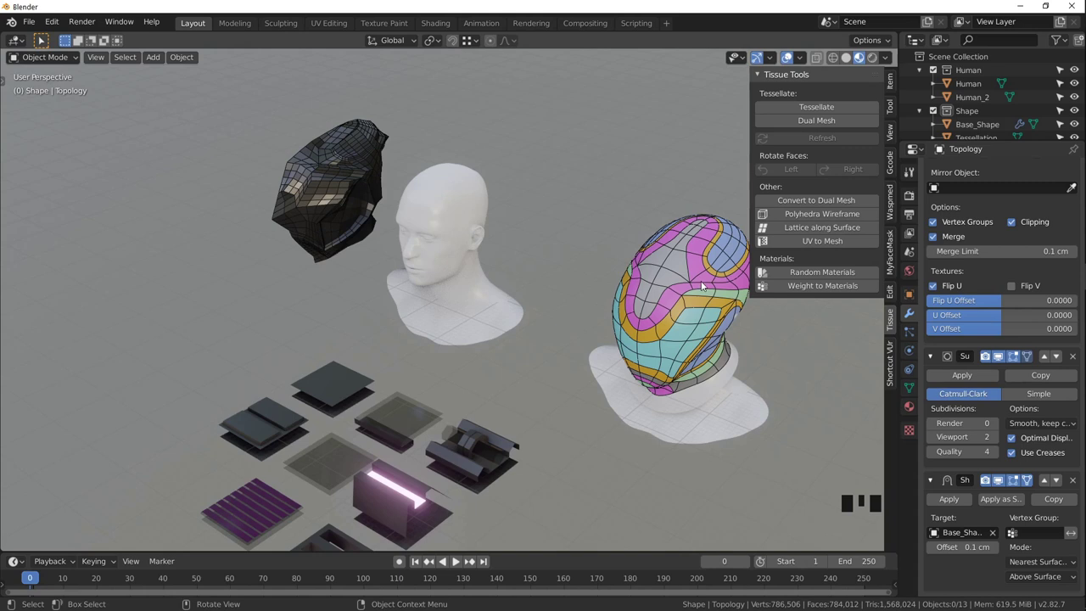
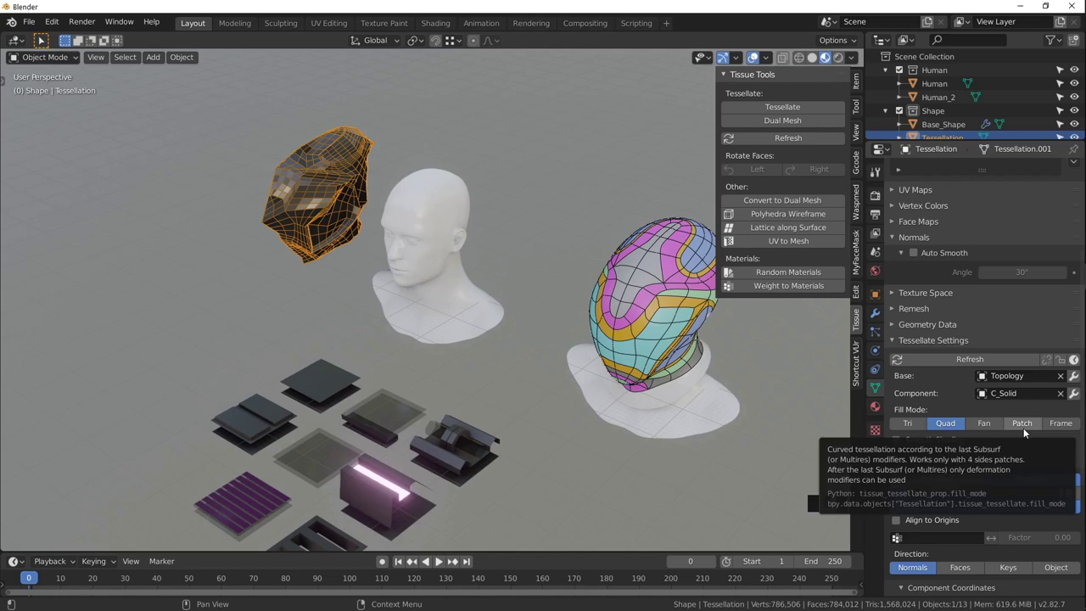
Select the colored topology shell and frame it close-up to show vertex groups rz and rz*ry.
{"action": "left_click", "coordinate": [690, 330]}
{"action": "key", "text": "KP_Decimal"}
{"action": "left_click_drag", "start_coordinate": [533, 331], "coordinate": [376, 283]}
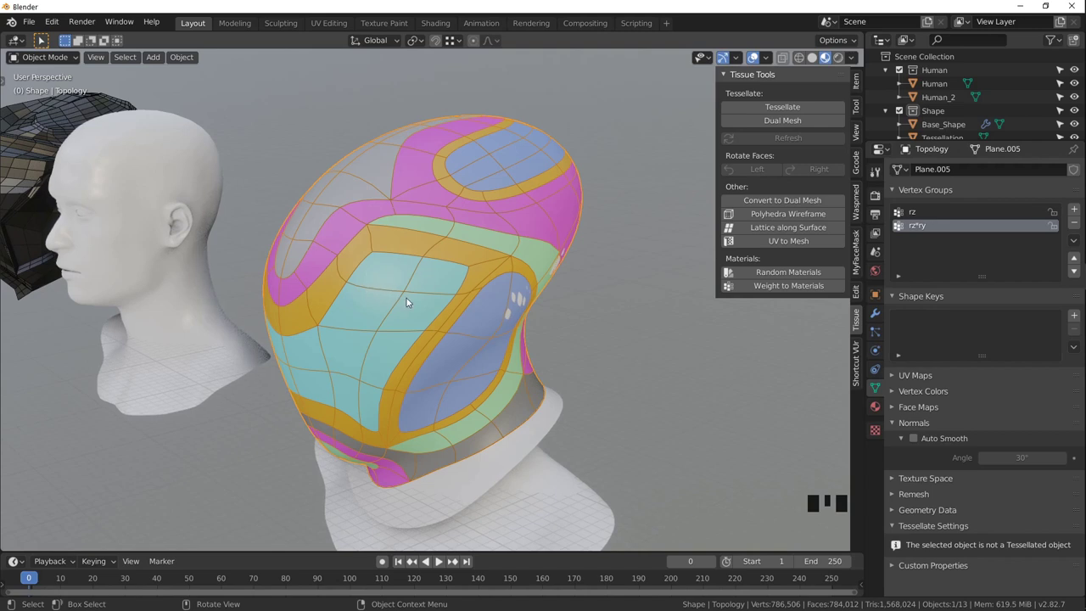
Review the shell's modifier stack: Mirror collapsed, Subdivision and Shrinkwrap to Base_Shape inspected.
{"action": "left_click", "coordinate": [406, 296]}
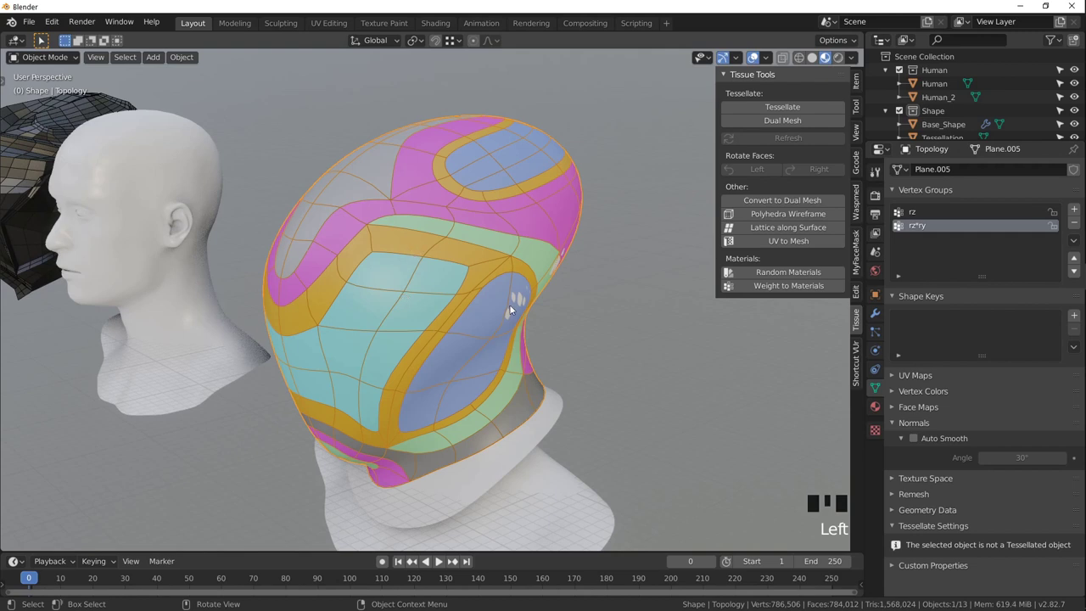
{"action": "left_click", "coordinate": [875, 317]}
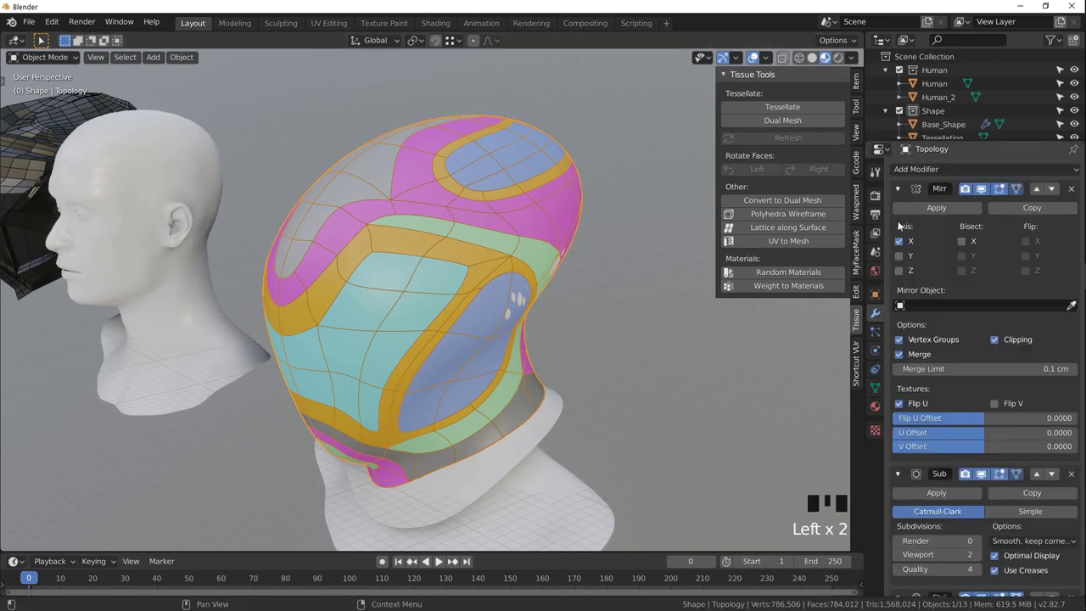
{"action": "left_click", "coordinate": [901, 193]}
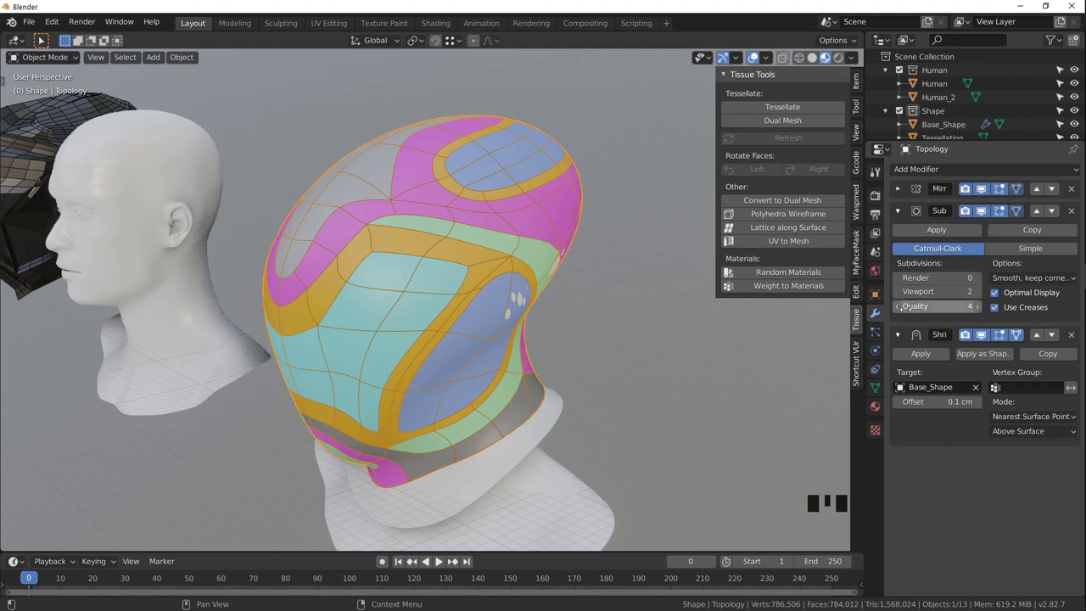
{"action": "left_click_drag", "start_coordinate": [1009, 172], "coordinate": [889, 304]}
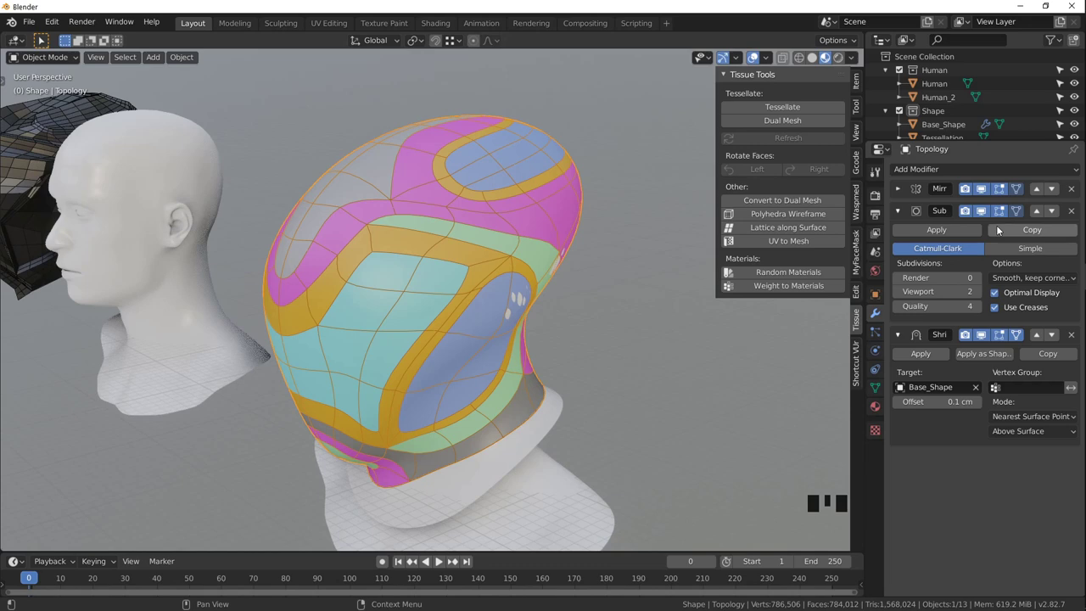
Select the dark tessellated mesh and bring it into view.
{"action": "scroll", "scroll_direction": "down", "scroll_amount": 3}
{"action": "left_click_drag", "start_coordinate": [246, 161], "coordinate": [285, 206]}
{"action": "scroll", "scroll_direction": "up", "scroll_amount": 3}
{"action": "left_click", "coordinate": [263, 212]}
{"action": "left_click_drag", "start_coordinate": [235, 209], "coordinate": [401, 269]}
{"action": "scroll", "scroll_direction": "up", "scroll_amount": 3}
Show the tessellated mesh's data (empty vertex groups) and inspect the smooth dark head from several angles.
{"action": "left_click", "coordinate": [880, 390]}
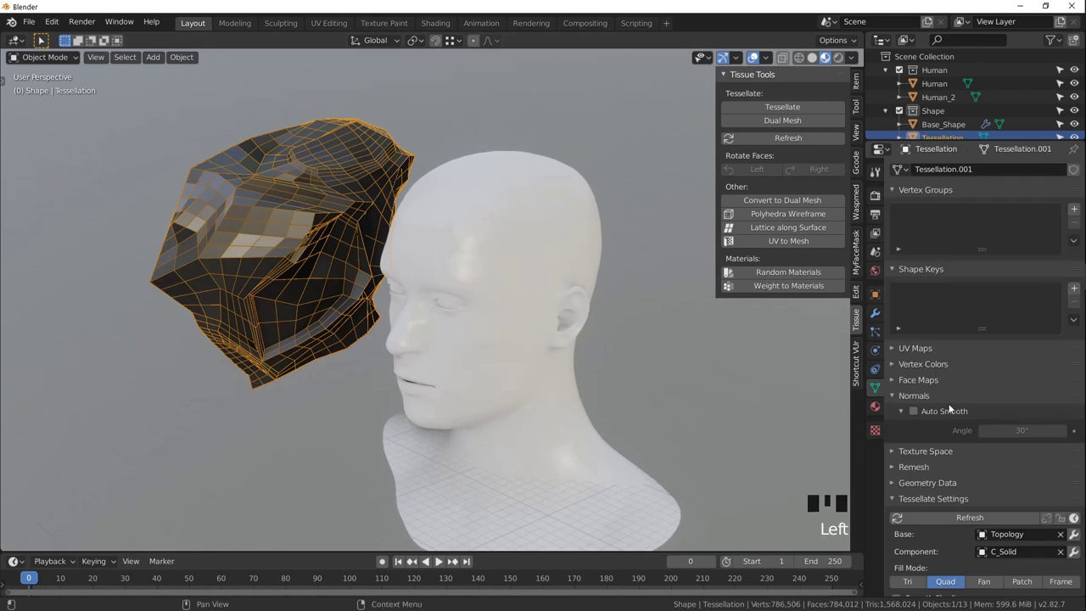
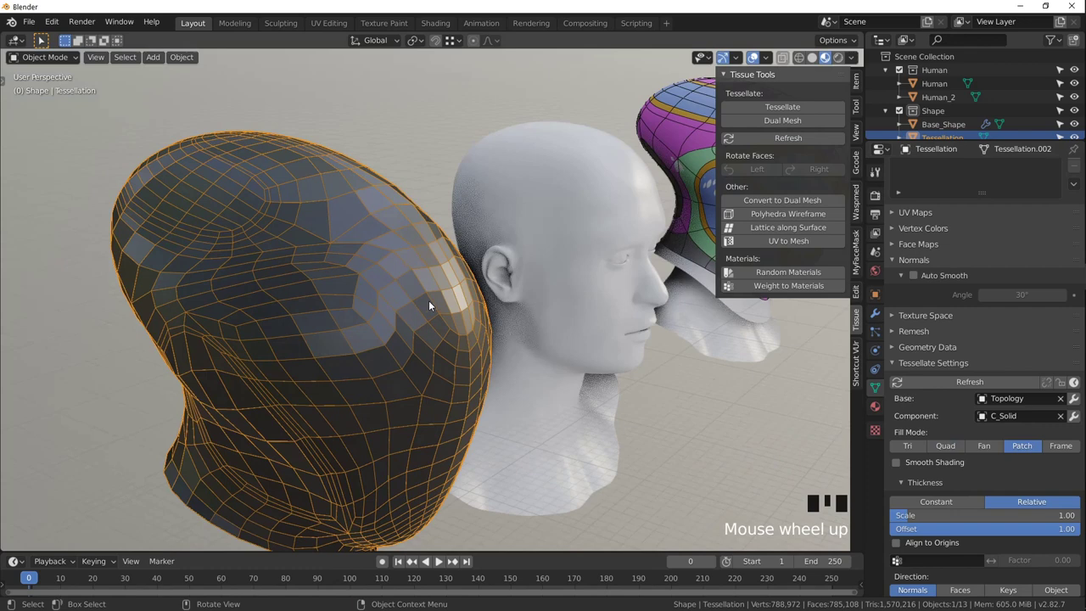
{"action": "scroll", "scroll_direction": "down", "scroll_amount": 3}
{"action": "left_click_drag", "start_coordinate": [481, 313], "coordinate": [503, 299]}
{"action": "scroll", "scroll_direction": "down", "scroll_amount": 3}
{"action": "left_click_drag", "start_coordinate": [459, 305], "coordinate": [365, 281]}
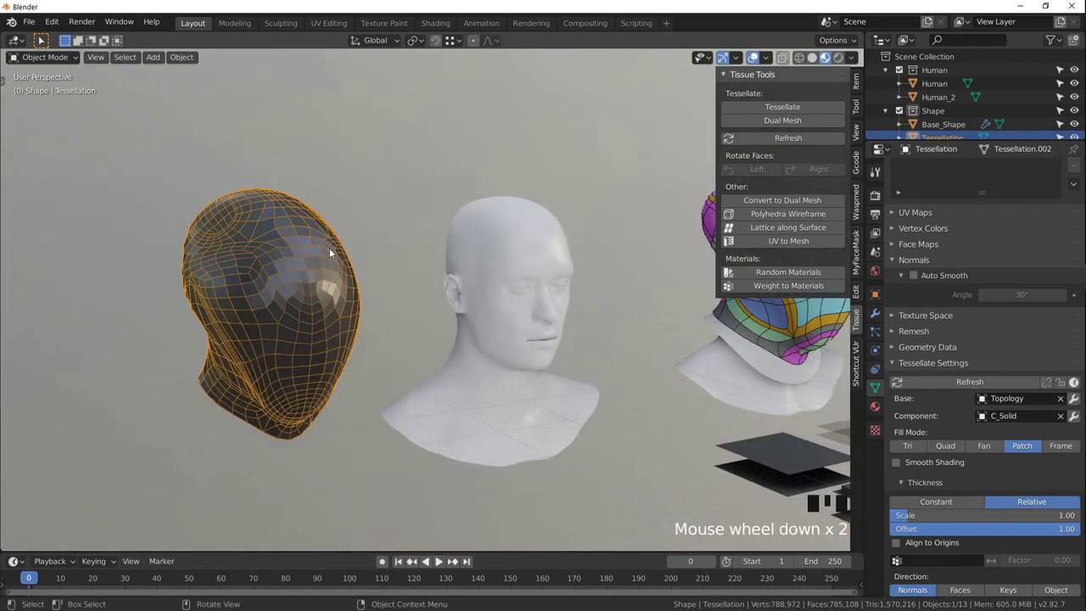
{"action": "left_click_drag", "start_coordinate": [406, 279], "coordinate": [127, 281]}
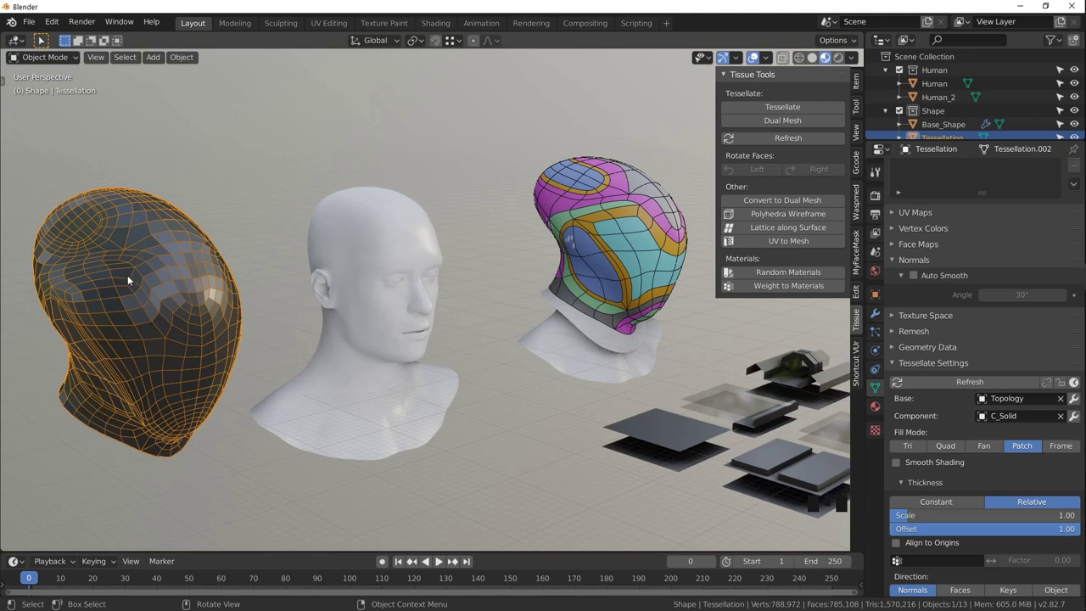
{"action": "scroll", "scroll_direction": "up", "scroll_amount": 3}
{"action": "left_click_drag", "start_coordinate": [174, 292], "coordinate": [264, 276]}
{"action": "scroll", "scroll_direction": "up", "scroll_amount": 3}
{"action": "scroll", "scroll_direction": "up", "scroll_amount": 3}
Orbit across the scene past the component tiles back toward the colored topology shell.
{"action": "left_click_drag", "start_coordinate": [347, 289], "coordinate": [388, 266]}
{"action": "scroll", "scroll_direction": "down", "scroll_amount": 3}
{"action": "left_click_drag", "start_coordinate": [366, 274], "coordinate": [402, 237]}
{"action": "scroll", "scroll_direction": "up", "scroll_amount": 3}
{"action": "left_click_drag", "start_coordinate": [459, 225], "coordinate": [457, 236]}
{"action": "scroll", "scroll_direction": "down", "scroll_amount": 3}
{"action": "left_click_drag", "start_coordinate": [519, 249], "coordinate": [597, 133]}
{"action": "left_click_drag", "start_coordinate": [629, 204], "coordinate": [532, 254]}
{"action": "scroll", "scroll_direction": "up", "scroll_amount": 3}
{"action": "left_click_drag", "start_coordinate": [552, 263], "coordinate": [421, 195]}
Compare the shell's material slots with the C_Tube component's, then show the Tessellation object's empty modifier stack.
{"action": "left_click", "coordinate": [420, 195]}
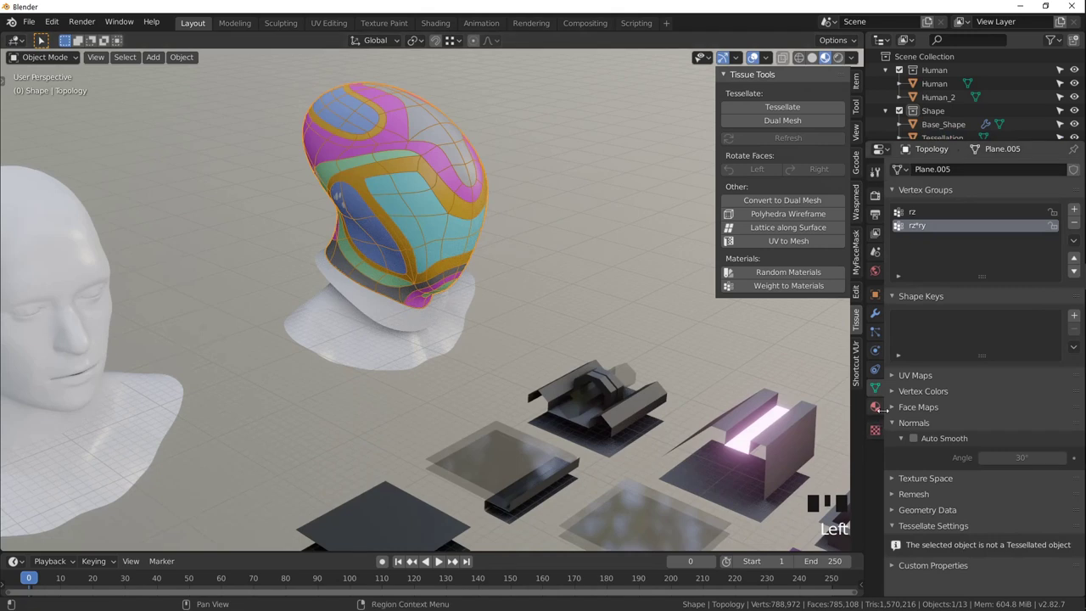
{"action": "left_click", "coordinate": [879, 409]}
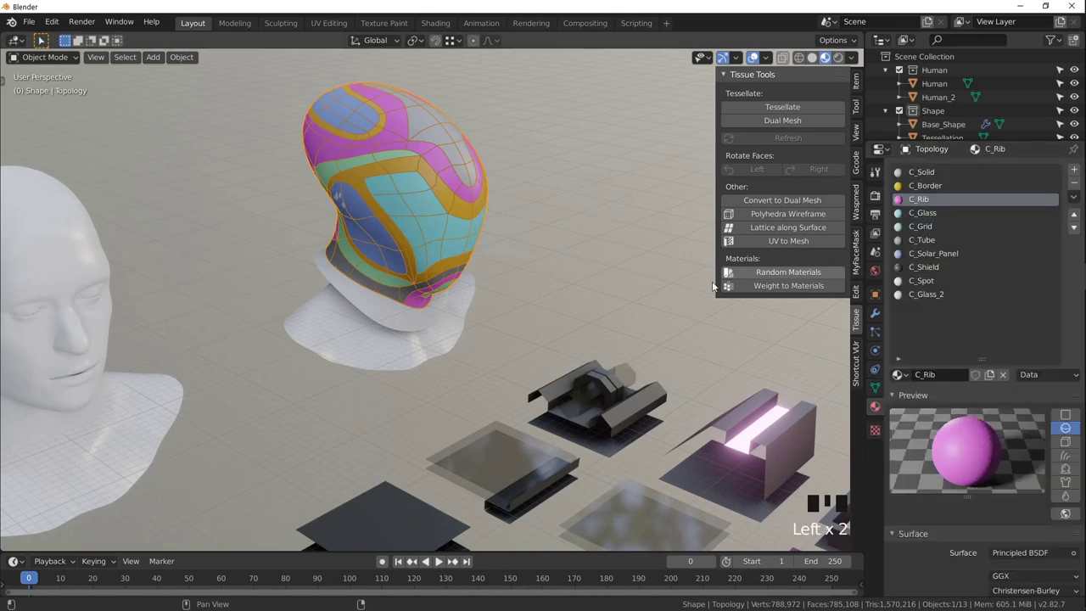
{"action": "left_click", "coordinate": [606, 402]}
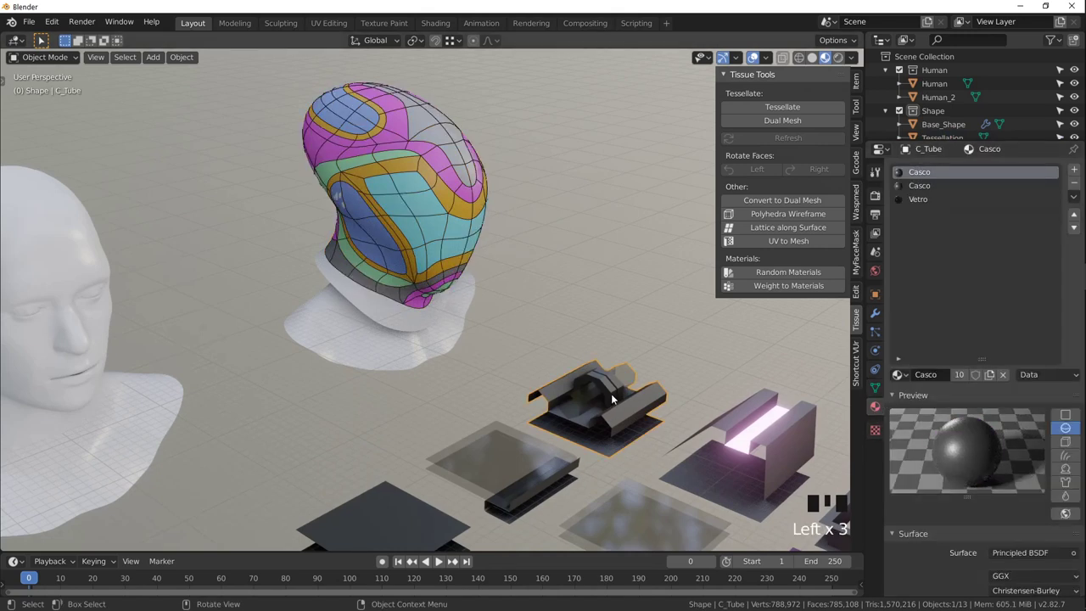
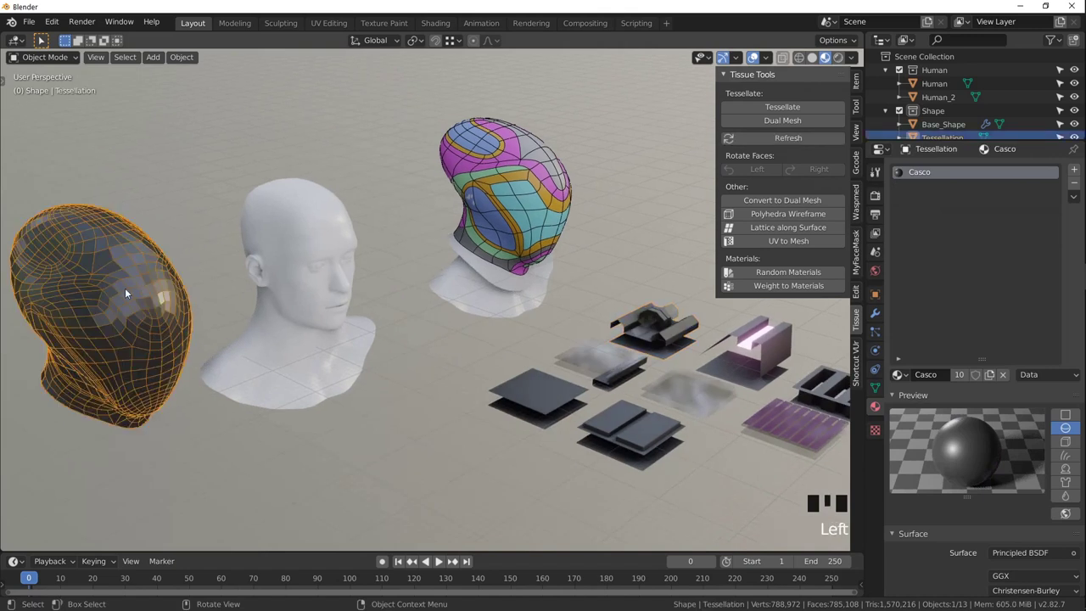
{"action": "left_click", "coordinate": [877, 315]}
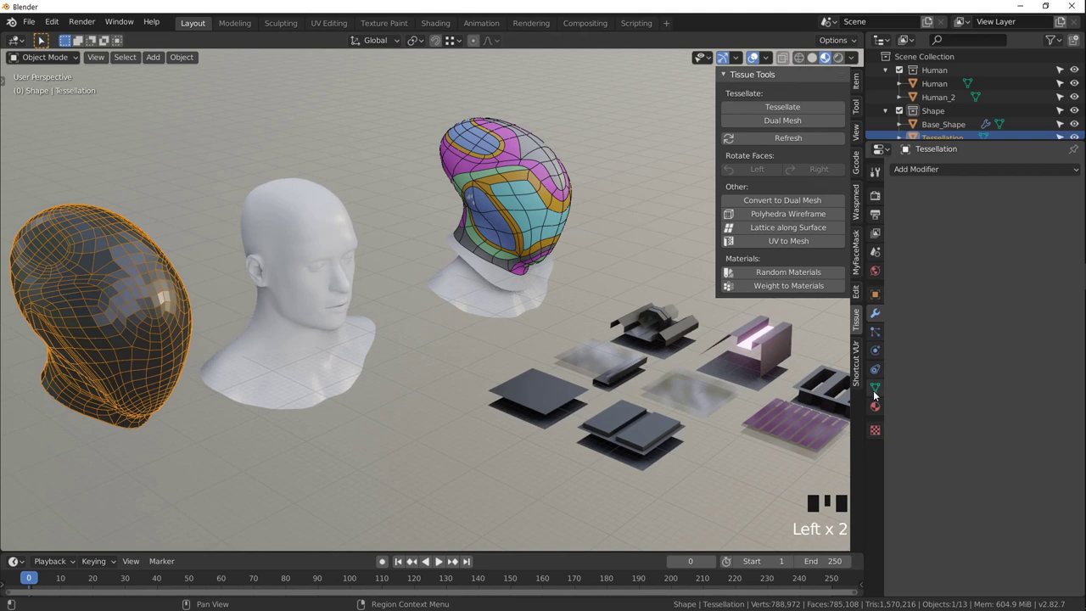
Review the Tessellation object's Tissue settings and examine the glowing helmet up close, including its inside.
{"action": "left_click", "coordinate": [879, 390]}
{"action": "scroll", "scroll_direction": "down", "scroll_amount": 3}
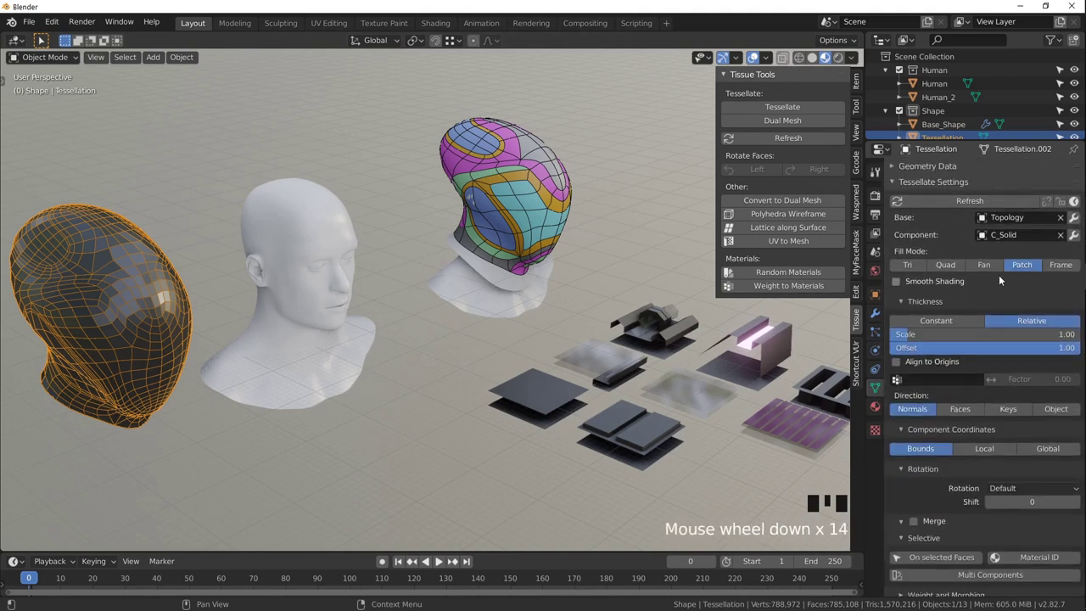
{"action": "scroll", "scroll_direction": "down", "scroll_amount": 3}
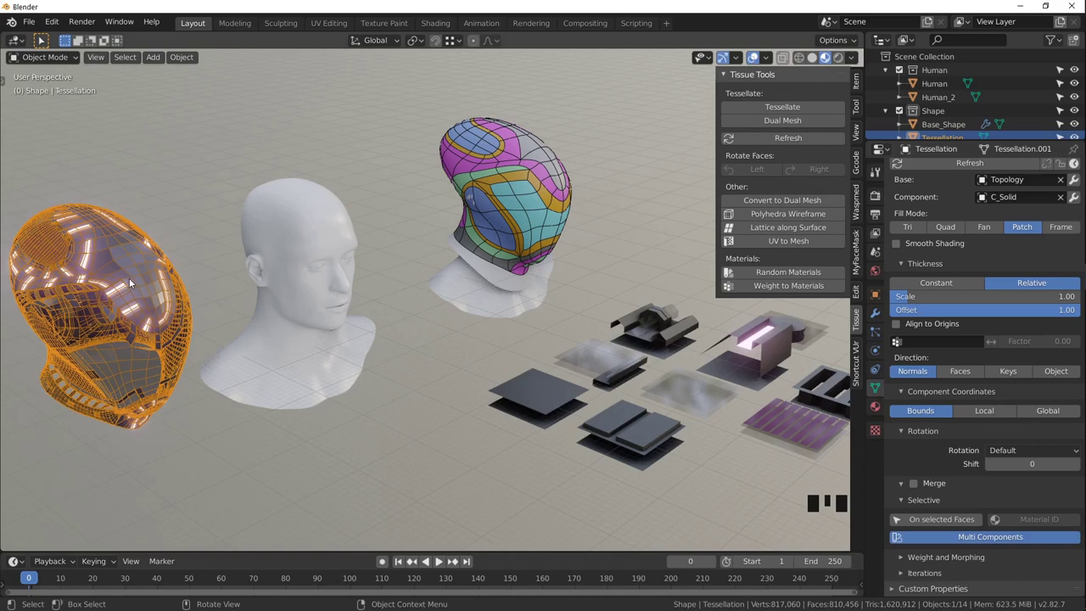
{"action": "left_click", "coordinate": [171, 190]}
{"action": "left_click_drag", "start_coordinate": [183, 255], "coordinate": [303, 244]}
{"action": "scroll", "scroll_direction": "up", "scroll_amount": 3}
{"action": "left_click_drag", "start_coordinate": [292, 258], "coordinate": [313, 275]}
{"action": "scroll", "scroll_direction": "down", "scroll_amount": 3}
{"action": "left_click_drag", "start_coordinate": [355, 318], "coordinate": [450, 321]}
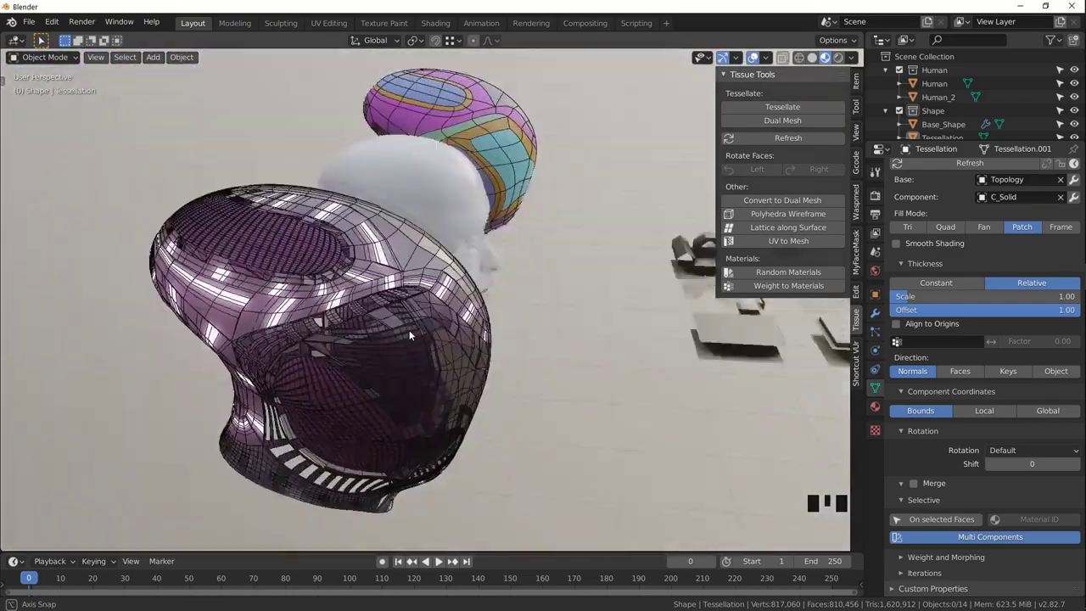
{"action": "scroll", "scroll_direction": "up", "scroll_amount": 3}
{"action": "left_click_drag", "start_coordinate": [280, 297], "coordinate": [379, 322]}
{"action": "scroll", "scroll_direction": "down", "scroll_amount": 3}
{"action": "left_click_drag", "start_coordinate": [368, 320], "coordinate": [466, 254]}
{"action": "scroll", "scroll_direction": "down", "scroll_amount": 3}
Orbit over to the component pieces and select the C_Solid plate (Plane.006).
{"action": "left_click_drag", "start_coordinate": [464, 263], "coordinate": [397, 277]}
{"action": "scroll", "scroll_direction": "down", "scroll_amount": 3}
{"action": "left_click_drag", "start_coordinate": [413, 271], "coordinate": [414, 302]}
{"action": "scroll", "scroll_direction": "up", "scroll_amount": 3}
{"action": "scroll", "scroll_direction": "up", "scroll_amount": 3}
{"action": "scroll", "scroll_direction": "up", "scroll_amount": 3}
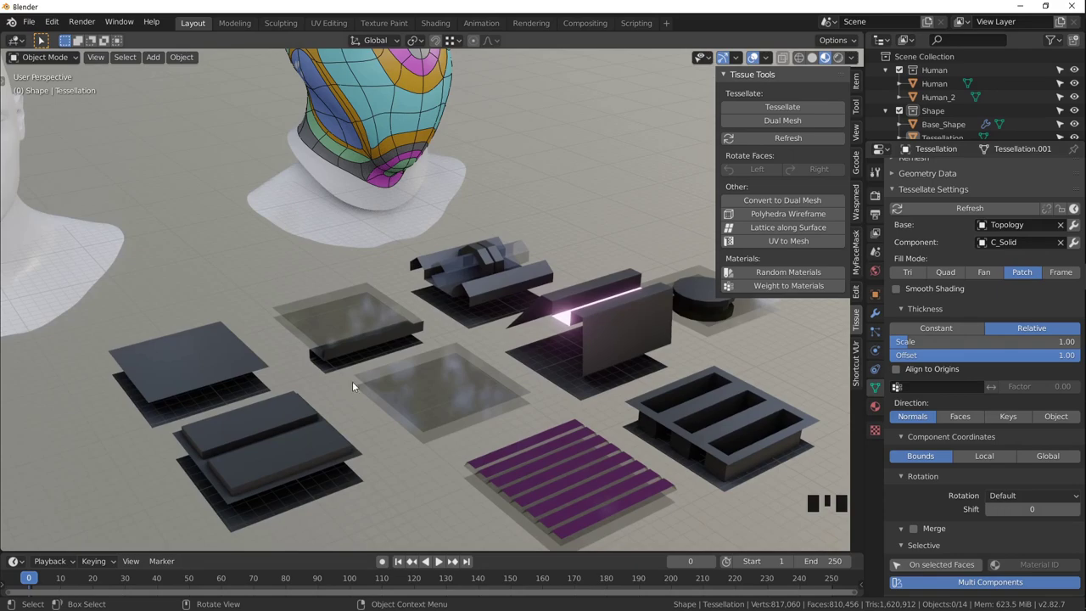
{"action": "scroll", "scroll_direction": "down", "scroll_amount": 3}
{"action": "left_click_drag", "start_coordinate": [167, 263], "coordinate": [477, 388]}
{"action": "scroll", "scroll_direction": "up", "scroll_amount": 3}
{"action": "left_click_drag", "start_coordinate": [490, 408], "coordinate": [497, 332]}
{"action": "scroll", "scroll_direction": "up", "scroll_amount": 3}
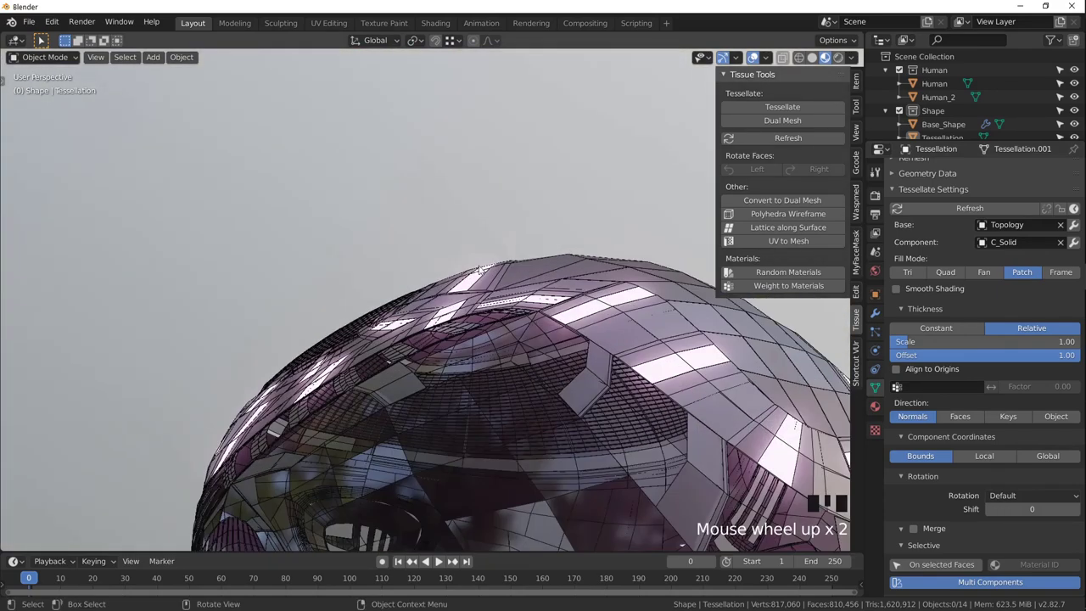
{"action": "left_click_drag", "start_coordinate": [438, 332], "coordinate": [495, 388]}
{"action": "scroll", "scroll_direction": "down", "scroll_amount": 3}
{"action": "scroll", "scroll_direction": "up", "scroll_amount": 3}
{"action": "left_click_drag", "start_coordinate": [567, 387], "coordinate": [347, 315]}
{"action": "scroll", "scroll_direction": "down", "scroll_amount": 3}
{"action": "left_click_drag", "start_coordinate": [460, 350], "coordinate": [352, 307]}
{"action": "scroll", "scroll_direction": "up", "scroll_amount": 3}
{"action": "left_click", "coordinate": [203, 426]}
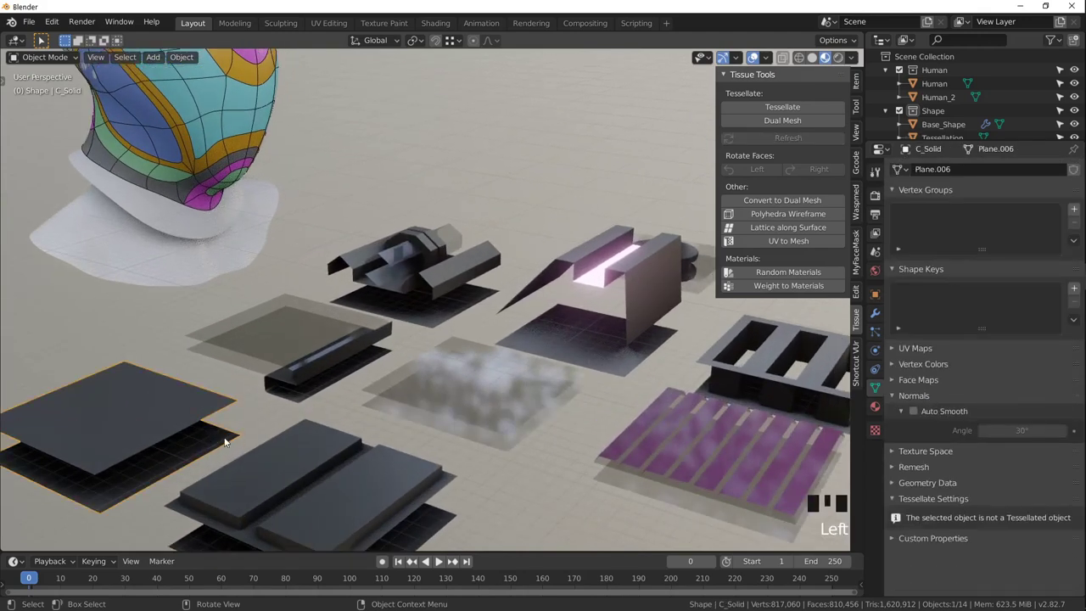
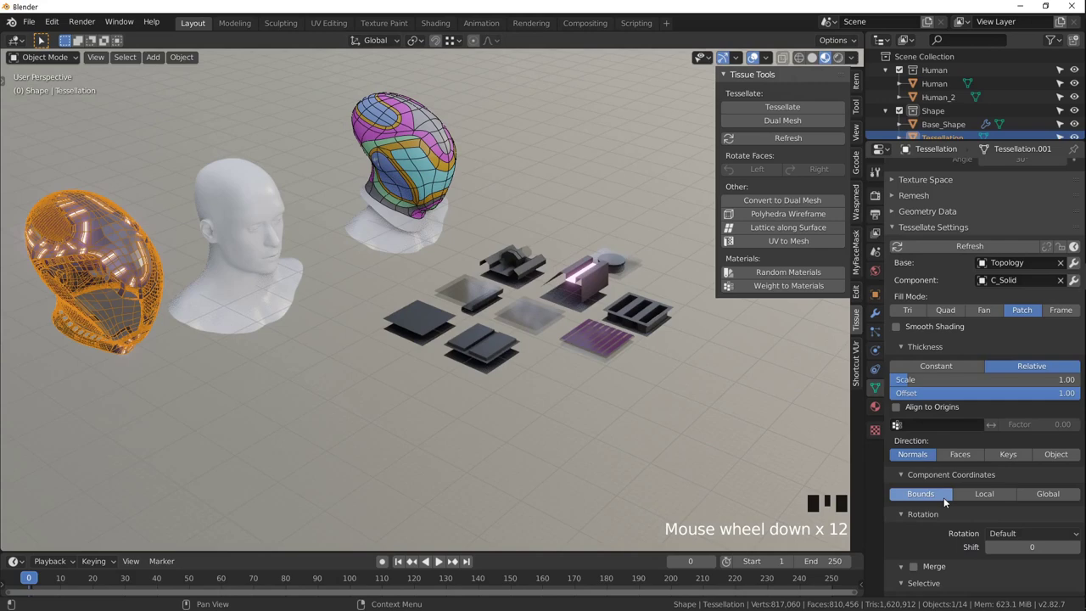
{"action": "scroll", "scroll_direction": "up", "scroll_amount": 3}
{"action": "left_click_drag", "start_coordinate": [569, 342], "coordinate": [256, 424]}
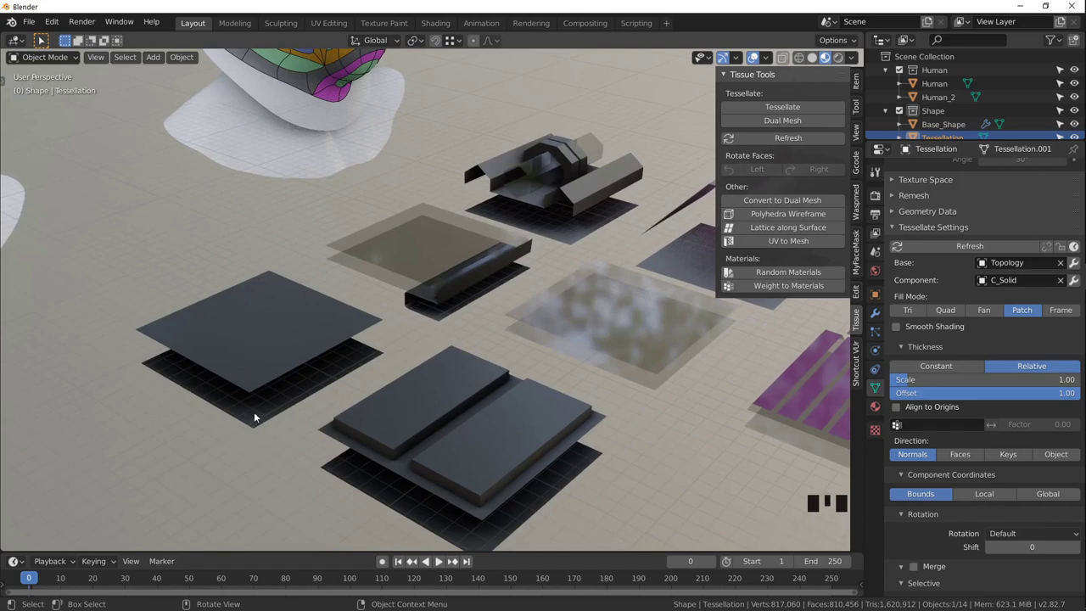
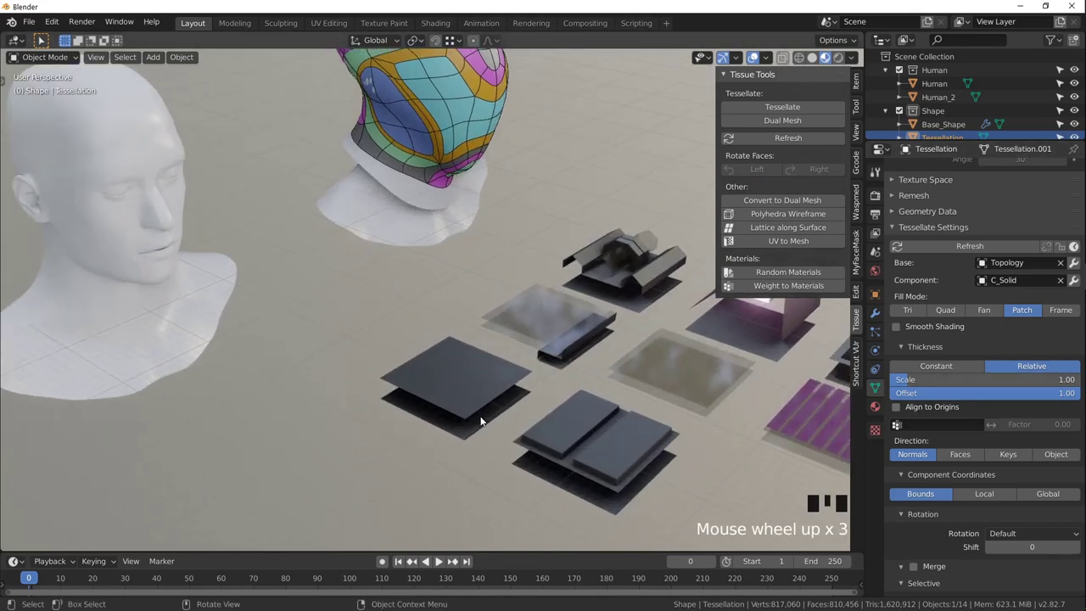
{"action": "scroll", "scroll_direction": "down", "scroll_amount": 3}
{"action": "left_click_drag", "start_coordinate": [321, 328], "coordinate": [335, 287]}
{"action": "scroll", "scroll_direction": "up", "scroll_amount": 3}
{"action": "scroll", "scroll_direction": "up", "scroll_amount": 3}
{"action": "left_click_drag", "start_coordinate": [404, 321], "coordinate": [133, 230]}
{"action": "scroll", "scroll_direction": "up", "scroll_amount": 3}
{"action": "left_click_drag", "start_coordinate": [189, 273], "coordinate": [295, 381]}
{"action": "scroll", "scroll_direction": "up", "scroll_amount": 3}
{"action": "left_click_drag", "start_coordinate": [264, 442], "coordinate": [367, 338]}
{"action": "scroll", "scroll_direction": "up", "scroll_amount": 3}
{"action": "left_click_drag", "start_coordinate": [291, 413], "coordinate": [269, 331]}
{"action": "scroll", "scroll_direction": "down", "scroll_amount": 3}
{"action": "scroll", "scroll_direction": "down", "scroll_amount": 3}
{"action": "left_click_drag", "start_coordinate": [457, 354], "coordinate": [383, 275]}
{"action": "scroll", "scroll_direction": "down", "scroll_amount": 3}
{"action": "left_click_drag", "start_coordinate": [481, 340], "coordinate": [458, 299]}
{"action": "scroll", "scroll_direction": "down", "scroll_amount": 3}
{"action": "left_click_drag", "start_coordinate": [462, 320], "coordinate": [928, 384]}
{"action": "left_click_drag", "start_coordinate": [621, 312], "coordinate": [526, 433]}
{"action": "scroll", "scroll_direction": "down", "scroll_amount": 3}
{"action": "left_click_drag", "start_coordinate": [573, 413], "coordinate": [568, 350]}
{"action": "scroll", "scroll_direction": "up", "scroll_amount": 3}
{"action": "left_click_drag", "start_coordinate": [574, 345], "coordinate": [504, 330]}
{"action": "scroll", "scroll_direction": "up", "scroll_amount": 3}
{"action": "scroll", "scroll_direction": "down", "scroll_amount": 3}
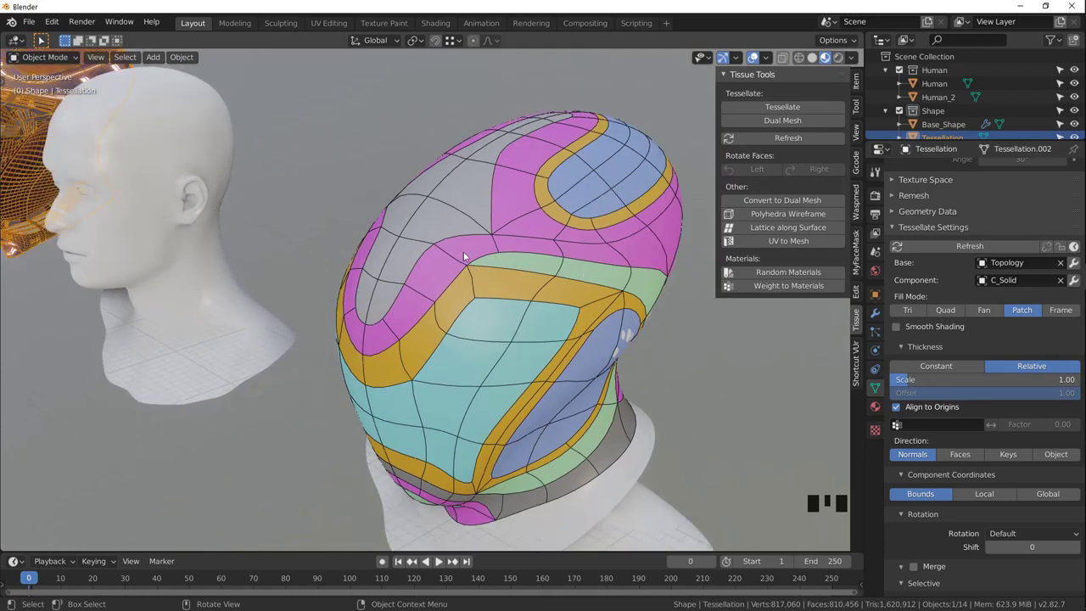
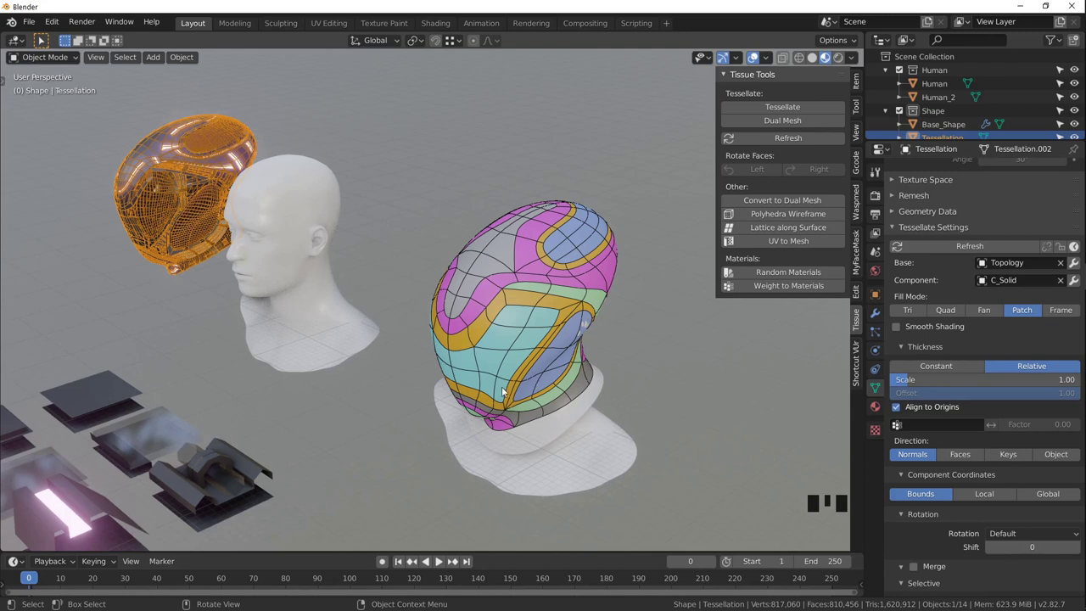
{"action": "scroll", "scroll_direction": "up", "scroll_amount": 3}
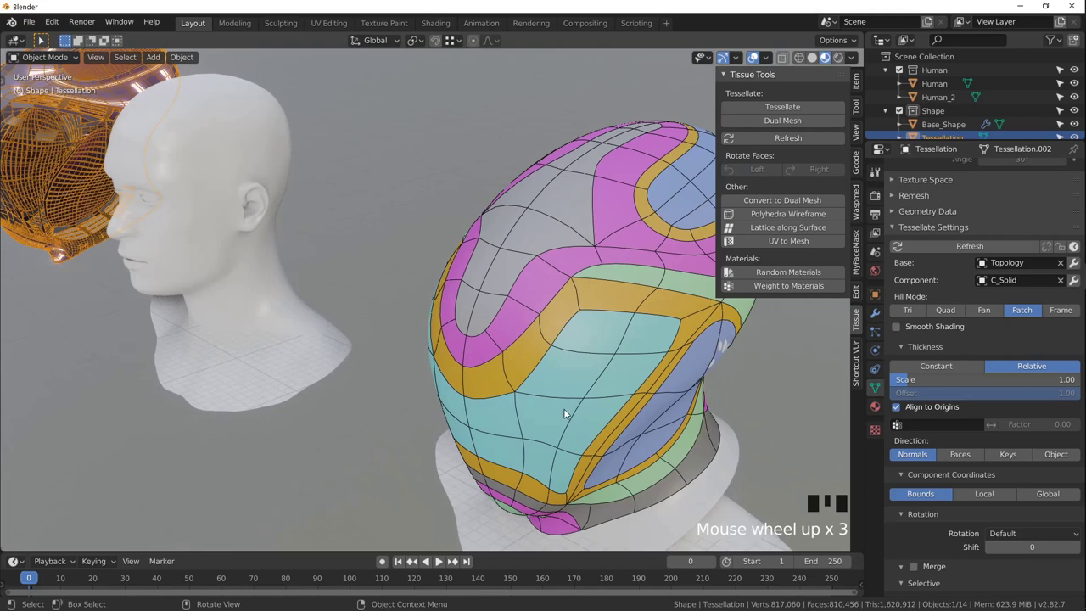
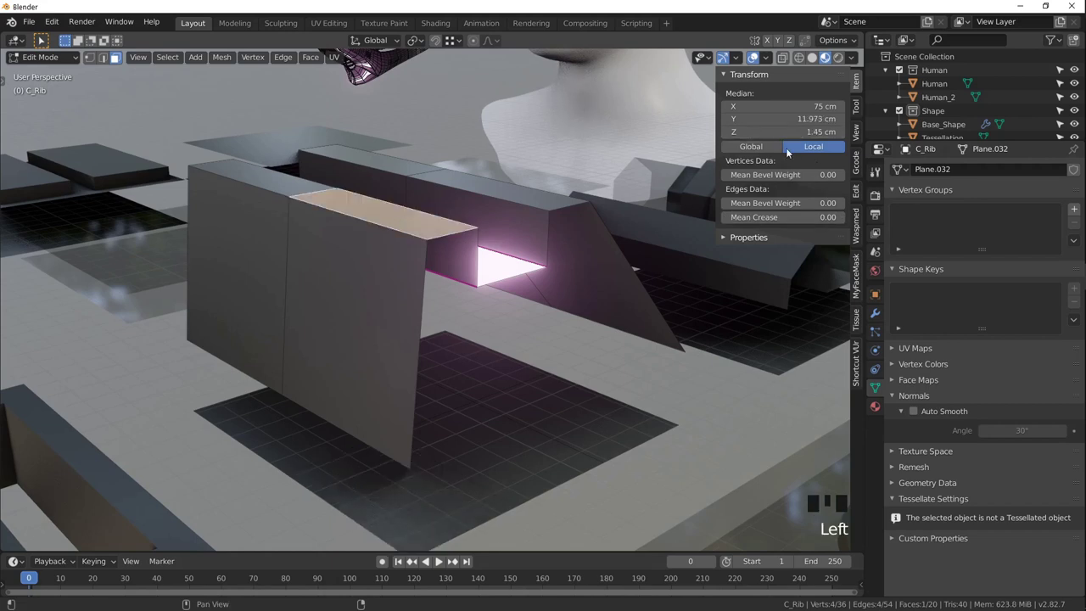
{"action": "key", "text": "Tab"}
{"action": "scroll", "scroll_direction": "down", "scroll_amount": 3}
{"action": "left_click_drag", "start_coordinate": [474, 177], "coordinate": [383, 191]}
Select the tessellated helmet and measure distances across its raised panels and a panel's thickness (0.099914 cm).
{"action": "left_click", "coordinate": [383, 192]}
{"action": "scroll", "scroll_direction": "up", "scroll_amount": 3}
{"action": "left_click_drag", "start_coordinate": [358, 183], "coordinate": [957, 518]}
{"action": "scroll", "scroll_direction": "down", "scroll_amount": 3}
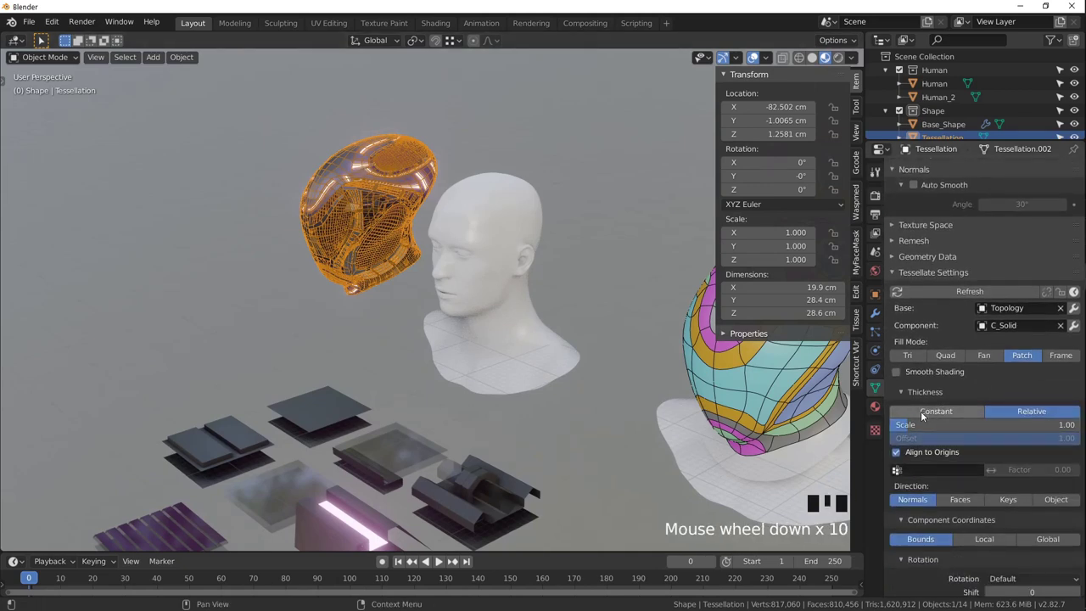
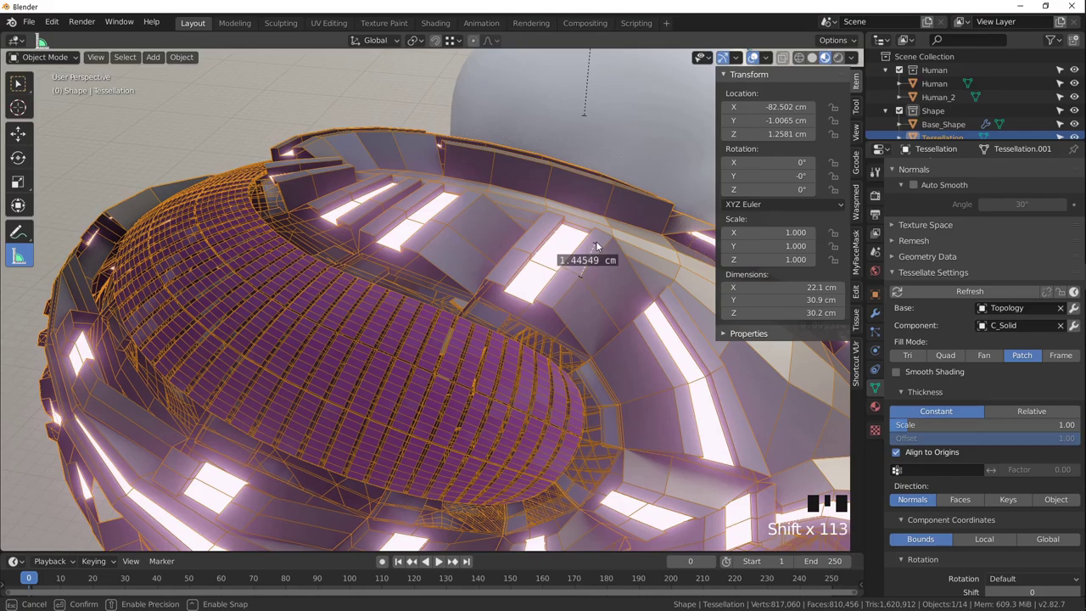
{"action": "left_click", "coordinate": [215, 333]}
{"action": "left_click_drag", "start_coordinate": [280, 375], "coordinate": [435, 326]}
{"action": "scroll", "scroll_direction": "down", "scroll_amount": 3}
{"action": "left_click_drag", "start_coordinate": [439, 324], "coordinate": [978, 419]}
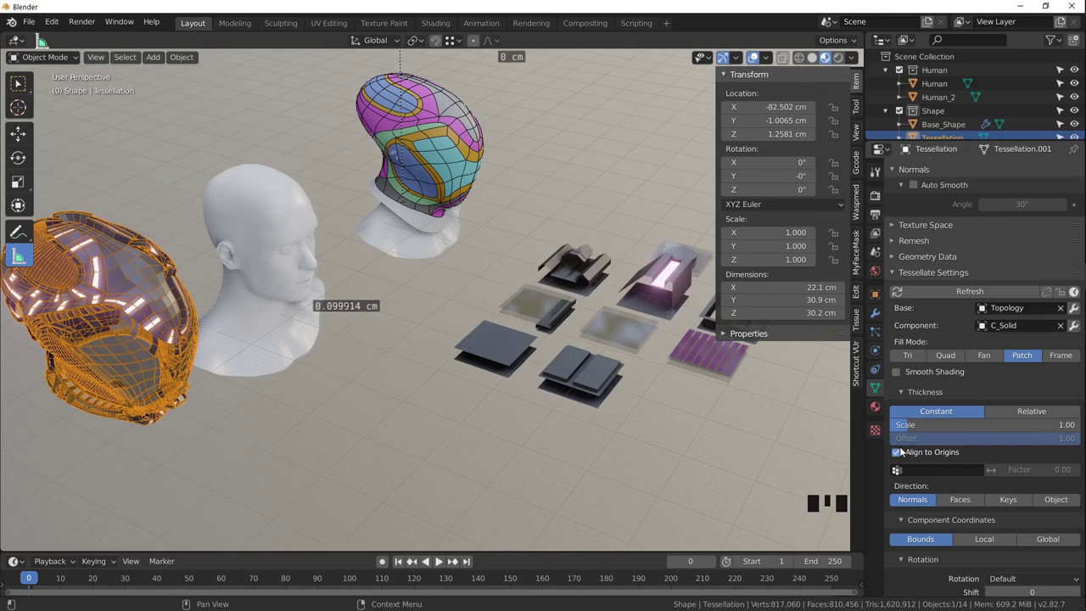
{"action": "left_click_drag", "start_coordinate": [293, 239], "coordinate": [122, 300]}
Orbit in close around the helmet's glowing trim to inspect it.
{"action": "scroll", "scroll_direction": "up", "scroll_amount": 3}
{"action": "left_click_drag", "start_coordinate": [142, 300], "coordinate": [323, 303]}
{"action": "scroll", "scroll_direction": "up", "scroll_amount": 3}
{"action": "left_click_drag", "start_coordinate": [302, 299], "coordinate": [306, 327]}
{"action": "scroll", "scroll_direction": "down", "scroll_amount": 3}
{"action": "left_click_drag", "start_coordinate": [416, 328], "coordinate": [386, 284]}
{"action": "scroll", "scroll_direction": "down", "scroll_amount": 3}
{"action": "left_click_drag", "start_coordinate": [587, 344], "coordinate": [393, 285]}
{"action": "scroll", "scroll_direction": "up", "scroll_amount": 3}
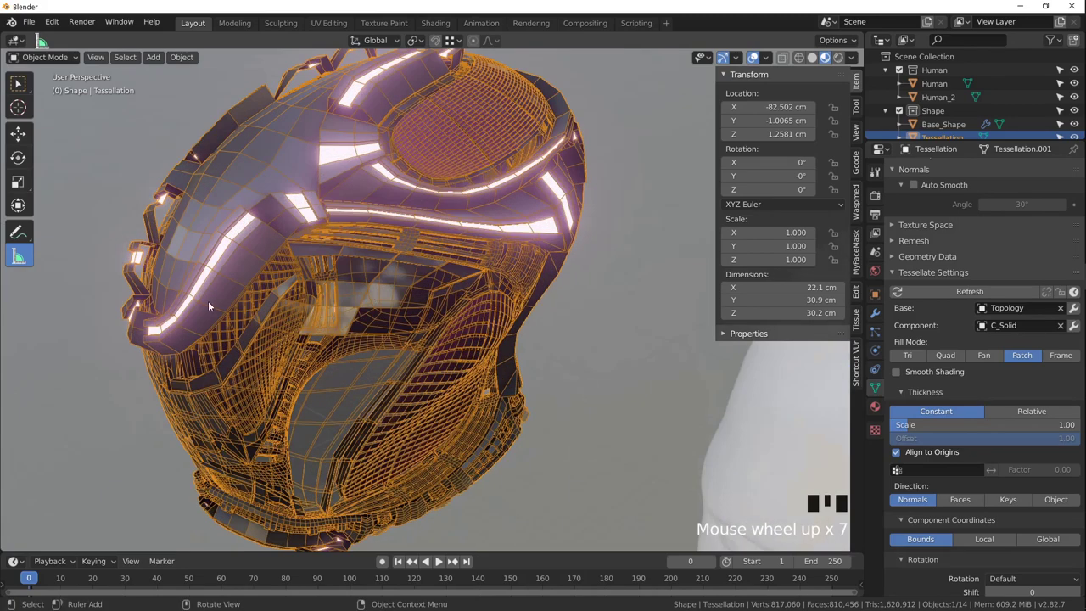
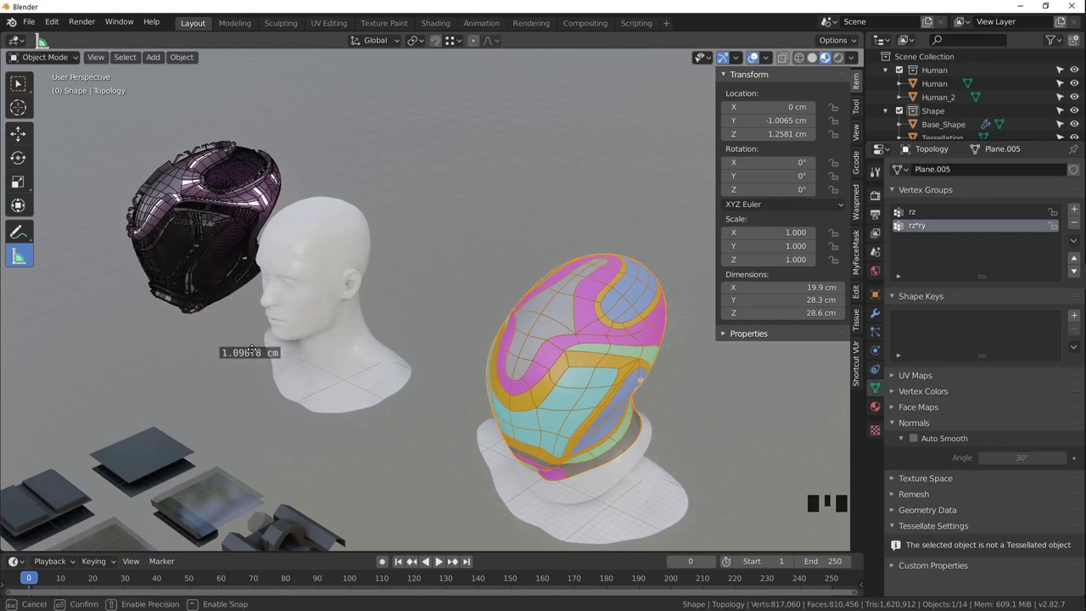
Delete the measurement line and bring up the Tissue tools for the topology shell in edit mode.
{"action": "key", "text": "Delete"}
{"action": "scroll", "scroll_direction": "up", "scroll_amount": 3}
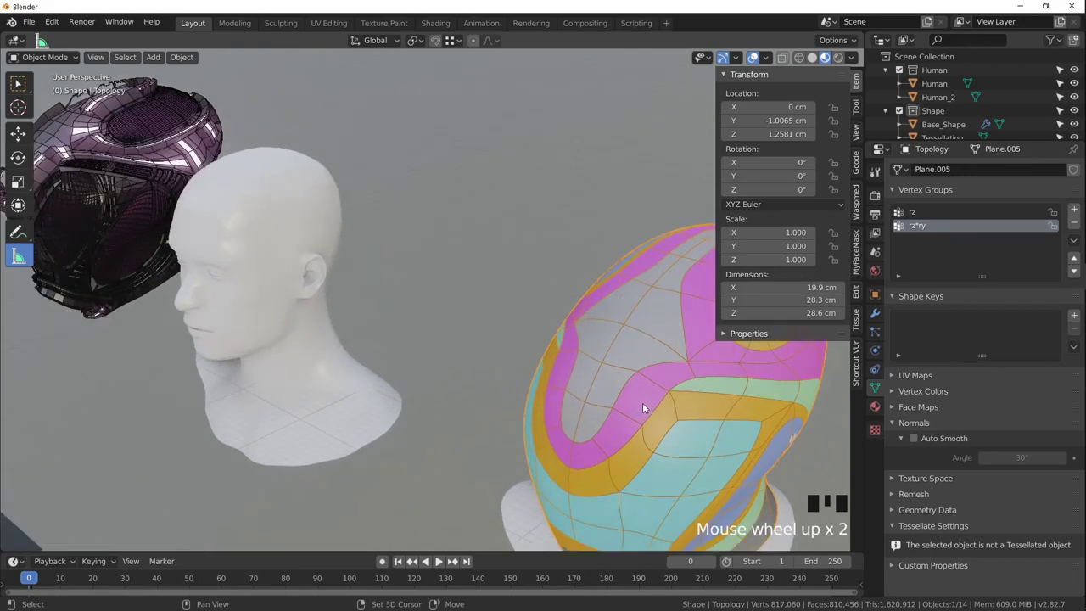
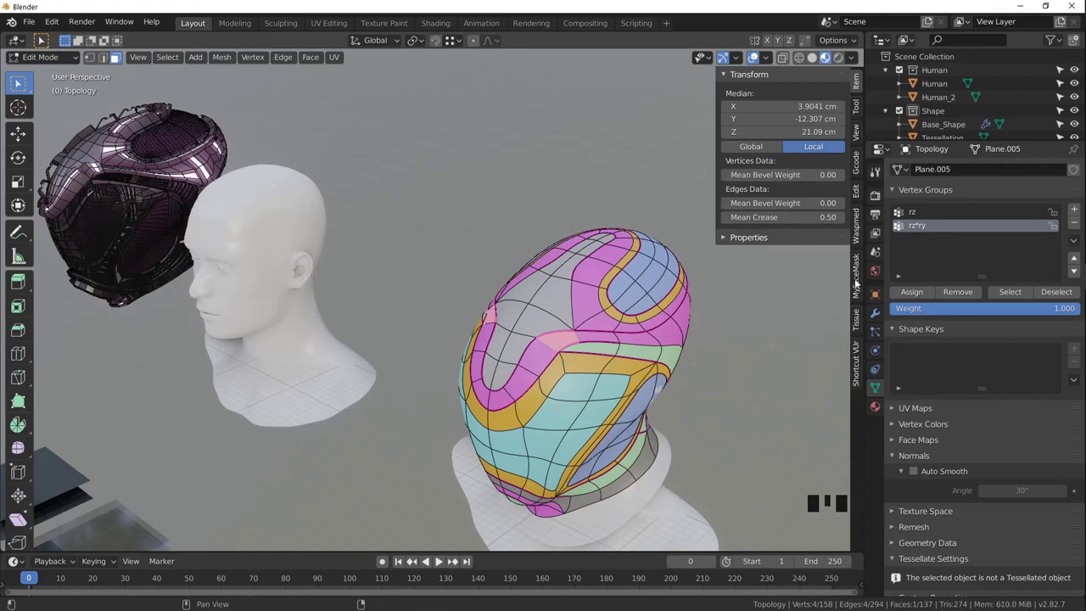
{"action": "left_click", "coordinate": [860, 318]}
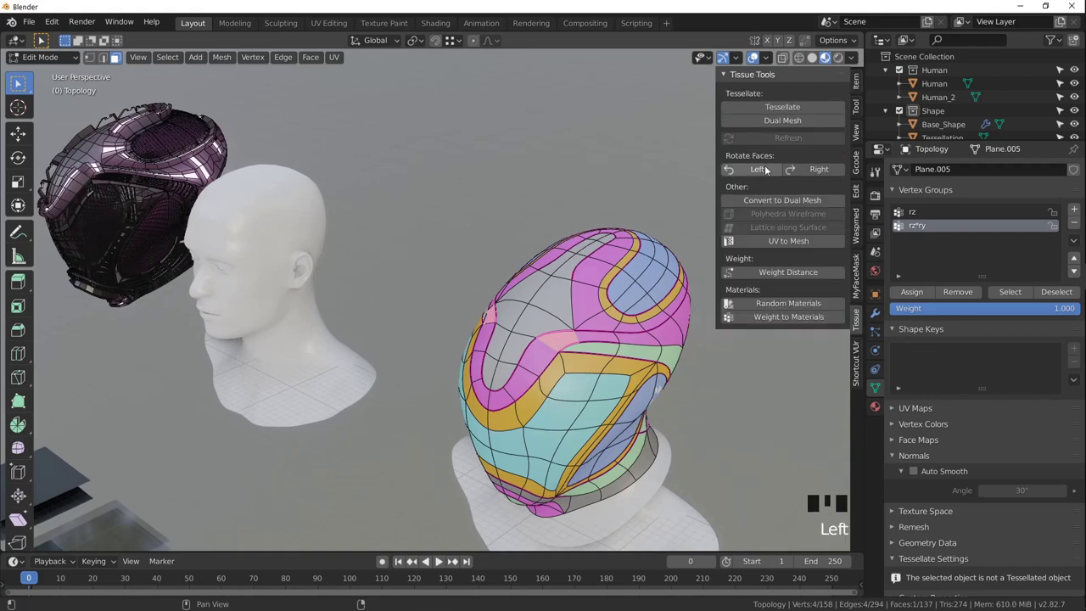
{"action": "left_click_drag", "start_coordinate": [765, 171], "coordinate": [21, 80]}
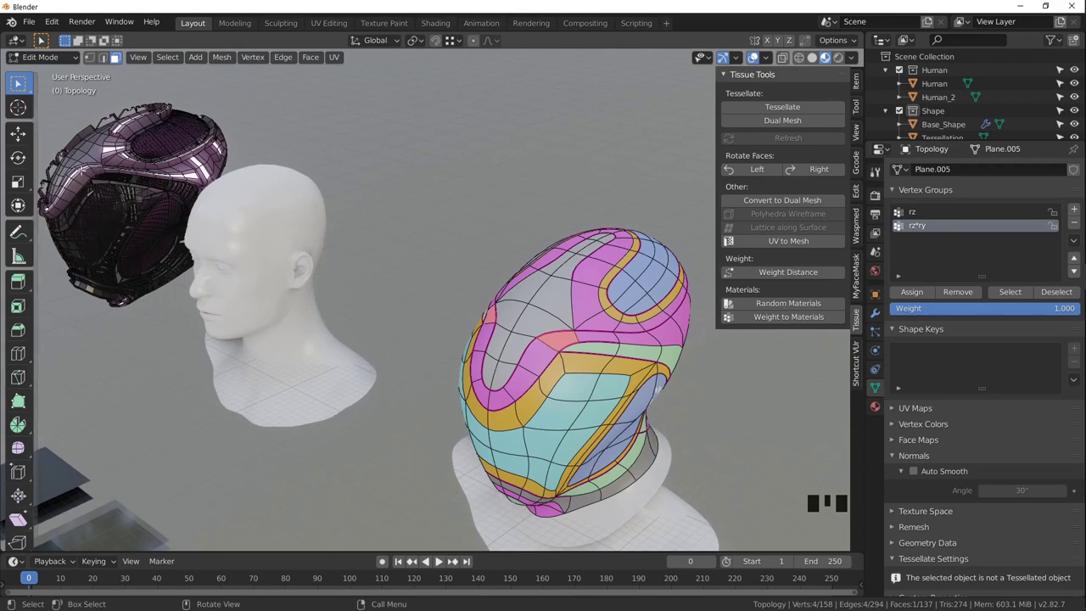
{"action": "scroll", "scroll_direction": "up", "scroll_amount": 3}
Turn the view to face the front of the topology shell.
{"action": "middle_click", "coordinate": [22, 81]}
{"action": "scroll", "scroll_direction": "up", "scroll_amount": 3}
{"action": "middle_click", "coordinate": [18, 80]}
{"action": "scroll", "scroll_direction": "up", "scroll_amount": 3}
{"action": "left_click_drag", "start_coordinate": [19, 80], "coordinate": [18, 82]}
{"action": "scroll", "scroll_direction": "down", "scroll_amount": 3}
{"action": "left_click_drag", "start_coordinate": [18, 82], "coordinate": [19, 82]}
{"action": "scroll", "scroll_direction": "down", "scroll_amount": 3}
{"action": "middle_click", "coordinate": [19, 80]}
{"action": "left_click_drag", "start_coordinate": [19, 81], "coordinate": [18, 80]}
{"action": "scroll", "scroll_direction": "up", "scroll_amount": 3}
{"action": "left_click_drag", "start_coordinate": [19, 80], "coordinate": [18, 80]}
Shift-select the small brow faces on both sides of the topology shell.
{"action": "left_click", "coordinate": [18, 80]}
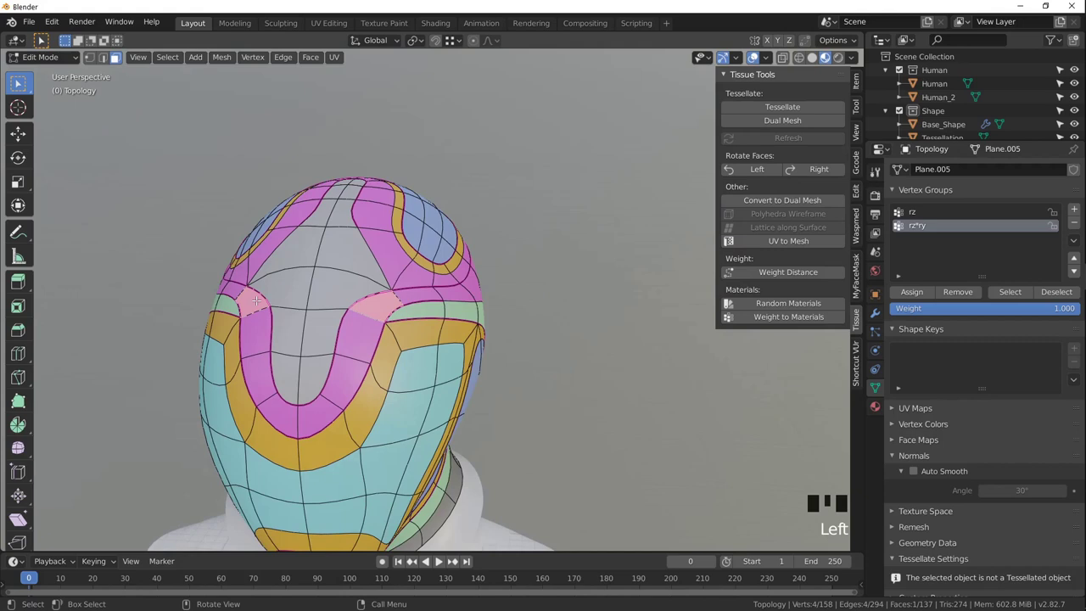
{"action": "left_click", "coordinate": [18, 80]}
{"action": "left_click", "coordinate": [18, 81]}
{"action": "left_click", "coordinate": [19, 80]}
{"action": "left_click", "coordinate": [19, 81]}
{"action": "left_click", "coordinate": [19, 80]}
{"action": "left_click", "coordinate": [19, 81]}
{"action": "left_click", "coordinate": [19, 80]}
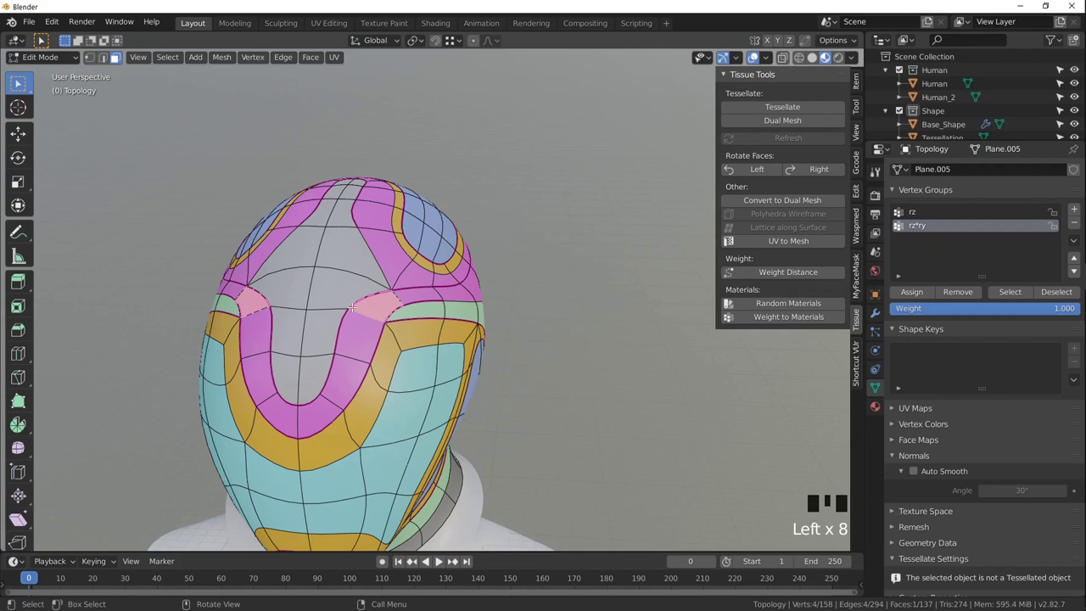
Orbit over to check the tessellated helmet and back to the shell, ending in the UV Editing workspace.
{"action": "scroll", "scroll_direction": "down", "scroll_amount": 3}
{"action": "scroll", "scroll_direction": "up", "scroll_amount": 3}
{"action": "scroll", "scroll_direction": "down", "scroll_amount": 3}
{"action": "middle_click", "coordinate": [19, 81]}
{"action": "scroll", "scroll_direction": "down", "scroll_amount": 3}
{"action": "middle_click", "coordinate": [19, 81]}
{"action": "scroll", "scroll_direction": "up", "scroll_amount": 3}
{"action": "left_click_drag", "start_coordinate": [19, 81], "coordinate": [19, 80]}
{"action": "scroll", "scroll_direction": "up", "scroll_amount": 3}
{"action": "left_click_drag", "start_coordinate": [18, 81], "coordinate": [19, 80]}
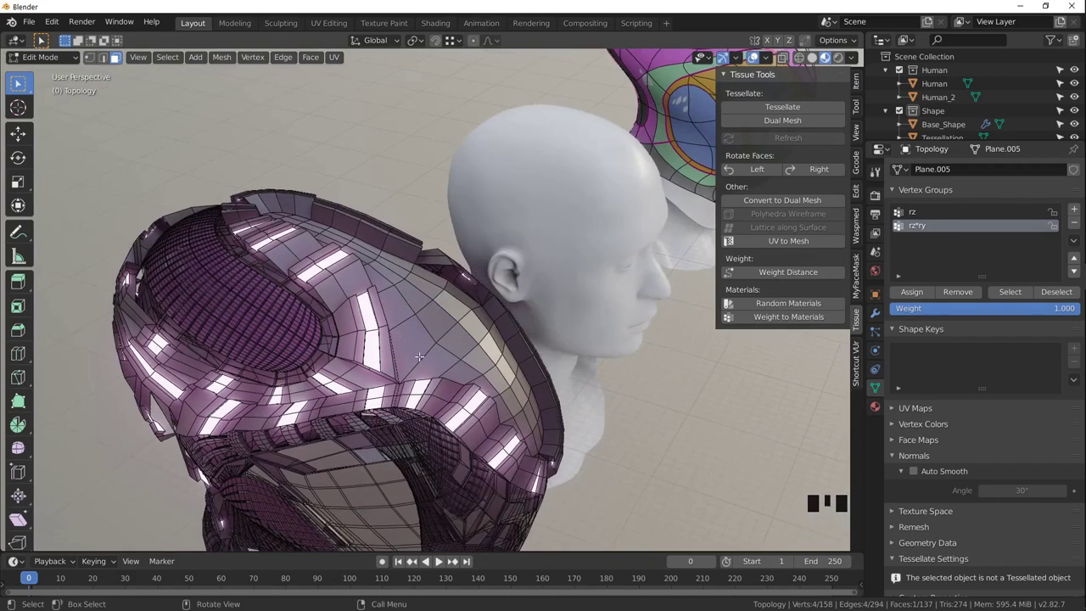
{"action": "scroll", "scroll_direction": "down", "scroll_amount": 3}
{"action": "left_click_drag", "start_coordinate": [19, 80], "coordinate": [19, 81]}
{"action": "scroll", "scroll_direction": "down", "scroll_amount": 3}
{"action": "left_click_drag", "start_coordinate": [18, 82], "coordinate": [19, 80]}
{"action": "scroll", "scroll_direction": "up", "scroll_amount": 3}
{"action": "left_click_drag", "start_coordinate": [19, 81], "coordinate": [19, 81]}
In the UV Editing workspace, unwrap the selected brow faces with Follow Active Quads into a straight quad strip.
{"action": "left_click", "coordinate": [18, 81]}
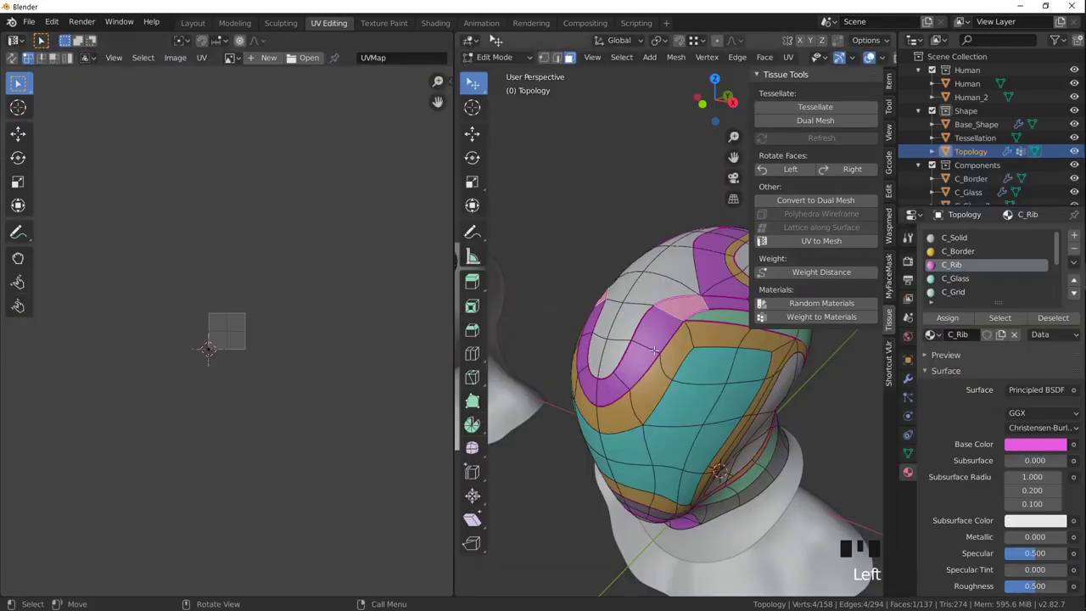
{"action": "left_click_drag", "start_coordinate": [18, 81], "coordinate": [19, 80]}
{"action": "key", "text": "u"}
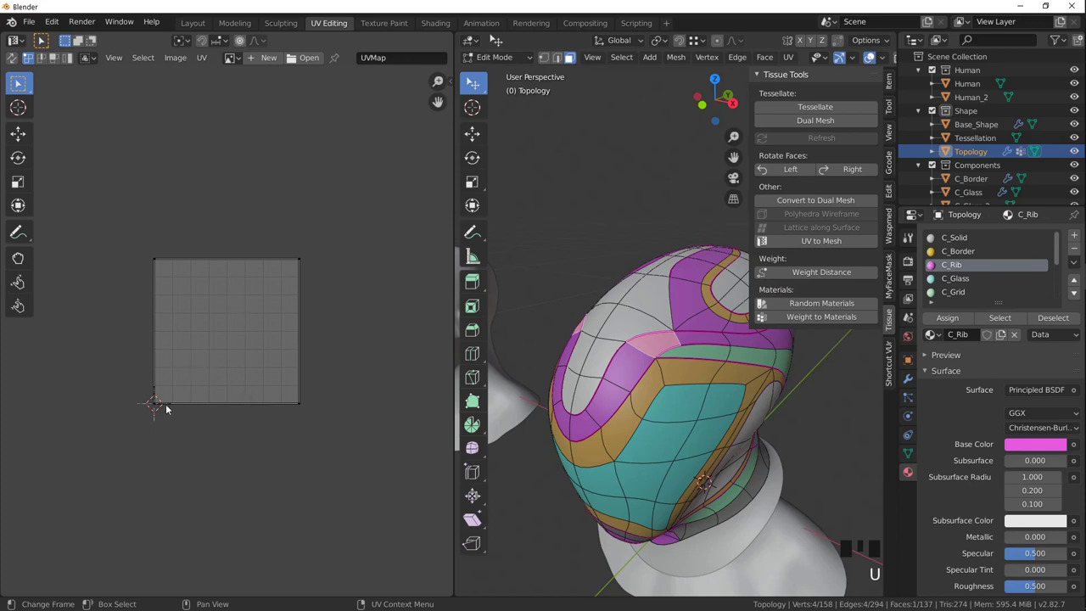
Orbit, pan and zoom around the topology shell to inspect the unwrapped faces.
{"action": "scroll", "scroll_direction": "down", "scroll_amount": 3}
{"action": "left_click_drag", "start_coordinate": [18, 81], "coordinate": [19, 81]}
{"action": "scroll", "scroll_direction": "up", "scroll_amount": 3}
{"action": "middle_click", "coordinate": [19, 81]}
{"action": "scroll", "scroll_direction": "up", "scroll_amount": 3}
{"action": "middle_click", "coordinate": [19, 81]}
{"action": "scroll", "scroll_direction": "down", "scroll_amount": 3}
{"action": "middle_click", "coordinate": [19, 82]}
{"action": "left_click_drag", "start_coordinate": [19, 82], "coordinate": [19, 81]}
{"action": "scroll", "scroll_direction": "up", "scroll_amount": 3}
{"action": "middle_click", "coordinate": [18, 80]}
{"action": "scroll", "scroll_direction": "up", "scroll_amount": 3}
{"action": "middle_click", "coordinate": [18, 81]}
{"action": "scroll", "scroll_direction": "up", "scroll_amount": 3}
{"action": "left_click_drag", "start_coordinate": [18, 81], "coordinate": [19, 81]}
{"action": "scroll", "scroll_direction": "up", "scroll_amount": 3}
{"action": "left_click_drag", "start_coordinate": [18, 80], "coordinate": [19, 82]}
Reset the selected rib faces' UVs in the UV editor.
{"action": "left_click", "coordinate": [19, 82]}
{"action": "left_click", "coordinate": [18, 82]}
{"action": "left_click", "coordinate": [19, 81]}
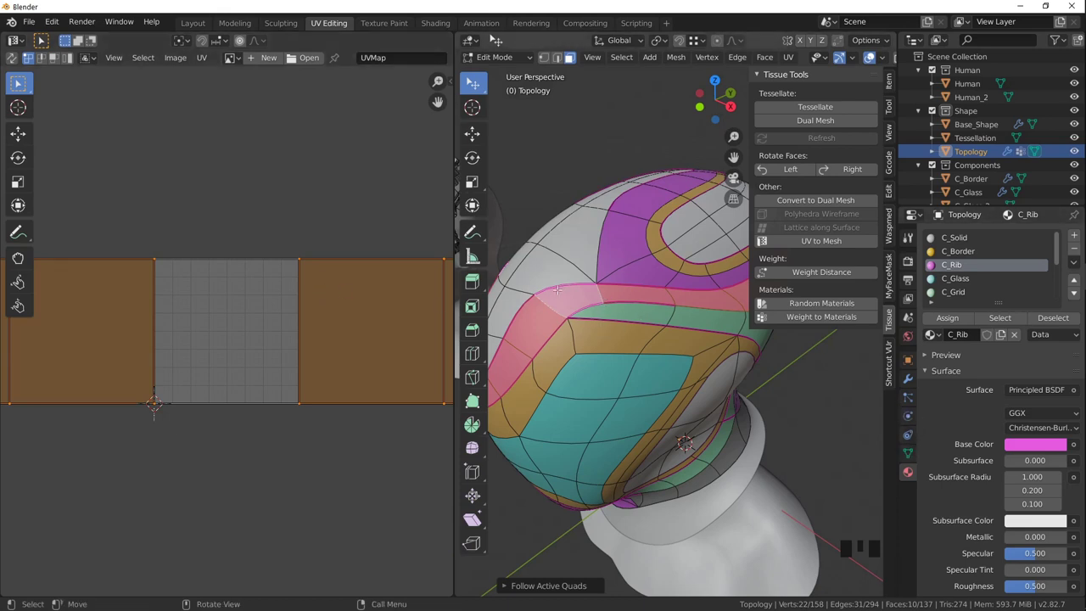
{"action": "scroll", "scroll_direction": "down", "scroll_amount": 3}
{"action": "scroll", "scroll_direction": "up", "scroll_amount": 3}
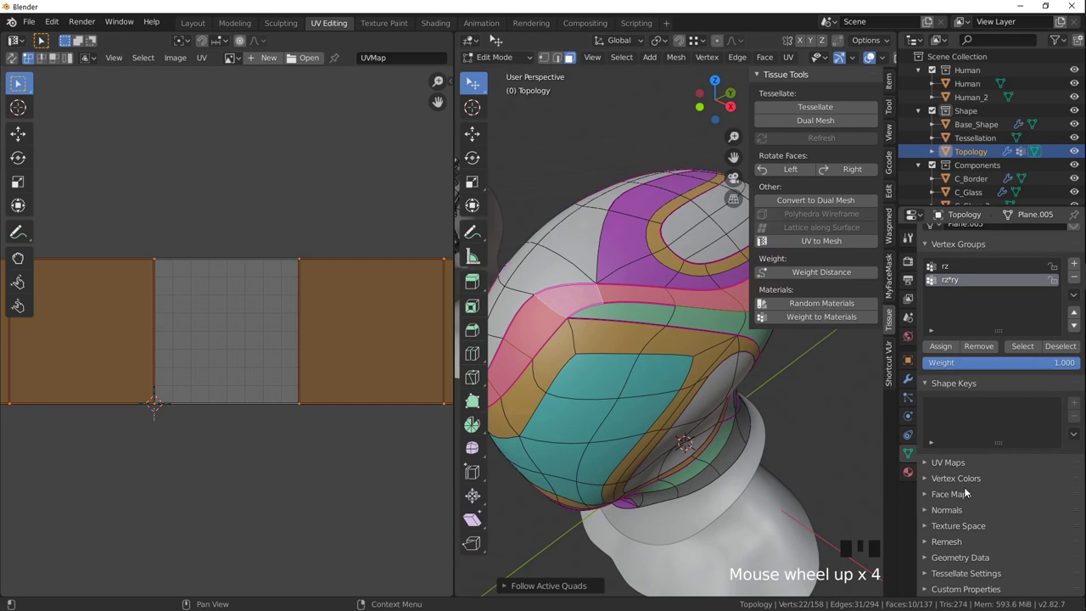
{"action": "left_click", "coordinate": [18, 81]}
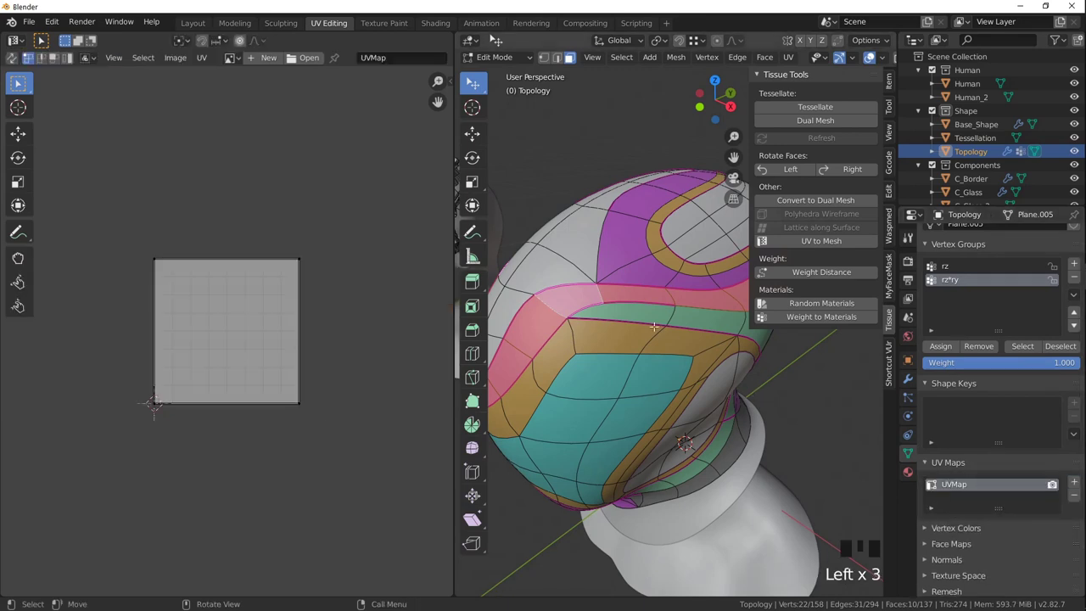
Re-unwrap the rib faces with Follow Active Quads and Even edge length into a straight ten-quad strip.
{"action": "left_click_drag", "start_coordinate": [22, 81], "coordinate": [17, 83]}
{"action": "left_click", "coordinate": [17, 83]}
{"action": "left_click_drag", "start_coordinate": [18, 83], "coordinate": [19, 80]}
{"action": "key", "text": "u"}
{"action": "left_click", "coordinate": [18, 81]}
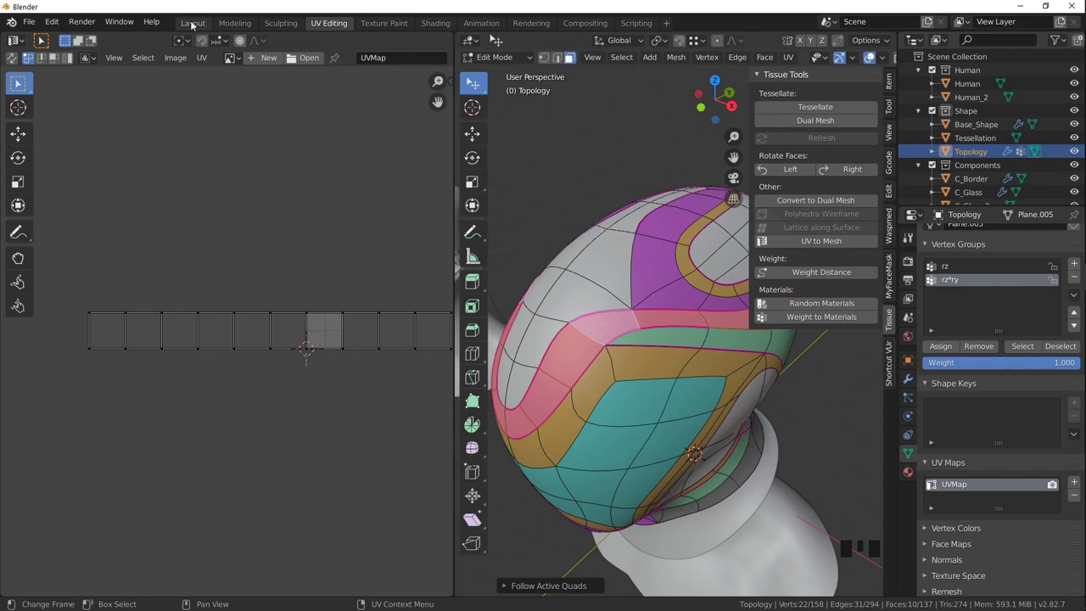
Back in the Layout workspace, select the Tessellation helmet and frame it in the viewport.
{"action": "left_click", "coordinate": [213, 43]}
{"action": "left_click_drag", "start_coordinate": [386, 267], "coordinate": [326, 204]}
{"action": "scroll", "scroll_direction": "down", "scroll_amount": 3}
{"action": "left_click_drag", "start_coordinate": [417, 230], "coordinate": [316, 201]}
{"action": "left_click", "coordinate": [316, 201]}
{"action": "key", "text": "KP_Decimal"}
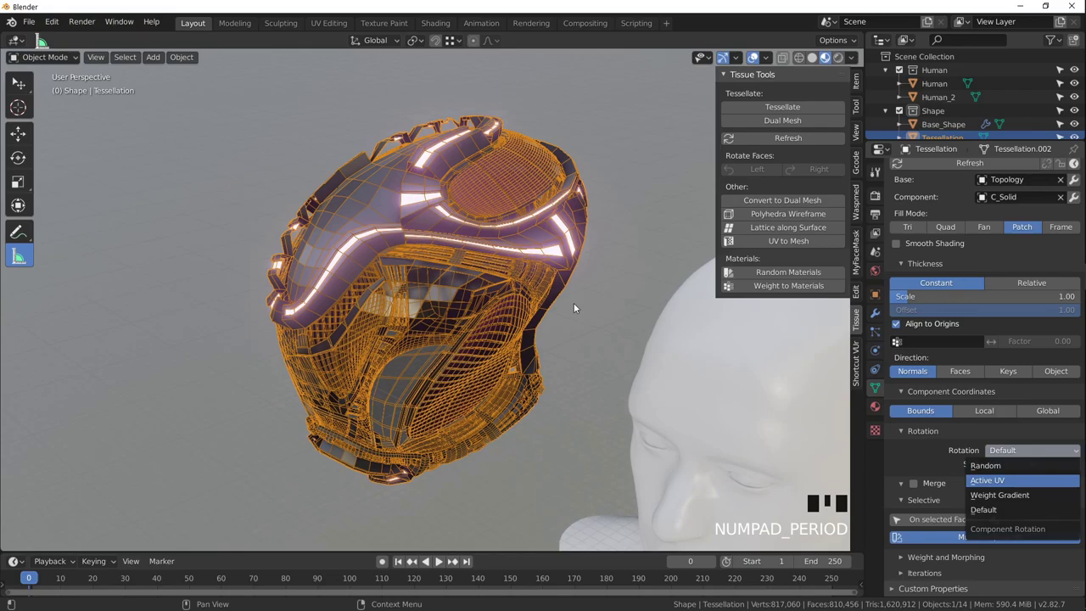
Orbit and zoom around the helmet to centre its glowing U-shaped brow trim in view.
{"action": "left_click_drag", "start_coordinate": [512, 276], "coordinate": [332, 251]}
{"action": "left_click_drag", "start_coordinate": [333, 250], "coordinate": [520, 272]}
{"action": "scroll", "scroll_direction": "up", "scroll_amount": 3}
{"action": "left_click_drag", "start_coordinate": [507, 279], "coordinate": [419, 241]}
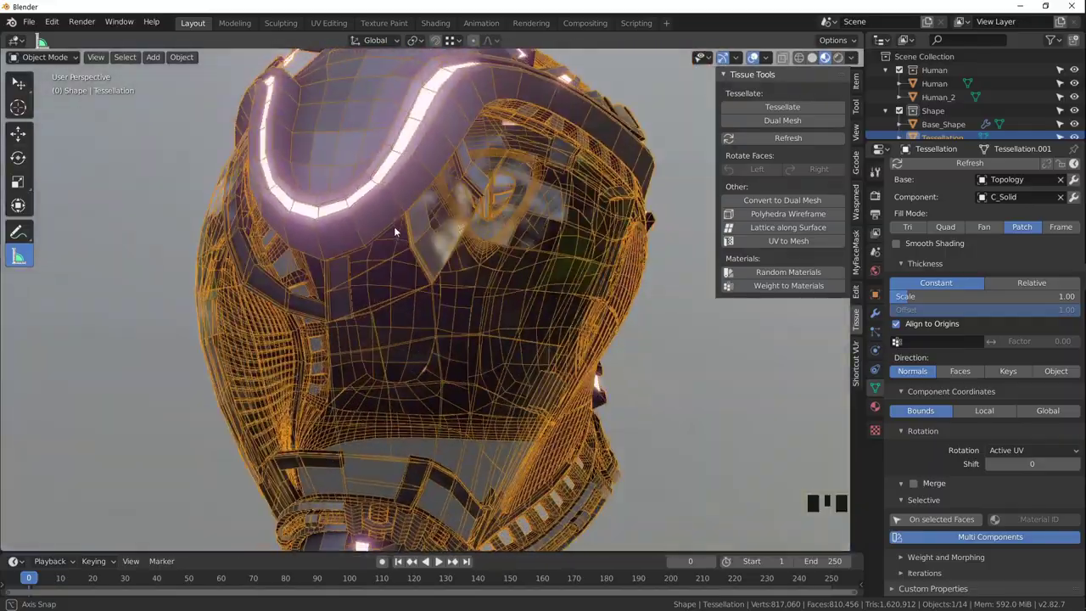
{"action": "scroll", "scroll_direction": "down", "scroll_amount": 3}
{"action": "left_click_drag", "start_coordinate": [433, 261], "coordinate": [451, 238]}
{"action": "scroll", "scroll_direction": "up", "scroll_amount": 3}
{"action": "left_click_drag", "start_coordinate": [433, 264], "coordinate": [395, 199]}
{"action": "scroll", "scroll_direction": "down", "scroll_amount": 3}
{"action": "left_click_drag", "start_coordinate": [531, 273], "coordinate": [483, 309]}
{"action": "scroll", "scroll_direction": "down", "scroll_amount": 3}
{"action": "scroll", "scroll_direction": "up", "scroll_amount": 3}
{"action": "left_click_drag", "start_coordinate": [369, 311], "coordinate": [408, 266]}
{"action": "scroll", "scroll_direction": "up", "scroll_amount": 3}
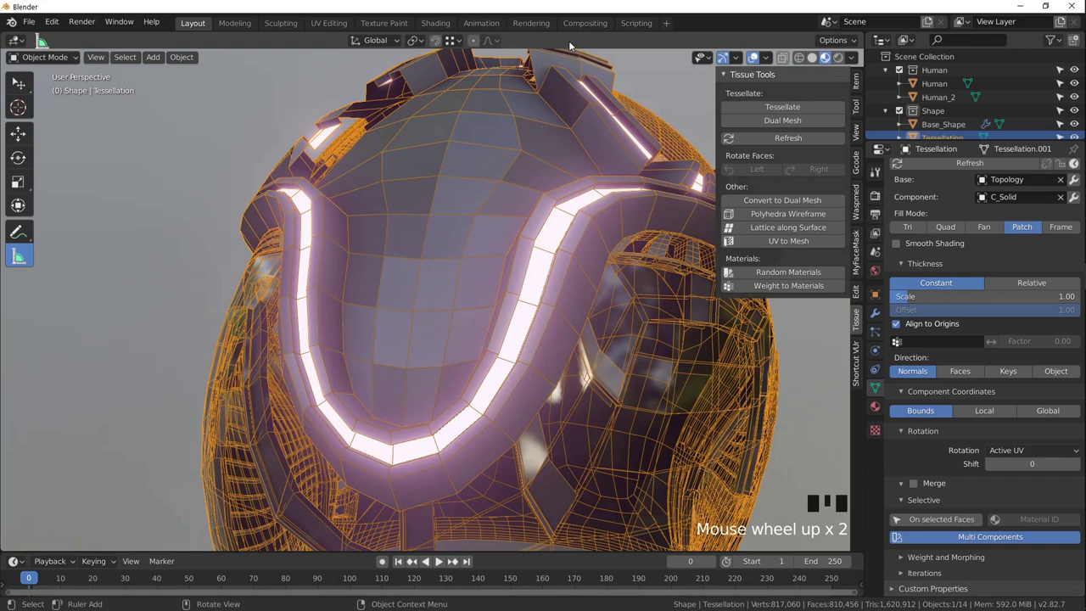
In UV Editing, select all of the rib strip's UVs and rotate them.
{"action": "left_click", "coordinate": [323, 25]}
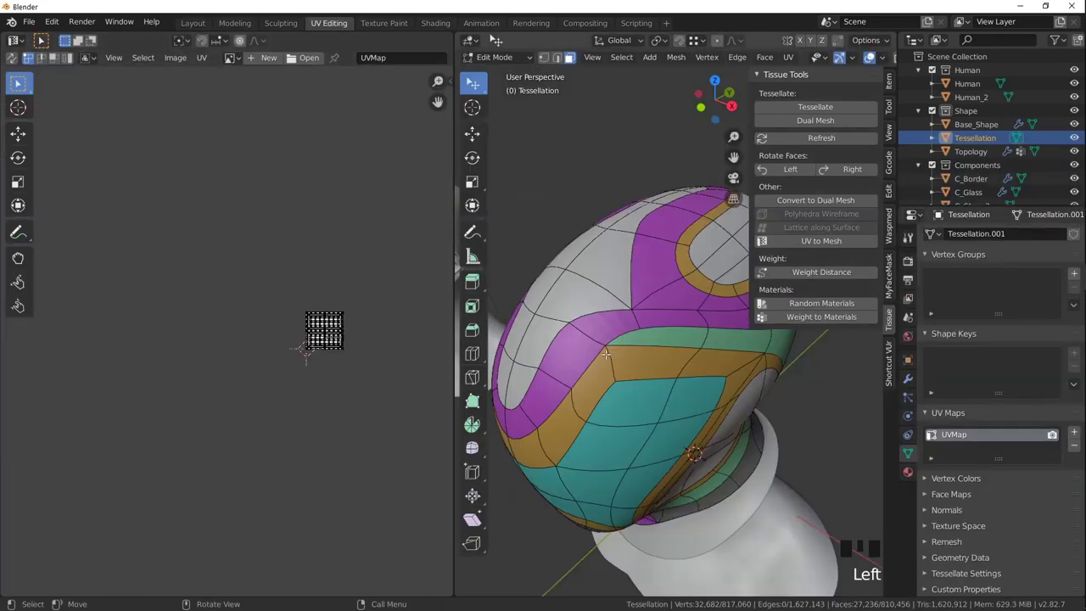
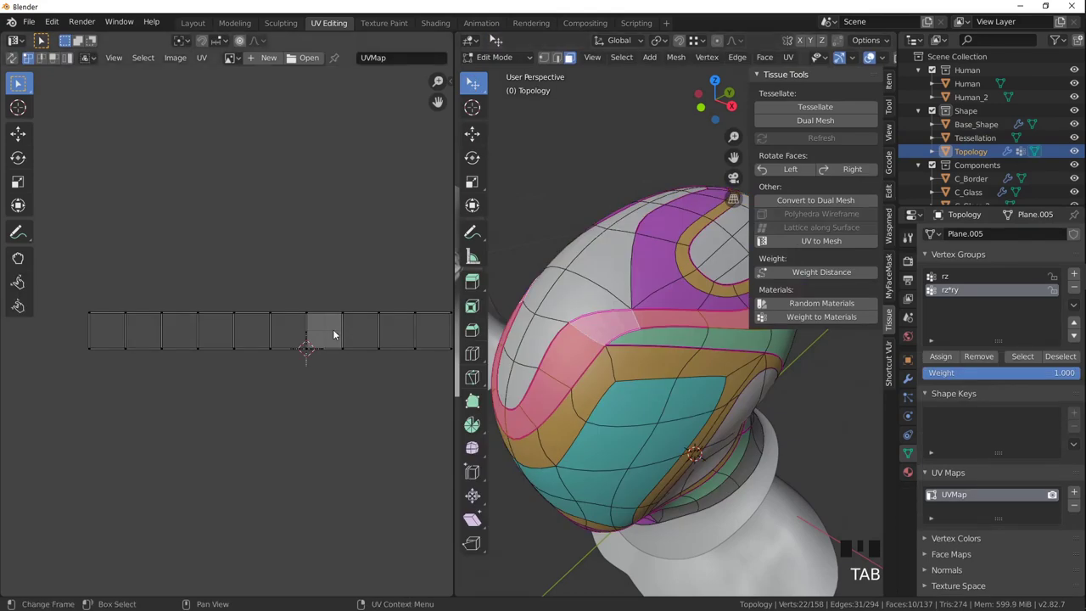
{"action": "key", "text": "a"}
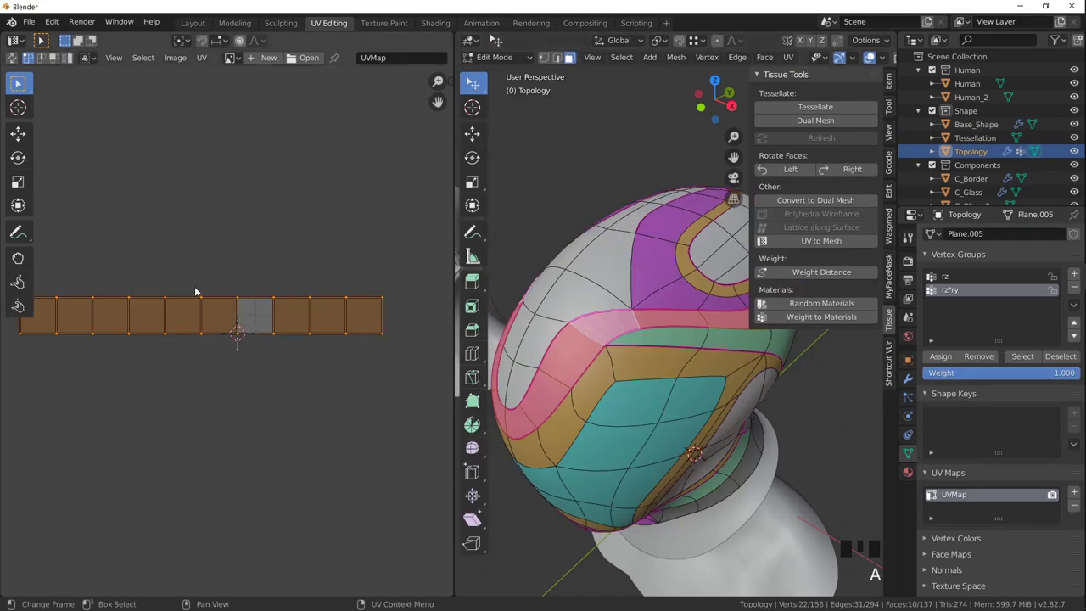
{"action": "key", "text": "r"}
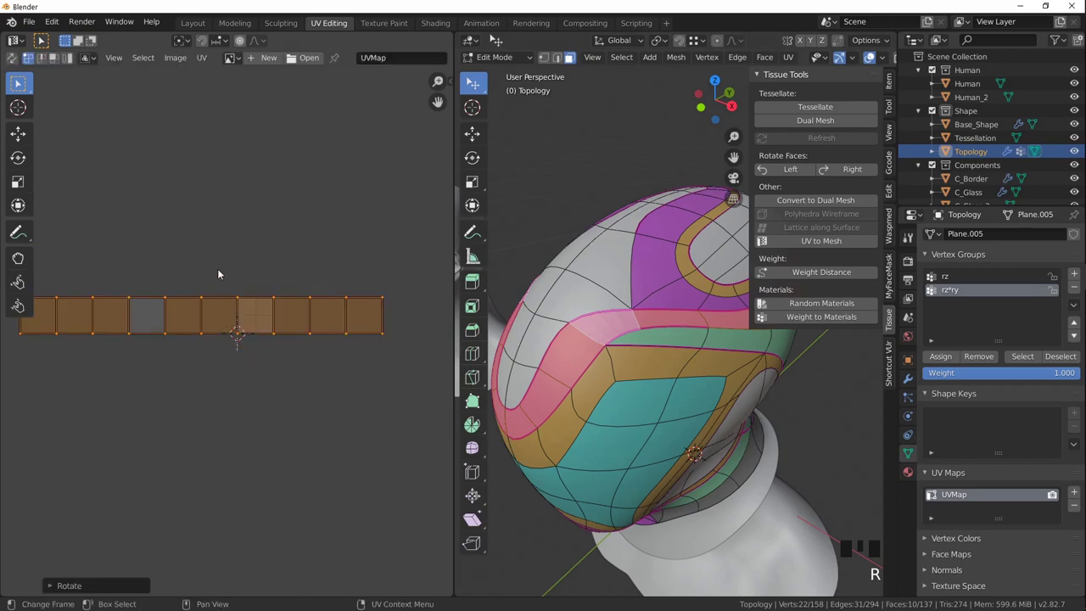
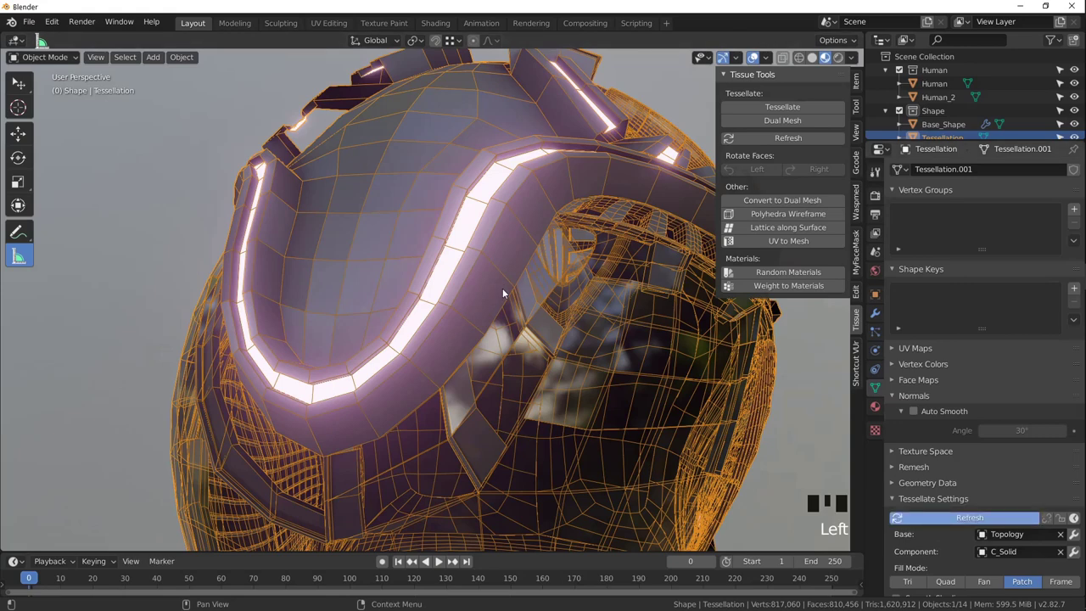
Orbit around the updated helmet, including from below, then show its Object Properties.
{"action": "left_click_drag", "start_coordinate": [481, 243], "coordinate": [348, 236]}
{"action": "scroll", "scroll_direction": "up", "scroll_amount": 3}
{"action": "scroll", "scroll_direction": "down", "scroll_amount": 3}
{"action": "left_click_drag", "start_coordinate": [407, 257], "coordinate": [395, 240]}
{"action": "scroll", "scroll_direction": "down", "scroll_amount": 3}
{"action": "left_click_drag", "start_coordinate": [403, 261], "coordinate": [584, 291]}
{"action": "left_click", "coordinate": [585, 291]}
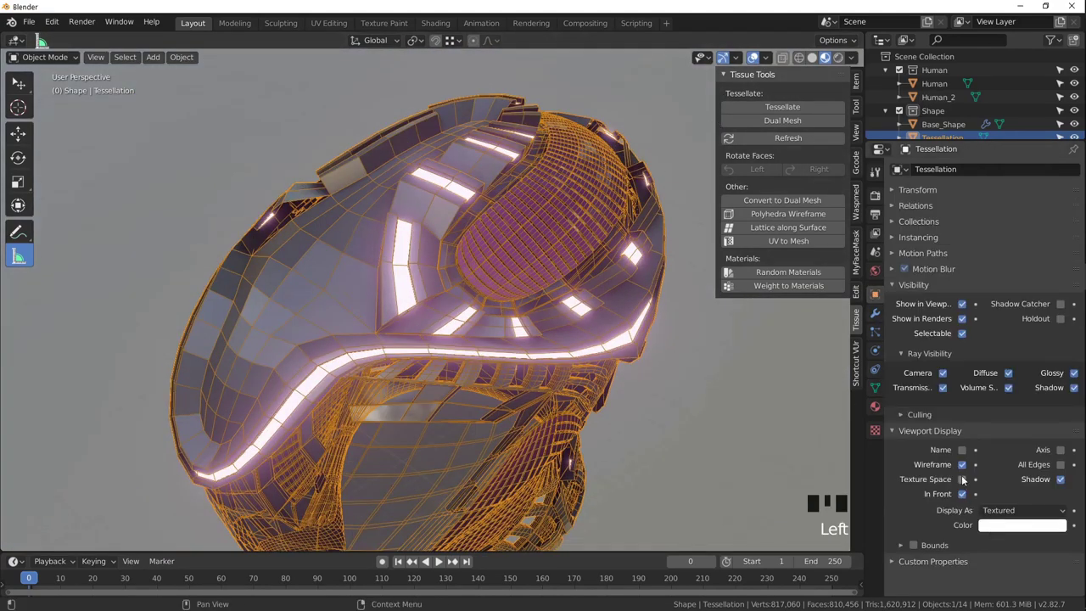
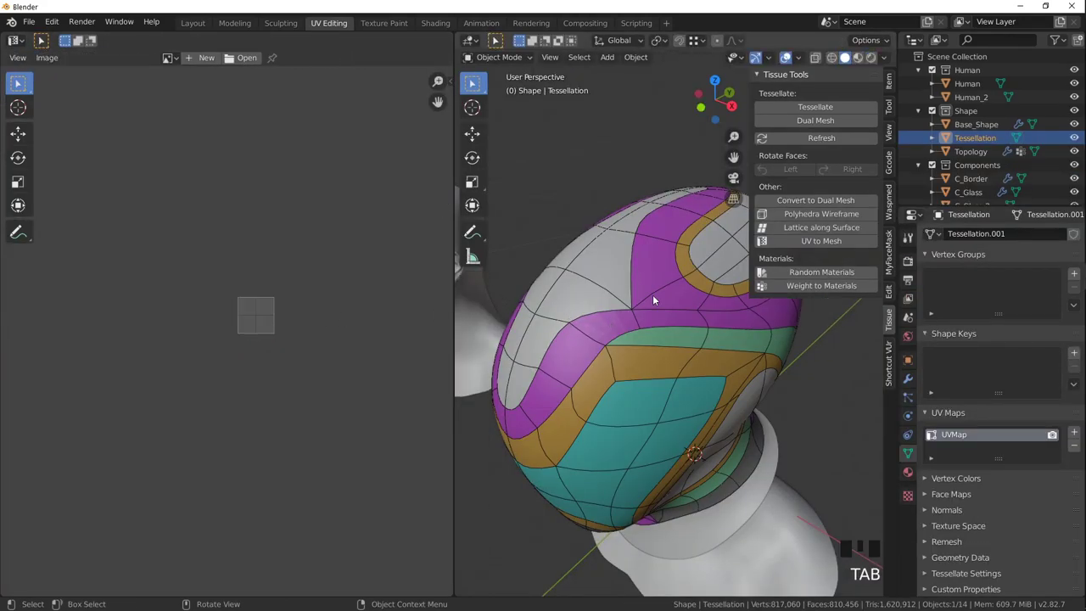
Edit the Topology shell, rotate all of the upper rib faces' UVs, and return to Object Mode.
{"action": "left_click", "coordinate": [657, 298]}
{"action": "key", "text": "Tab"}
{"action": "key", "text": "a"}
{"action": "key", "text": "r"}
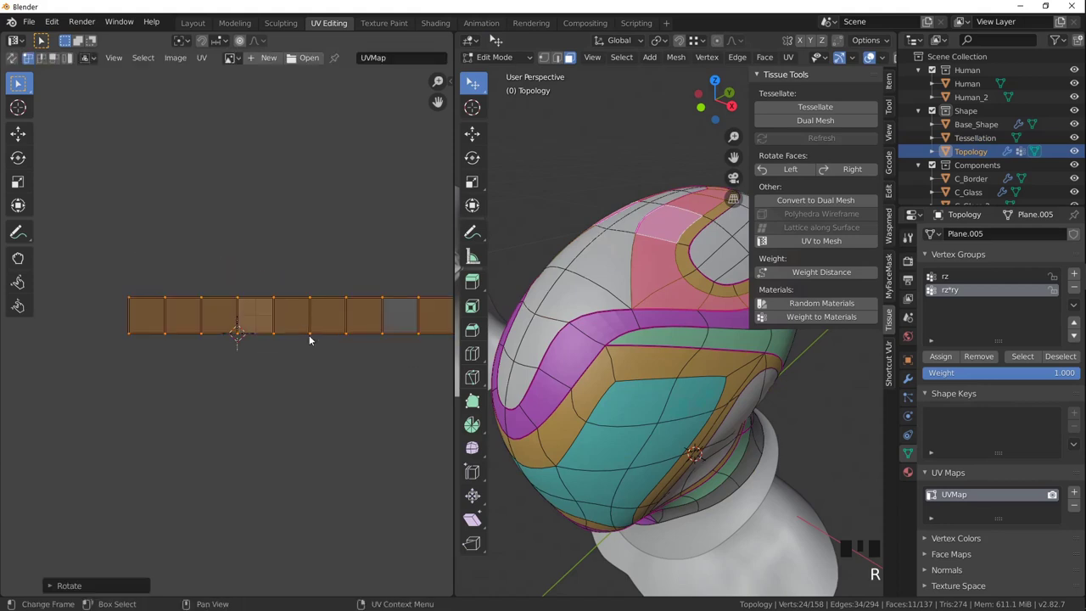
{"action": "key", "text": "Tab"}
Move the view over the component tiles and select the C_Border component.
{"action": "left_click_drag", "start_coordinate": [645, 334], "coordinate": [625, 344]}
{"action": "scroll", "scroll_direction": "up", "scroll_amount": 3}
{"action": "left_click_drag", "start_coordinate": [618, 373], "coordinate": [645, 340]}
{"action": "scroll", "scroll_direction": "down", "scroll_amount": 3}
{"action": "scroll", "scroll_direction": "up", "scroll_amount": 3}
{"action": "scroll", "scroll_direction": "down", "scroll_amount": 3}
{"action": "left_click_drag", "start_coordinate": [603, 388], "coordinate": [658, 379]}
{"action": "scroll", "scroll_direction": "up", "scroll_amount": 3}
{"action": "left_click", "coordinate": [667, 460]}
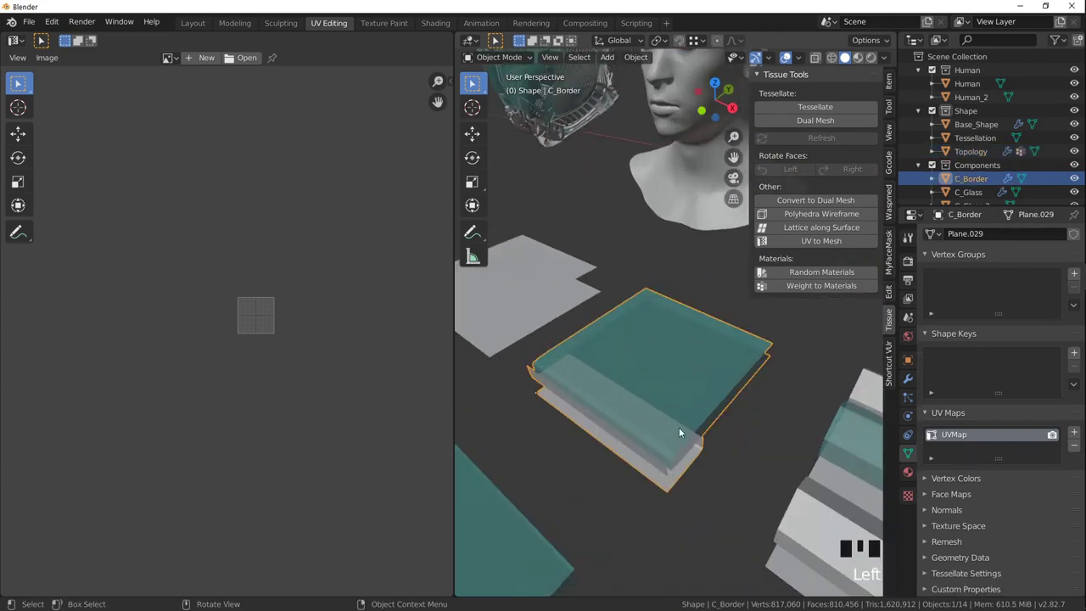
{"action": "left_click_drag", "start_coordinate": [578, 371], "coordinate": [668, 418]}
{"action": "scroll", "scroll_direction": "up", "scroll_amount": 3}
Pick the C_Shield and C_Tube components in turn, finishing with C_Grid selected.
{"action": "left_click_drag", "start_coordinate": [646, 403], "coordinate": [658, 377]}
{"action": "left_click", "coordinate": [658, 377]}
{"action": "scroll", "scroll_direction": "down", "scroll_amount": 3}
{"action": "left_click_drag", "start_coordinate": [641, 354], "coordinate": [589, 309]}
{"action": "left_click", "coordinate": [588, 309]}
{"action": "left_click_drag", "start_coordinate": [646, 390], "coordinate": [611, 454]}
{"action": "left_click", "coordinate": [611, 453]}
{"action": "left_click", "coordinate": [751, 426]}
{"action": "scroll", "scroll_direction": "down", "scroll_amount": 3}
{"action": "left_click_drag", "start_coordinate": [749, 426], "coordinate": [565, 476]}
{"action": "left_click", "coordinate": [565, 476]}
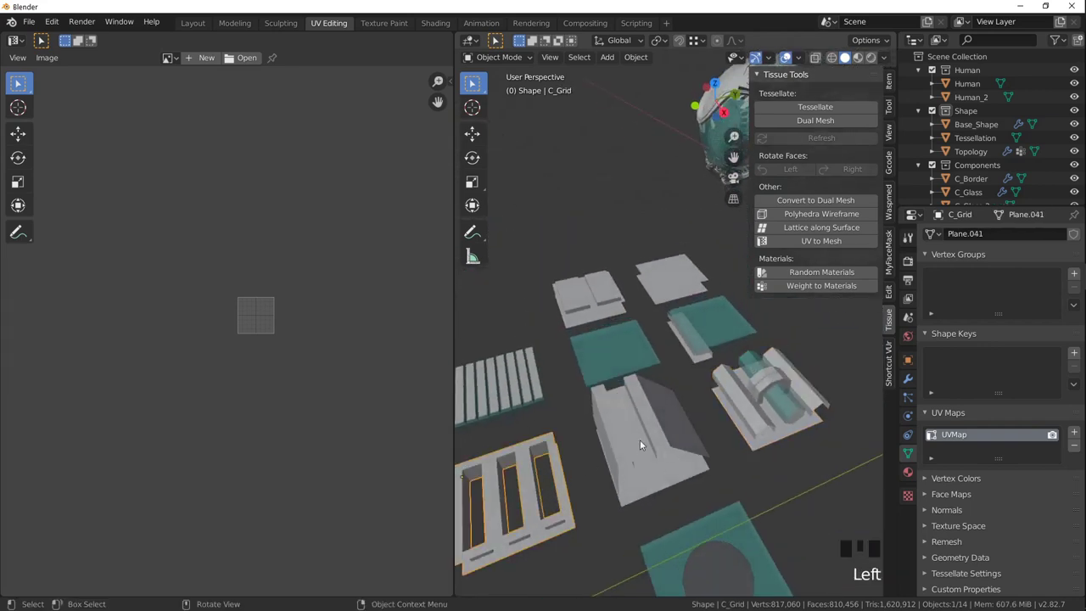
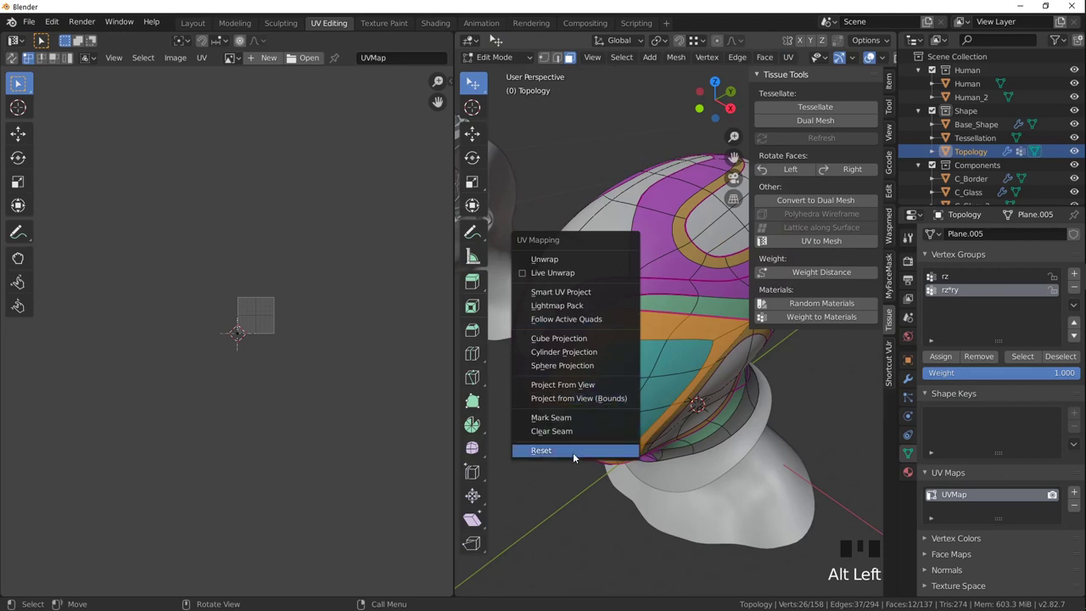
Apply Follow Active Quads to the new faces, confirm the UV rotation, and reframe the Tessellation object for refresh.
{"action": "key", "text": "u"}
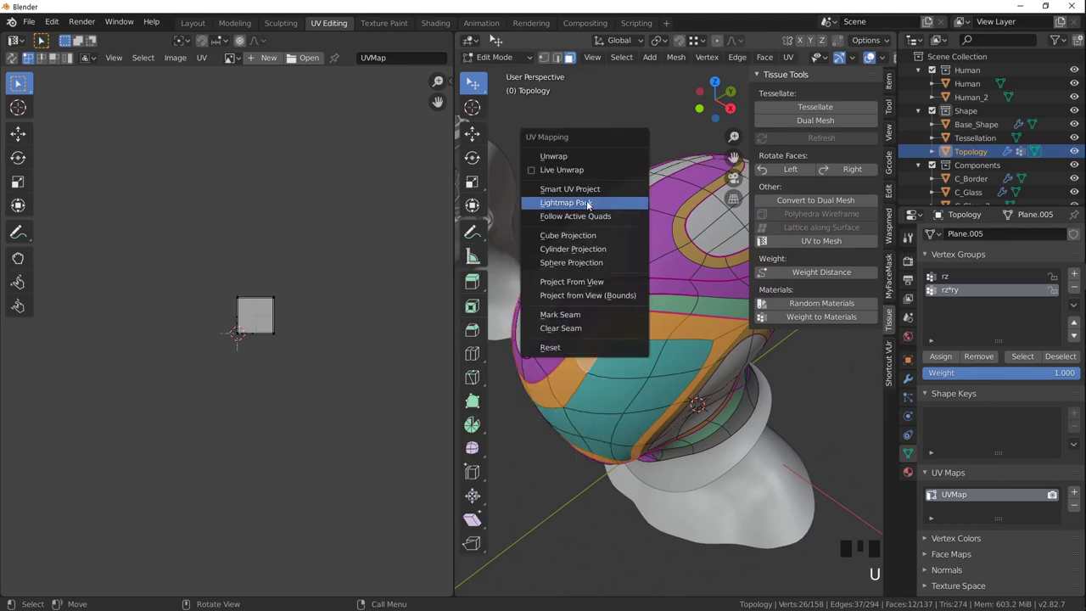
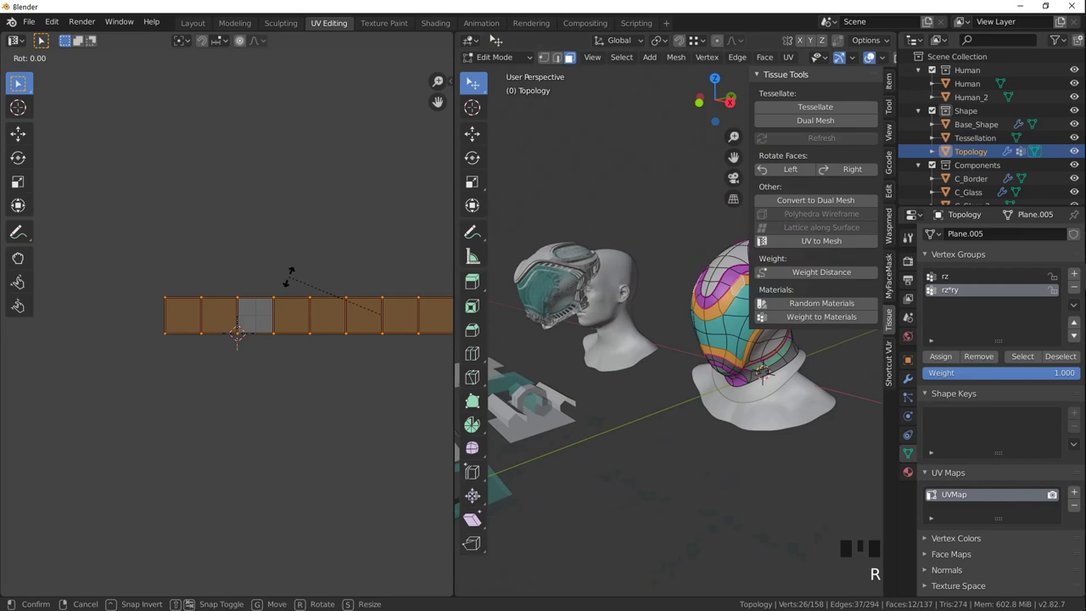
{"action": "key", "text": "Tab"}
{"action": "left_click", "coordinate": [535, 273]}
{"action": "key", "text": "KP_Decimal"}
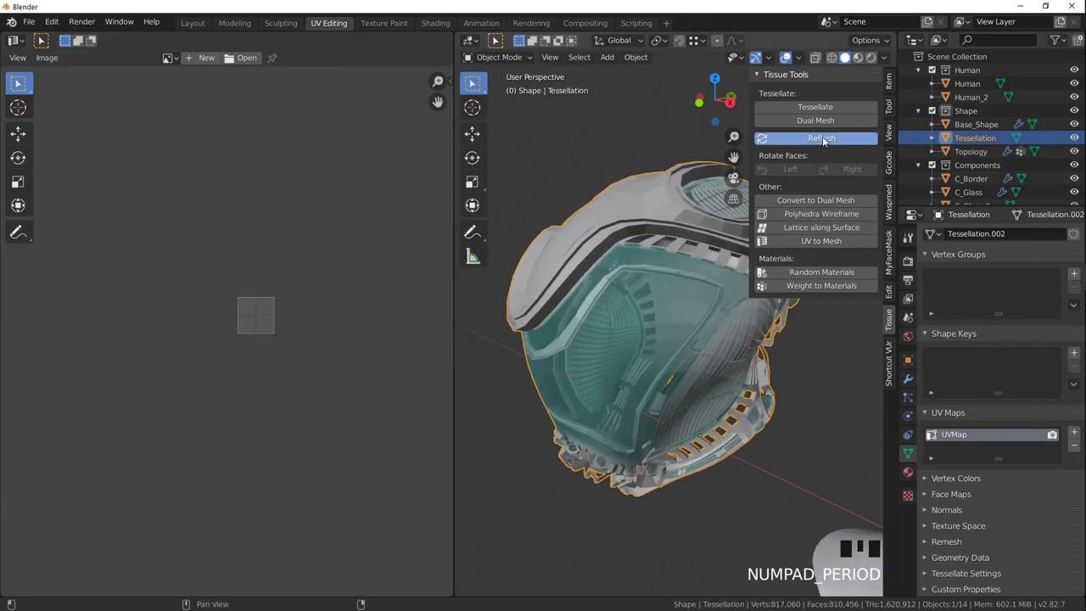
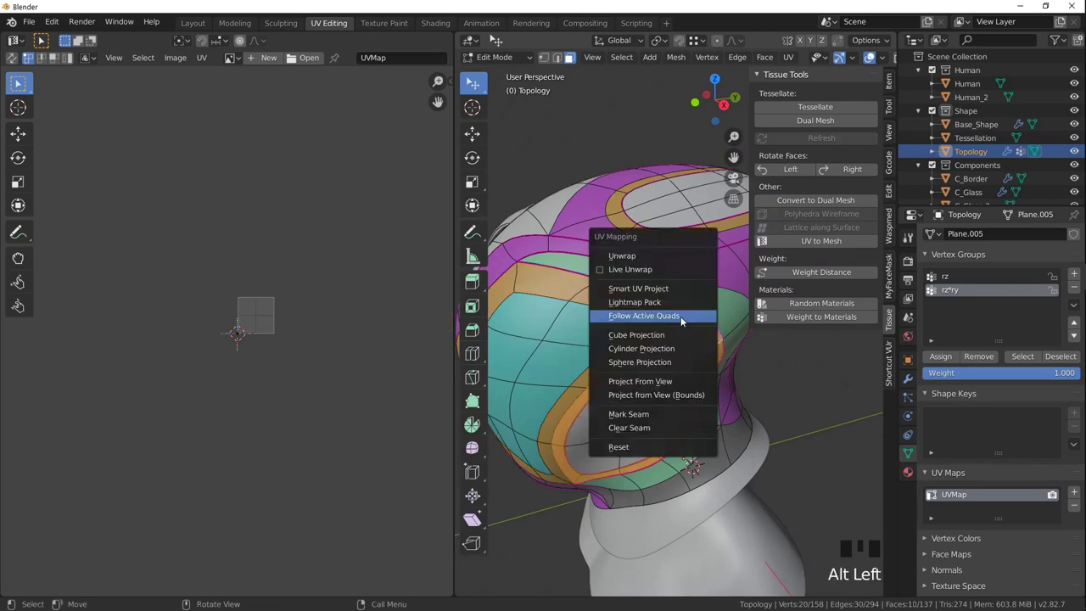
Lay the shell band out with Follow Active Quads, leave Edit Mode, and frame the Tessellation helmet.
{"action": "key", "text": "u"}
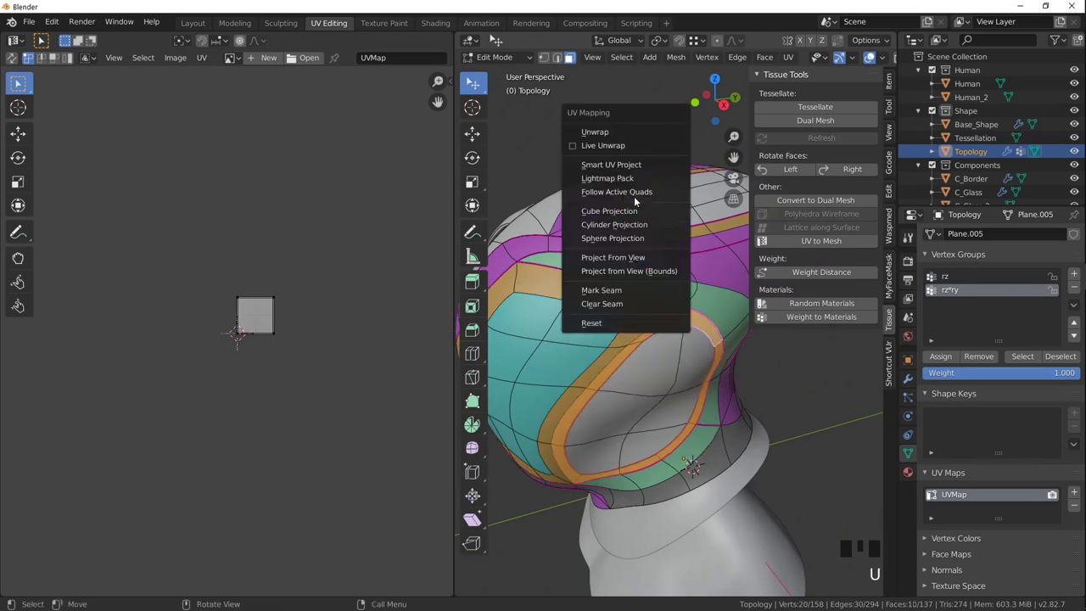
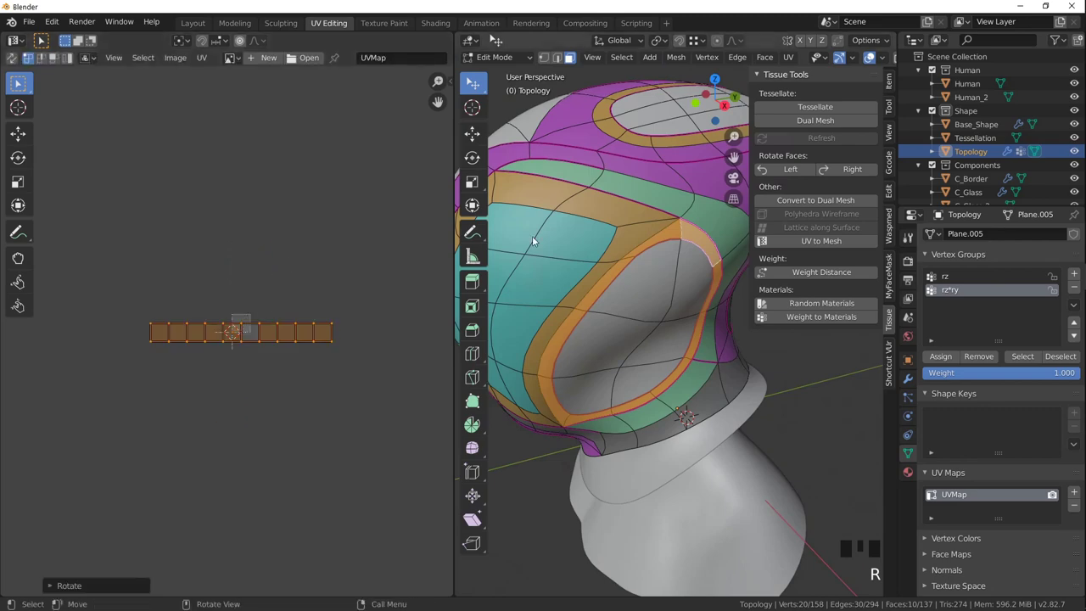
{"action": "key", "text": "Tab"}
{"action": "scroll", "scroll_direction": "down", "scroll_amount": 3}
{"action": "scroll", "scroll_direction": "up", "scroll_amount": 3}
{"action": "left_click_drag", "start_coordinate": [582, 263], "coordinate": [649, 299]}
{"action": "left_click", "coordinate": [634, 286]}
{"action": "key", "text": "KP_Decimal"}
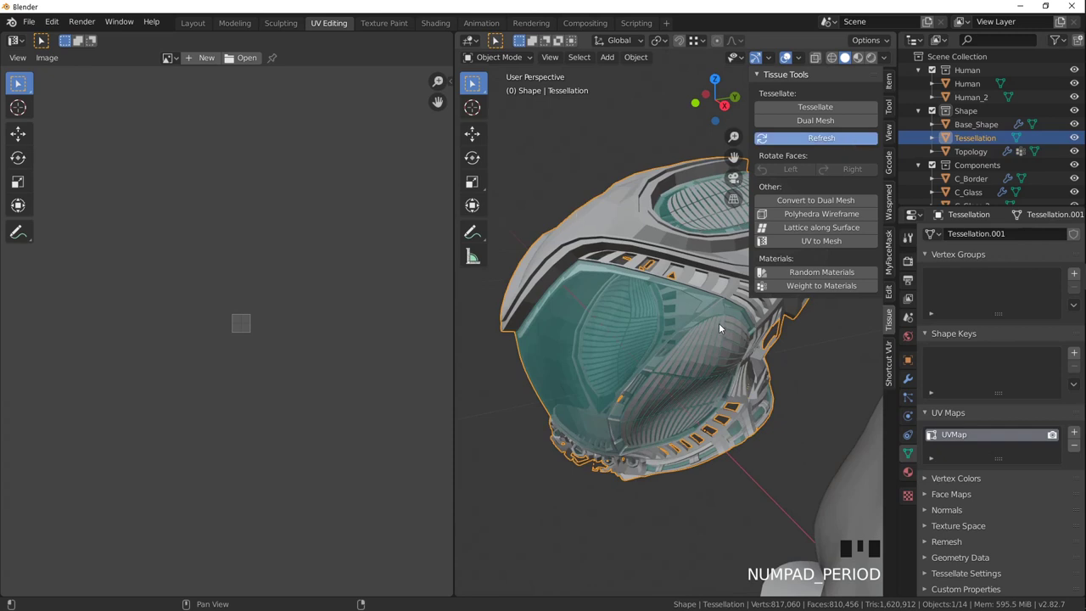
Orbit around the helmet to check the result, then reselect Topology and re-enter Edit Mode.
{"action": "scroll", "scroll_direction": "up", "scroll_amount": 3}
{"action": "left_click_drag", "start_coordinate": [698, 336], "coordinate": [683, 292]}
{"action": "scroll", "scroll_direction": "down", "scroll_amount": 3}
{"action": "left_click_drag", "start_coordinate": [636, 321], "coordinate": [651, 294]}
{"action": "scroll", "scroll_direction": "up", "scroll_amount": 3}
{"action": "scroll", "scroll_direction": "down", "scroll_amount": 3}
{"action": "left_click_drag", "start_coordinate": [660, 341], "coordinate": [644, 297]}
{"action": "left_click", "coordinate": [643, 297]}
{"action": "key", "text": "Tab"}
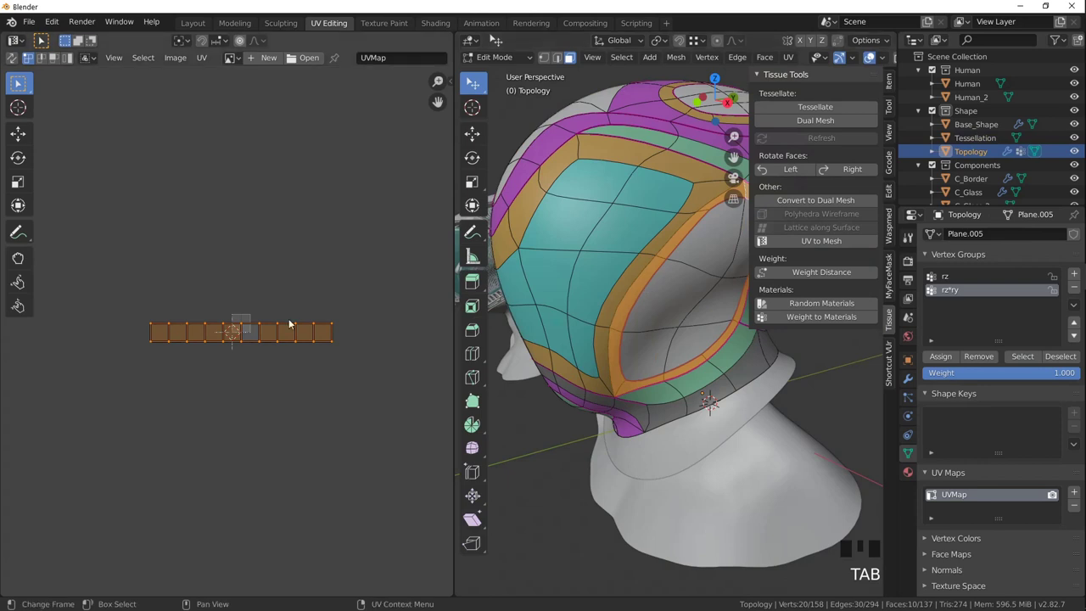
Rotate and unwrap the front-opening faces with Follow Active Quads, then frame the refreshed Tessellation helmet.
{"action": "key", "text": "r"}
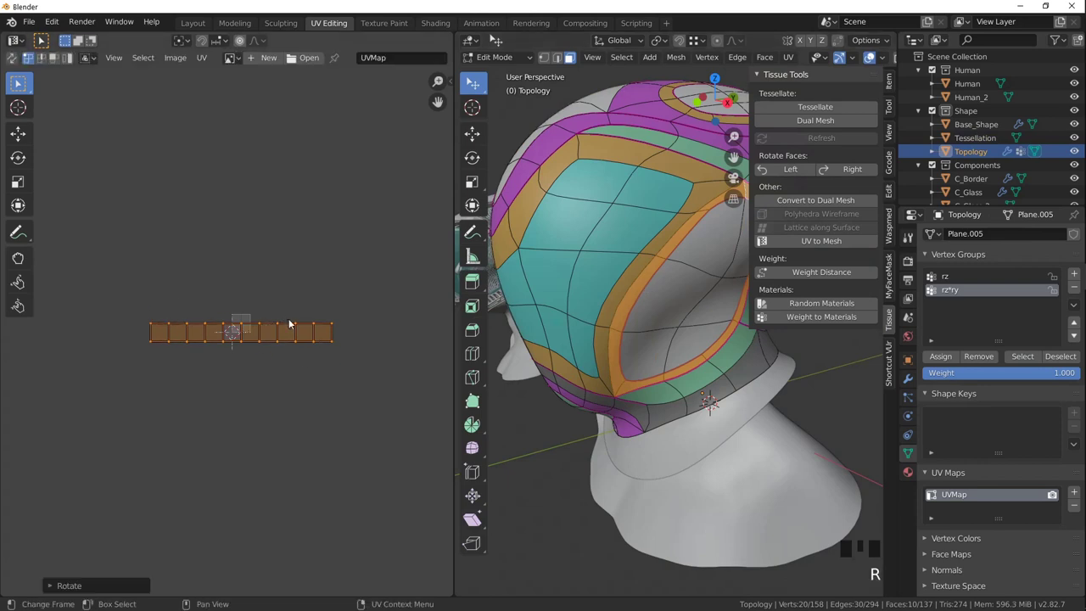
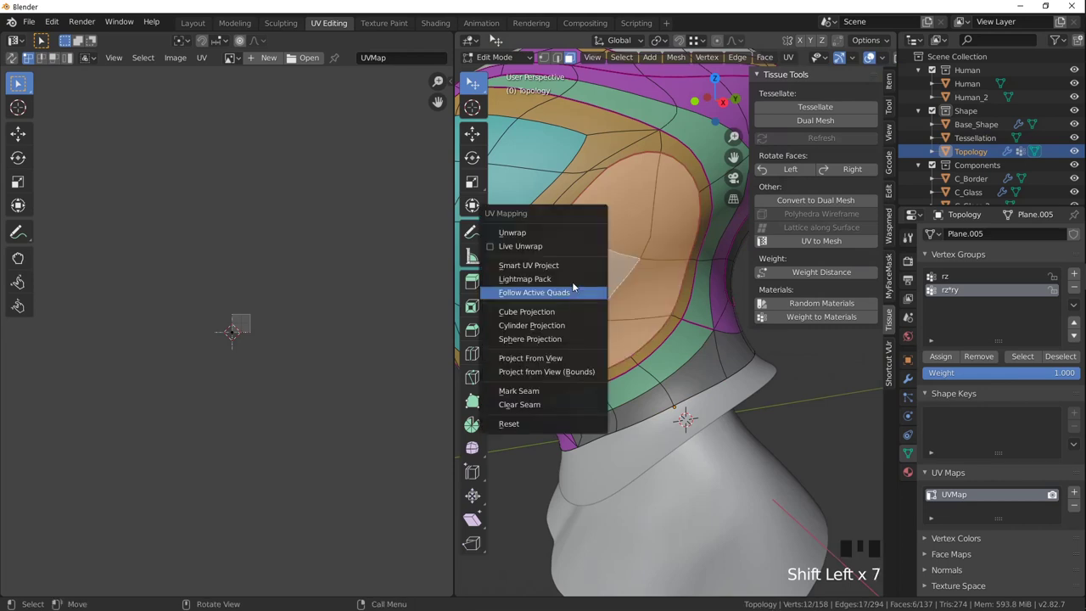
{"action": "key", "text": "u"}
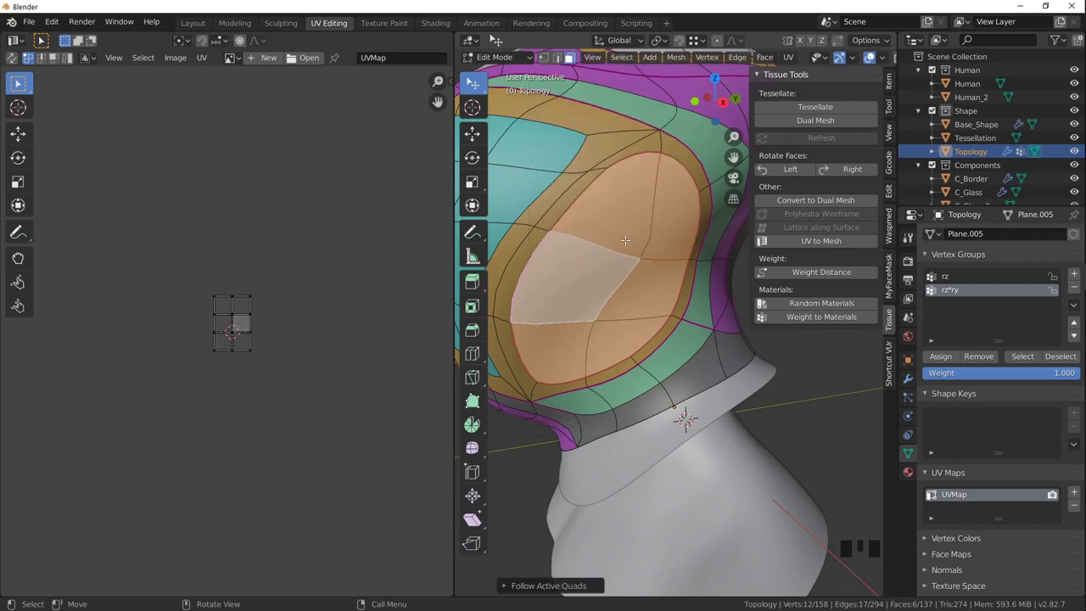
{"action": "key", "text": "Tab"}
{"action": "scroll", "scroll_direction": "down", "scroll_amount": 3}
{"action": "left_click_drag", "start_coordinate": [581, 262], "coordinate": [694, 359]}
{"action": "left_click", "coordinate": [694, 359]}
{"action": "key", "text": "KP_Decimal"}
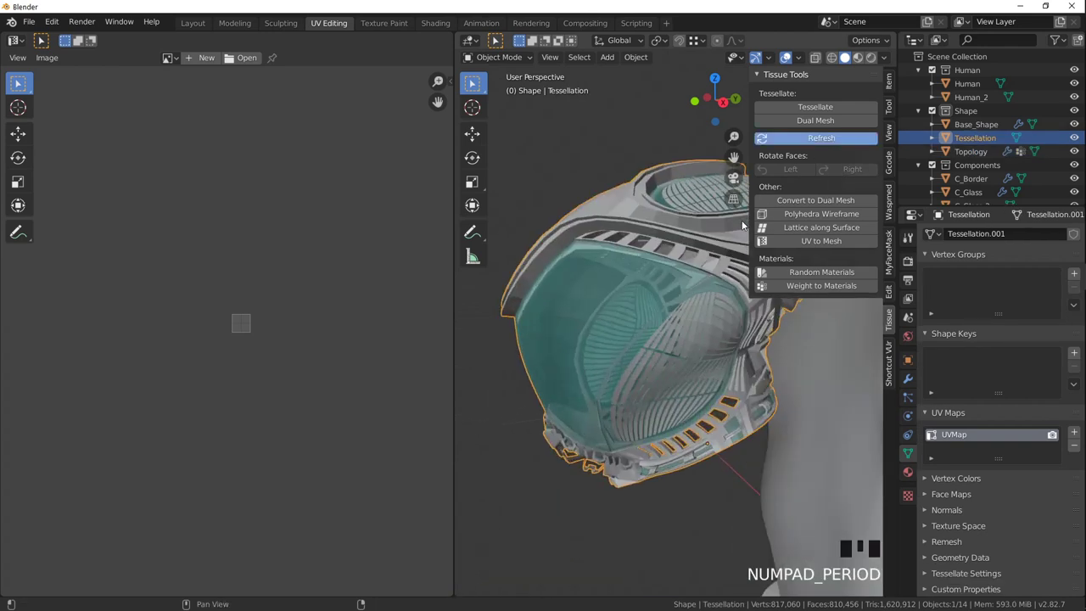
After orbiting the helmet, edit the Topology shell and rotate all of the visor patch's UVs.
{"action": "scroll", "scroll_direction": "up", "scroll_amount": 3}
{"action": "left_click_drag", "start_coordinate": [711, 357], "coordinate": [638, 370]}
{"action": "scroll", "scroll_direction": "down", "scroll_amount": 3}
{"action": "left_click_drag", "start_coordinate": [636, 356], "coordinate": [645, 380]}
{"action": "scroll", "scroll_direction": "down", "scroll_amount": 3}
{"action": "left_click_drag", "start_coordinate": [661, 373], "coordinate": [768, 358]}
{"action": "left_click", "coordinate": [767, 358]}
{"action": "key", "text": "Tab"}
{"action": "key", "text": "a"}
{"action": "key", "text": "r"}
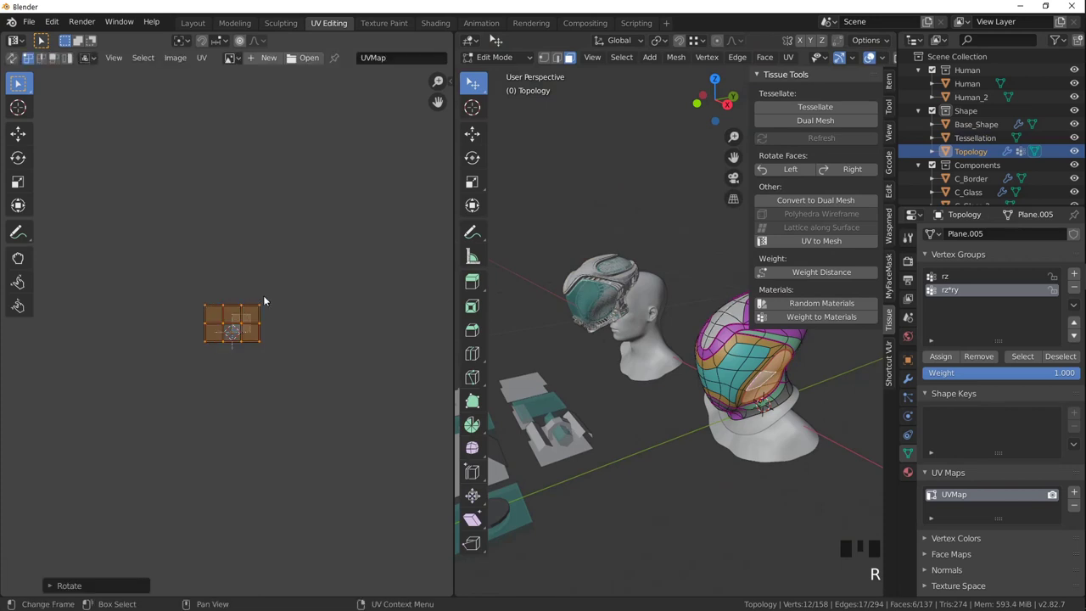
{"action": "key", "text": "Tab"}
Frame the refreshed Tessellation helmet and orbit to inspect its ribbed teal visor panels.
{"action": "left_click", "coordinate": [602, 279]}
{"action": "key", "text": "KP_Decimal"}
{"action": "left_click_drag", "start_coordinate": [702, 369], "coordinate": [742, 296]}
{"action": "scroll", "scroll_direction": "up", "scroll_amount": 3}
{"action": "left_click_drag", "start_coordinate": [699, 313], "coordinate": [707, 342]}
{"action": "left_click_drag", "start_coordinate": [707, 342], "coordinate": [714, 346]}
{"action": "left_click_drag", "start_coordinate": [714, 345], "coordinate": [689, 333]}
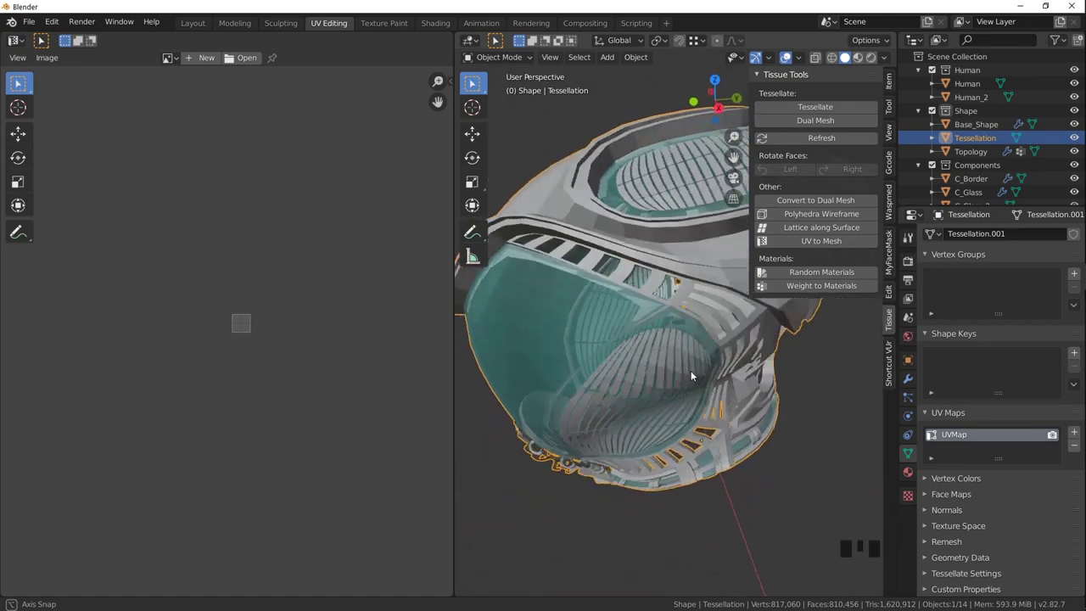
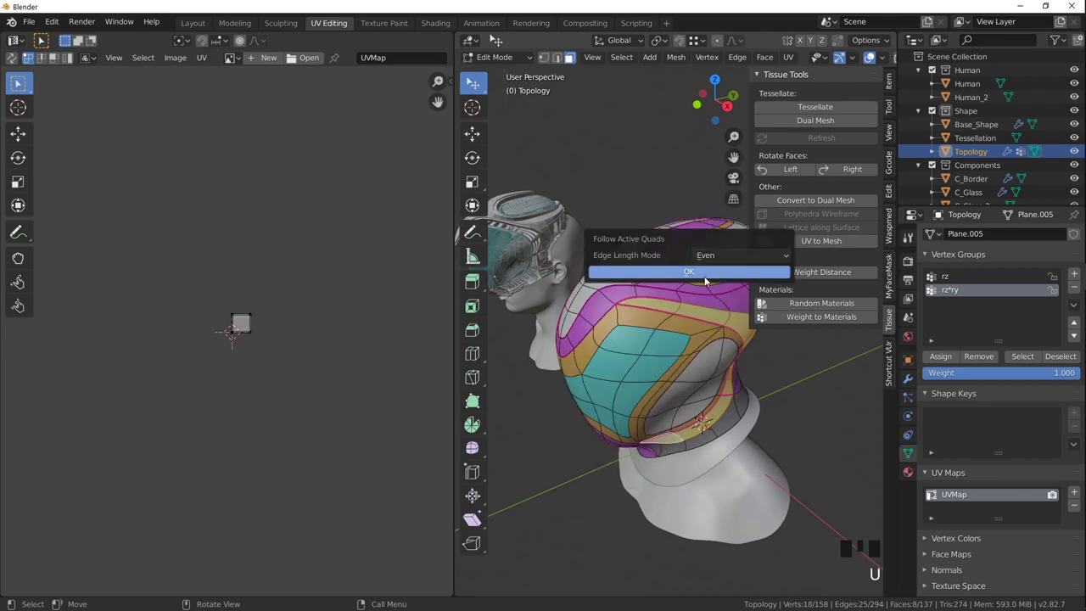
Unwrap the neck and back face bands with Follow Active Quads so their UVs follow the quads.
{"action": "key", "text": "u"}
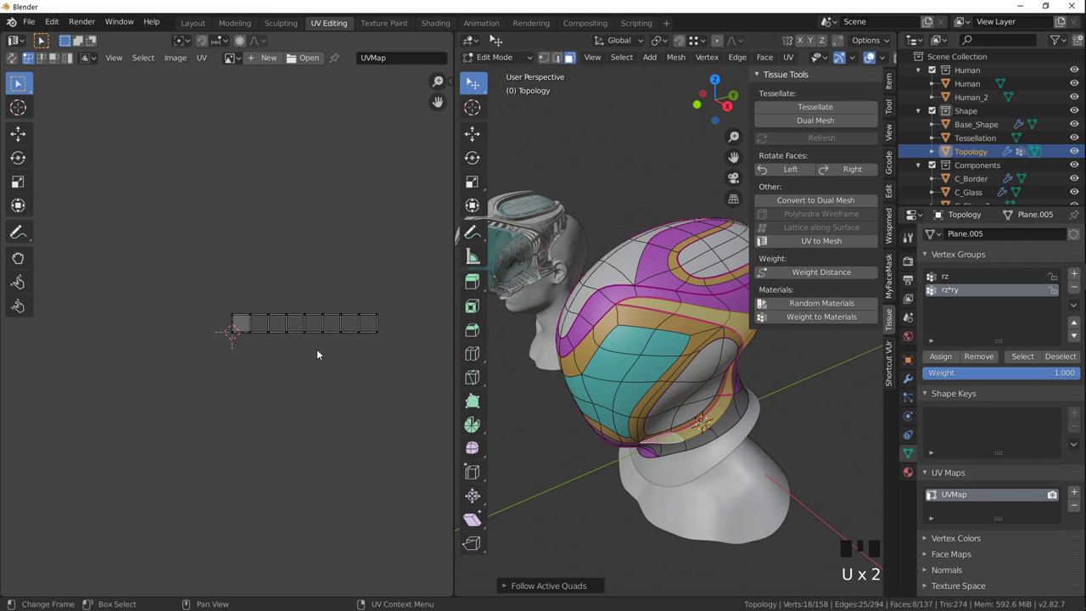
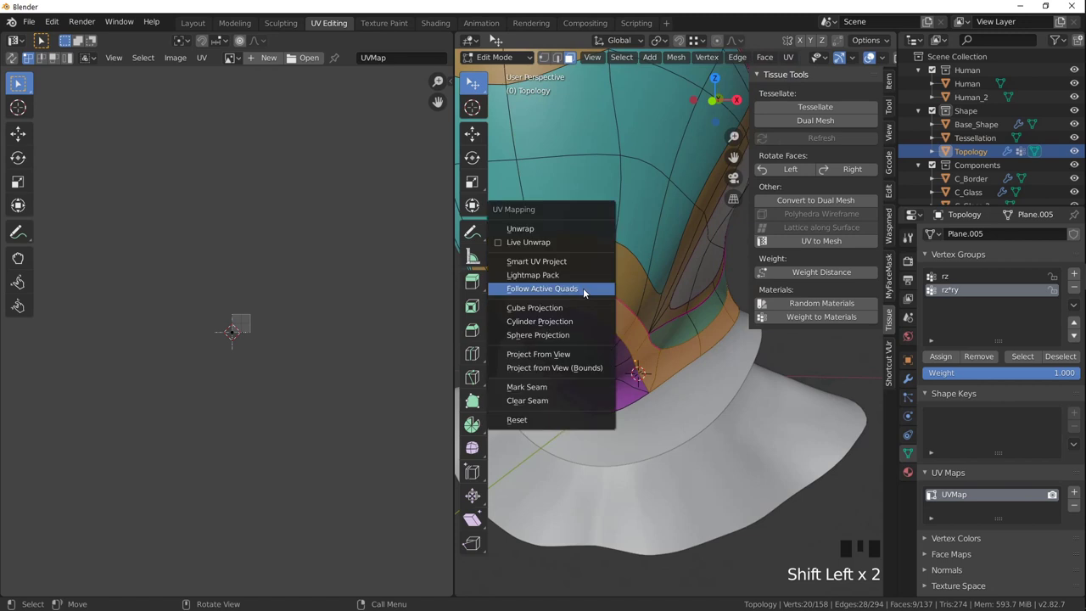
{"action": "key", "text": "u"}
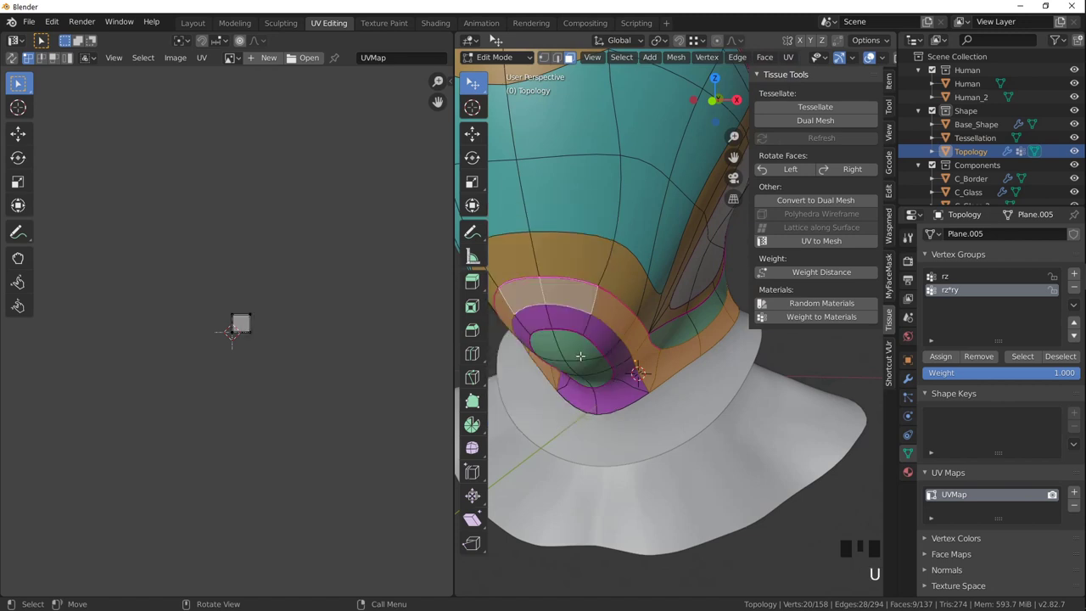
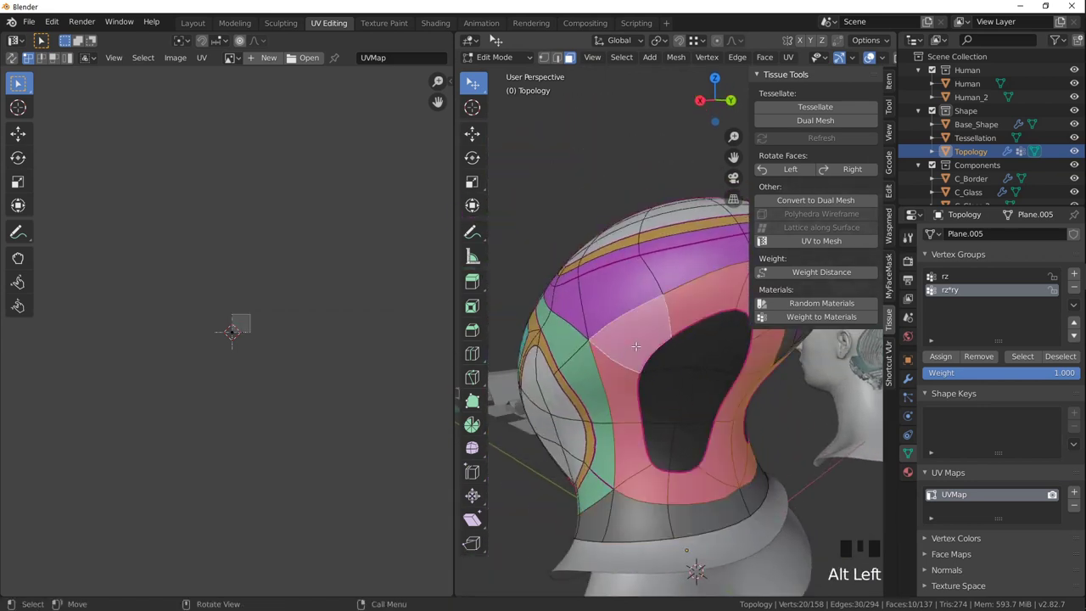
{"action": "key", "text": "u"}
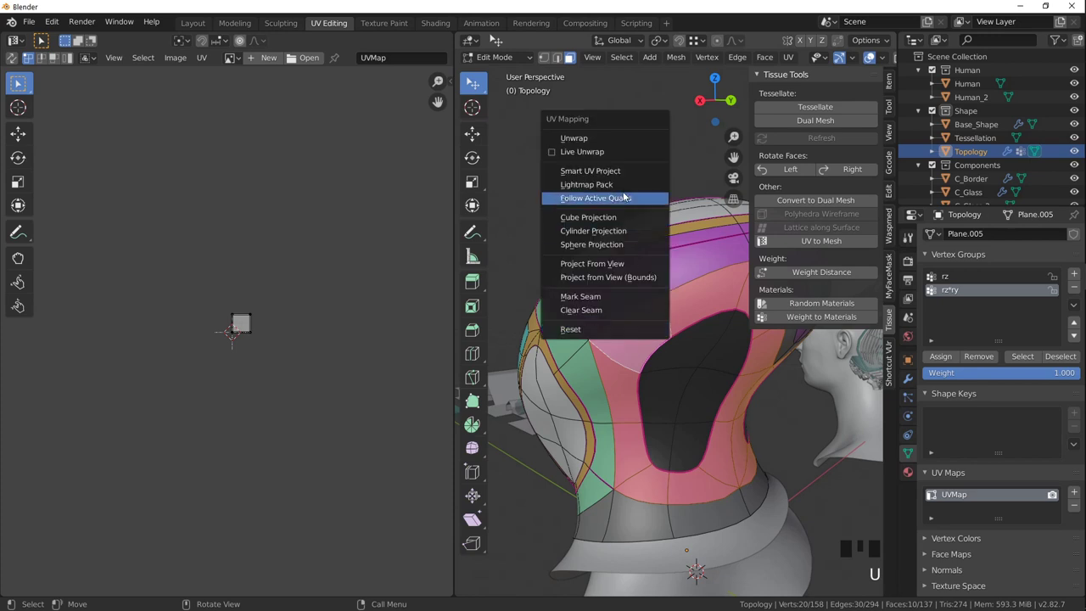
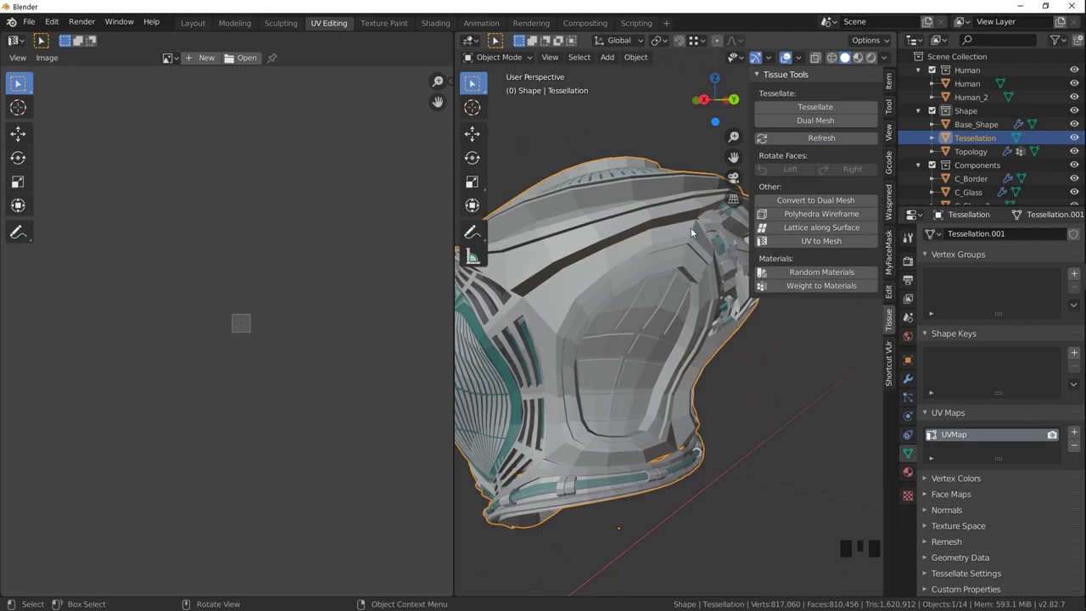
Orbit and zoom around the tessellated helmet to inspect its back panels.
{"action": "left_click_drag", "start_coordinate": [710, 325], "coordinate": [672, 271]}
{"action": "scroll", "scroll_direction": "up", "scroll_amount": 3}
{"action": "left_click_drag", "start_coordinate": [707, 315], "coordinate": [595, 312]}
{"action": "scroll", "scroll_direction": "down", "scroll_amount": 3}
{"action": "left_click_drag", "start_coordinate": [611, 337], "coordinate": [634, 314]}
{"action": "scroll", "scroll_direction": "up", "scroll_amount": 3}
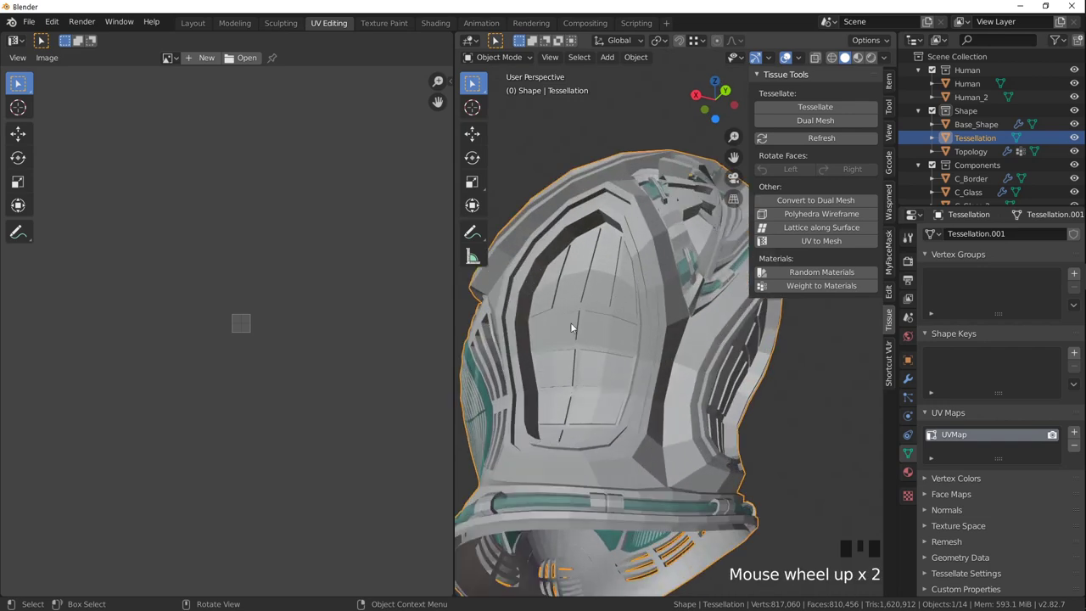
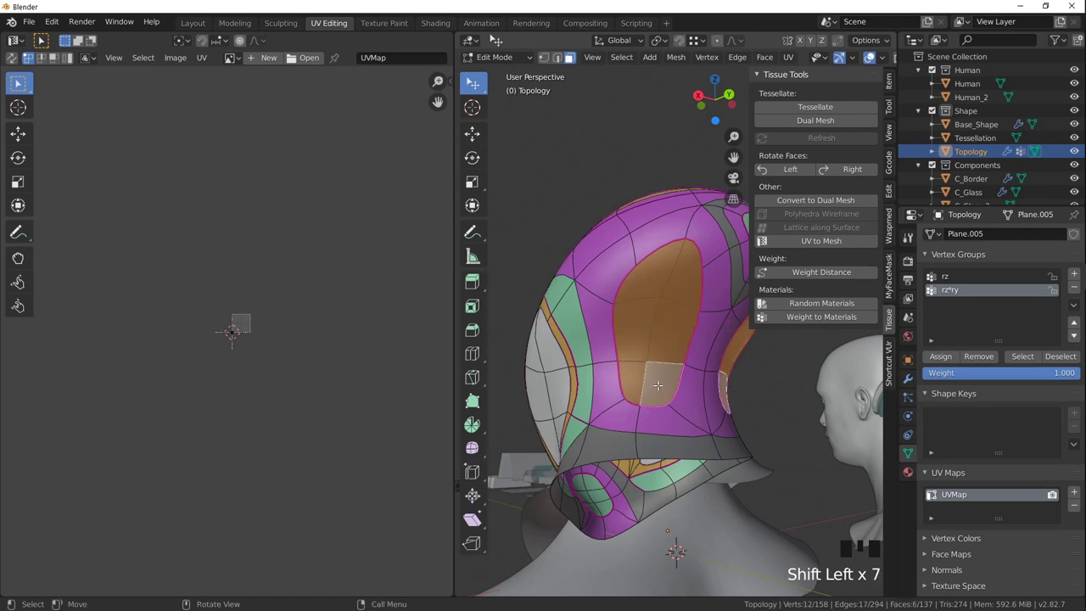
Unwrap the front-opening faces with even Follow Active Quads and reset their UVs.
{"action": "key", "text": "u"}
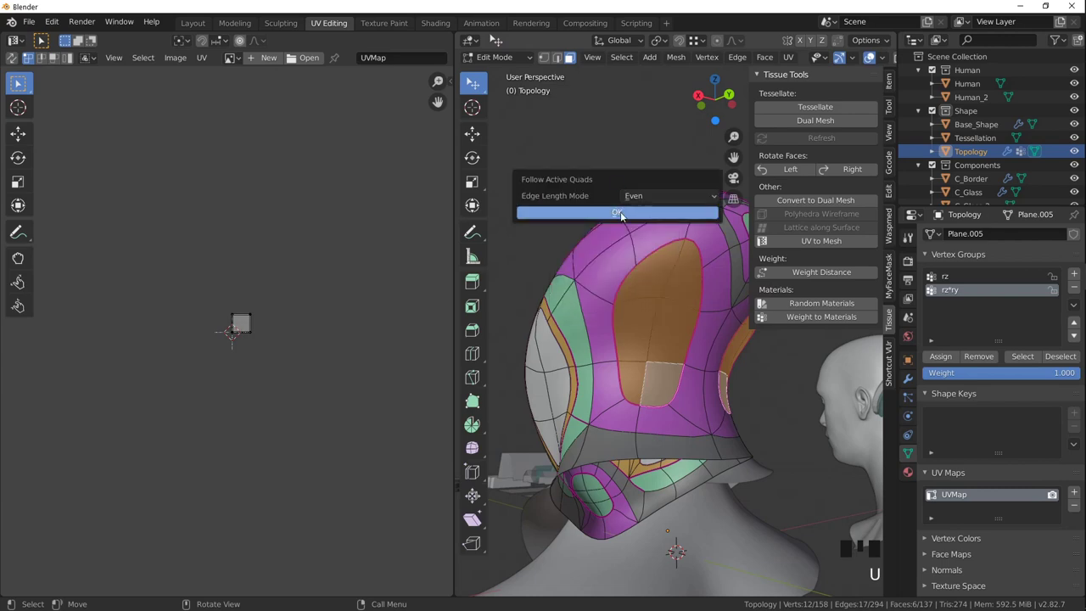
{"action": "key", "text": "u"}
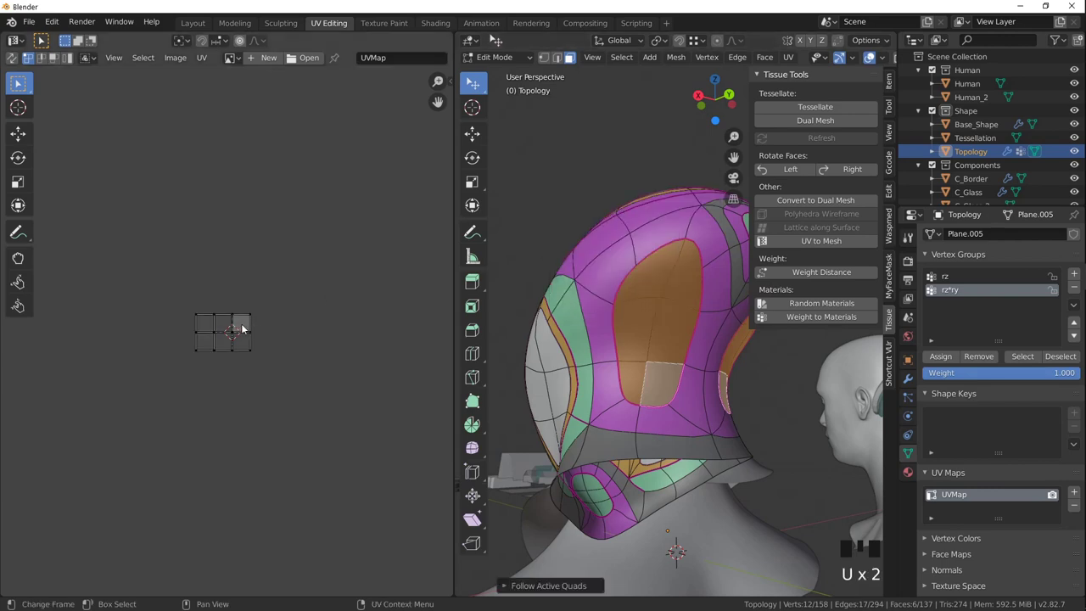
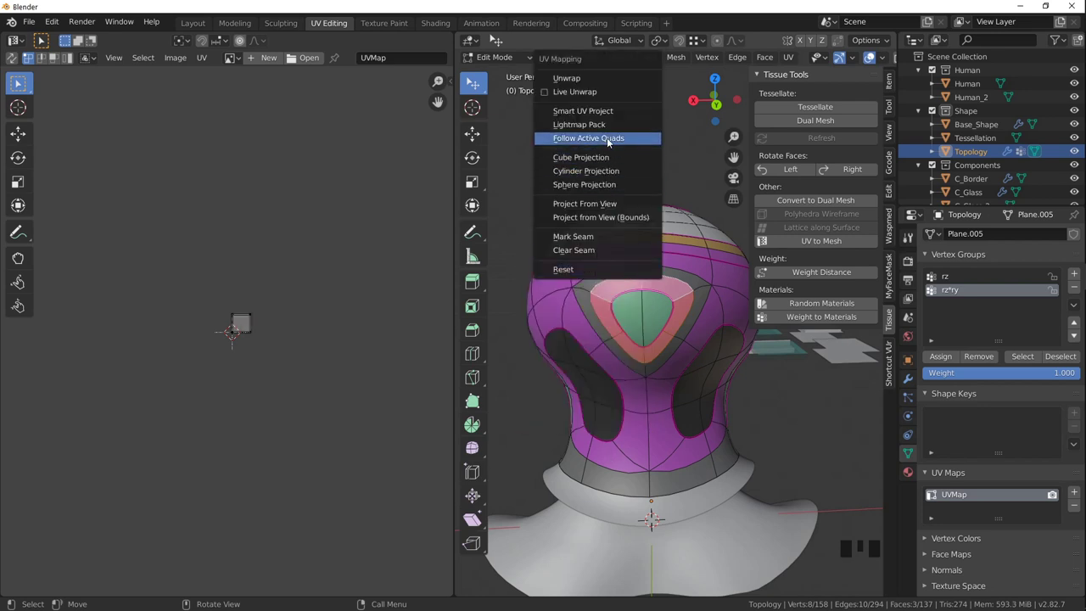
{"action": "key", "text": "u"}
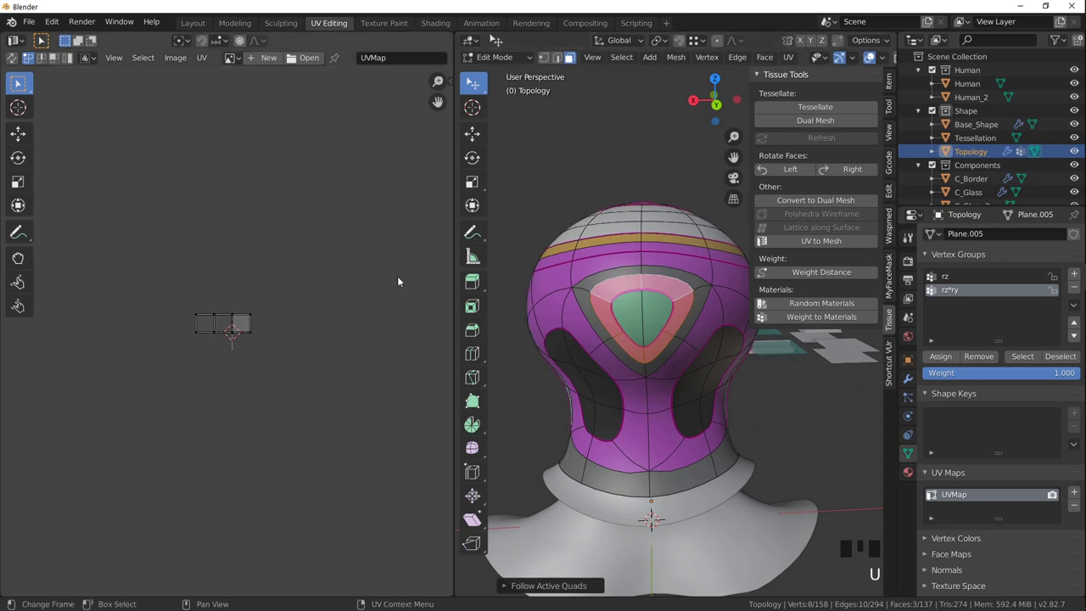
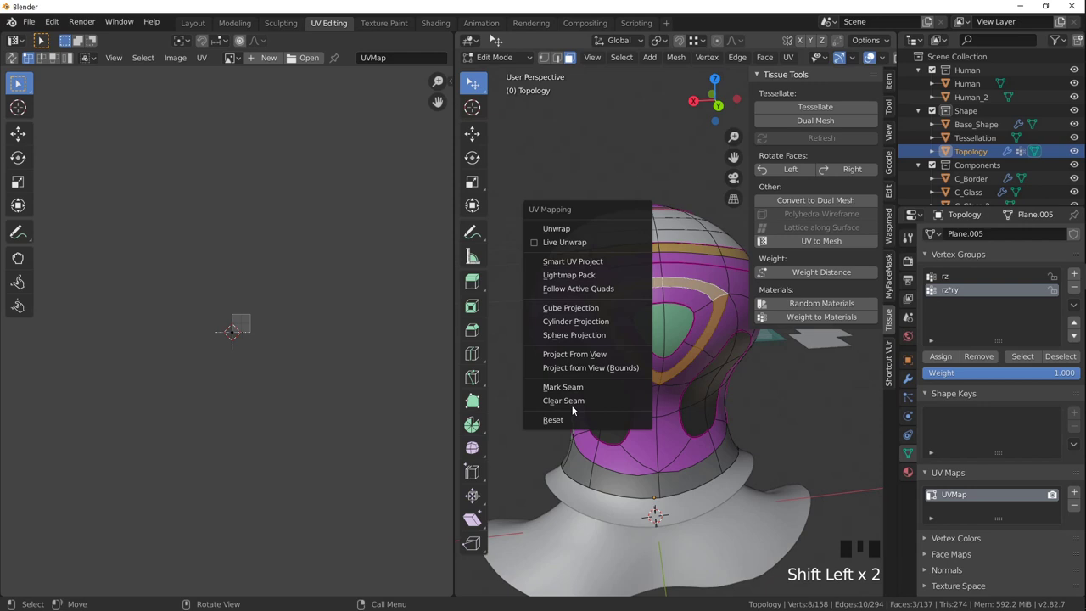
{"action": "key", "text": "u"}
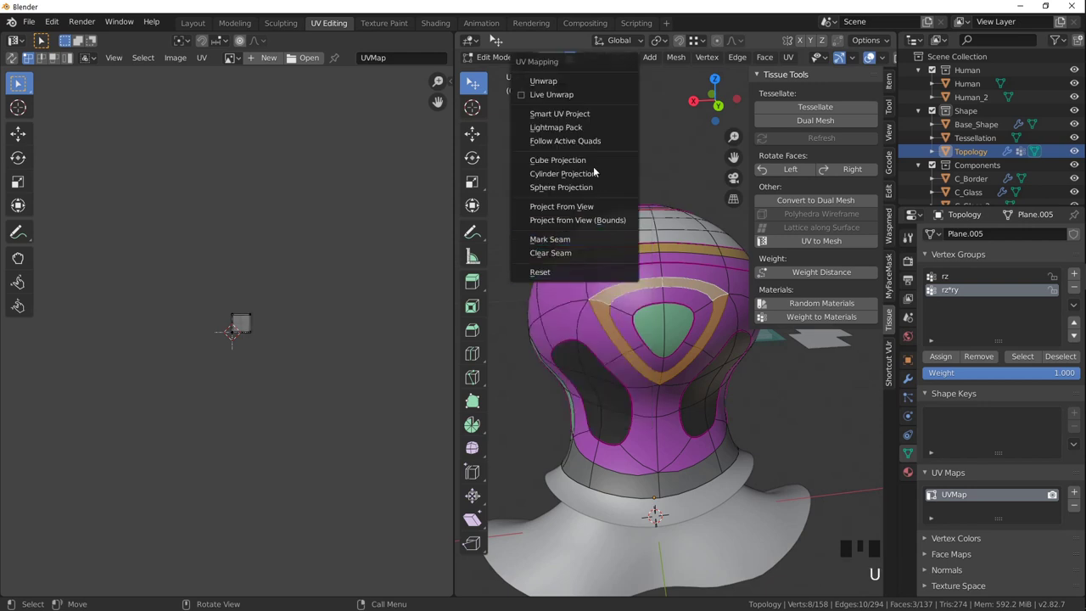
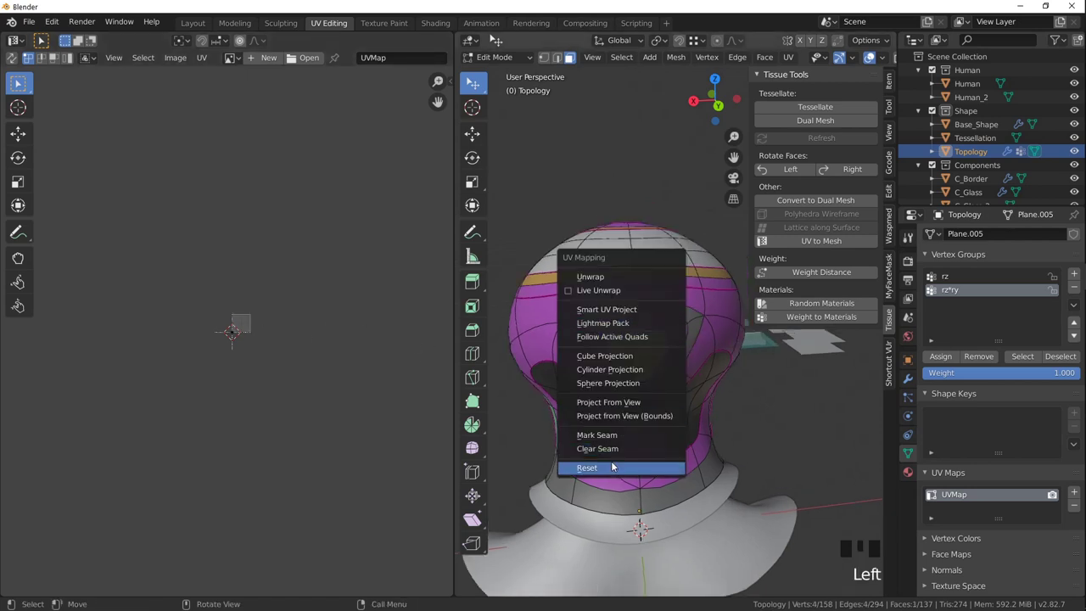
Leave the shell's edit mode, select the Tessellation helmet and Refresh it in Tissue Tools.
{"action": "key", "text": "u"}
{"action": "key", "text": "Tab"}
{"action": "scroll", "scroll_direction": "down", "scroll_amount": 3}
{"action": "left_click_drag", "start_coordinate": [567, 293], "coordinate": [568, 318]}
{"action": "scroll", "scroll_direction": "down", "scroll_amount": 3}
{"action": "left_click_drag", "start_coordinate": [605, 326], "coordinate": [550, 227]}
{"action": "left_click", "coordinate": [550, 227]}
{"action": "key", "text": "KP_Decimal"}
{"action": "left_click_drag", "start_coordinate": [667, 325], "coordinate": [667, 215]}
{"action": "left_click", "coordinate": [666, 216]}
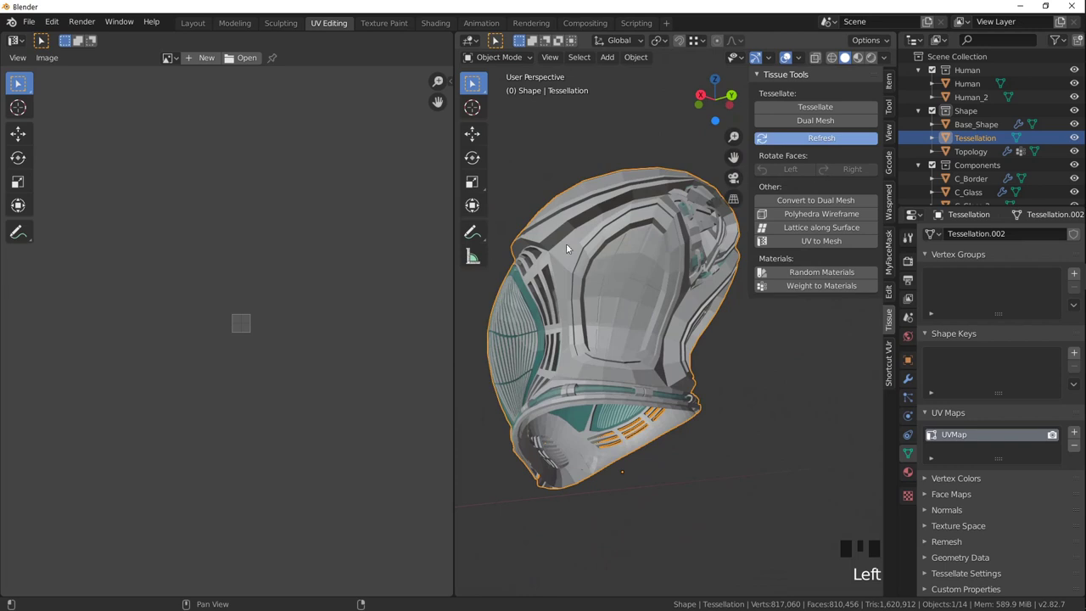
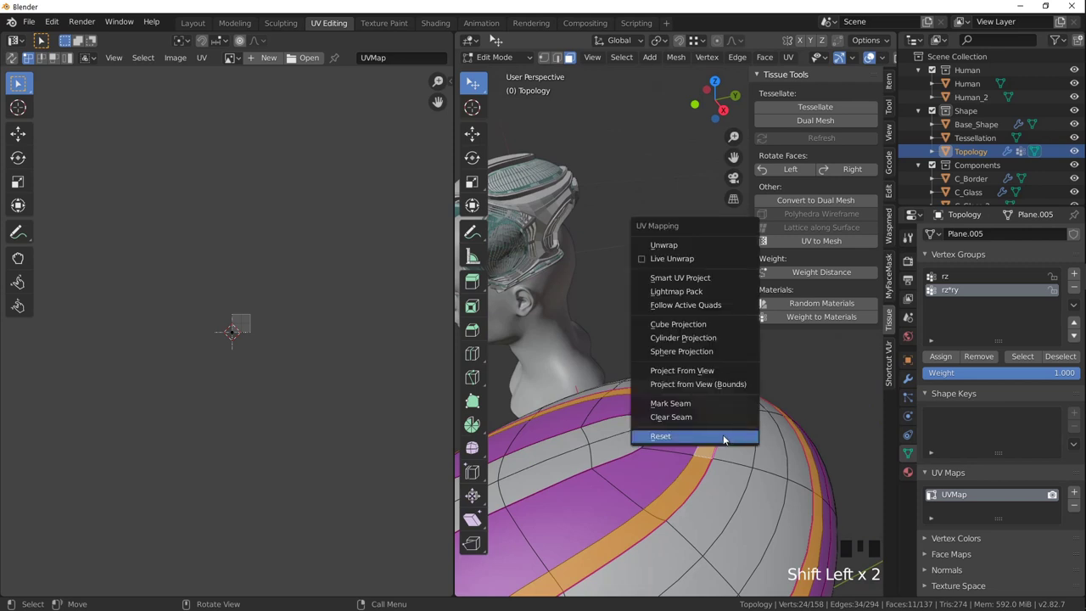
Unwrap the crown band with even Follow Active Quads, then rotate its whole UV grid 90 degrees.
{"action": "key", "text": "u"}
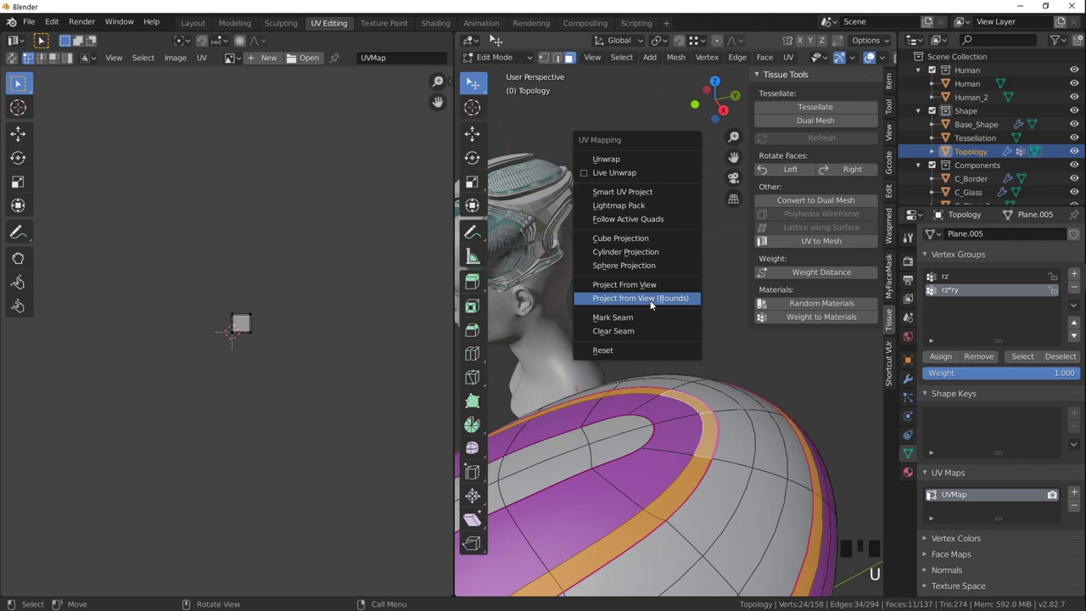
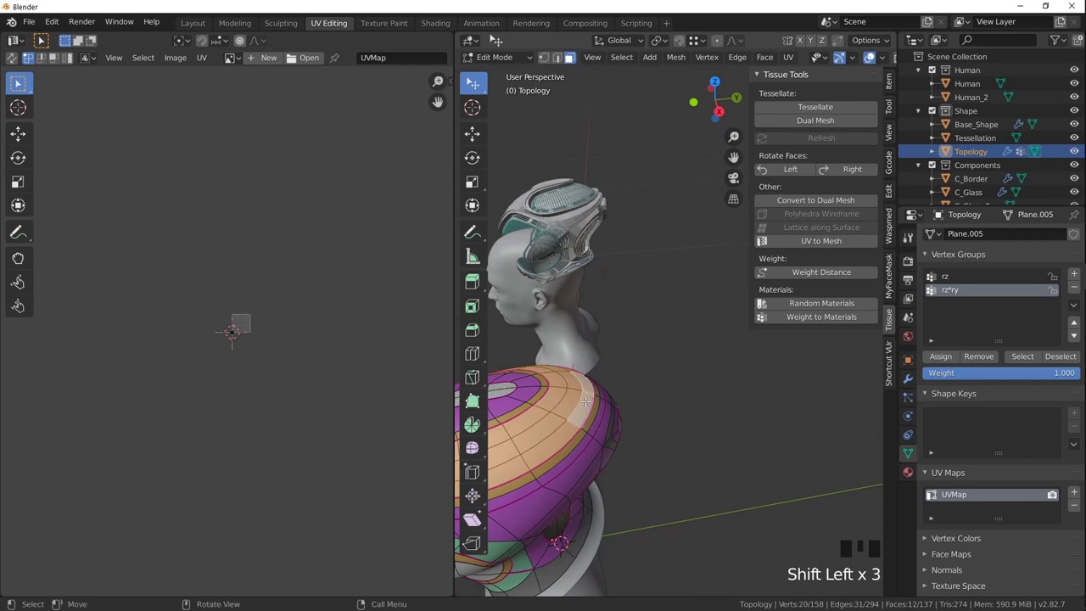
{"action": "key", "text": "u"}
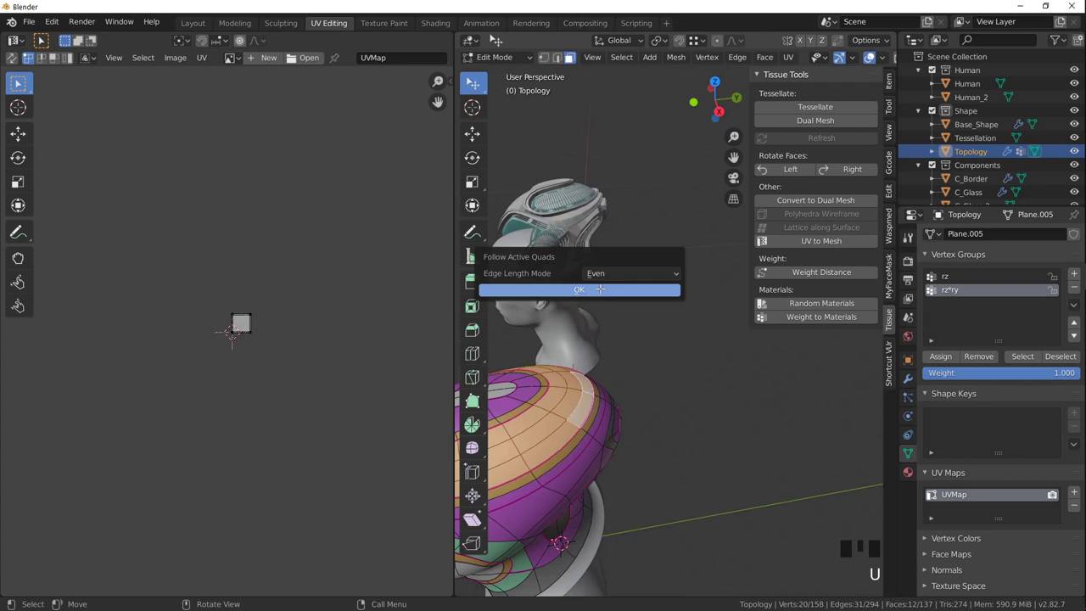
{"action": "key", "text": "u"}
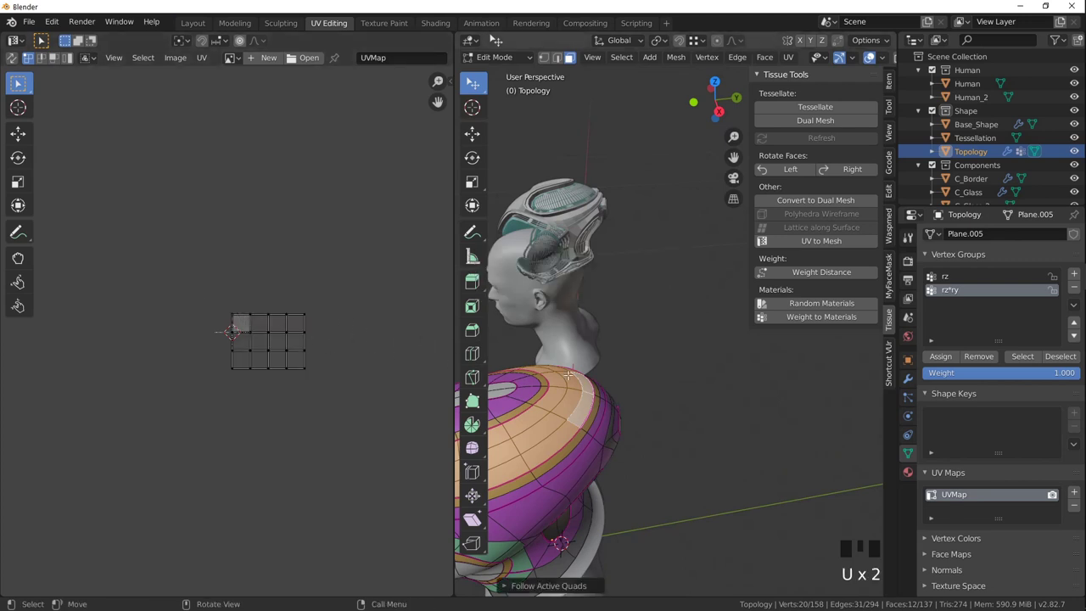
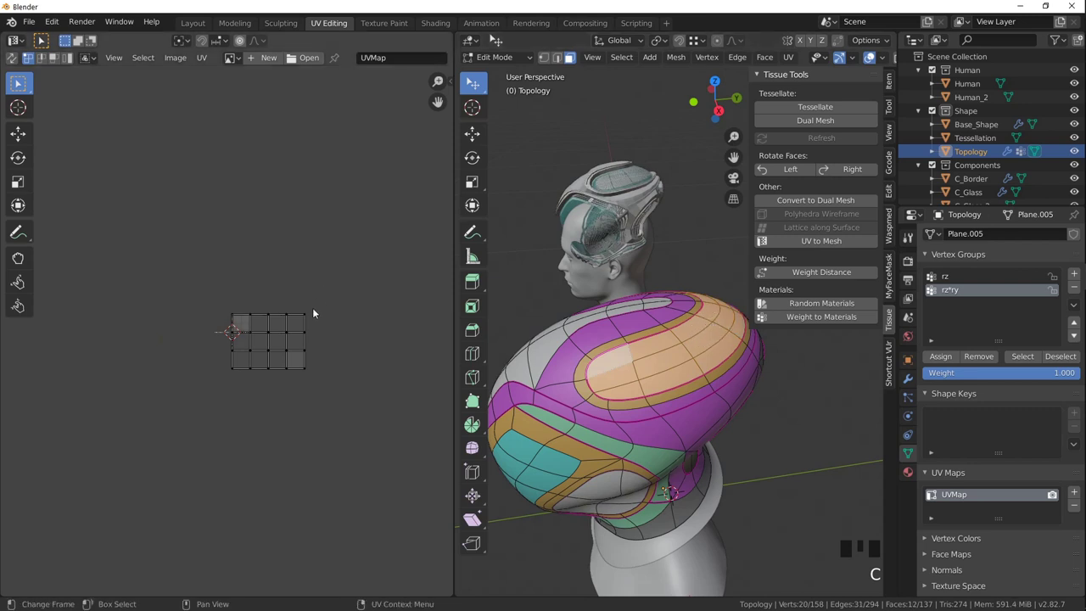
{"action": "key", "text": "a"}
{"action": "key", "text": "r"}
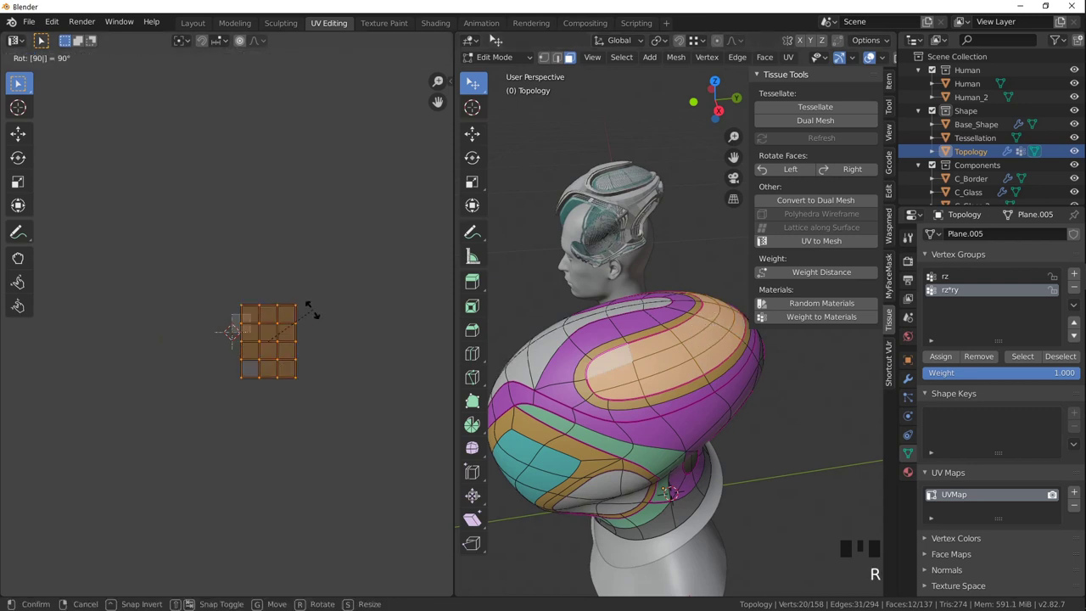
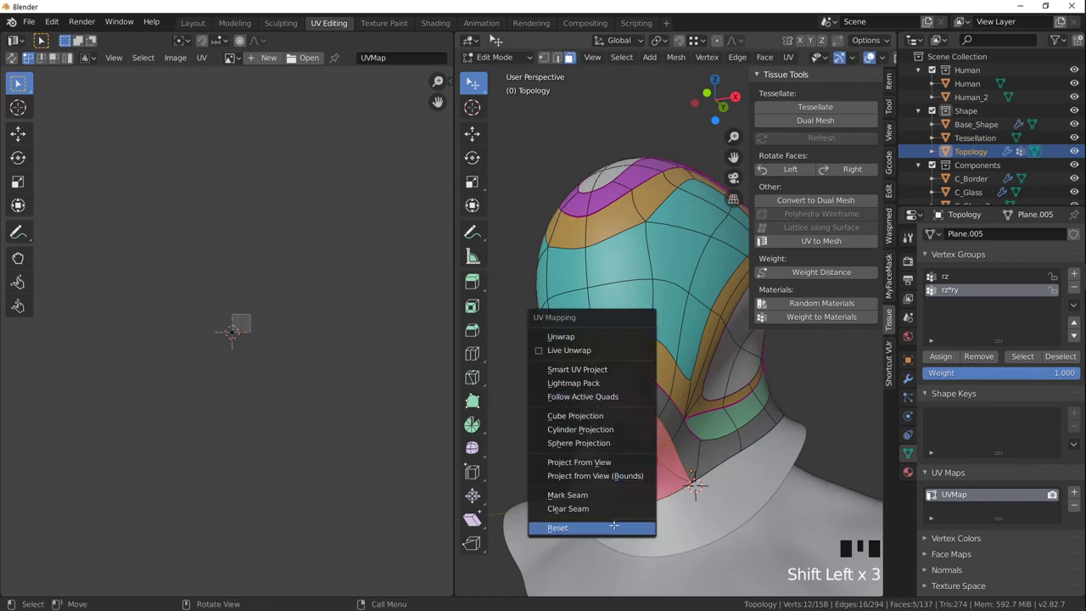
Unwrap the pink and yellow back bands with Follow Active Quads into straight strips.
{"action": "key", "text": "u"}
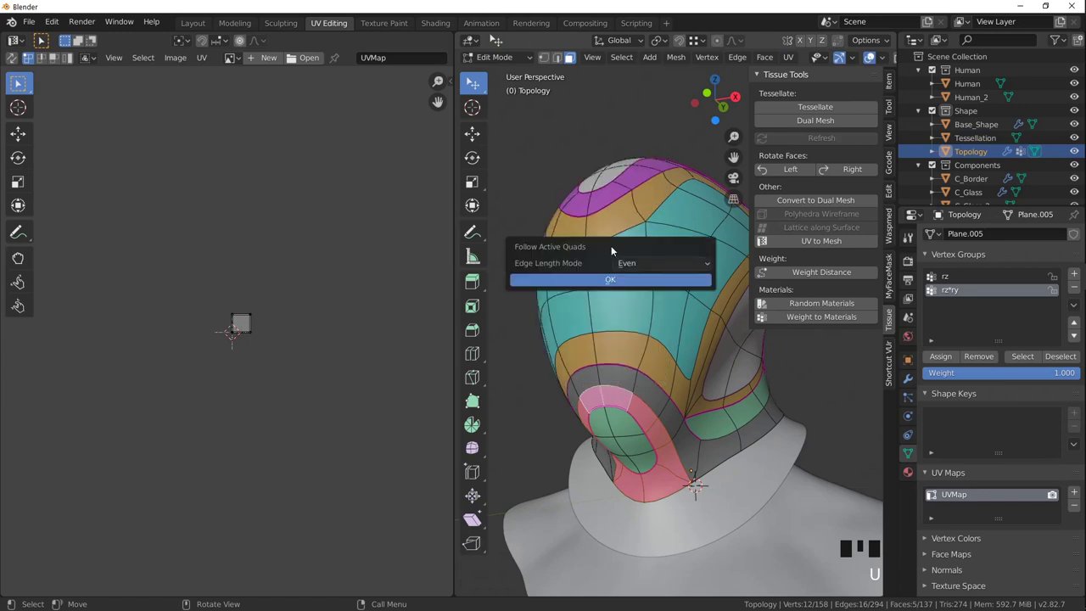
{"action": "key", "text": "u"}
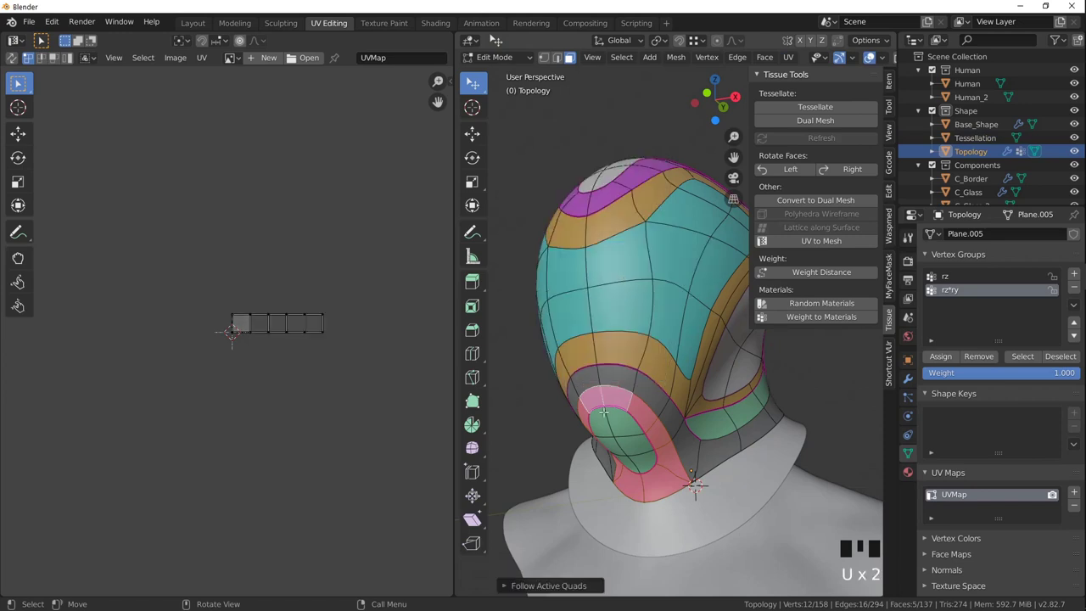
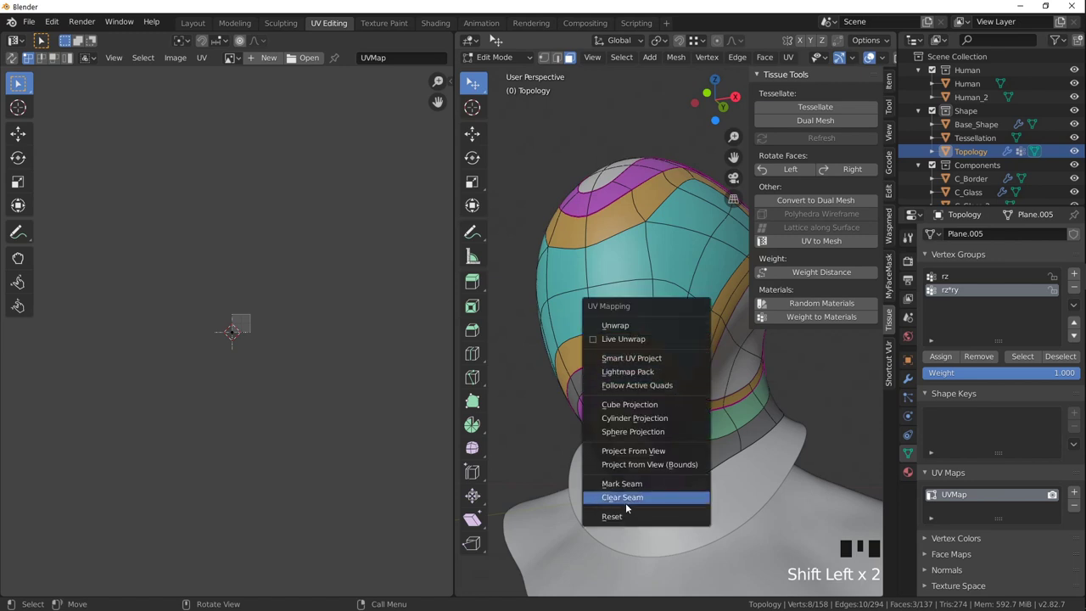
{"action": "key", "text": "u"}
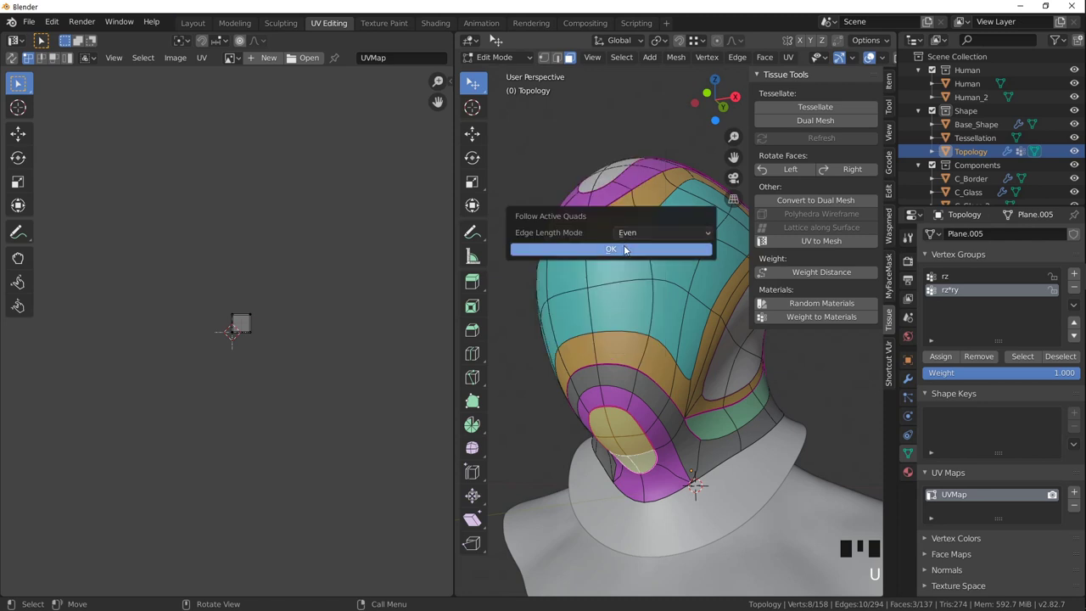
{"action": "key", "text": "u"}
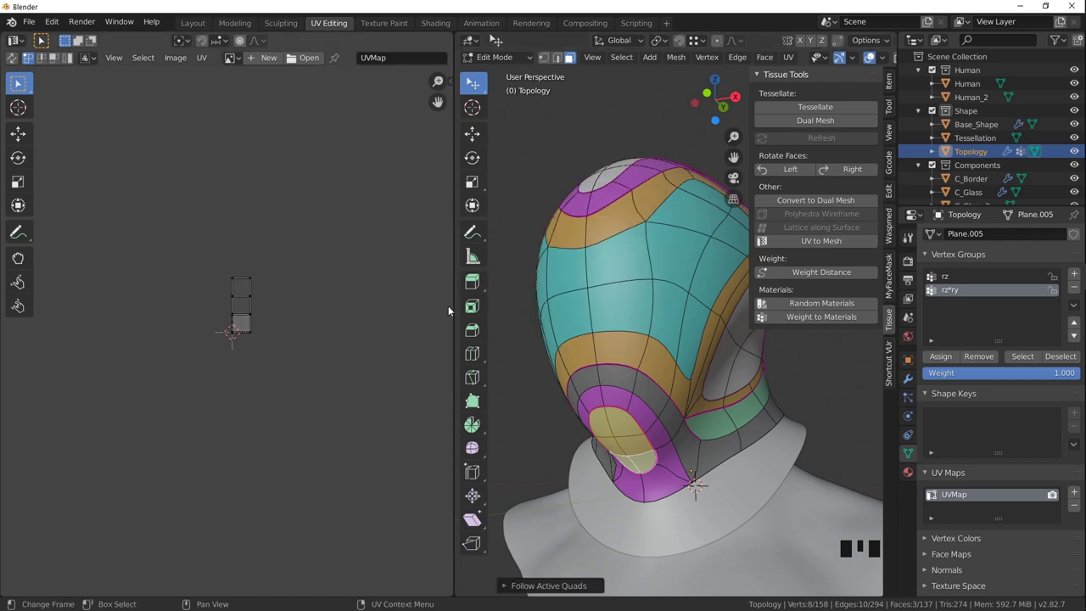
Leave the shell's edit mode and select the Tessellation helmet to regenerate it.
{"action": "key", "text": "Tab"}
{"action": "scroll", "scroll_direction": "down", "scroll_amount": 3}
{"action": "left_click_drag", "start_coordinate": [611, 311], "coordinate": [530, 414]}
{"action": "left_click", "coordinate": [530, 414]}
Frame Tessellation.002 and orbit around the regenerated helmet from several angles.
{"action": "key", "text": "KP_Decimal"}
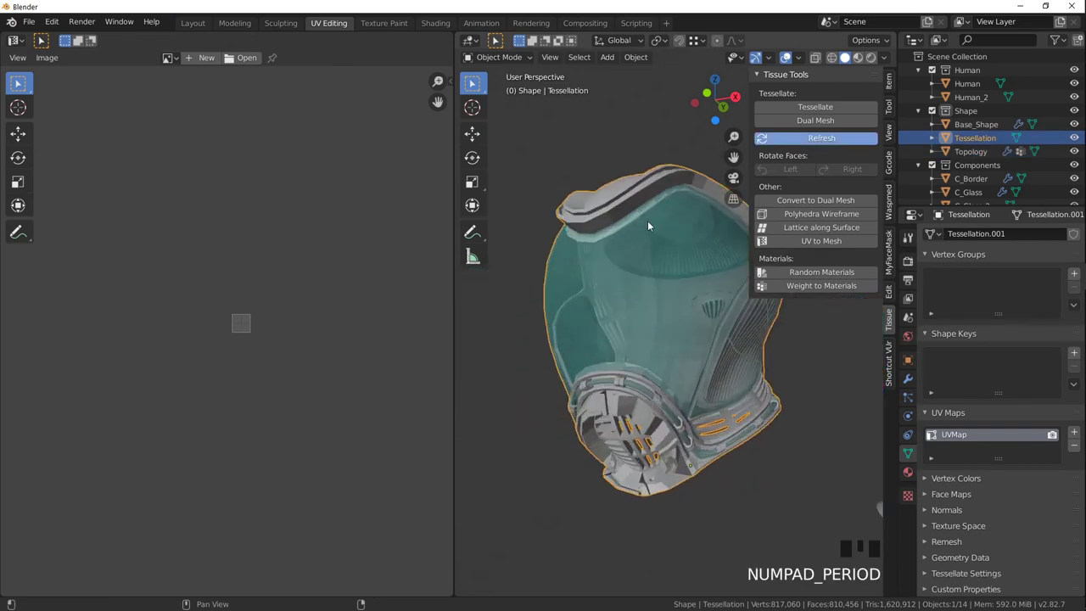
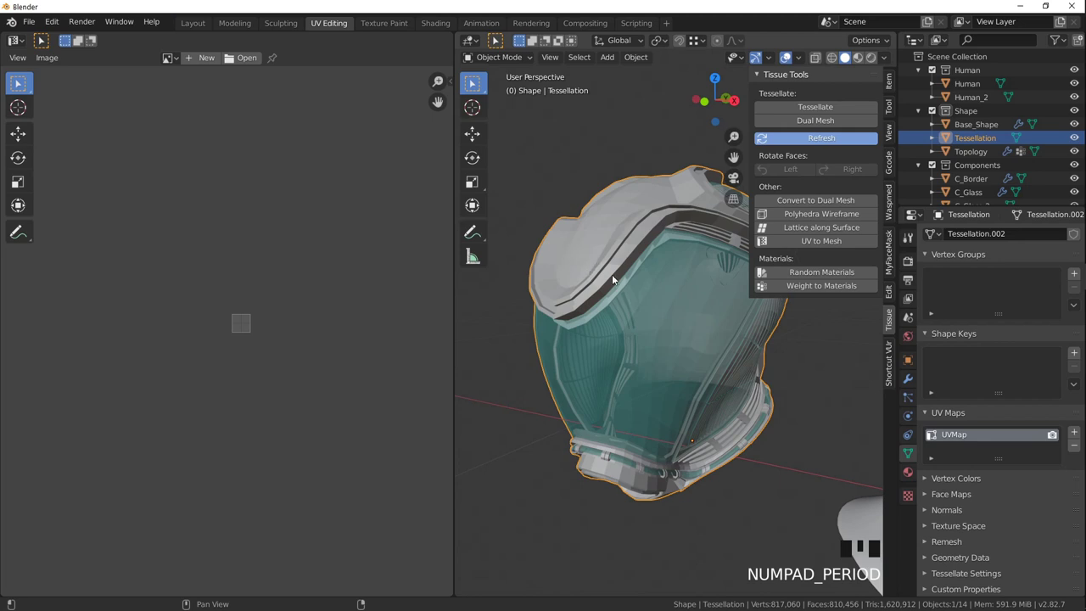
{"action": "left_click_drag", "start_coordinate": [628, 318], "coordinate": [622, 403]}
{"action": "left_click_drag", "start_coordinate": [622, 403], "coordinate": [705, 348]}
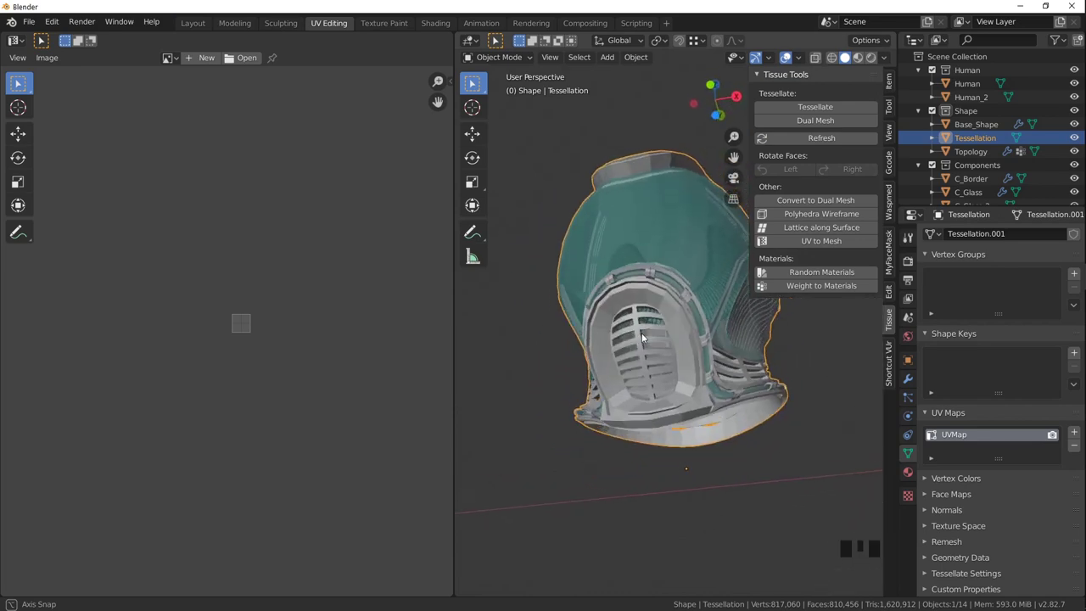
{"action": "scroll", "scroll_direction": "down", "scroll_amount": 3}
{"action": "left_click_drag", "start_coordinate": [675, 335], "coordinate": [645, 374]}
{"action": "scroll", "scroll_direction": "up", "scroll_amount": 3}
{"action": "left_click_drag", "start_coordinate": [647, 389], "coordinate": [765, 355]}
{"action": "scroll", "scroll_direction": "down", "scroll_amount": 3}
{"action": "left_click_drag", "start_coordinate": [743, 359], "coordinate": [614, 362]}
{"action": "left_click_drag", "start_coordinate": [666, 385], "coordinate": [728, 324]}
Select Tessellation.001, look it over, then move the view to the laid-out component pieces.
{"action": "left_click", "coordinate": [728, 324]}
{"action": "key", "text": "KP_Decimal"}
{"action": "scroll", "scroll_direction": "down", "scroll_amount": 3}
{"action": "scroll", "scroll_direction": "down", "scroll_amount": 3}
{"action": "scroll", "scroll_direction": "up", "scroll_amount": 3}
{"action": "left_click_drag", "start_coordinate": [712, 363], "coordinate": [595, 365]}
{"action": "scroll", "scroll_direction": "down", "scroll_amount": 3}
Select the C_Solar_Panel component, then navigate the view back toward the helmet.
{"action": "left_click", "coordinate": [705, 381]}
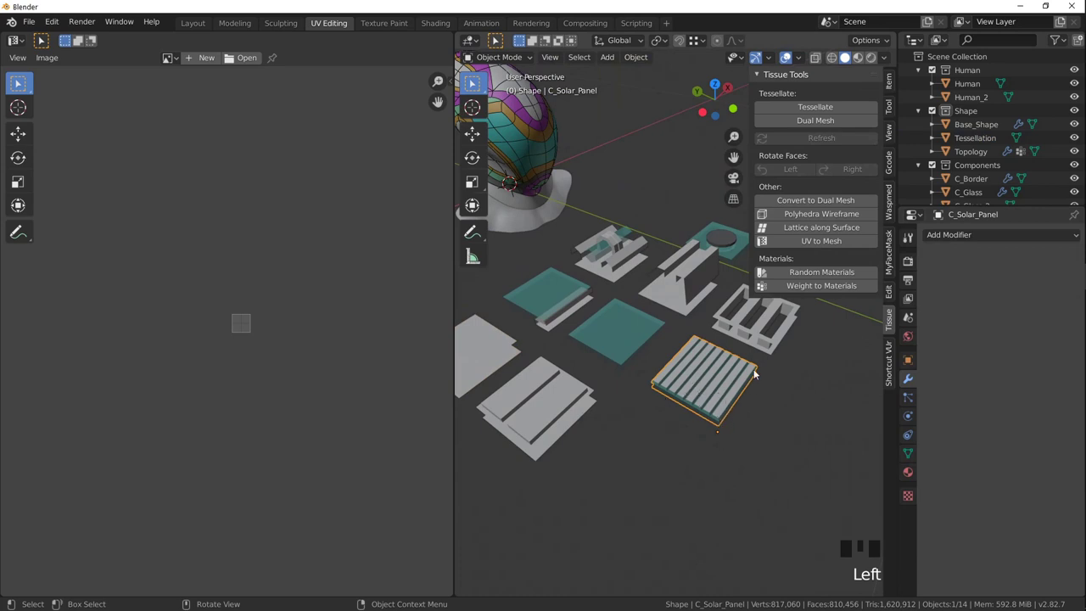
{"action": "left_click", "coordinate": [503, 342]}
{"action": "left_click_drag", "start_coordinate": [544, 357], "coordinate": [551, 380]}
{"action": "scroll", "scroll_direction": "up", "scroll_amount": 3}
{"action": "left_click_drag", "start_coordinate": [588, 376], "coordinate": [627, 356]}
{"action": "scroll", "scroll_direction": "down", "scroll_amount": 3}
{"action": "scroll", "scroll_direction": "up", "scroll_amount": 3}
{"action": "left_click_drag", "start_coordinate": [666, 378], "coordinate": [769, 394]}
{"action": "scroll", "scroll_direction": "down", "scroll_amount": 3}
{"action": "scroll", "scroll_direction": "down", "scroll_amount": 3}
{"action": "left_click_drag", "start_coordinate": [610, 353], "coordinate": [628, 350]}
Select Tessellation.002 and show its Tessellate Settings with Topology base and C_Solid component.
{"action": "left_click", "coordinate": [628, 350]}
{"action": "key", "text": "KP_Decimal"}
{"action": "left_click_drag", "start_coordinate": [601, 367], "coordinate": [1055, 410]}
{"action": "left_click_drag", "start_coordinate": [1055, 410], "coordinate": [670, 365]}
{"action": "left_click_drag", "start_coordinate": [670, 365], "coordinate": [569, 303]}
{"action": "scroll", "scroll_direction": "up", "scroll_amount": 3}
{"action": "left_click_drag", "start_coordinate": [544, 307], "coordinate": [818, 354]}
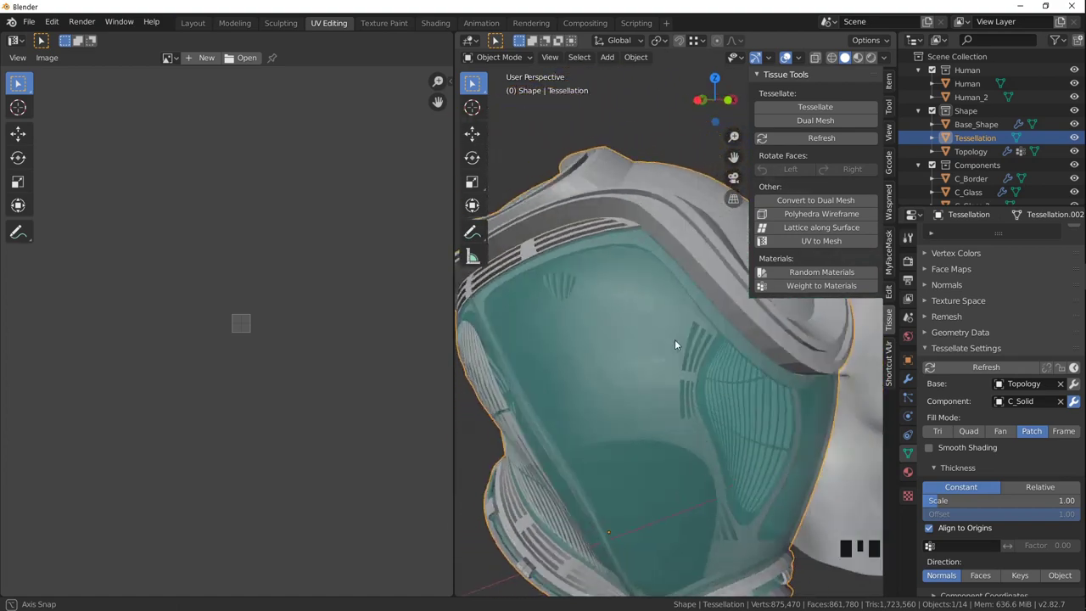
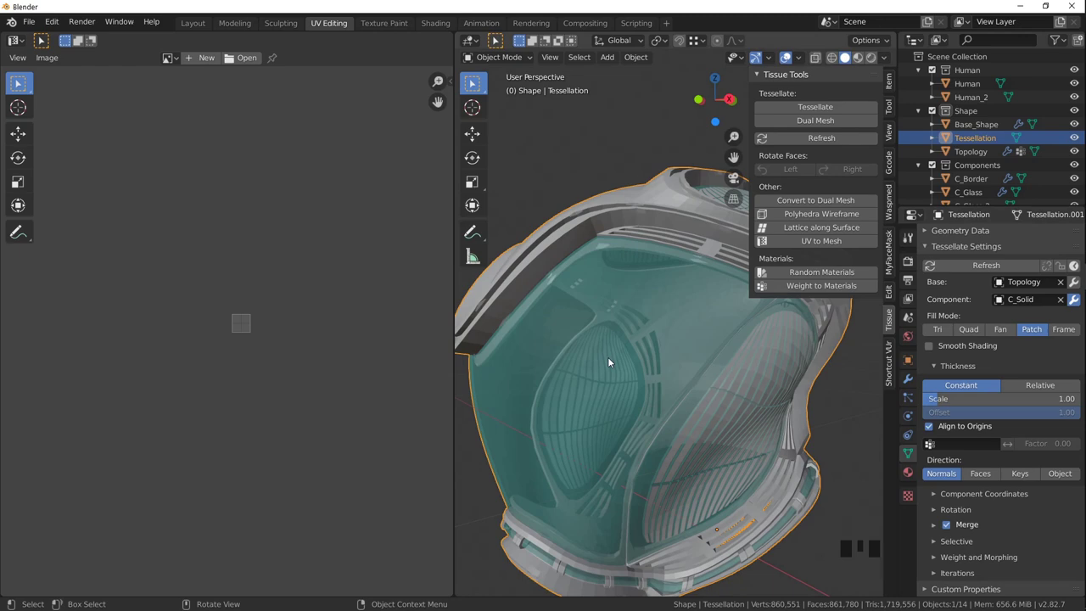
Orbit around the helmet to check the Smooth Shading result on its visor and ribbed panels.
{"action": "left_click_drag", "start_coordinate": [578, 310], "coordinate": [653, 255]}
{"action": "scroll", "scroll_direction": "up", "scroll_amount": 3}
{"action": "left_click_drag", "start_coordinate": [653, 270], "coordinate": [597, 310]}
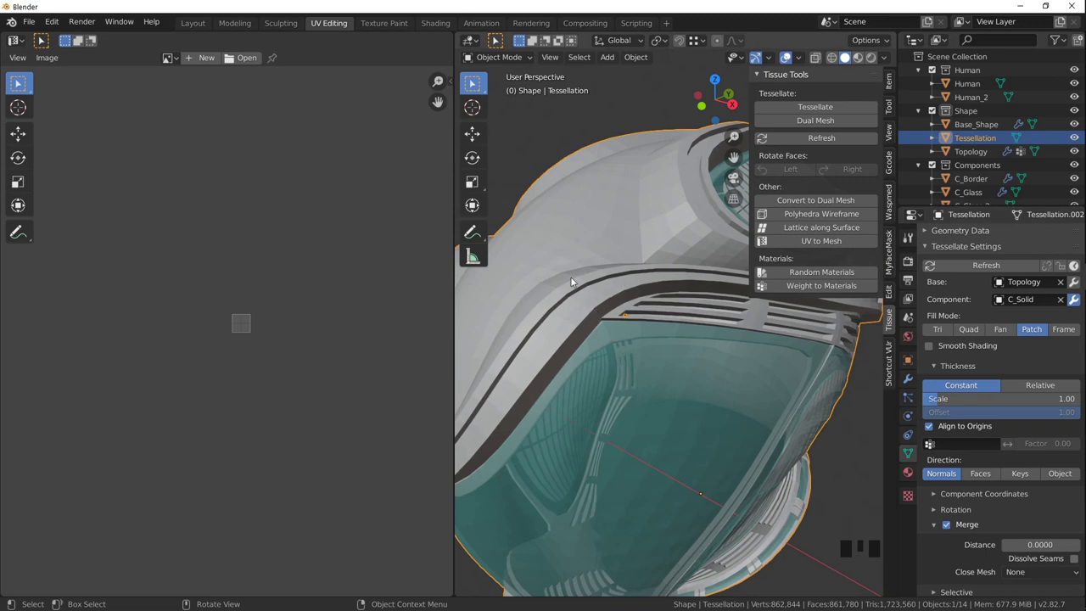
{"action": "middle_click", "coordinate": [645, 313]}
{"action": "scroll", "scroll_direction": "down", "scroll_amount": 3}
{"action": "left_click_drag", "start_coordinate": [646, 301], "coordinate": [576, 246]}
{"action": "left_click_drag", "start_coordinate": [576, 245], "coordinate": [576, 265]}
{"action": "left_click_drag", "start_coordinate": [576, 266], "coordinate": [802, 277]}
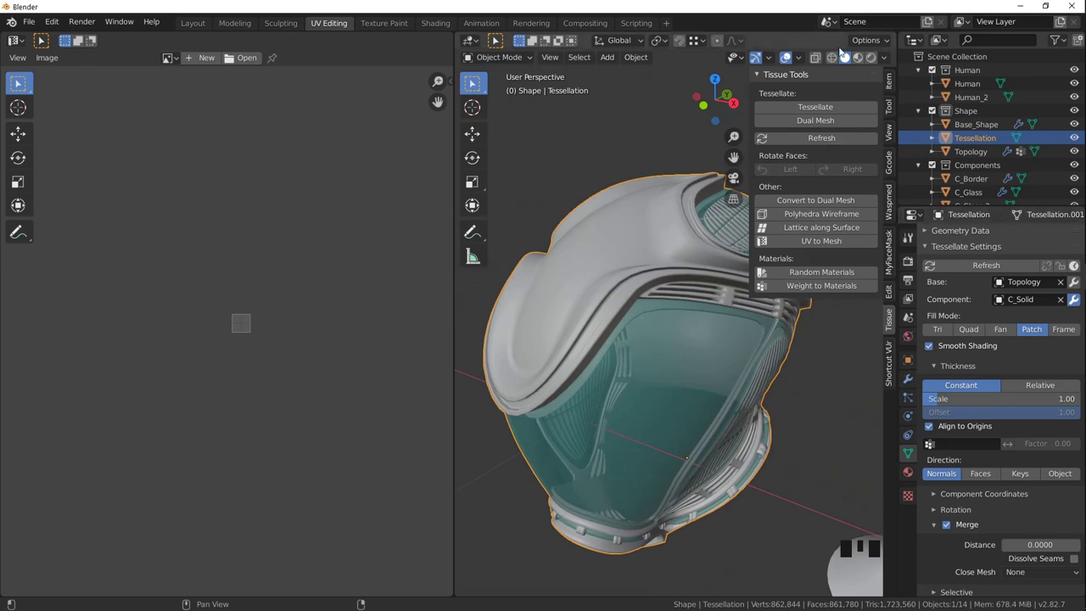
Switch the viewport shading to a Rendered preview of the purple helmet with glowing trim.
{"action": "left_click", "coordinate": [859, 59]}
{"action": "left_click_drag", "start_coordinate": [519, 345], "coordinate": [525, 295]}
{"action": "scroll", "scroll_direction": "down", "scroll_amount": 3}
{"action": "middle_click", "coordinate": [714, 386]}
{"action": "scroll", "scroll_direction": "down", "scroll_amount": 3}
{"action": "left_click_drag", "start_coordinate": [713, 362], "coordinate": [642, 346]}
{"action": "left_click", "coordinate": [643, 346]}
{"action": "left_click", "coordinate": [590, 393]}
{"action": "left_click", "coordinate": [666, 414]}
{"action": "left_click", "coordinate": [700, 364]}
{"action": "left_click", "coordinate": [591, 219]}
Frame the helmet and orbit to inspect its front and other side under the rendered lighting.
{"action": "key", "text": "KP_Decimal"}
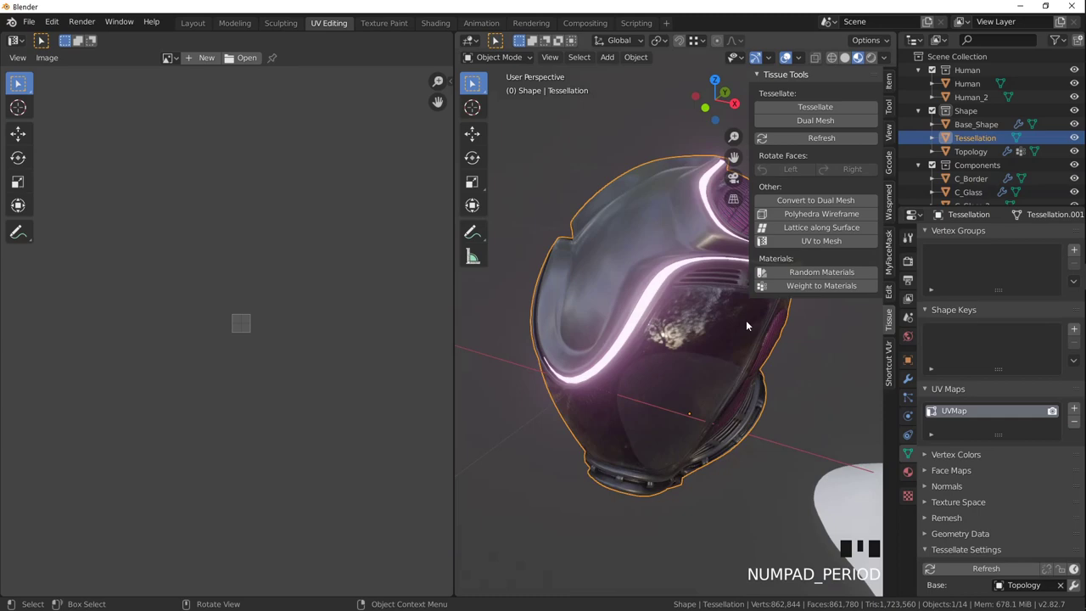
{"action": "left_click_drag", "start_coordinate": [688, 380], "coordinate": [603, 280]}
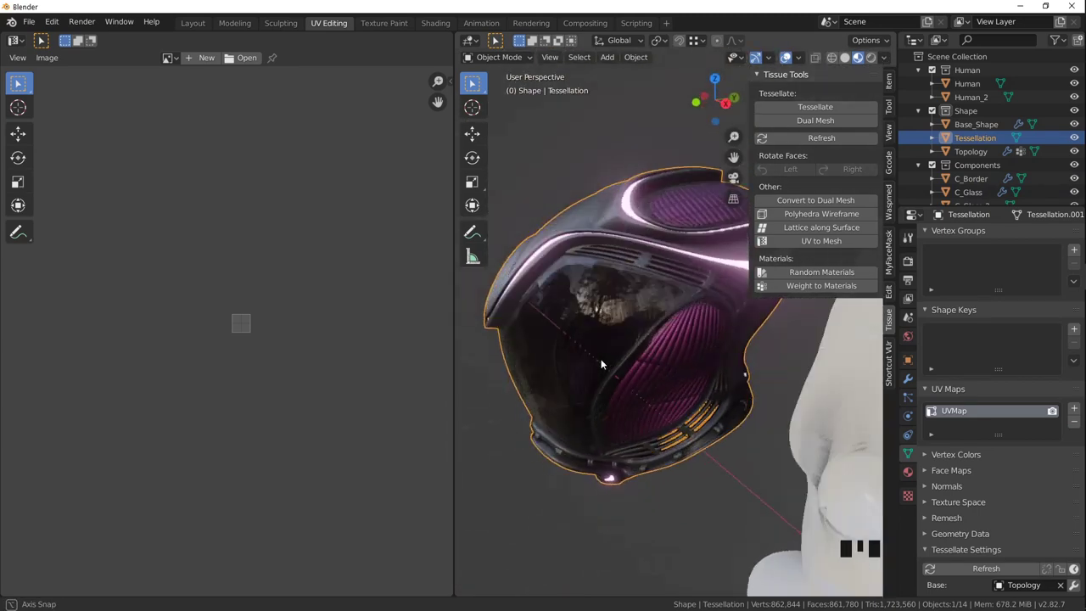
{"action": "scroll", "scroll_direction": "down", "scroll_amount": 3}
{"action": "left_click_drag", "start_coordinate": [577, 330], "coordinate": [579, 297]}
{"action": "scroll", "scroll_direction": "up", "scroll_amount": 3}
{"action": "left_click_drag", "start_coordinate": [566, 296], "coordinate": [721, 313]}
{"action": "scroll", "scroll_direction": "up", "scroll_amount": 3}
{"action": "scroll", "scroll_direction": "down", "scroll_amount": 3}
{"action": "left_click_drag", "start_coordinate": [637, 306], "coordinate": [694, 208]}
{"action": "scroll", "scroll_direction": "up", "scroll_amount": 3}
Return to solid shading with a chrome MatCap and orbit around the smoothed helmet.
{"action": "left_click", "coordinate": [849, 61]}
{"action": "left_click_drag", "start_coordinate": [576, 327], "coordinate": [589, 263]}
{"action": "scroll", "scroll_direction": "down", "scroll_amount": 3}
{"action": "left_click_drag", "start_coordinate": [550, 264], "coordinate": [881, 128]}
{"action": "left_click_drag", "start_coordinate": [881, 128], "coordinate": [797, 256]}
{"action": "left_click_drag", "start_coordinate": [662, 309], "coordinate": [656, 292]}
{"action": "scroll", "scroll_direction": "up", "scroll_amount": 3}
{"action": "left_click_drag", "start_coordinate": [648, 294], "coordinate": [698, 282]}
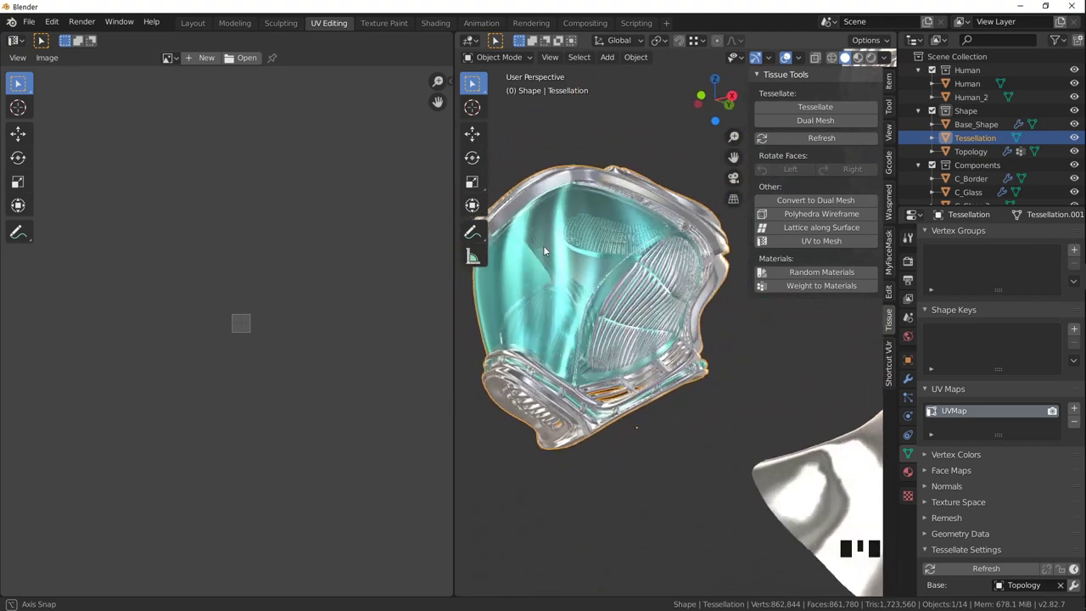
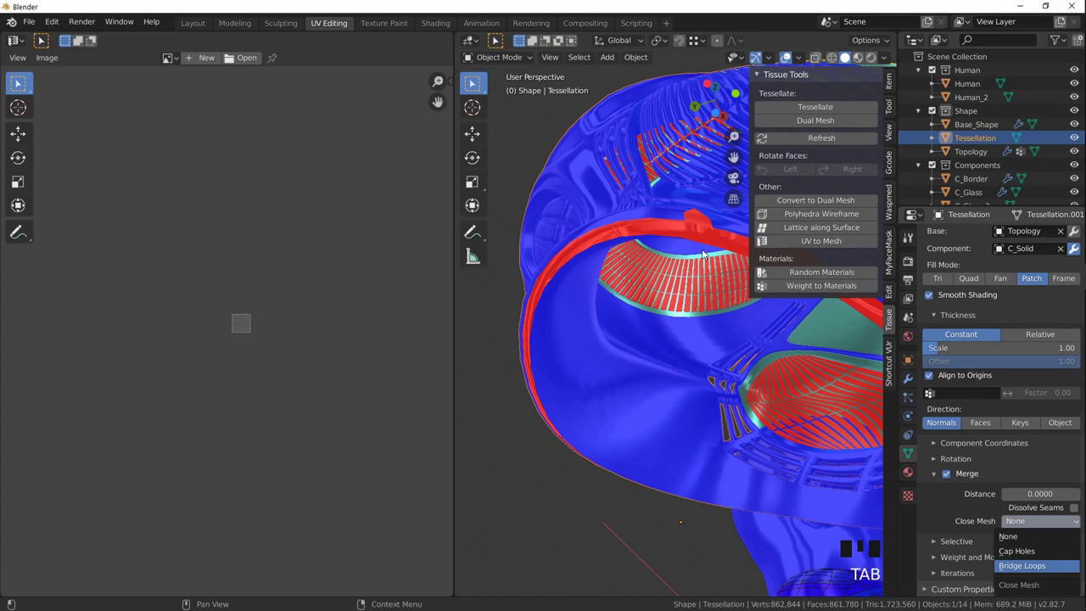
Set the tessellation boundary to Bridge Edge Loops and return to the Layout workspace.
{"action": "middle_click", "coordinate": [653, 249]}
{"action": "scroll", "scroll_direction": "down", "scroll_amount": 3}
{"action": "left_click_drag", "start_coordinate": [643, 255], "coordinate": [606, 316]}
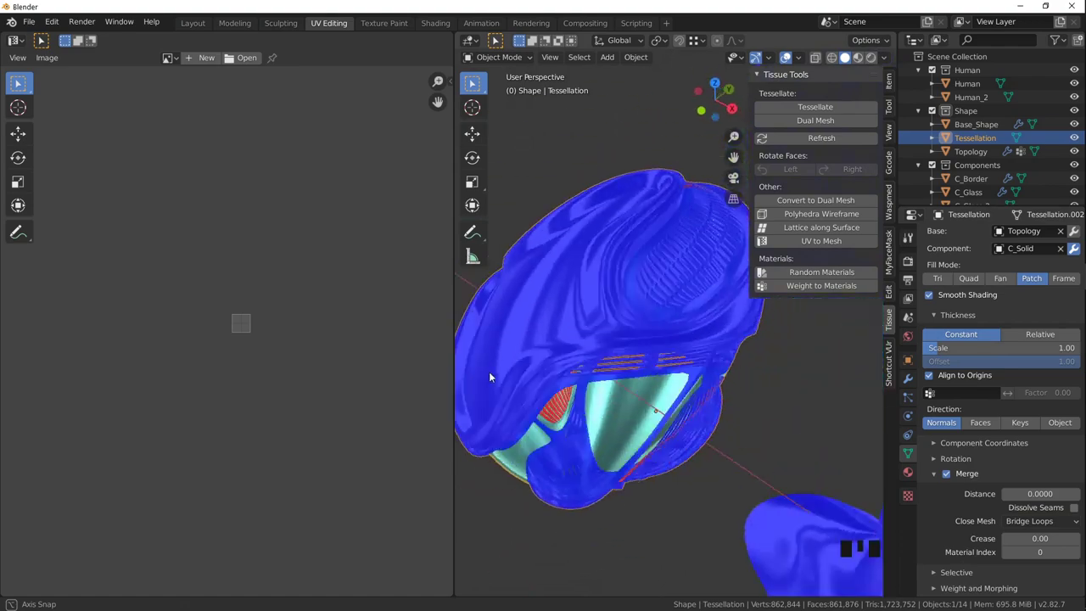
{"action": "left_click", "coordinate": [560, 244]}
{"action": "left_click_drag", "start_coordinate": [596, 239], "coordinate": [201, 25]}
{"action": "left_click", "coordinate": [201, 25]}
{"action": "scroll", "scroll_direction": "down", "scroll_amount": 3}
{"action": "left_click_drag", "start_coordinate": [550, 291], "coordinate": [479, 268]}
{"action": "left_click", "coordinate": [479, 268]}
Enter Edit Mode on the Tessellation helmet to expose its dense mesh.
{"action": "key", "text": "Tab"}
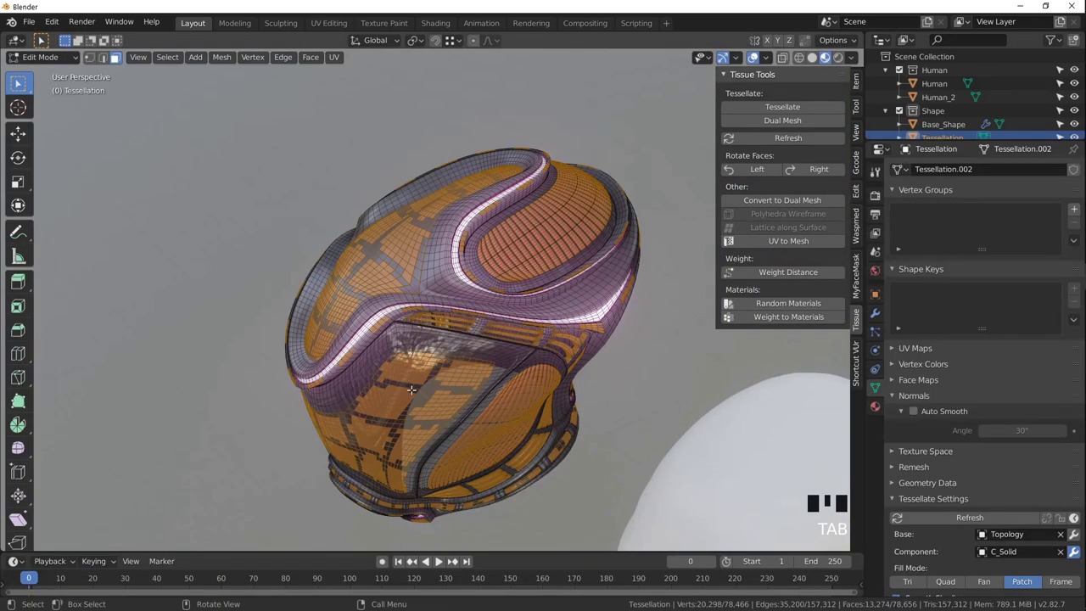
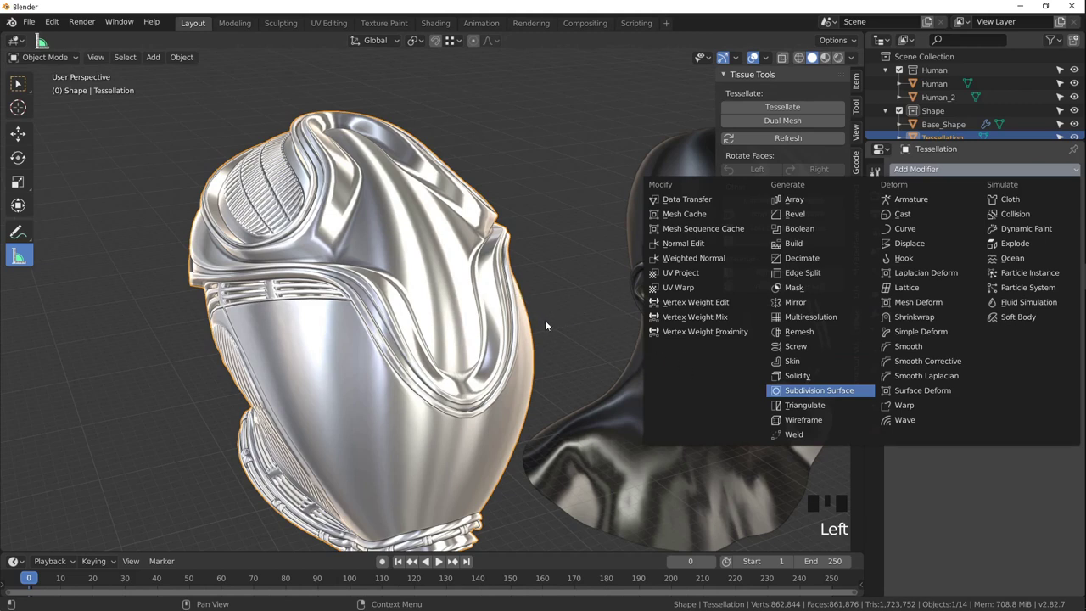
Add a Subdivision Surface modifier to the helmet and orbit around it to check the smoothing.
{"action": "left_click", "coordinate": [578, 326]}
{"action": "left_click_drag", "start_coordinate": [502, 308], "coordinate": [501, 287]}
{"action": "scroll", "scroll_direction": "up", "scroll_amount": 3}
{"action": "left_click_drag", "start_coordinate": [496, 297], "coordinate": [479, 283]}
{"action": "scroll", "scroll_direction": "up", "scroll_amount": 3}
{"action": "left_click_drag", "start_coordinate": [463, 283], "coordinate": [429, 235]}
{"action": "scroll", "scroll_direction": "up", "scroll_amount": 3}
{"action": "left_click_drag", "start_coordinate": [407, 255], "coordinate": [445, 299]}
{"action": "scroll", "scroll_direction": "down", "scroll_amount": 3}
{"action": "left_click_drag", "start_coordinate": [441, 267], "coordinate": [685, 279]}
{"action": "left_click_drag", "start_coordinate": [685, 279], "coordinate": [485, 279]}
{"action": "left_click_drag", "start_coordinate": [485, 279], "coordinate": [985, 192]}
{"action": "left_click_drag", "start_coordinate": [986, 192], "coordinate": [497, 224]}
{"action": "left_click_drag", "start_coordinate": [497, 224], "coordinate": [496, 224]}
Select the Topology shell over the head and frame it to show its modifier stack.
{"action": "scroll", "scroll_direction": "down", "scroll_amount": 3}
{"action": "left_click_drag", "start_coordinate": [515, 259], "coordinate": [516, 250]}
{"action": "scroll", "scroll_direction": "down", "scroll_amount": 3}
{"action": "left_click_drag", "start_coordinate": [586, 287], "coordinate": [463, 275]}
{"action": "scroll", "scroll_direction": "down", "scroll_amount": 3}
{"action": "left_click_drag", "start_coordinate": [515, 290], "coordinate": [476, 272]}
{"action": "left_click", "coordinate": [596, 257]}
{"action": "key", "text": "KP_Decimal"}
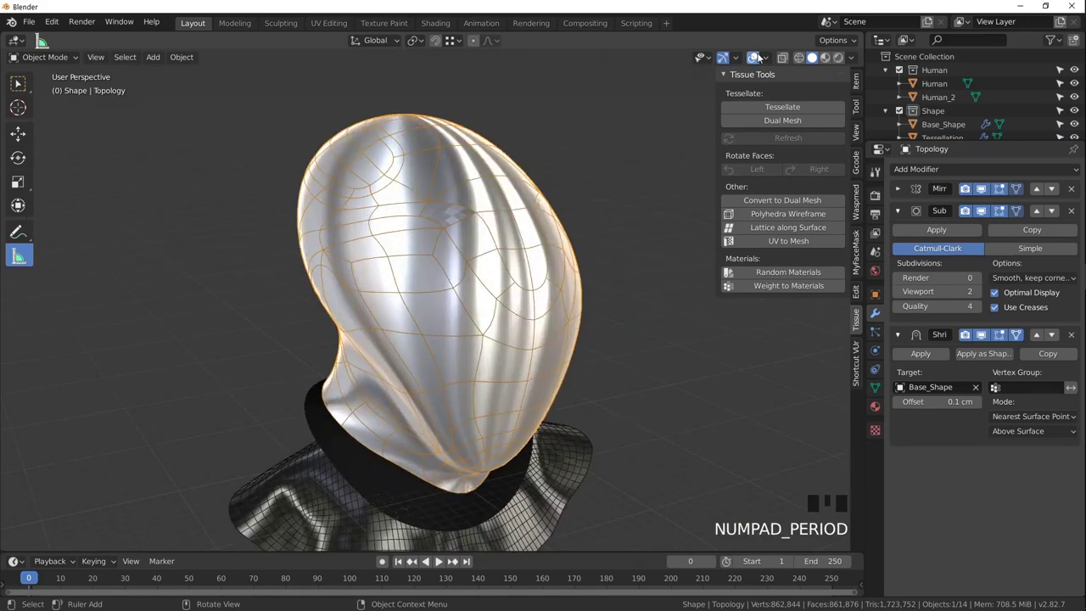
Orbit and zoom around the Topology shell to examine its current mesh density.
{"action": "left_click_drag", "start_coordinate": [545, 286], "coordinate": [539, 252]}
{"action": "left_click_drag", "start_coordinate": [539, 252], "coordinate": [997, 291]}
{"action": "left_click", "coordinate": [996, 292]}
{"action": "scroll", "scroll_direction": "up", "scroll_amount": 3}
{"action": "scroll", "scroll_direction": "down", "scroll_amount": 3}
{"action": "scroll", "scroll_direction": "up", "scroll_amount": 3}
{"action": "middle_click", "coordinate": [533, 261]}
{"action": "scroll", "scroll_direction": "down", "scroll_amount": 3}
{"action": "scroll", "scroll_direction": "up", "scroll_amount": 3}
Raise the shell's Subdivision Surface viewport level from 2 to 4.
{"action": "left_click_drag", "start_coordinate": [176, 319], "coordinate": [737, 370]}
{"action": "key", "text": "KP_Decimal"}
{"action": "left_click_drag", "start_coordinate": [572, 319], "coordinate": [562, 306]}
{"action": "left_click_drag", "start_coordinate": [570, 307], "coordinate": [981, 293]}
{"action": "left_click_drag", "start_coordinate": [981, 292], "coordinate": [977, 294]}
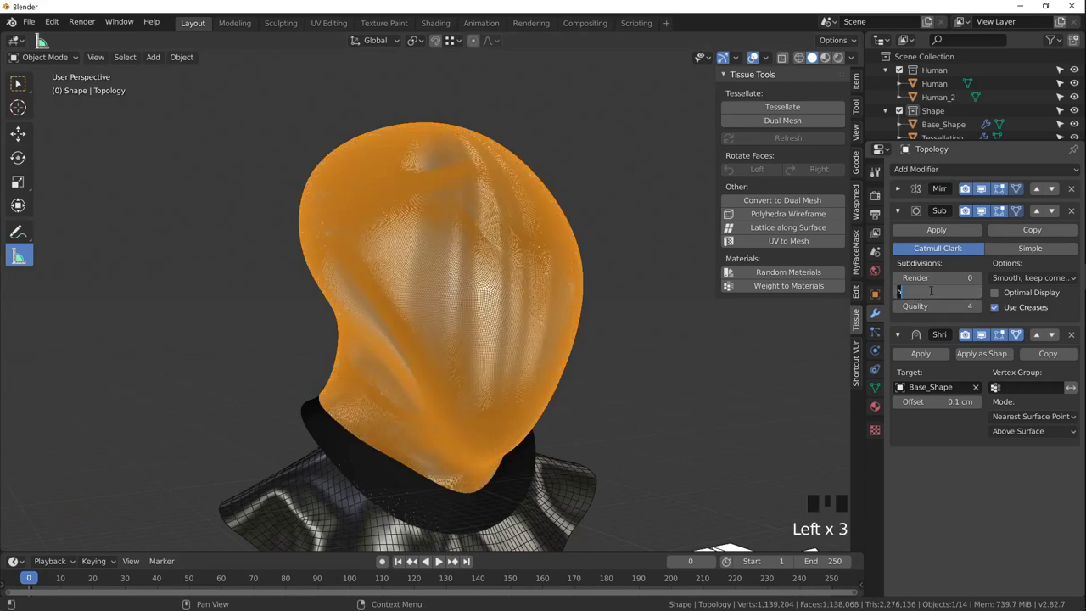
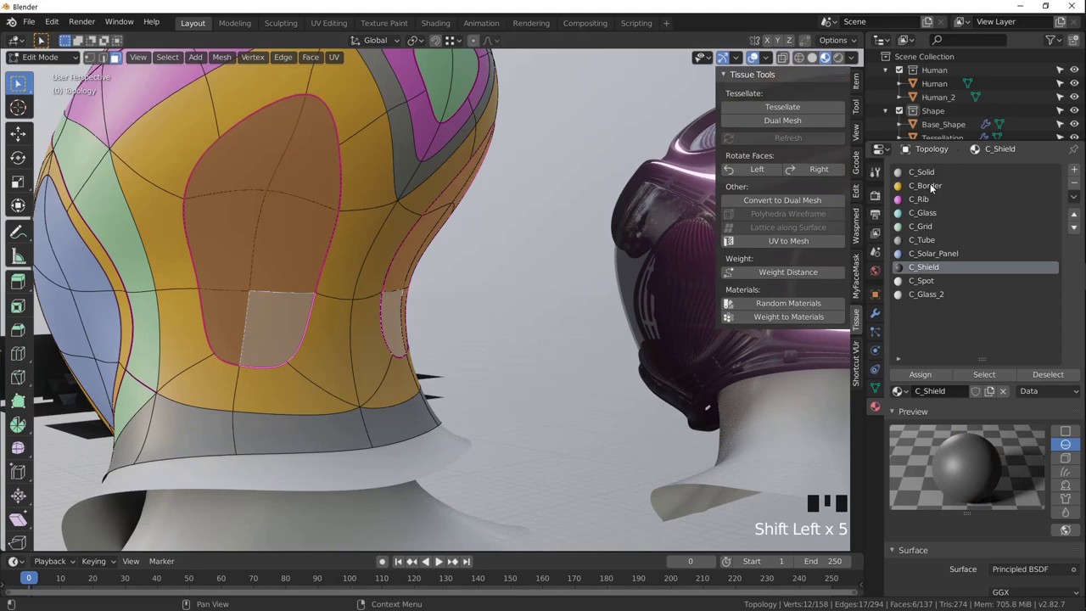
Assign the C_Solar_Panel material to the shell's selected side panel faces.
{"action": "left_click", "coordinate": [946, 255]}
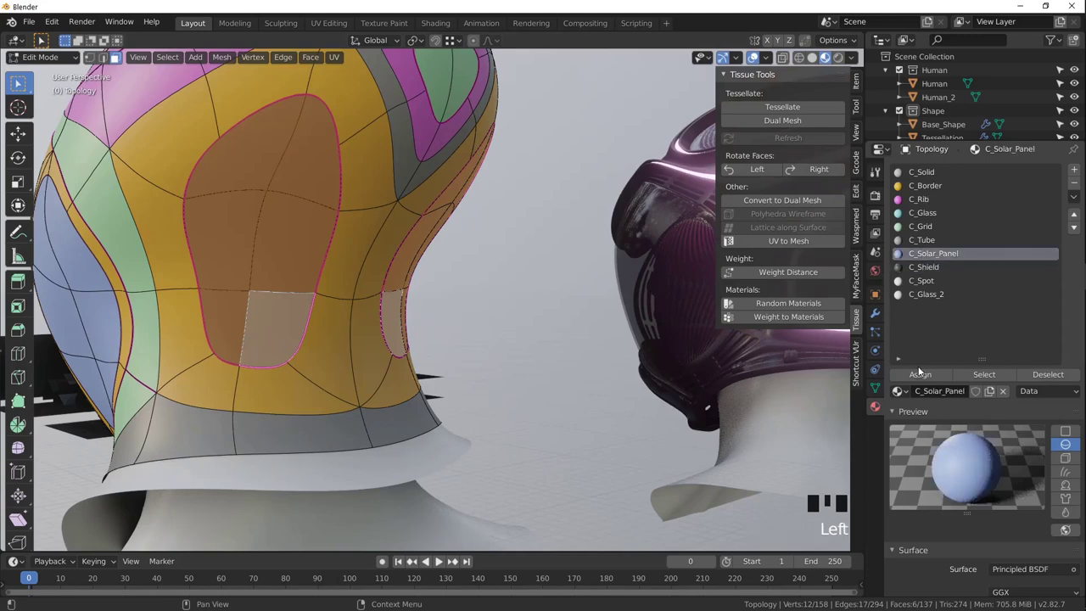
{"action": "left_click", "coordinate": [728, 301]}
{"action": "middle_click", "coordinate": [728, 301]}
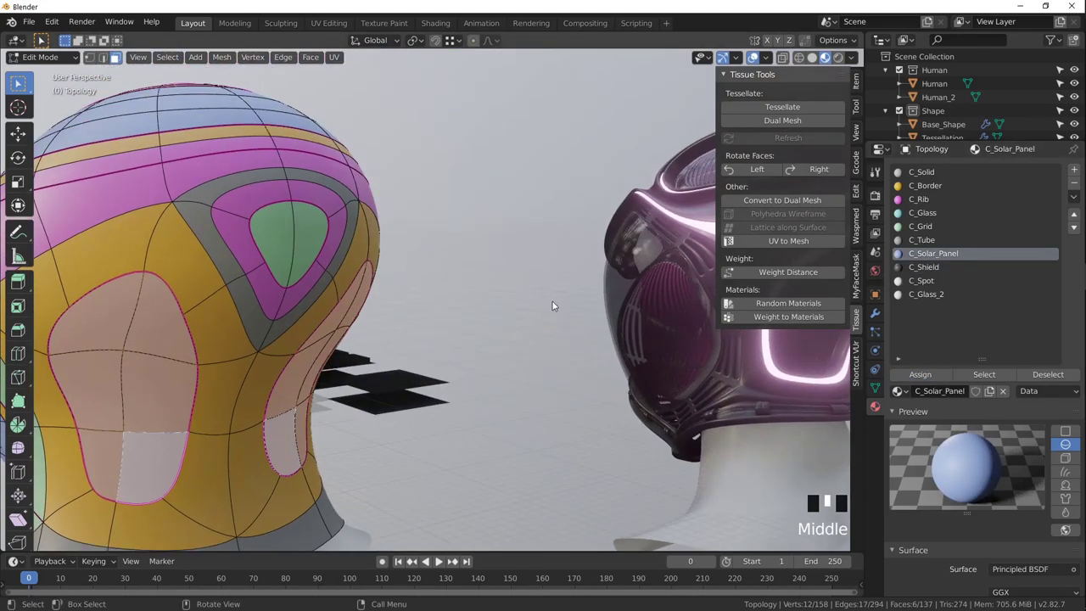
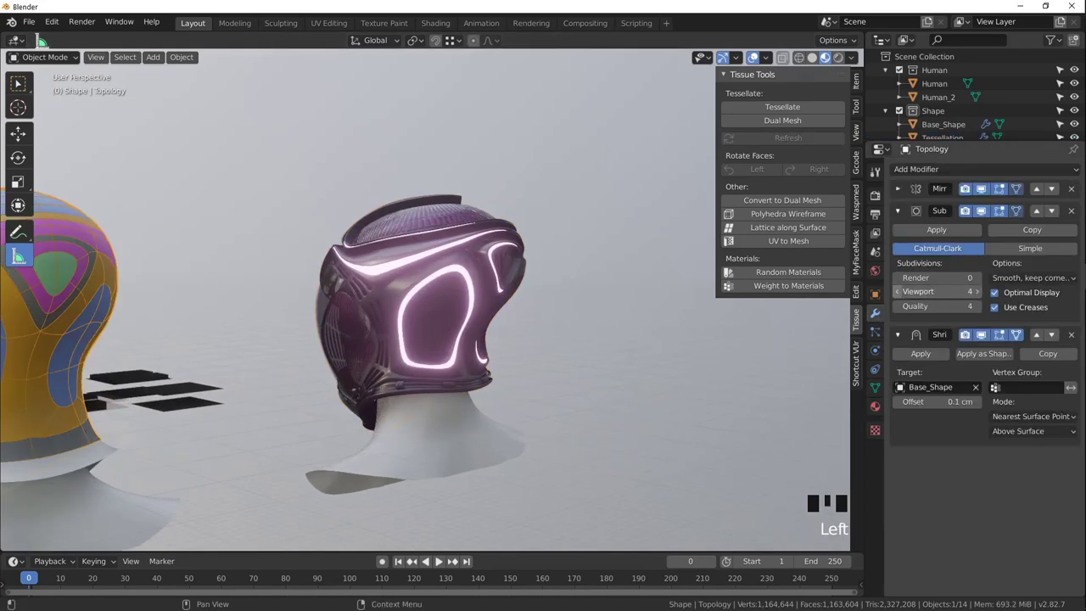
Make the Tessellation helmet active and frame the view on its ribbed side openings.
{"action": "left_click", "coordinate": [903, 297]}
{"action": "left_click", "coordinate": [459, 270]}
{"action": "key", "text": "KP_Decimal"}
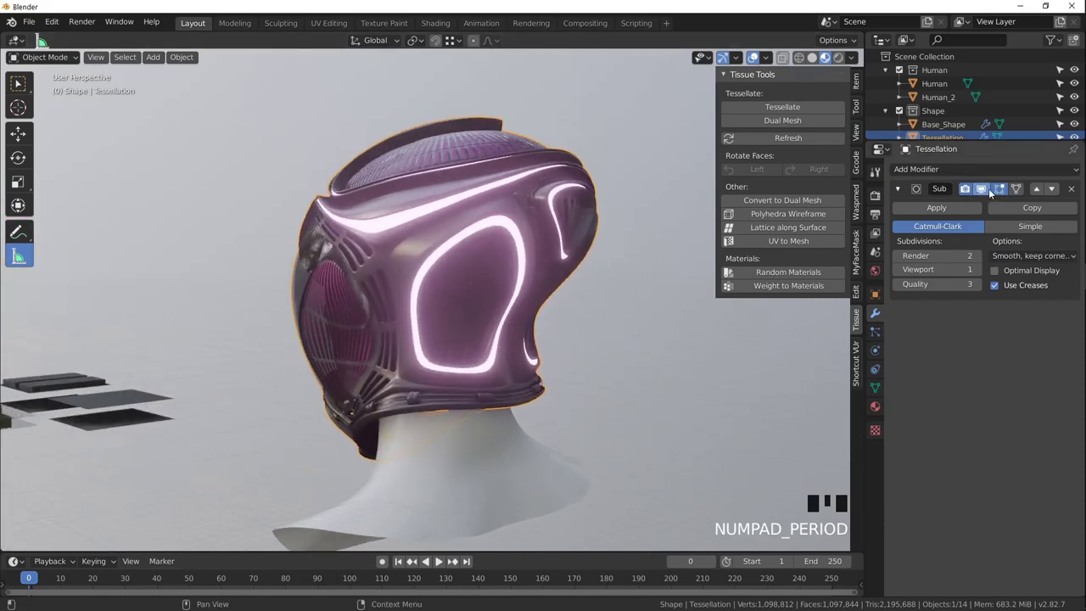
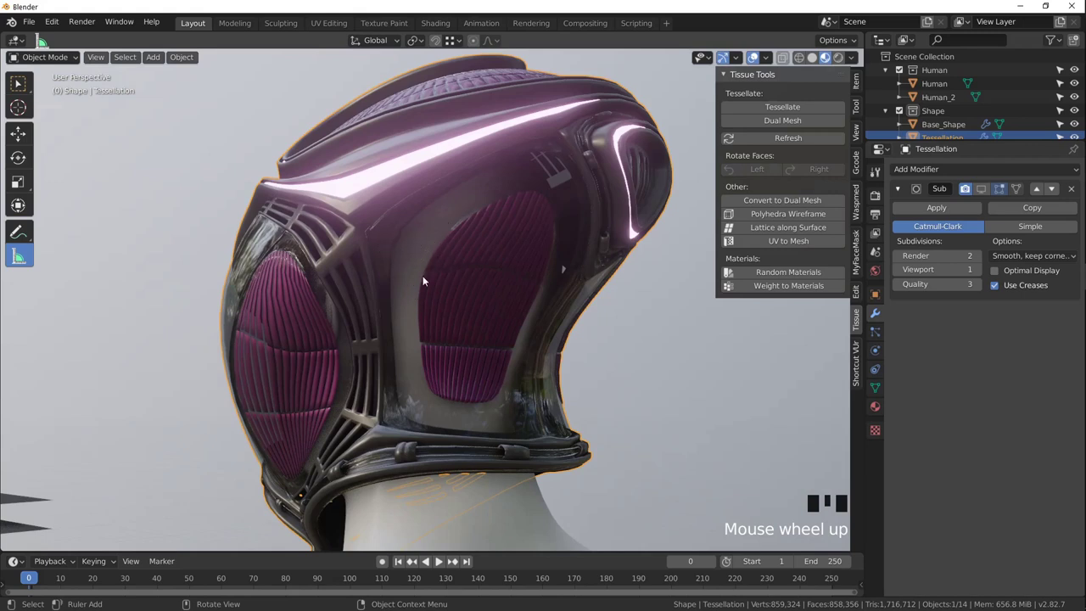
Move the view over to the coloured Topology shell and face its blue side panel.
{"action": "left_click_drag", "start_coordinate": [499, 208], "coordinate": [452, 192]}
{"action": "scroll", "scroll_direction": "down", "scroll_amount": 3}
{"action": "middle_click", "coordinate": [477, 218]}
{"action": "scroll", "scroll_direction": "up", "scroll_amount": 3}
{"action": "left_click_drag", "start_coordinate": [350, 222], "coordinate": [447, 236]}
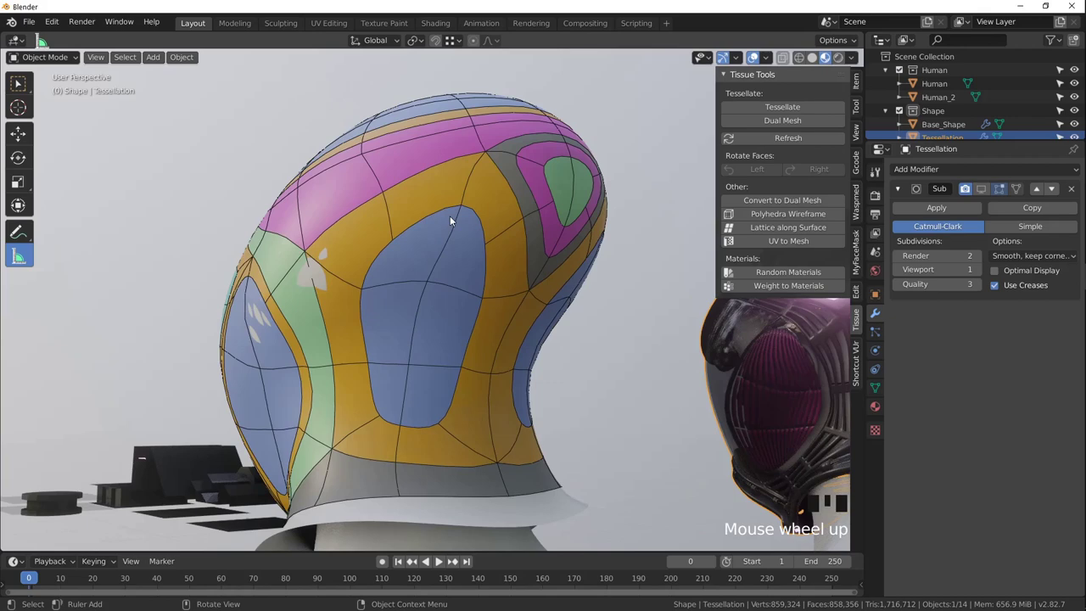
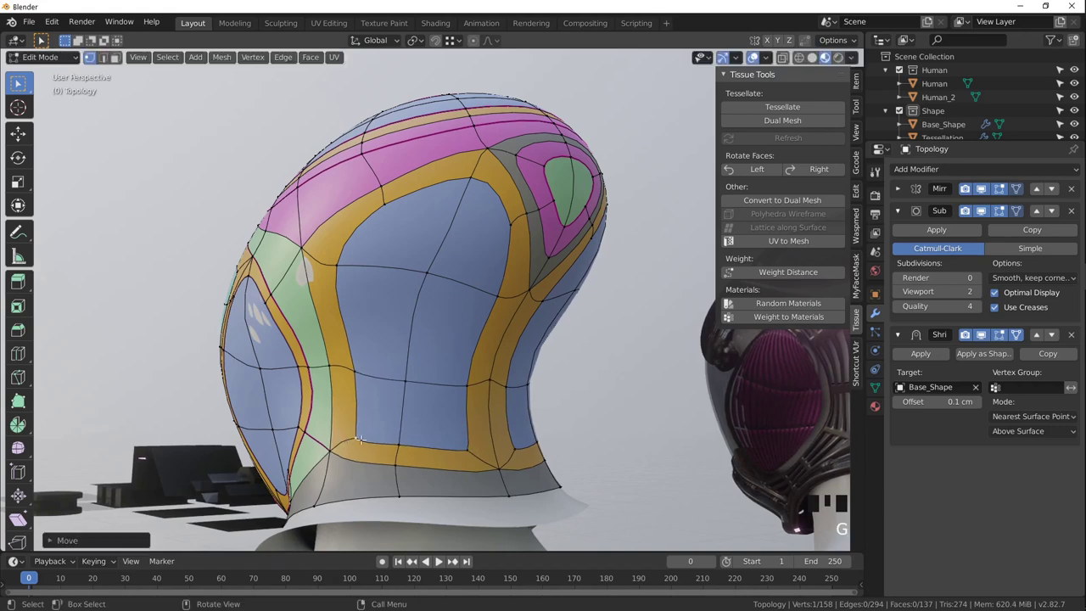
Edit the shell's border vertices to widen the blue side panel and thin its yellow border.
{"action": "key", "text": "Tab"}
{"action": "scroll", "scroll_direction": "down", "scroll_amount": 3}
{"action": "left_click_drag", "start_coordinate": [461, 361], "coordinate": [443, 332]}
{"action": "scroll", "scroll_direction": "up", "scroll_amount": 3}
{"action": "left_click", "coordinate": [564, 303]}
{"action": "key", "text": "KP_Decimal"}
{"action": "left_click_drag", "start_coordinate": [581, 296], "coordinate": [448, 237]}
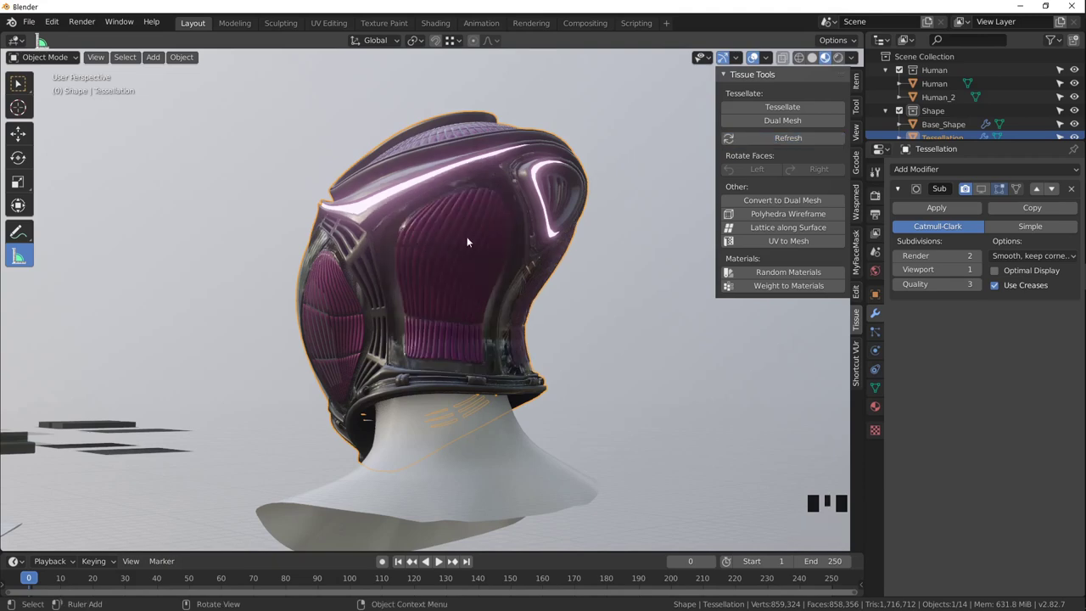
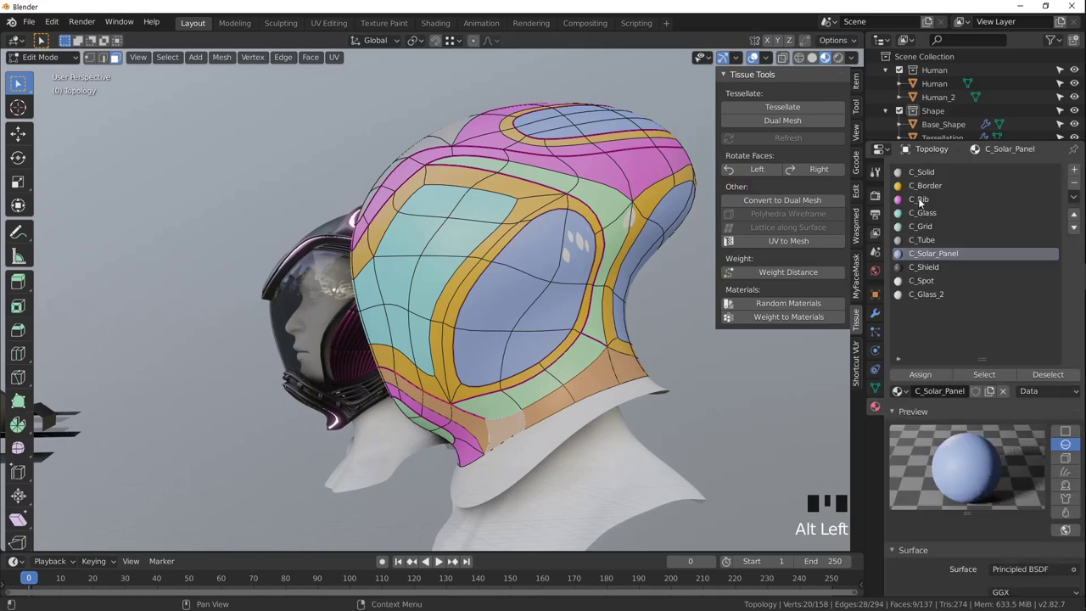
Pick the C_Rib material slot for the shell's lower back band of faces.
{"action": "left_click", "coordinate": [922, 201]}
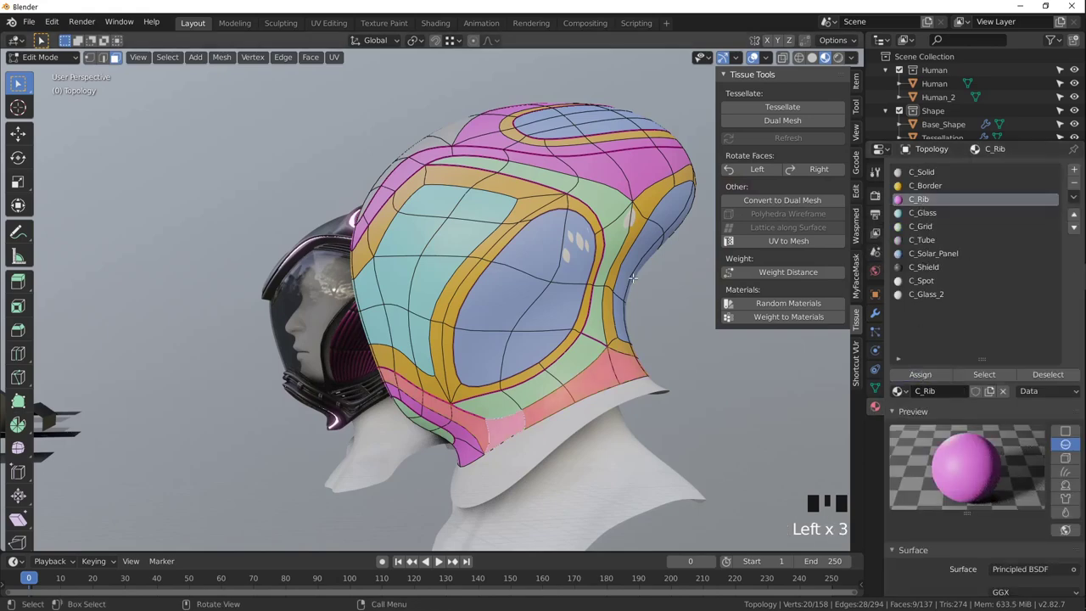
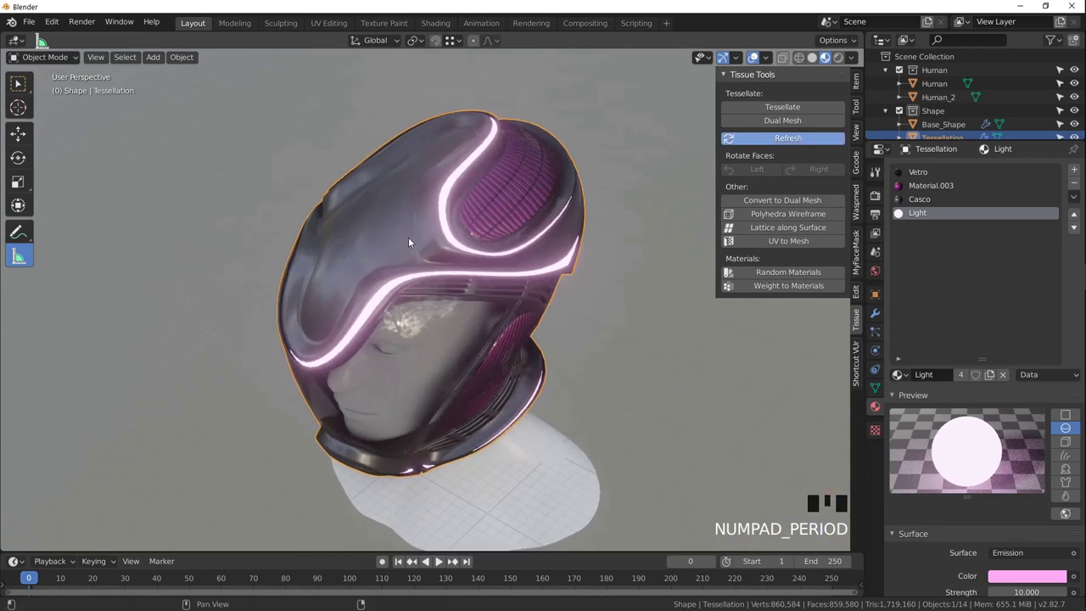
{"action": "left_click", "coordinate": [369, 257]}
{"action": "left_click_drag", "start_coordinate": [379, 262], "coordinate": [520, 337]}
{"action": "scroll", "scroll_direction": "down", "scroll_amount": 3}
{"action": "left_click_drag", "start_coordinate": [504, 360], "coordinate": [395, 324]}
{"action": "scroll", "scroll_direction": "up", "scroll_amount": 3}
{"action": "left_click_drag", "start_coordinate": [434, 302], "coordinate": [447, 261]}
{"action": "scroll", "scroll_direction": "up", "scroll_amount": 3}
{"action": "left_click_drag", "start_coordinate": [462, 264], "coordinate": [490, 261]}
{"action": "scroll", "scroll_direction": "up", "scroll_amount": 3}
{"action": "left_click_drag", "start_coordinate": [495, 261], "coordinate": [493, 220]}
{"action": "scroll", "scroll_direction": "up", "scroll_amount": 3}
{"action": "left_click_drag", "start_coordinate": [521, 232], "coordinate": [591, 279]}
{"action": "scroll", "scroll_direction": "down", "scroll_amount": 3}
{"action": "left_click_drag", "start_coordinate": [590, 283], "coordinate": [420, 246]}
{"action": "scroll", "scroll_direction": "down", "scroll_amount": 3}
{"action": "left_click_drag", "start_coordinate": [432, 233], "coordinate": [378, 302]}
{"action": "scroll", "scroll_direction": "up", "scroll_amount": 3}
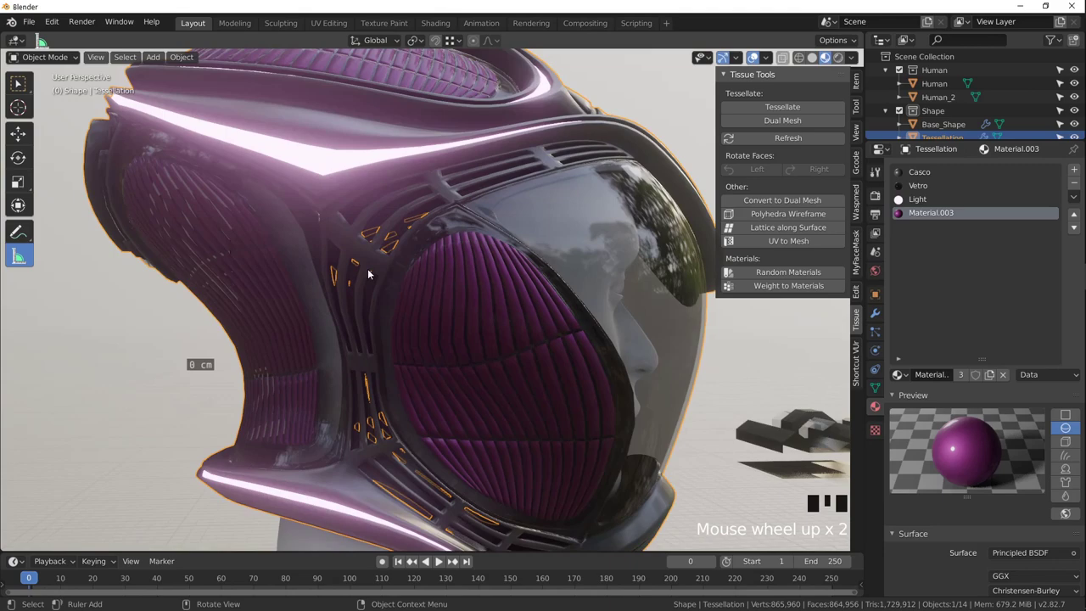
{"action": "scroll", "scroll_direction": "down", "scroll_amount": 3}
{"action": "left_click_drag", "start_coordinate": [448, 314], "coordinate": [355, 301]}
{"action": "scroll", "scroll_direction": "down", "scroll_amount": 3}
{"action": "left_click_drag", "start_coordinate": [449, 330], "coordinate": [376, 317]}
{"action": "left_click_drag", "start_coordinate": [559, 335], "coordinate": [589, 443]}
Select the small C_Glass_2 disc component, zoom in and enter Edit Mode on its mesh.
{"action": "left_click", "coordinate": [589, 443]}
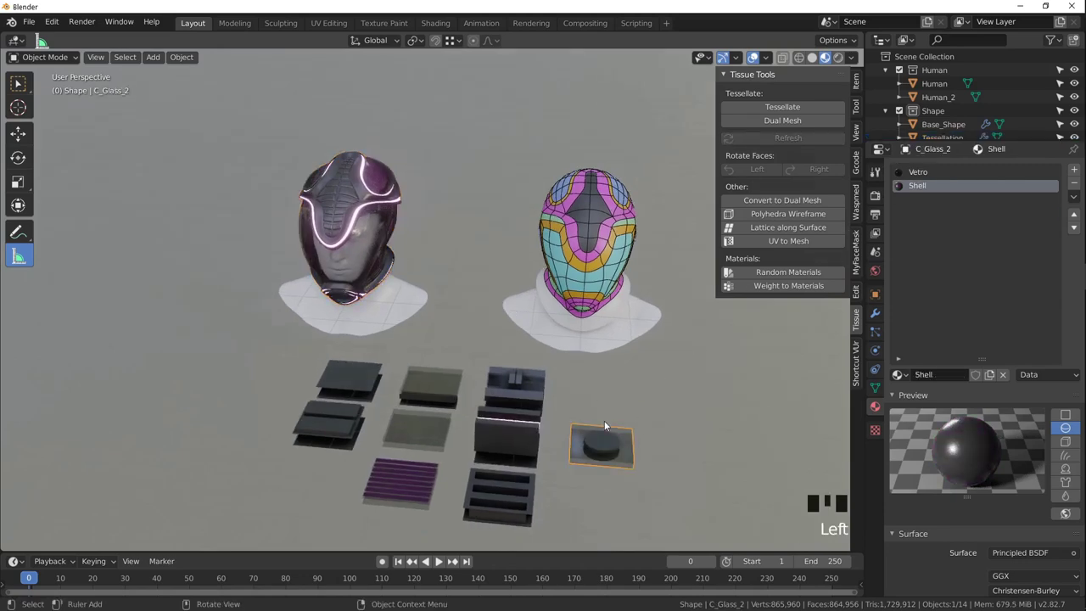
{"action": "left_click_drag", "start_coordinate": [590, 433], "coordinate": [476, 437]}
{"action": "scroll", "scroll_direction": "up", "scroll_amount": 3}
{"action": "left_click_drag", "start_coordinate": [460, 406], "coordinate": [449, 449]}
{"action": "key", "text": "KP_Decimal"}
{"action": "scroll", "scroll_direction": "down", "scroll_amount": 3}
{"action": "left_click_drag", "start_coordinate": [457, 430], "coordinate": [462, 334]}
{"action": "key", "text": "Tab"}
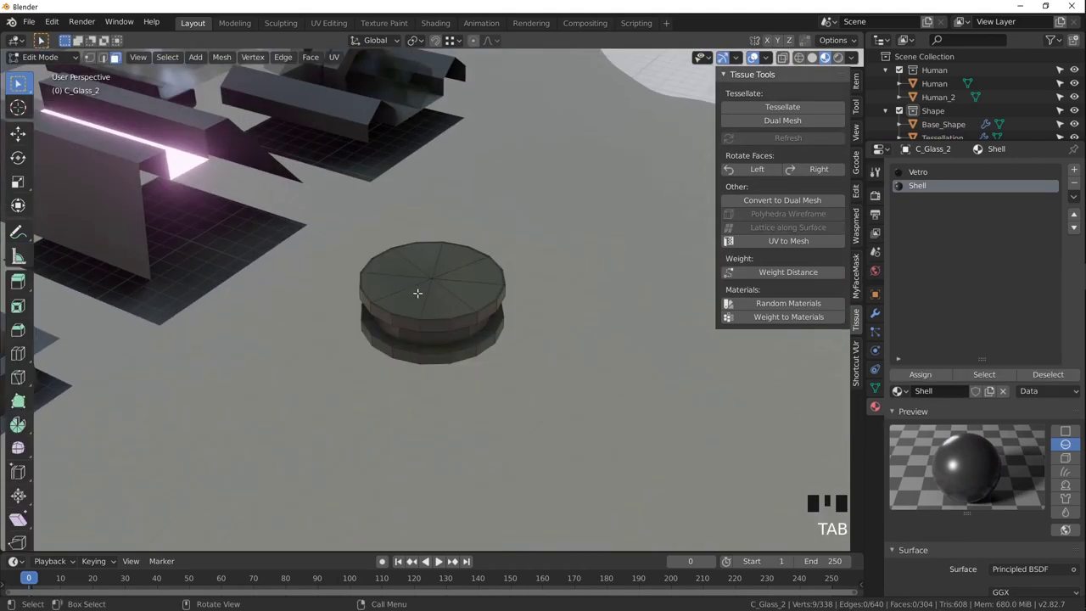
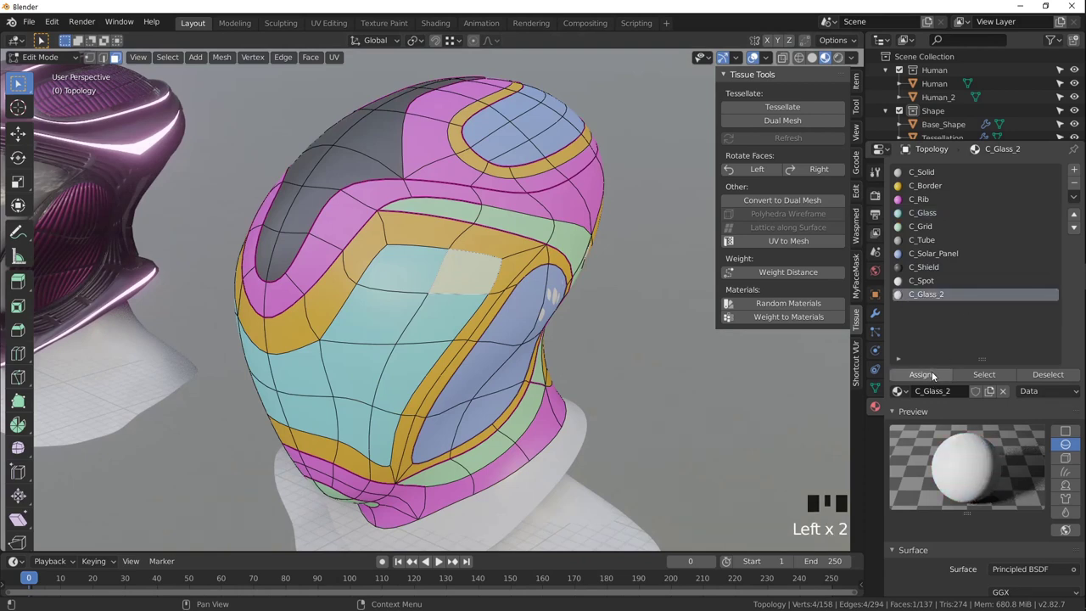
Assign C_Glass_2 to the two selected face patches on the Topology shell.
{"action": "left_click", "coordinate": [905, 372]}
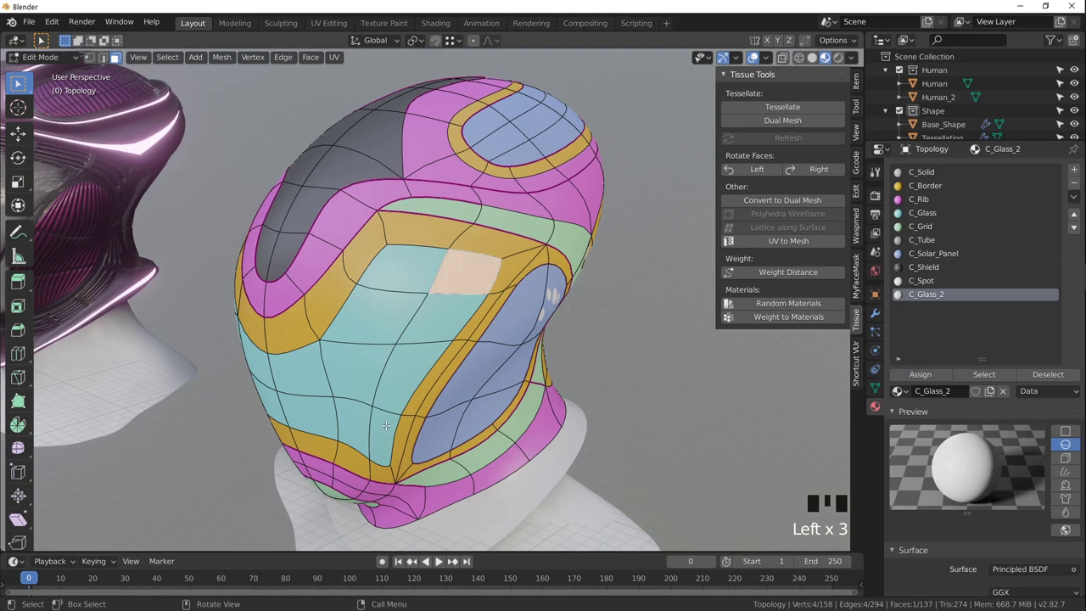
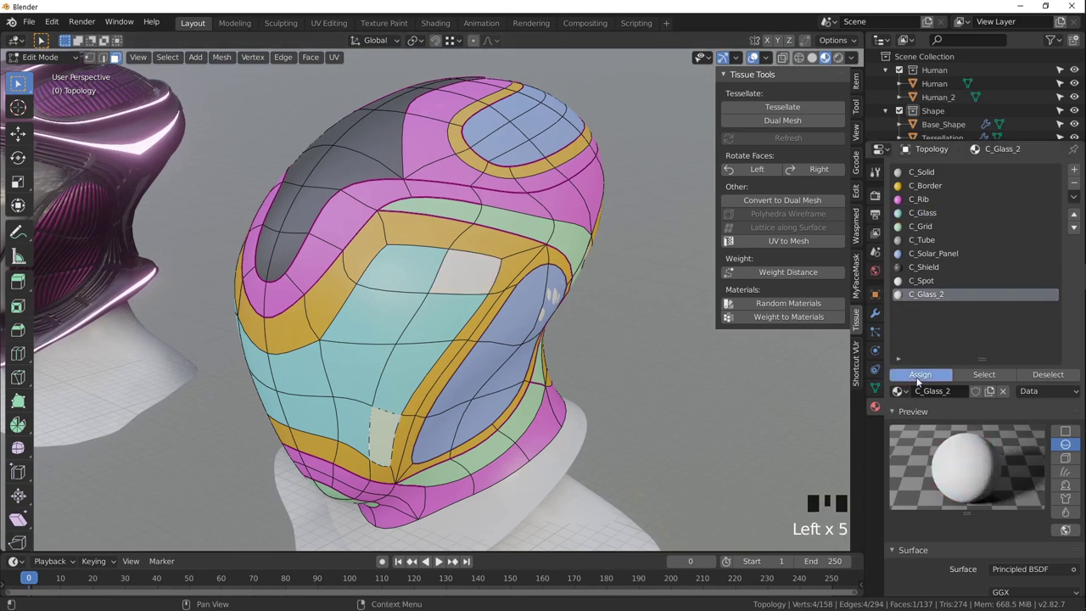
{"action": "left_click", "coordinate": [894, 380]}
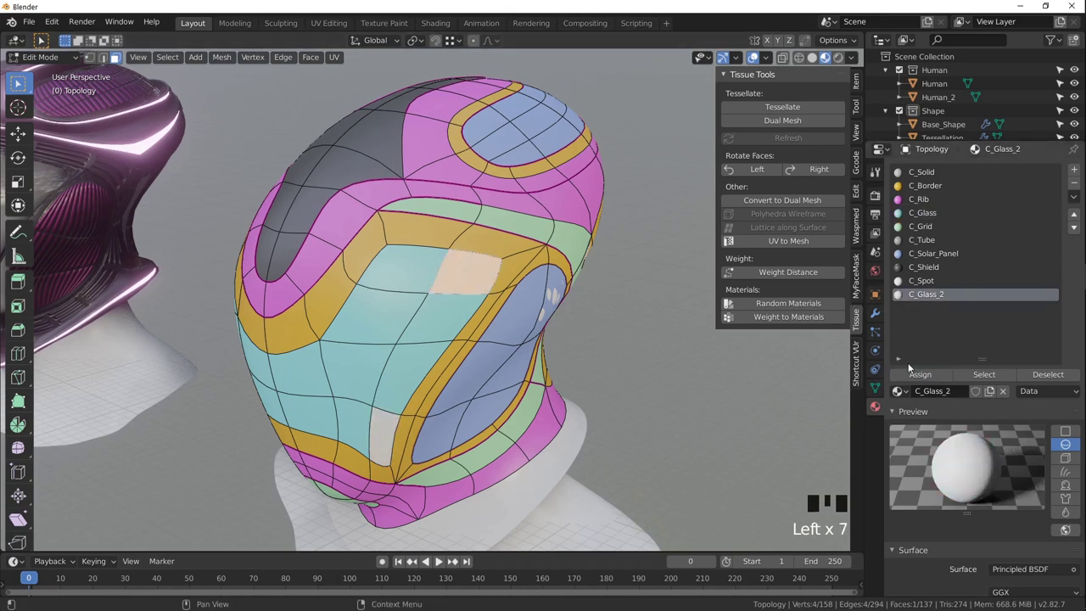
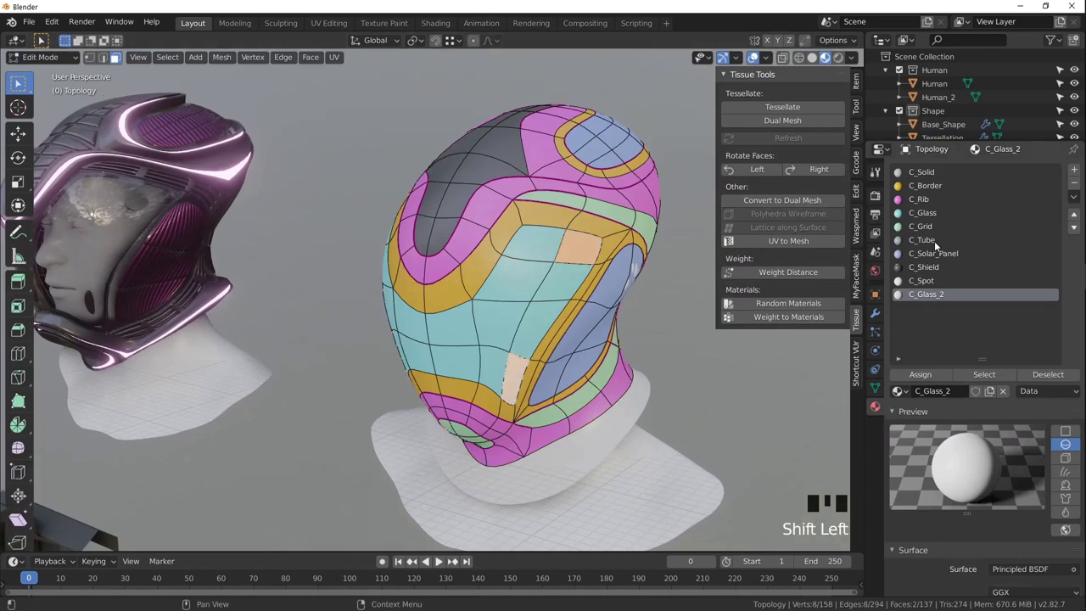
Assign C_Glass to the selected faces, then return to Object Mode viewing both helmets.
{"action": "left_click", "coordinate": [924, 216]}
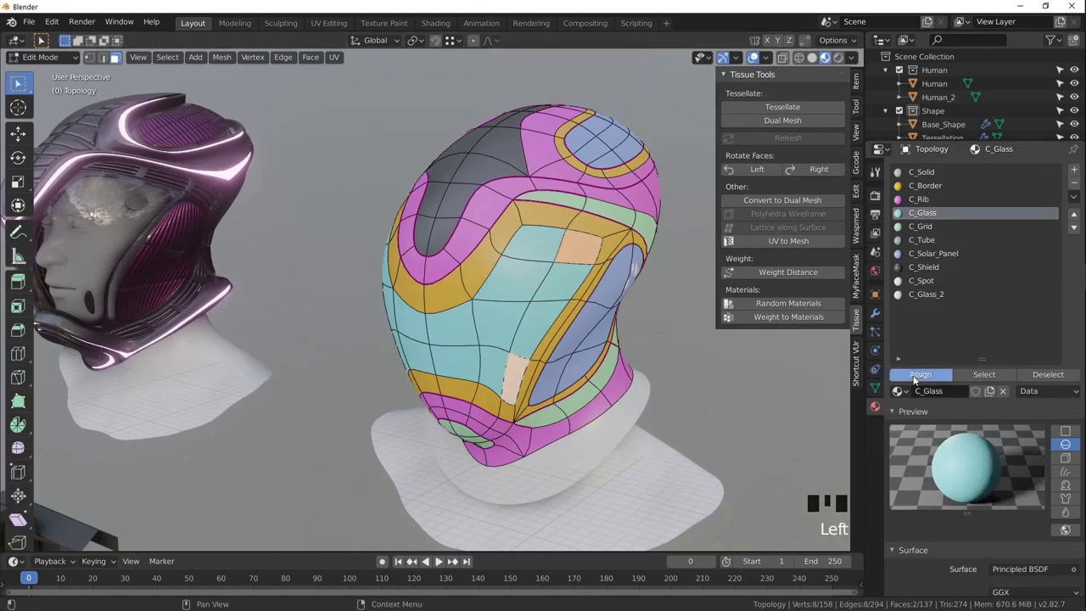
{"action": "left_click", "coordinate": [920, 365]}
{"action": "key", "text": "Tab"}
{"action": "left_click_drag", "start_coordinate": [329, 244], "coordinate": [579, 337]}
{"action": "scroll", "scroll_direction": "down", "scroll_amount": 3}
Expand the Components collection and unhide the C_Spot glowing sphere component.
{"action": "left_click_drag", "start_coordinate": [575, 304], "coordinate": [608, 310]}
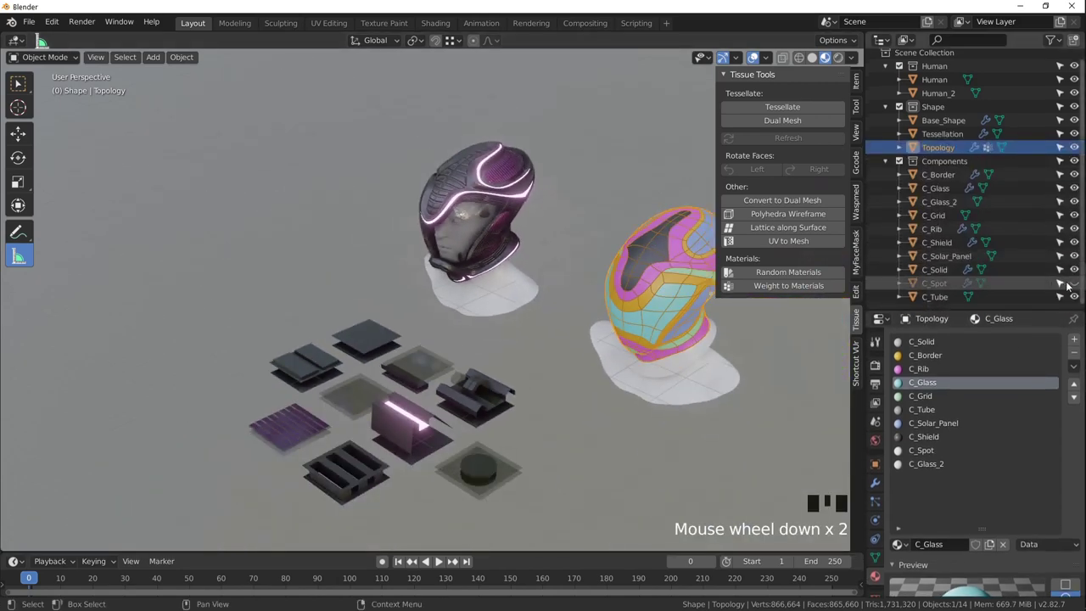
{"action": "left_click", "coordinate": [1080, 287]}
{"action": "left_click", "coordinate": [542, 435]}
{"action": "middle_click", "coordinate": [579, 405]}
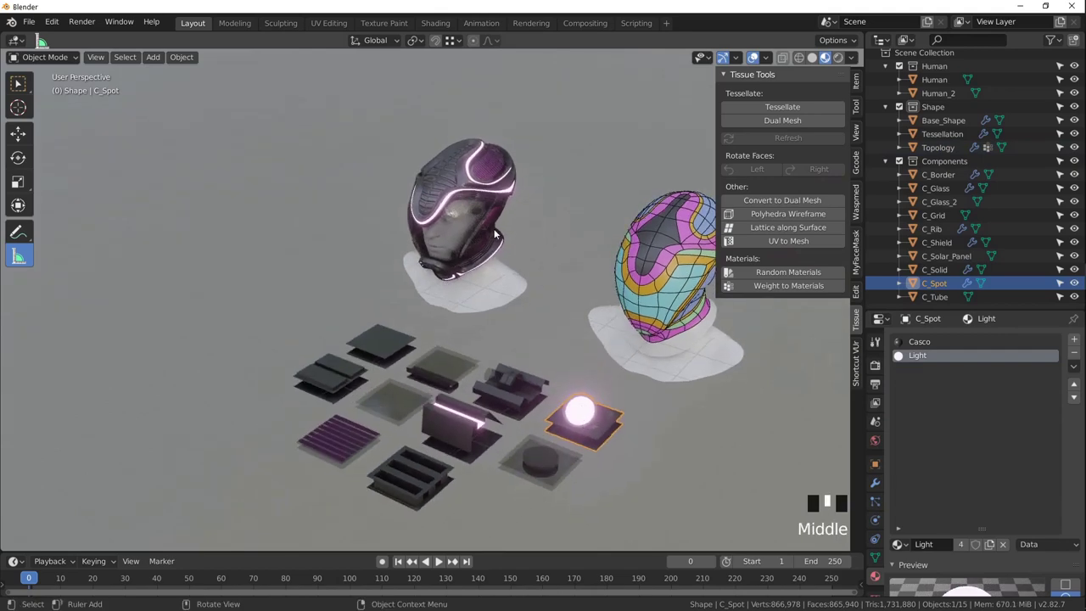
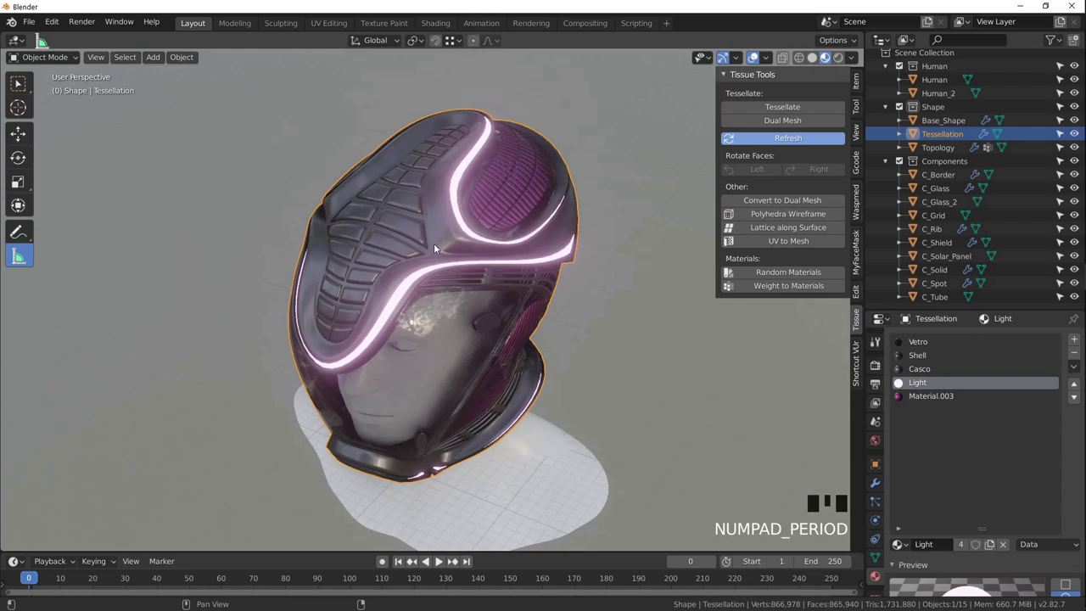
Refresh the tessellation so glowing spot lights appear on the helmet, inspecting it from all sides.
{"action": "left_click", "coordinate": [438, 242]}
{"action": "left_click_drag", "start_coordinate": [429, 236], "coordinate": [426, 190]}
{"action": "scroll", "scroll_direction": "down", "scroll_amount": 3}
{"action": "left_click_drag", "start_coordinate": [410, 199], "coordinate": [408, 267]}
{"action": "scroll", "scroll_direction": "up", "scroll_amount": 3}
{"action": "left_click_drag", "start_coordinate": [416, 279], "coordinate": [445, 318]}
{"action": "scroll", "scroll_direction": "down", "scroll_amount": 3}
{"action": "left_click_drag", "start_coordinate": [535, 392], "coordinate": [596, 323]}
{"action": "scroll", "scroll_direction": "down", "scroll_amount": 3}
{"action": "scroll", "scroll_direction": "up", "scroll_amount": 3}
{"action": "left_click_drag", "start_coordinate": [598, 338], "coordinate": [548, 327]}
{"action": "scroll", "scroll_direction": "up", "scroll_amount": 3}
{"action": "left_click_drag", "start_coordinate": [596, 351], "coordinate": [340, 157]}
{"action": "scroll", "scroll_direction": "down", "scroll_amount": 3}
{"action": "left_click_drag", "start_coordinate": [342, 173], "coordinate": [499, 402]}
{"action": "scroll", "scroll_direction": "up", "scroll_amount": 3}
{"action": "left_click_drag", "start_coordinate": [492, 384], "coordinate": [531, 428]}
{"action": "left_click", "coordinate": [531, 429]}
Select the Topology shell and focus the view on it with its C_Spot material shown.
{"action": "left_click", "coordinate": [413, 85]}
{"action": "key", "text": "KP_Decimal"}
{"action": "left_click_drag", "start_coordinate": [432, 310], "coordinate": [316, 263]}
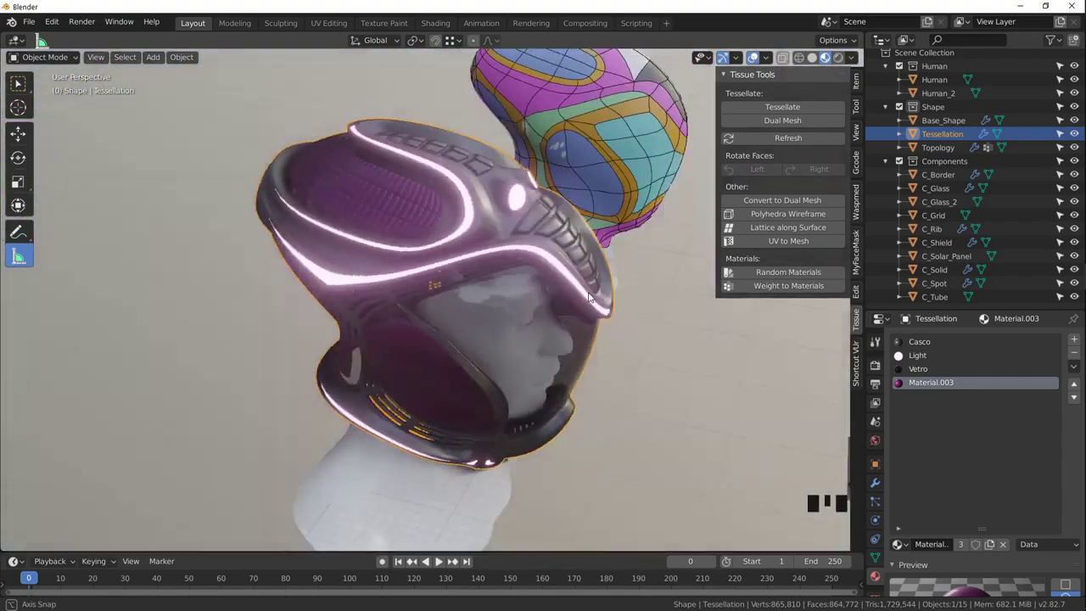
{"action": "left_click_drag", "start_coordinate": [587, 307], "coordinate": [484, 276]}
{"action": "scroll", "scroll_direction": "down", "scroll_amount": 3}
{"action": "left_click_drag", "start_coordinate": [584, 282], "coordinate": [579, 249]}
{"action": "left_click", "coordinate": [579, 249]}
{"action": "key", "text": "KP_Decimal"}
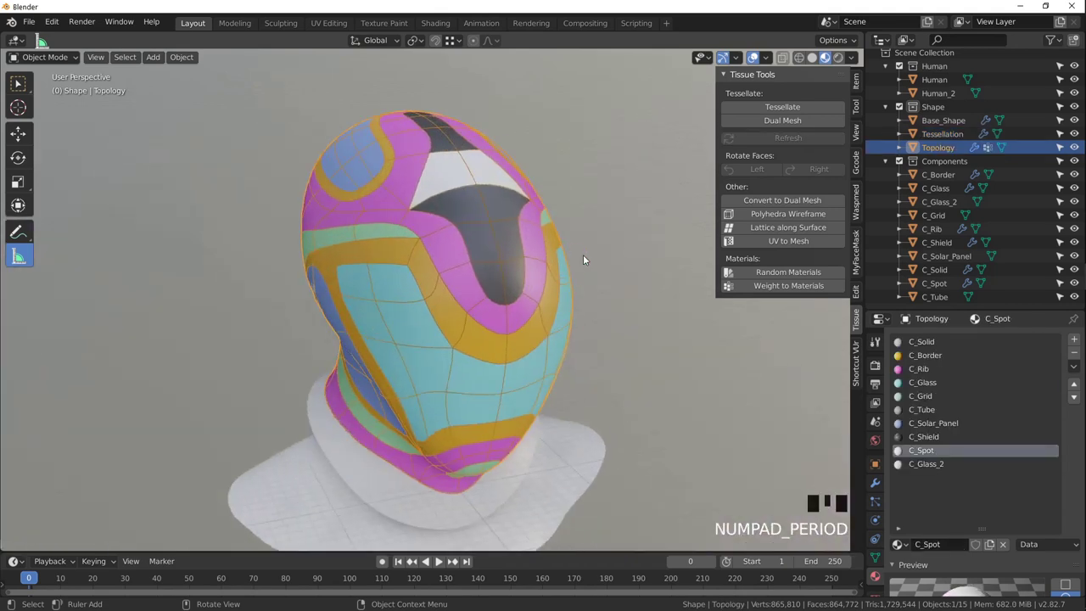
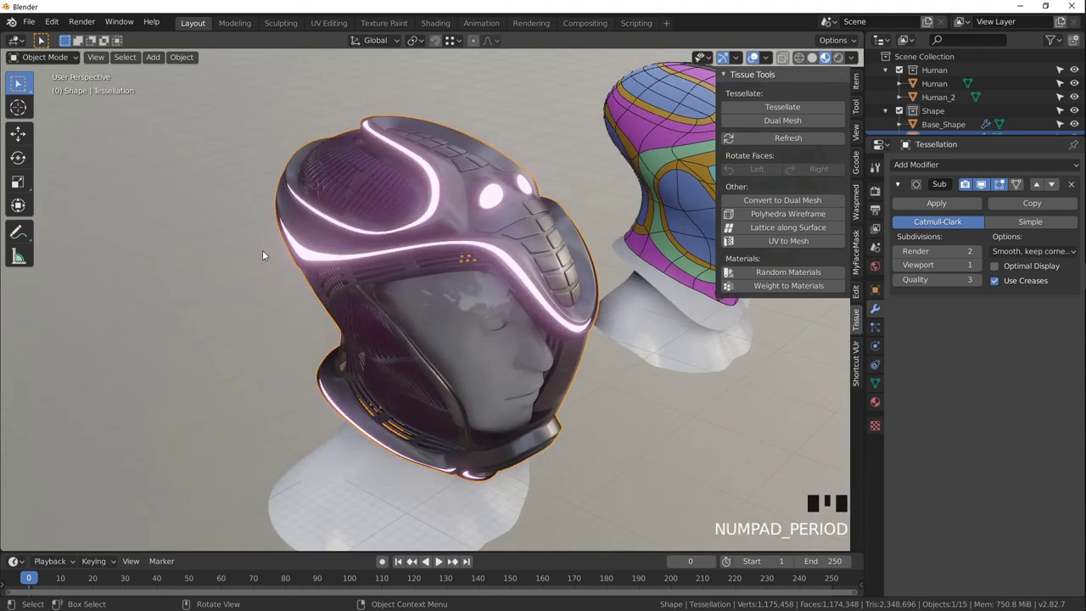
Show the helmet's Tessellate Settings with Topology base and C_Solid component.
{"action": "left_click_drag", "start_coordinate": [412, 301], "coordinate": [535, 281]}
{"action": "left_click", "coordinate": [535, 281]}
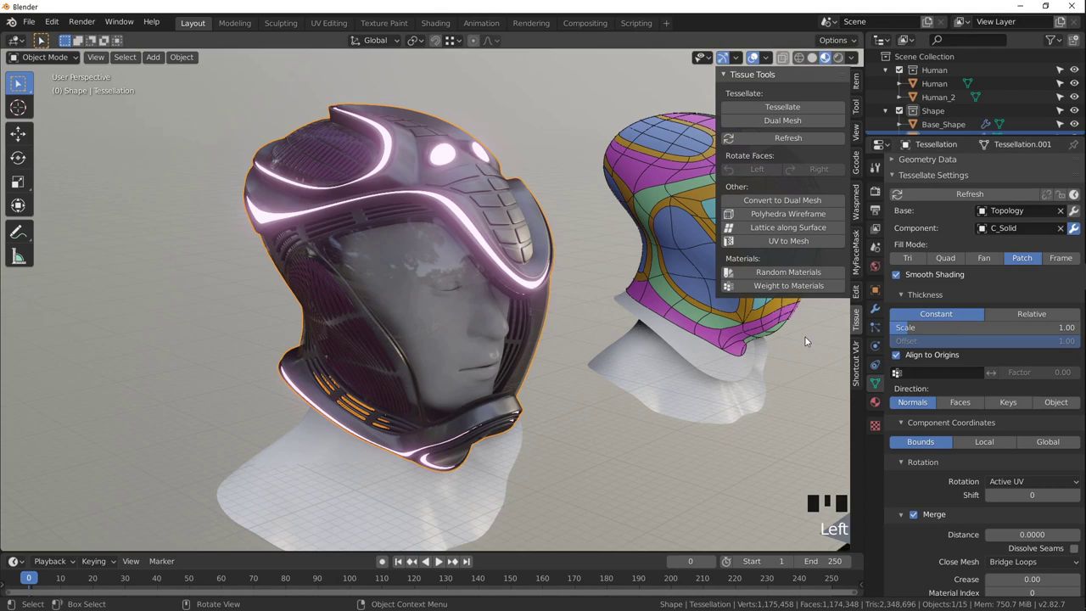
{"action": "left_click_drag", "start_coordinate": [577, 309], "coordinate": [658, 314]}
{"action": "scroll", "scroll_direction": "down", "scroll_amount": 3}
{"action": "scroll", "scroll_direction": "up", "scroll_amount": 3}
{"action": "scroll", "scroll_direction": "up", "scroll_amount": 3}
{"action": "left_click_drag", "start_coordinate": [564, 273], "coordinate": [671, 206]}
{"action": "left_click", "coordinate": [671, 206]}
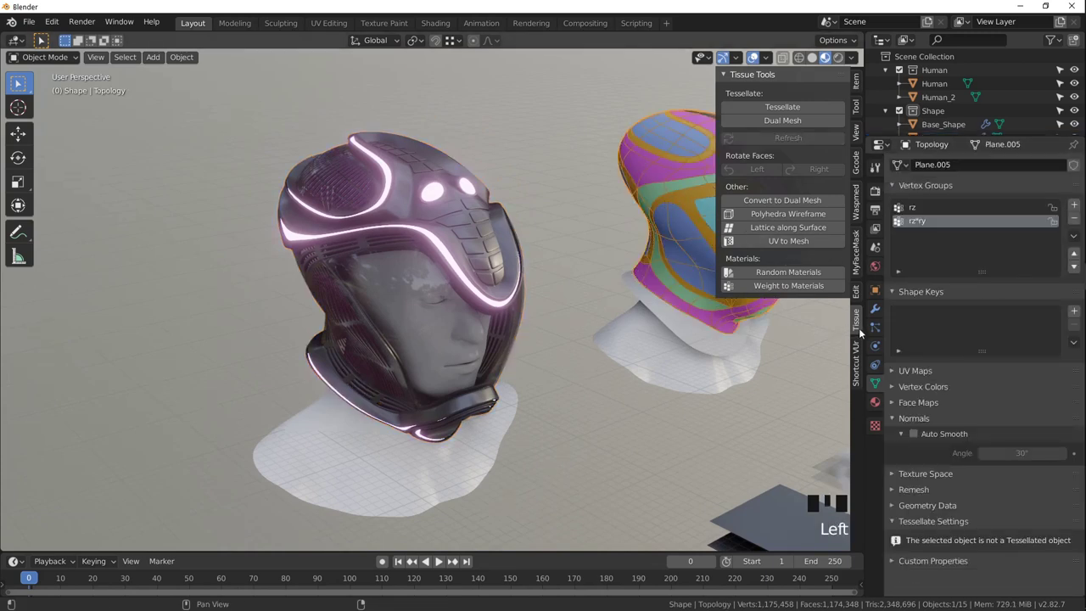
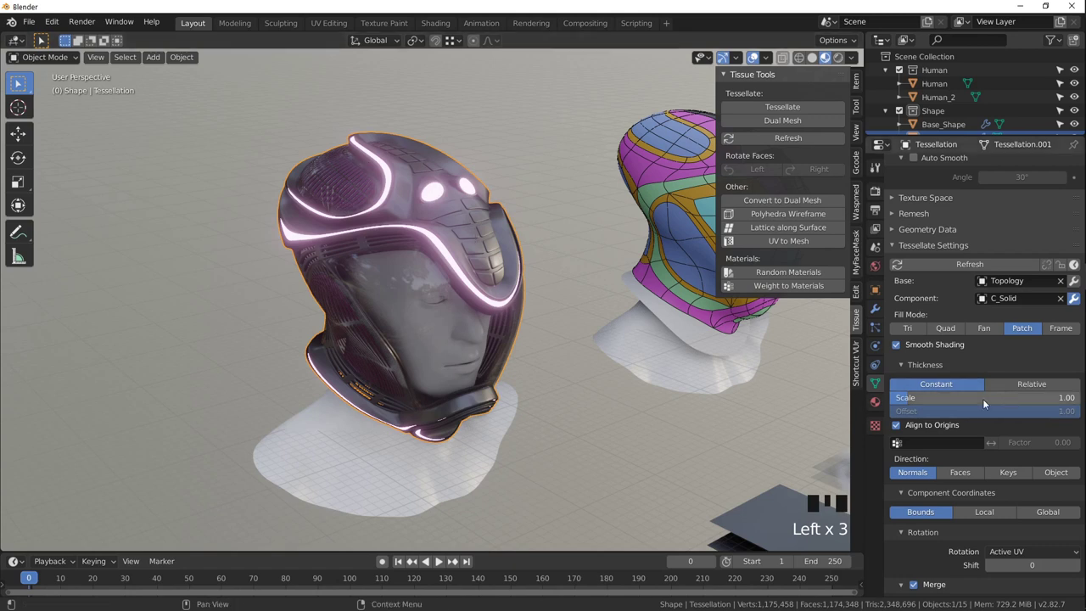
{"action": "scroll", "scroll_direction": "down", "scroll_amount": 3}
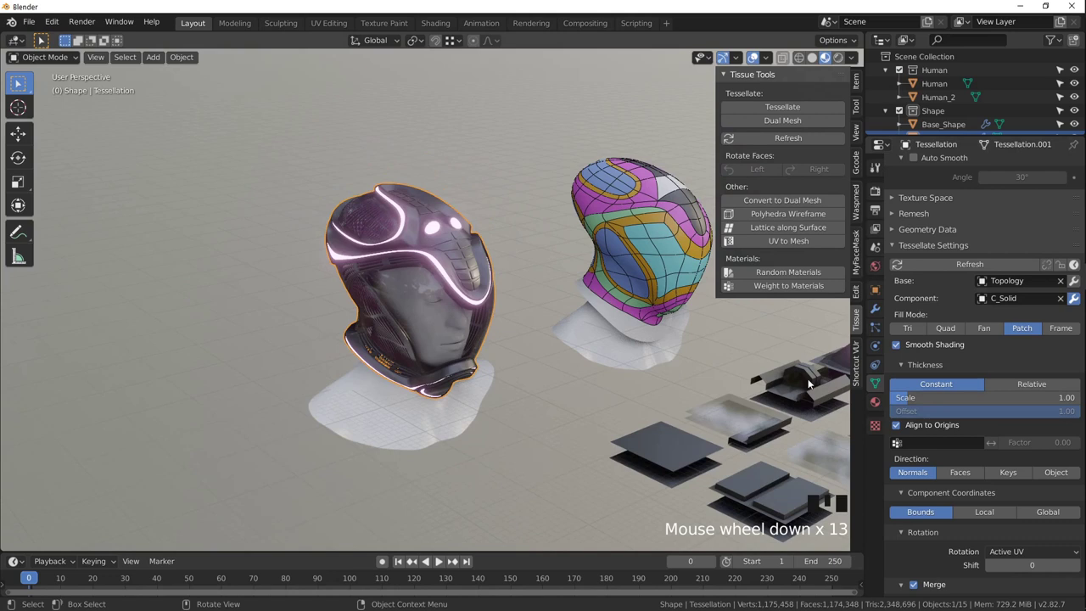
{"action": "scroll", "scroll_direction": "up", "scroll_amount": 3}
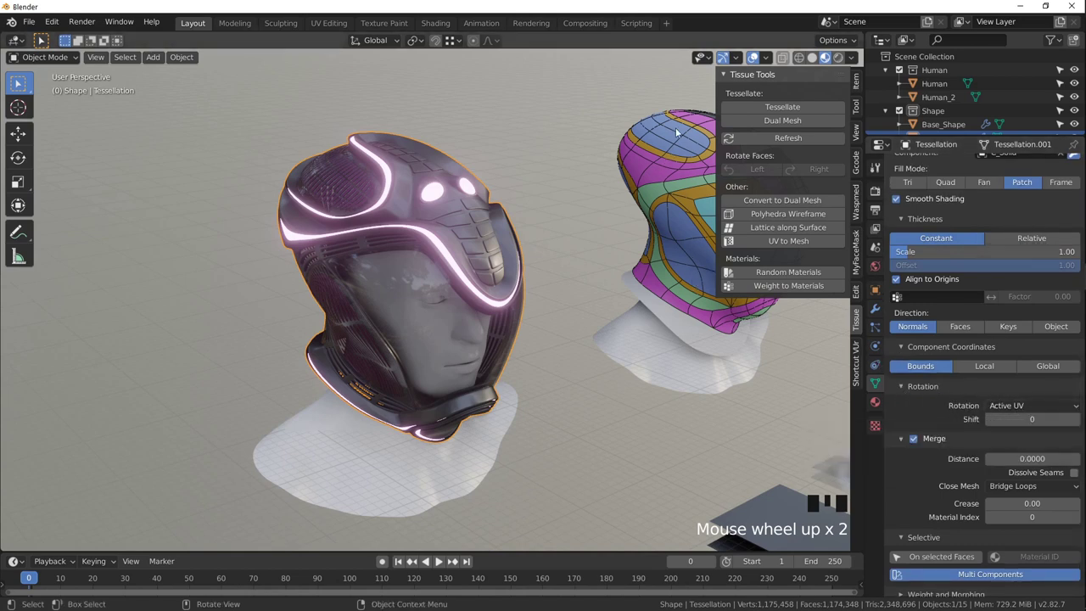
{"action": "left_click_drag", "start_coordinate": [667, 186], "coordinate": [517, 169]}
{"action": "scroll", "scroll_direction": "down", "scroll_amount": 3}
{"action": "scroll", "scroll_direction": "down", "scroll_amount": 3}
{"action": "left_click_drag", "start_coordinate": [622, 298], "coordinate": [360, 234]}
{"action": "scroll", "scroll_direction": "up", "scroll_amount": 3}
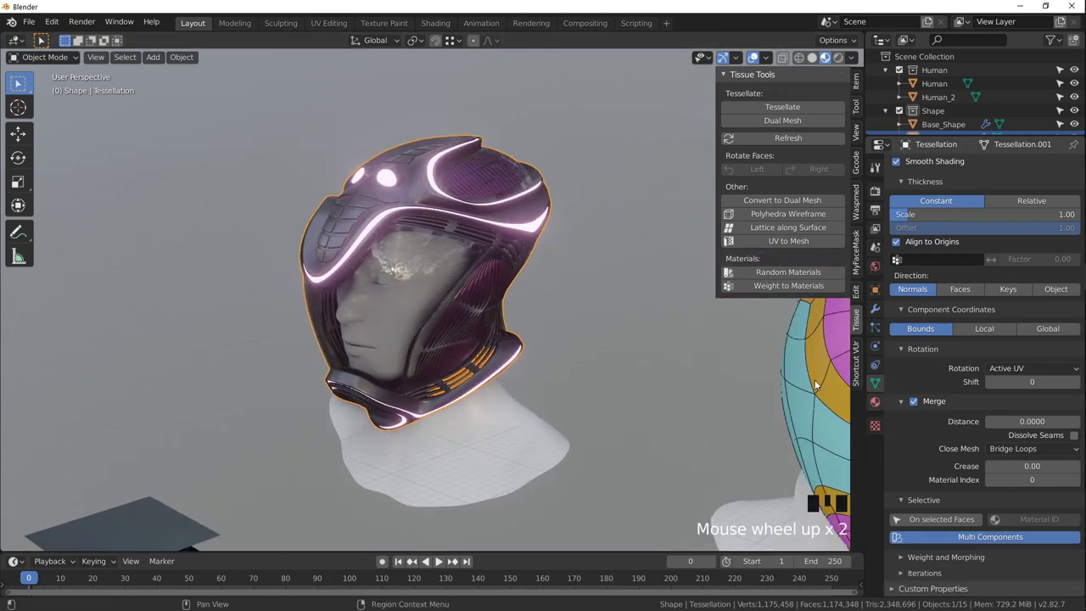
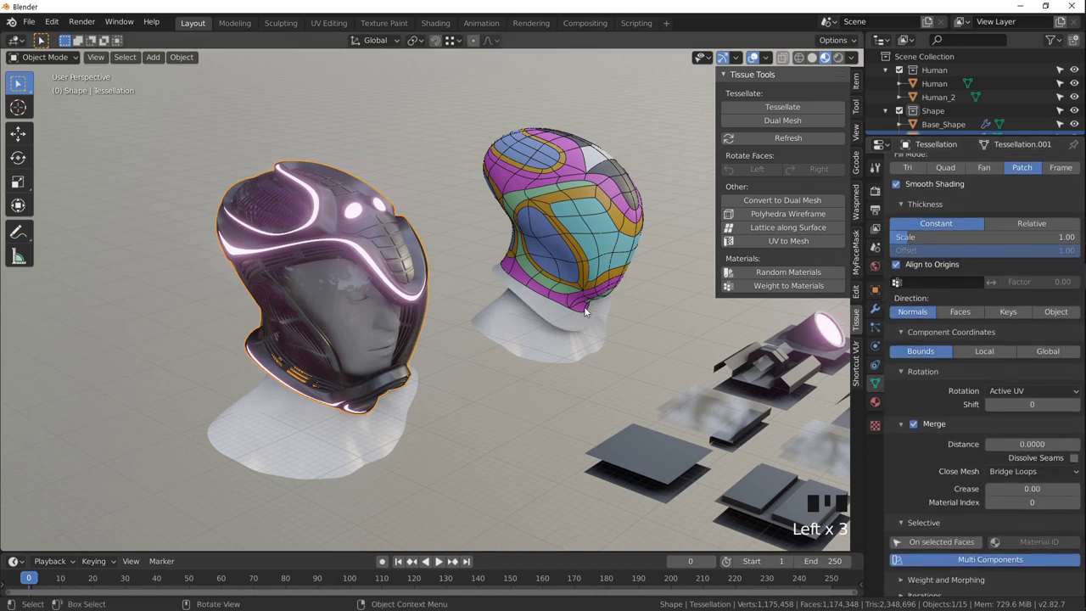
{"action": "scroll", "scroll_direction": "down", "scroll_amount": 3}
{"action": "left_click_drag", "start_coordinate": [601, 293], "coordinate": [627, 271]}
{"action": "scroll", "scroll_direction": "up", "scroll_amount": 3}
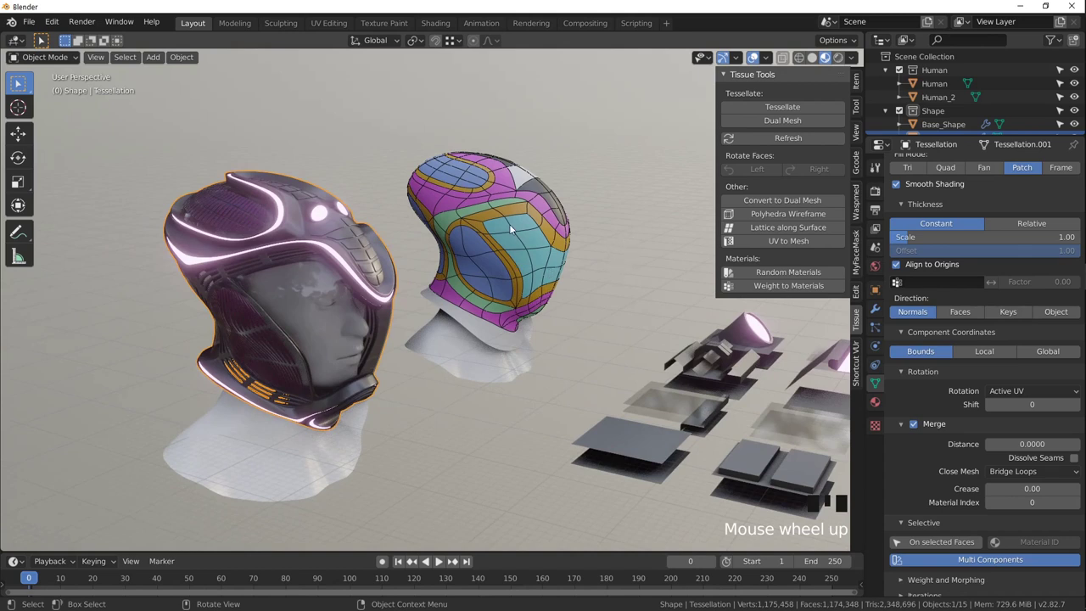
Select the C_Rib component with the Topology shell, check its vertex groups, then select the purple helmet.
{"action": "left_click", "coordinate": [597, 219]}
{"action": "left_click", "coordinate": [549, 238]}
{"action": "left_click", "coordinate": [628, 245]}
{"action": "left_click", "coordinate": [533, 242]}
{"action": "left_click", "coordinate": [600, 221]}
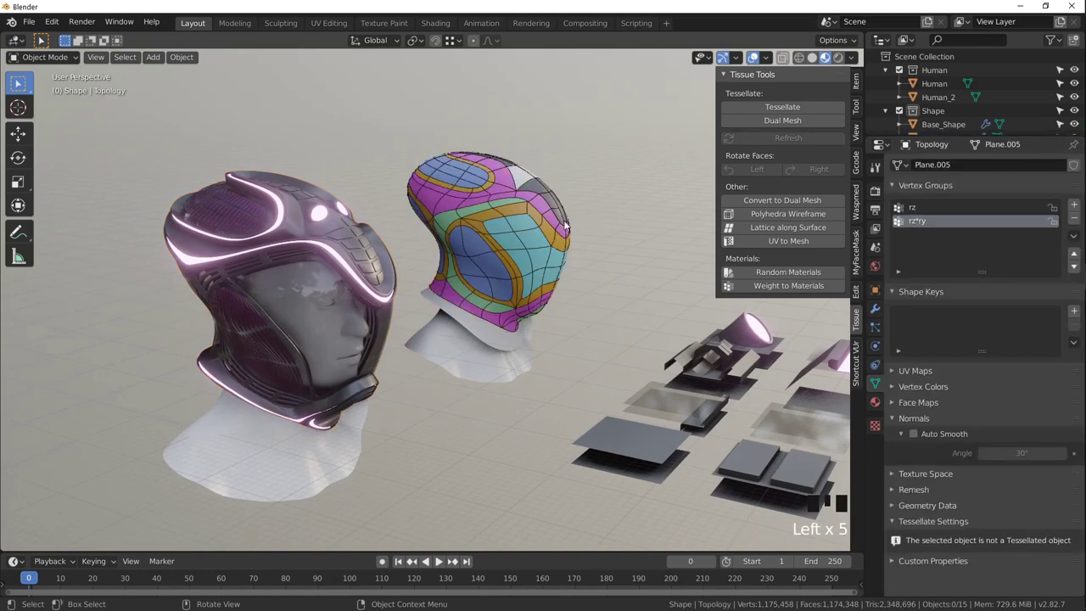
{"action": "left_click", "coordinate": [568, 223]}
{"action": "left_click", "coordinate": [607, 228]}
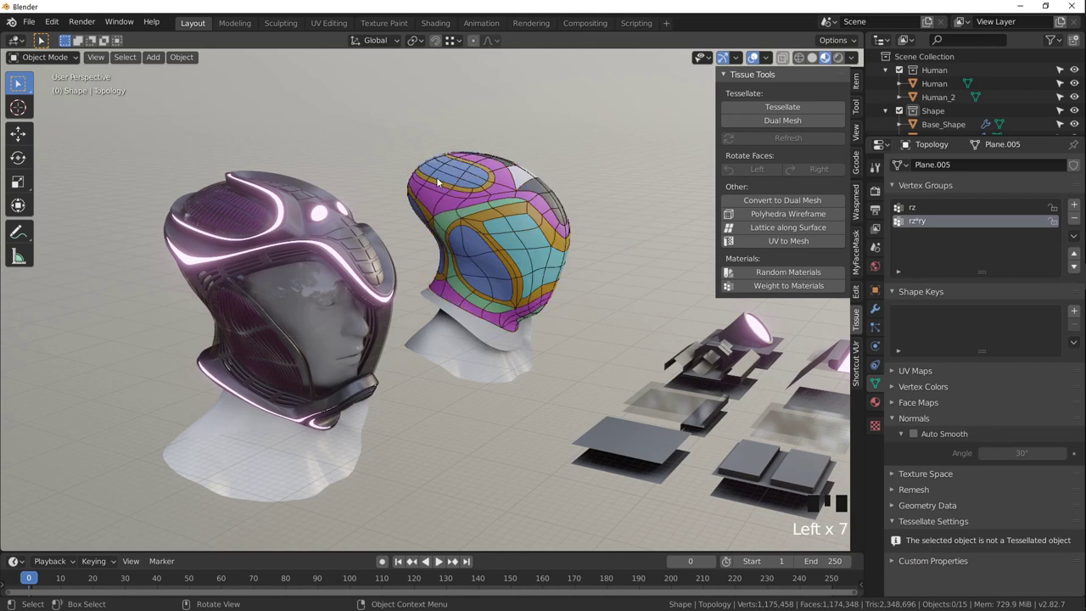
{"action": "left_click", "coordinate": [505, 215]}
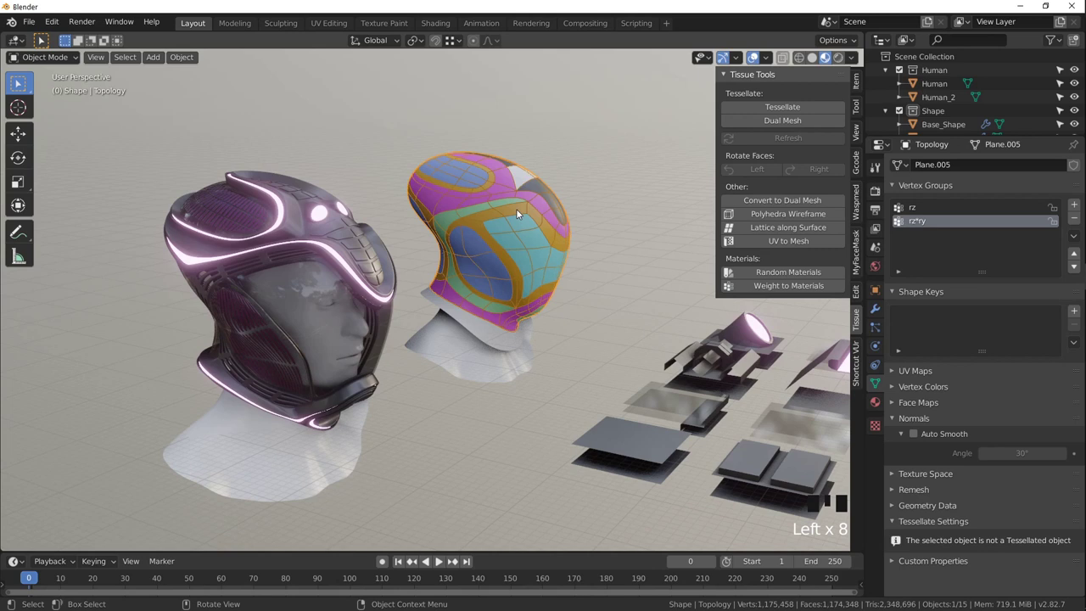
{"action": "left_click", "coordinate": [349, 274]}
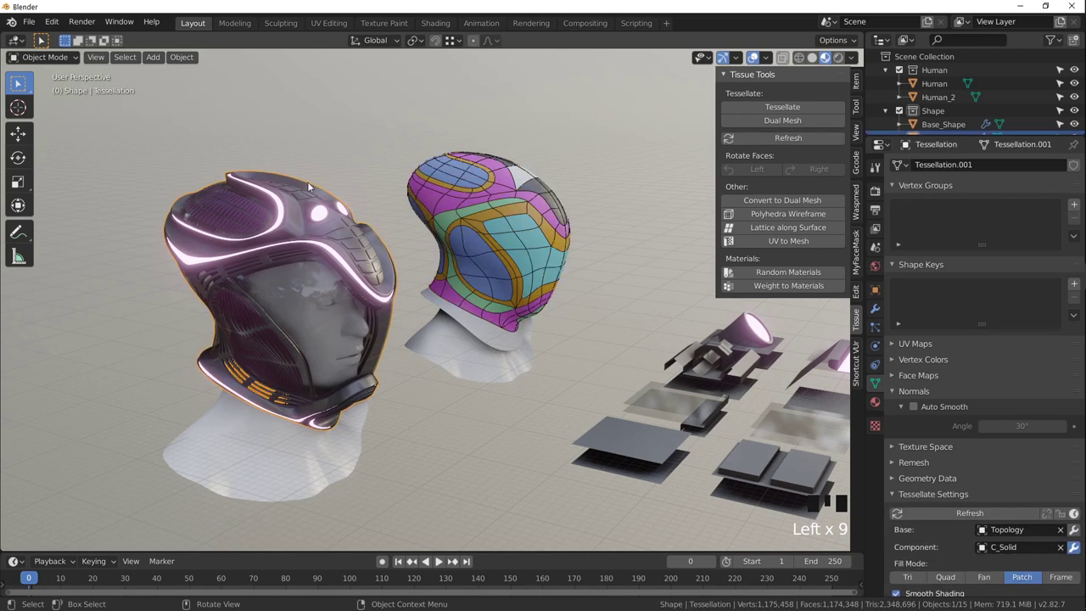
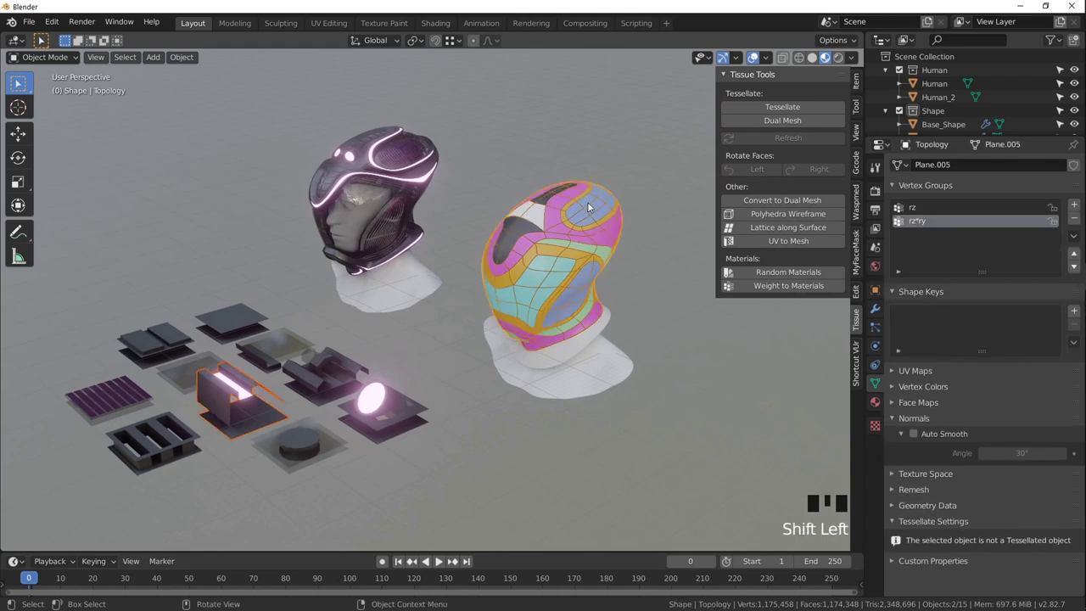
Tessellate C_Rib onto the Topology shell with Patch fill and Constant thickness.
{"action": "scroll", "scroll_direction": "up", "scroll_amount": 3}
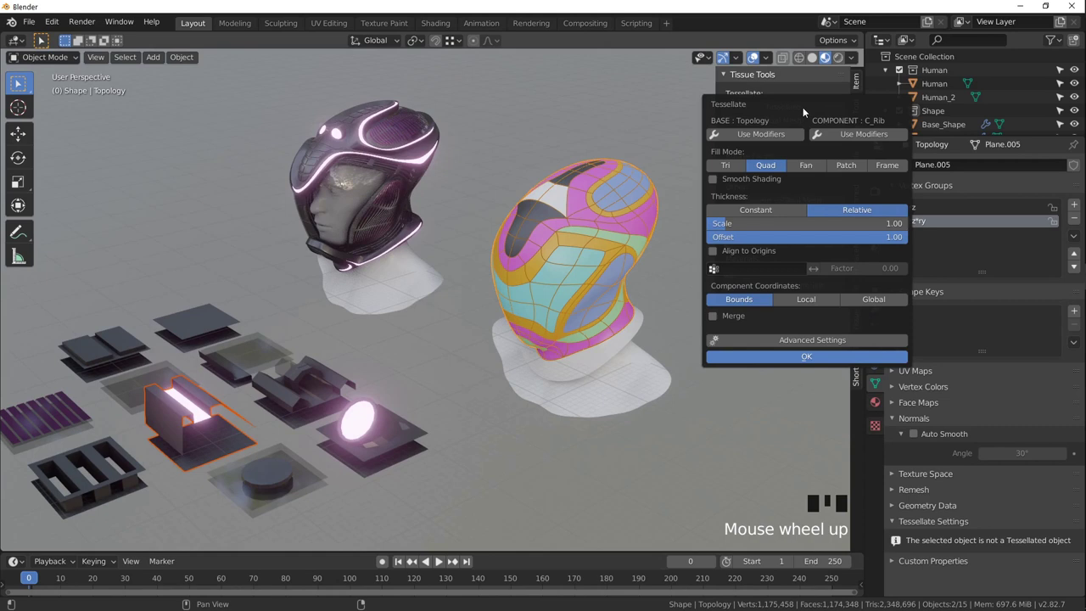
{"action": "left_click_drag", "start_coordinate": [865, 168], "coordinate": [762, 210]}
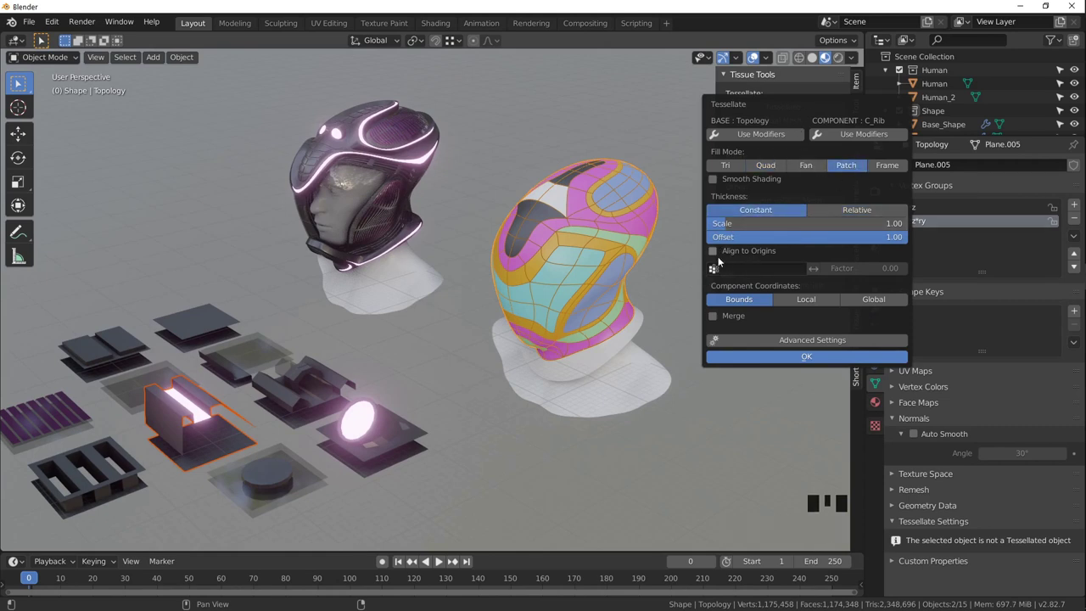
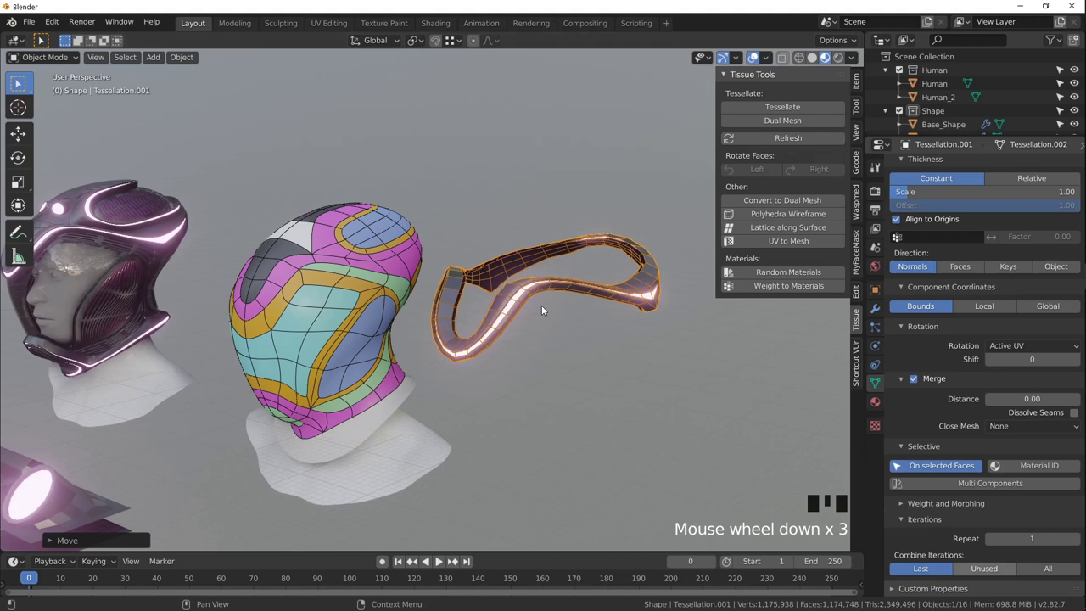
Adjust the rib tessellation so it wraps the entire Topology shell, then select the shell.
{"action": "left_click", "coordinate": [520, 288]}
{"action": "scroll", "scroll_direction": "up", "scroll_amount": 3}
{"action": "left_click_drag", "start_coordinate": [585, 322], "coordinate": [522, 319]}
{"action": "scroll", "scroll_direction": "up", "scroll_amount": 3}
{"action": "left_click_drag", "start_coordinate": [453, 309], "coordinate": [474, 235]}
{"action": "scroll", "scroll_direction": "down", "scroll_amount": 3}
{"action": "left_click_drag", "start_coordinate": [503, 238], "coordinate": [489, 263]}
{"action": "scroll", "scroll_direction": "down", "scroll_amount": 3}
{"action": "left_click_drag", "start_coordinate": [511, 255], "coordinate": [420, 248]}
{"action": "scroll", "scroll_direction": "up", "scroll_amount": 3}
{"action": "left_click", "coordinate": [375, 230]}
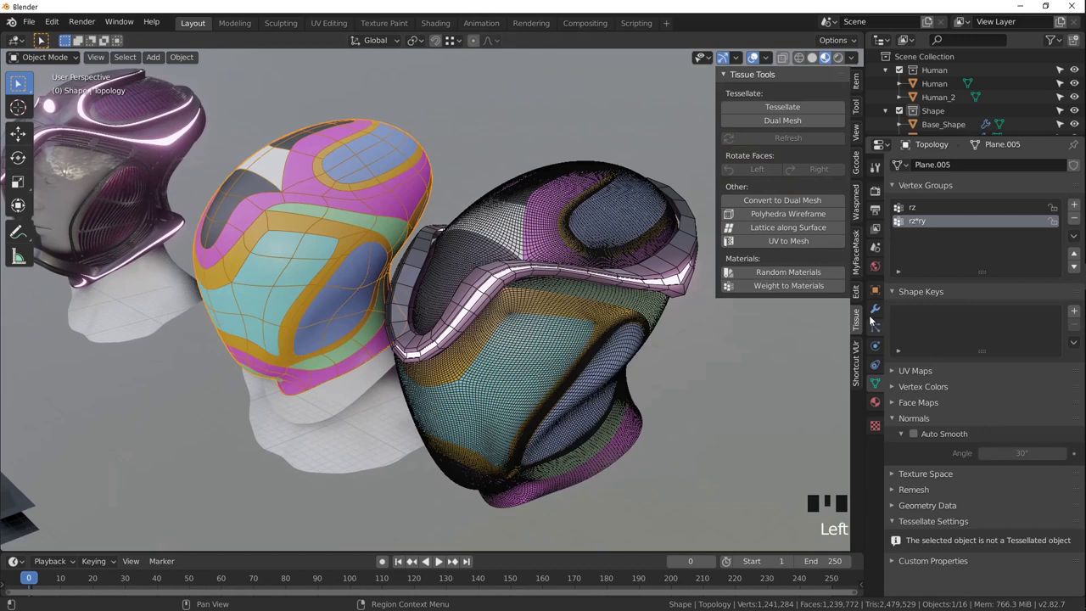
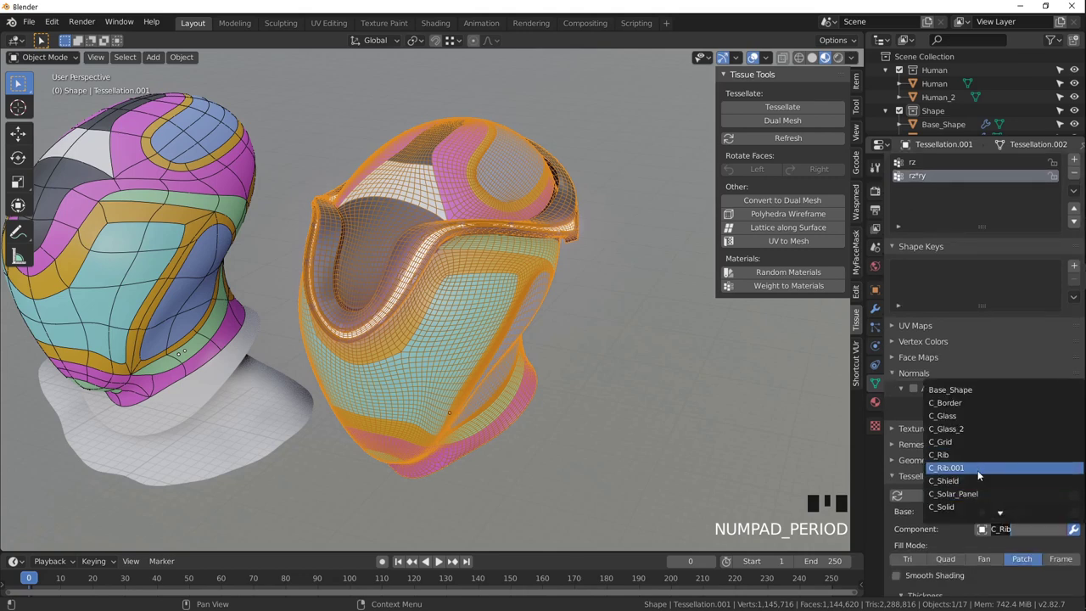
Orbit close to the ribbed helmet and check it through the camera view.
{"action": "left_click_drag", "start_coordinate": [981, 474], "coordinate": [670, 318]}
{"action": "left_click_drag", "start_coordinate": [448, 309], "coordinate": [451, 261]}
{"action": "scroll", "scroll_direction": "up", "scroll_amount": 3}
{"action": "left_click_drag", "start_coordinate": [337, 194], "coordinate": [384, 196]}
{"action": "scroll", "scroll_direction": "up", "scroll_amount": 3}
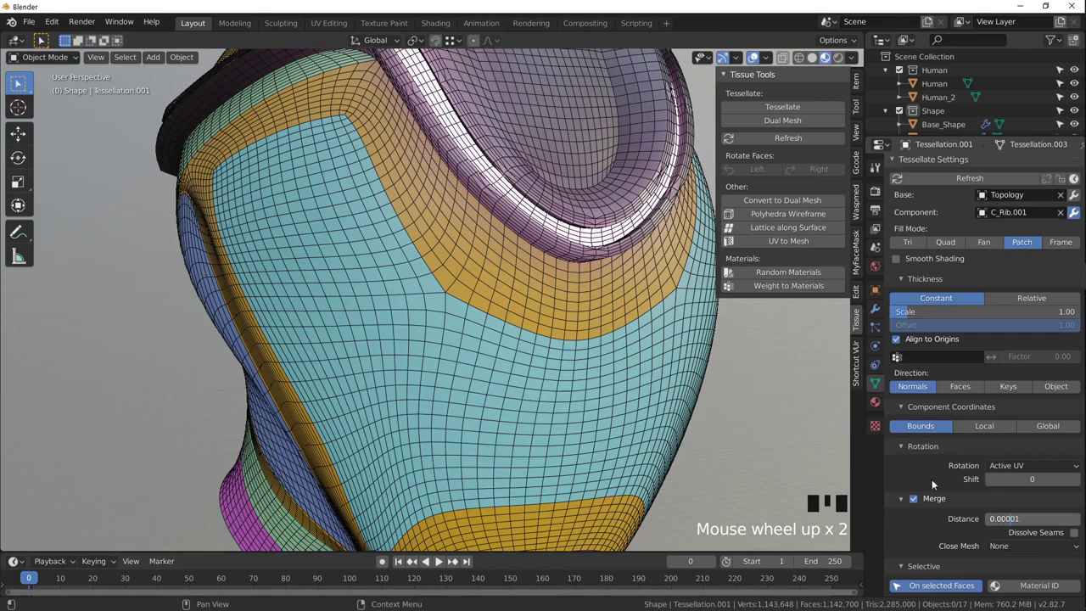
{"action": "key", "text": "KP_0"}
{"action": "left_click_drag", "start_coordinate": [655, 303], "coordinate": [714, 350]}
{"action": "left_click", "coordinate": [714, 350]}
{"action": "left_click_drag", "start_coordinate": [633, 321], "coordinate": [645, 324]}
{"action": "scroll", "scroll_direction": "up", "scroll_amount": 3}
{"action": "scroll", "scroll_direction": "down", "scroll_amount": 3}
{"action": "middle_click", "coordinate": [549, 301]}
Orbit around the ribbed surface to inspect the C_Rib.001 tessellation from several angles.
{"action": "scroll", "scroll_direction": "down", "scroll_amount": 3}
{"action": "middle_click", "coordinate": [428, 273]}
{"action": "scroll", "scroll_direction": "up", "scroll_amount": 3}
{"action": "left_click_drag", "start_coordinate": [475, 315], "coordinate": [360, 264]}
{"action": "scroll", "scroll_direction": "up", "scroll_amount": 3}
{"action": "left_click_drag", "start_coordinate": [310, 228], "coordinate": [418, 372]}
{"action": "scroll", "scroll_direction": "up", "scroll_amount": 3}
{"action": "left_click_drag", "start_coordinate": [392, 353], "coordinate": [515, 352]}
{"action": "scroll", "scroll_direction": "down", "scroll_amount": 3}
{"action": "left_click_drag", "start_coordinate": [512, 348], "coordinate": [496, 286]}
{"action": "left_click_drag", "start_coordinate": [518, 313], "coordinate": [532, 285]}
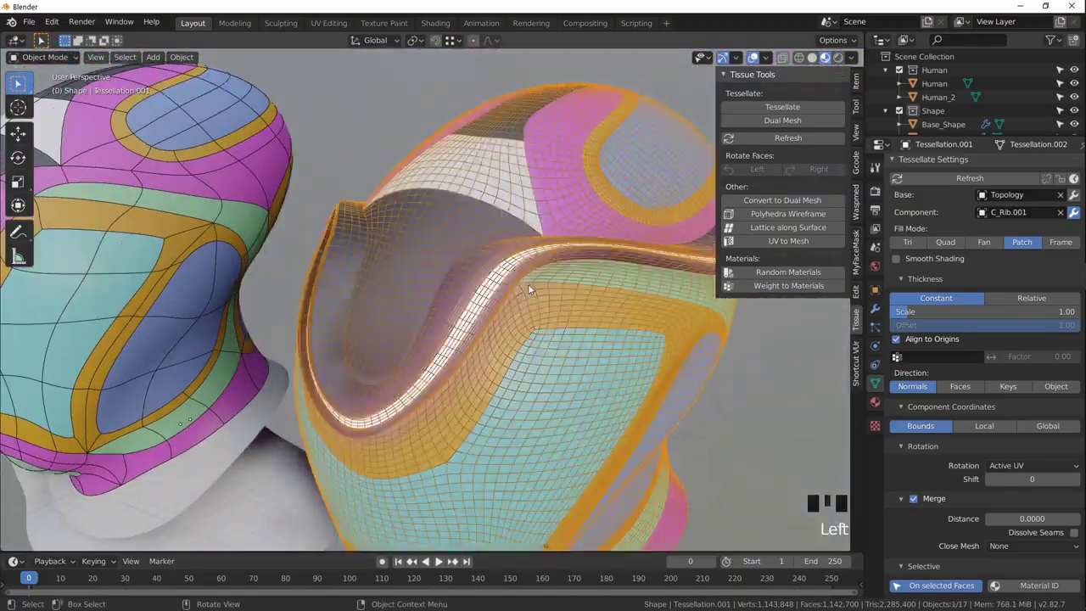
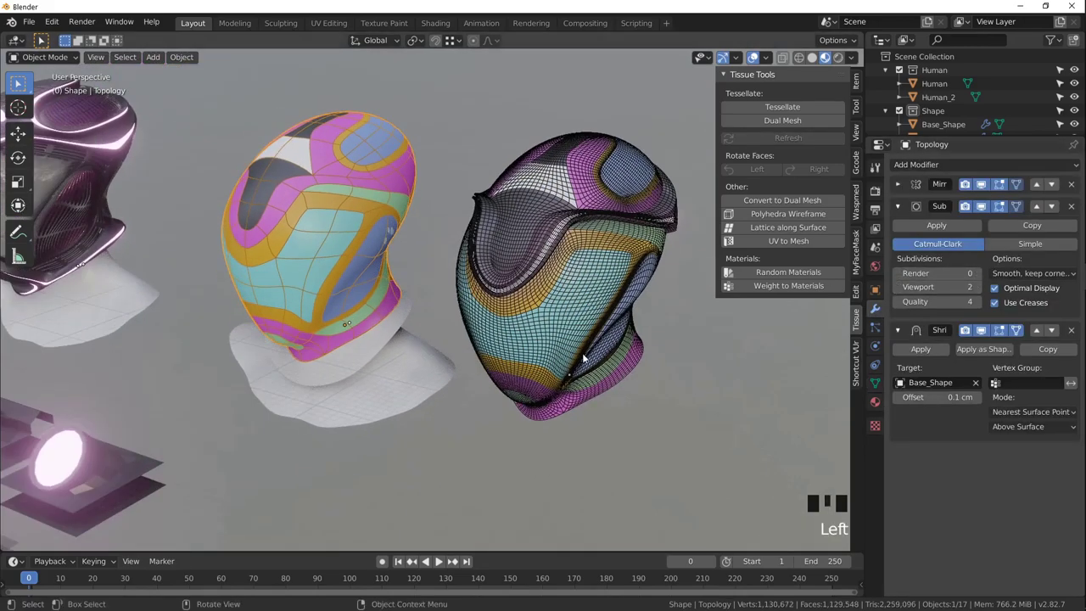
Set C_Rib.001's Subdivision Surface modifier to Simple with level 2.
{"action": "left_click_drag", "start_coordinate": [498, 332], "coordinate": [600, 250]}
{"action": "scroll", "scroll_direction": "down", "scroll_amount": 3}
{"action": "left_click", "coordinate": [412, 407]}
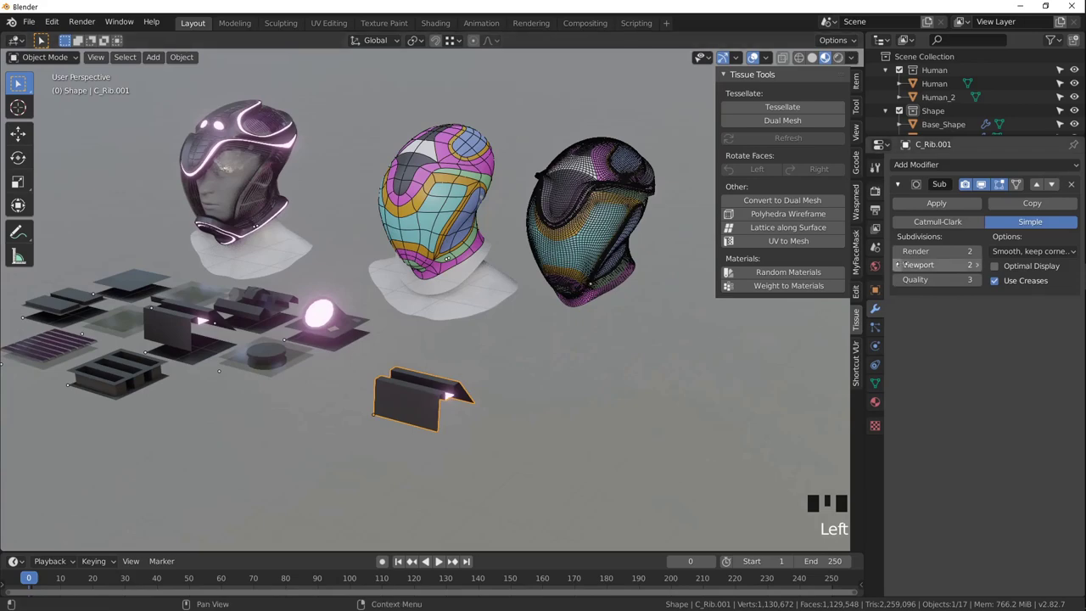
{"action": "left_click_drag", "start_coordinate": [899, 271], "coordinate": [623, 200]}
{"action": "key", "text": "KP_Decimal"}
{"action": "scroll", "scroll_direction": "up", "scroll_amount": 3}
{"action": "left_click", "coordinate": [411, 218]}
{"action": "left_click_drag", "start_coordinate": [431, 221], "coordinate": [827, 390]}
{"action": "left_click_drag", "start_coordinate": [828, 390], "coordinate": [624, 269]}
{"action": "left_click_drag", "start_coordinate": [582, 259], "coordinate": [816, 62]}
{"action": "left_click", "coordinate": [817, 62]}
Add Catmull-Clark subdivision to the ribbed tessellation and inspect its smoother ribs.
{"action": "left_click_drag", "start_coordinate": [582, 256], "coordinate": [518, 238]}
{"action": "left_click", "coordinate": [519, 238]}
{"action": "left_click_drag", "start_coordinate": [519, 238], "coordinate": [534, 287]}
{"action": "left_click_drag", "start_coordinate": [534, 287], "coordinate": [828, 57]}
{"action": "left_click", "coordinate": [828, 58]}
{"action": "left_click", "coordinate": [612, 268]}
{"action": "left_click_drag", "start_coordinate": [586, 285], "coordinate": [995, 267]}
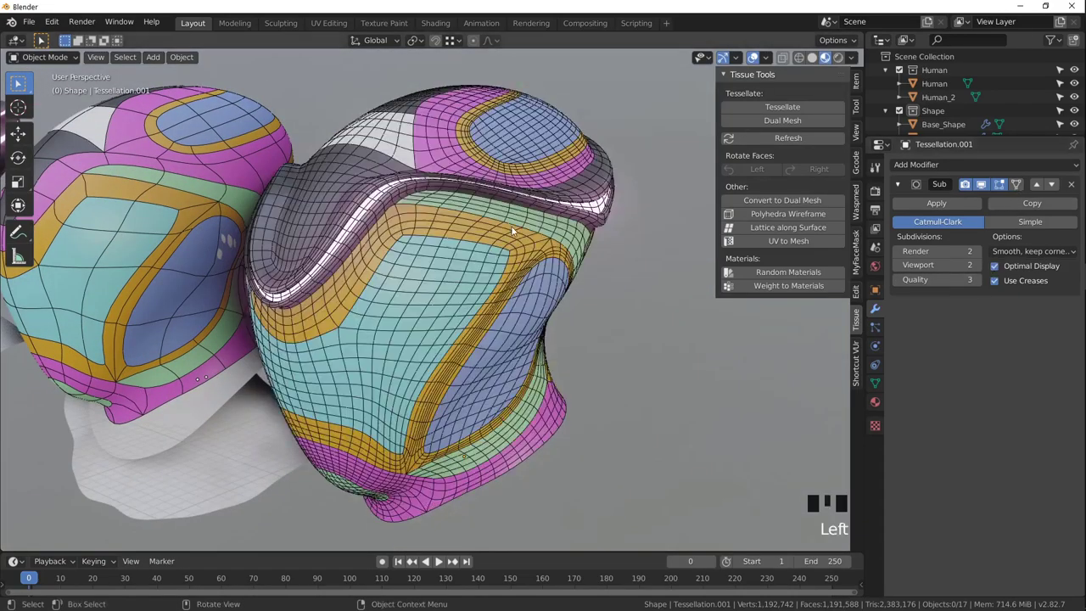
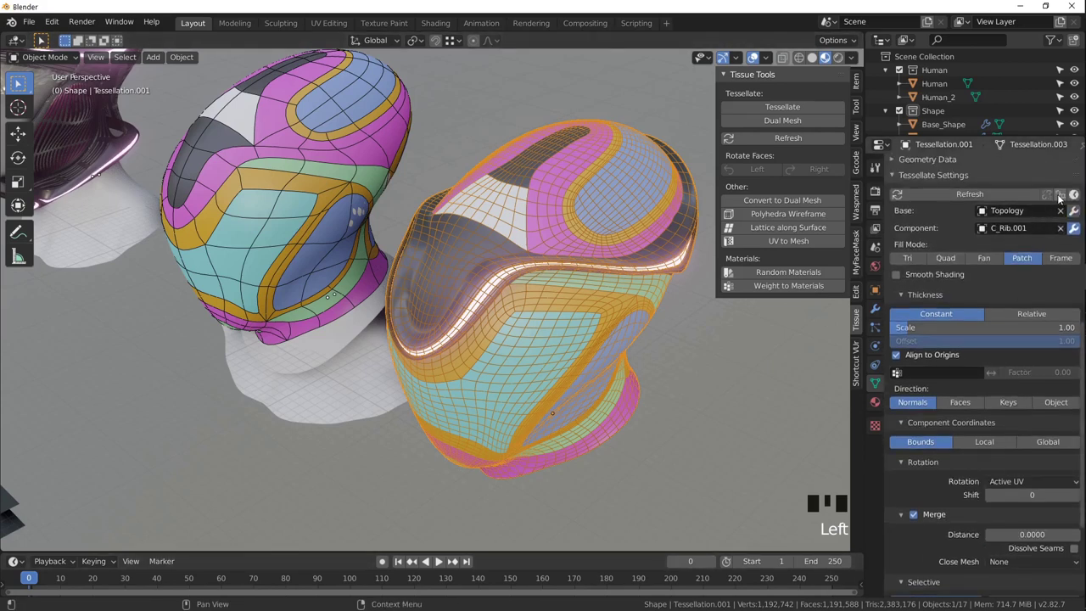
Choose Material ID filtering in Tessellate Settings and check the Topology shell's material list.
{"action": "left_click_drag", "start_coordinate": [1063, 197], "coordinate": [968, 428]}
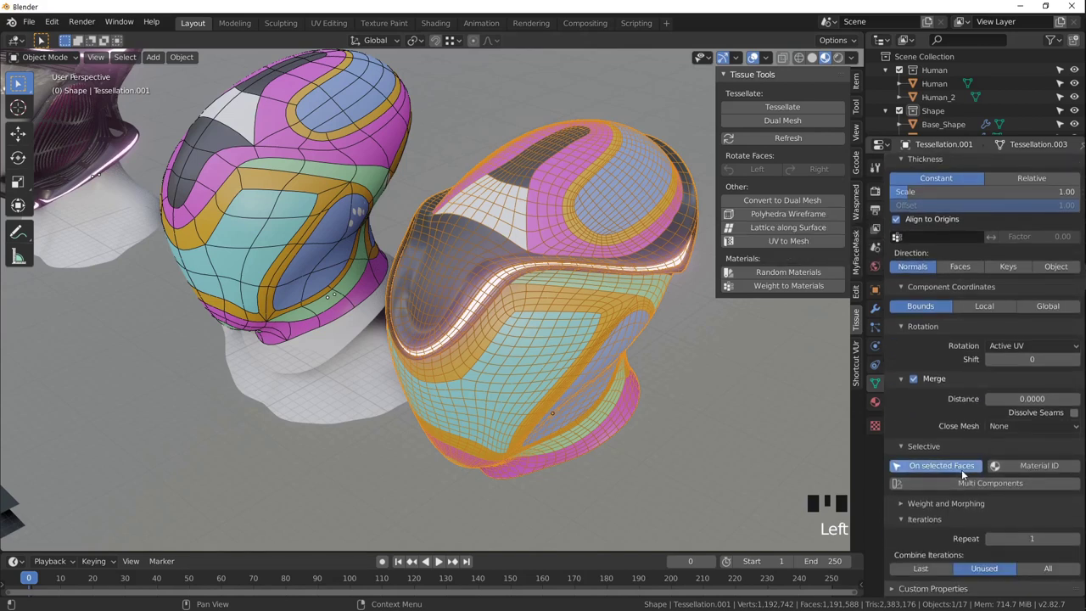
{"action": "left_click", "coordinate": [1041, 467]}
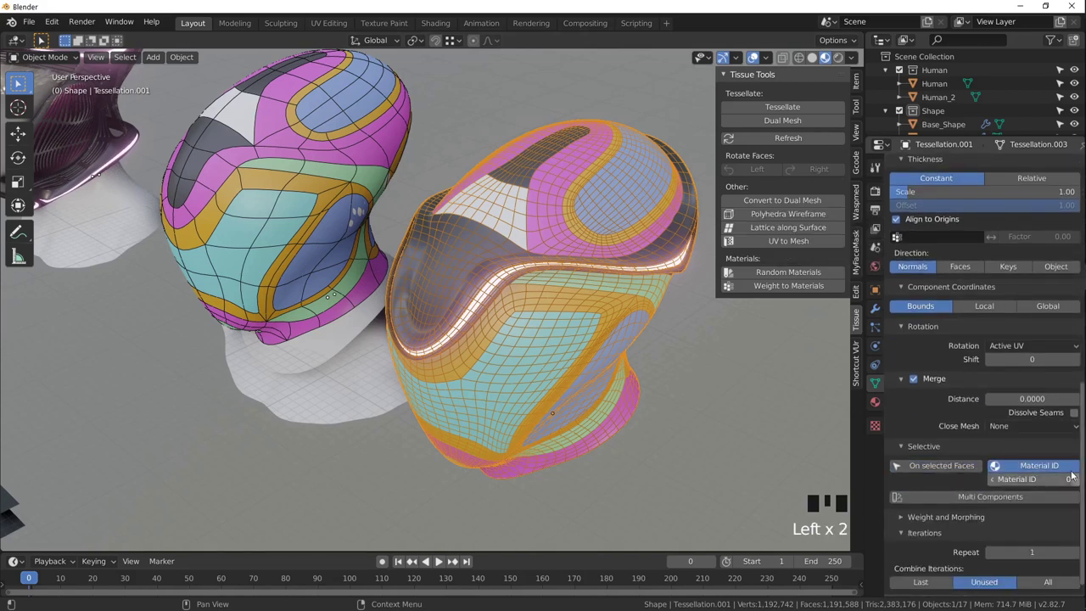
{"action": "left_click", "coordinate": [288, 190]}
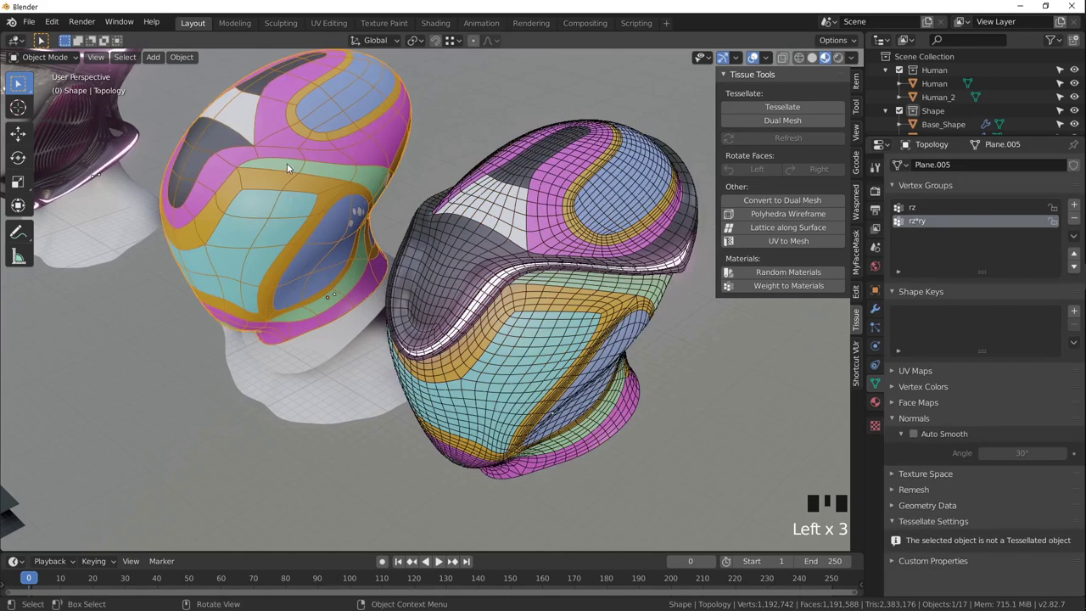
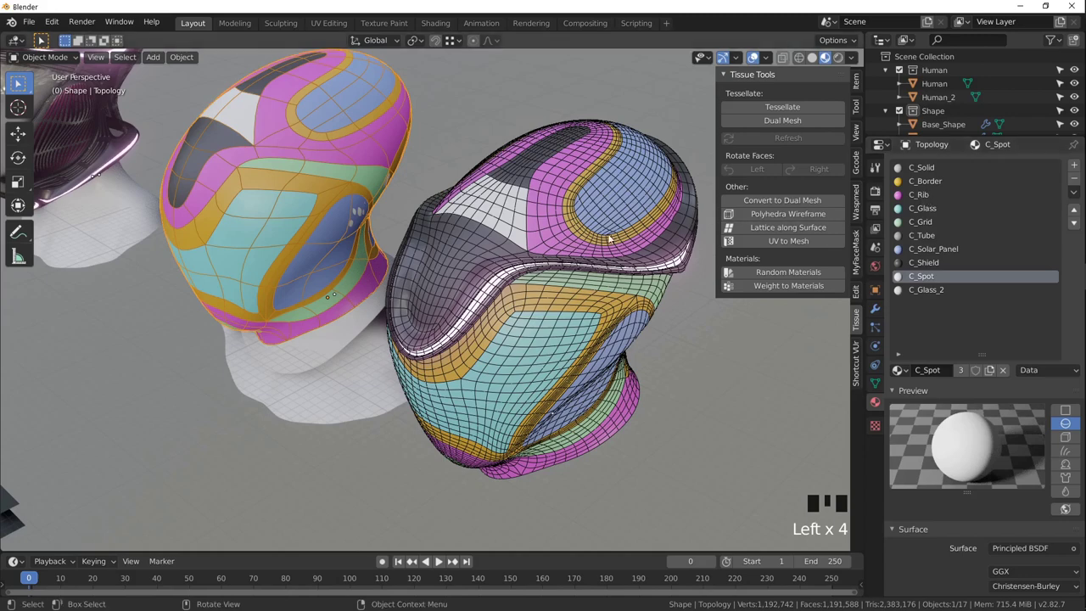
Set the material index so the ribs follow only the shell's pink bands, then refresh.
{"action": "left_click", "coordinate": [591, 243]}
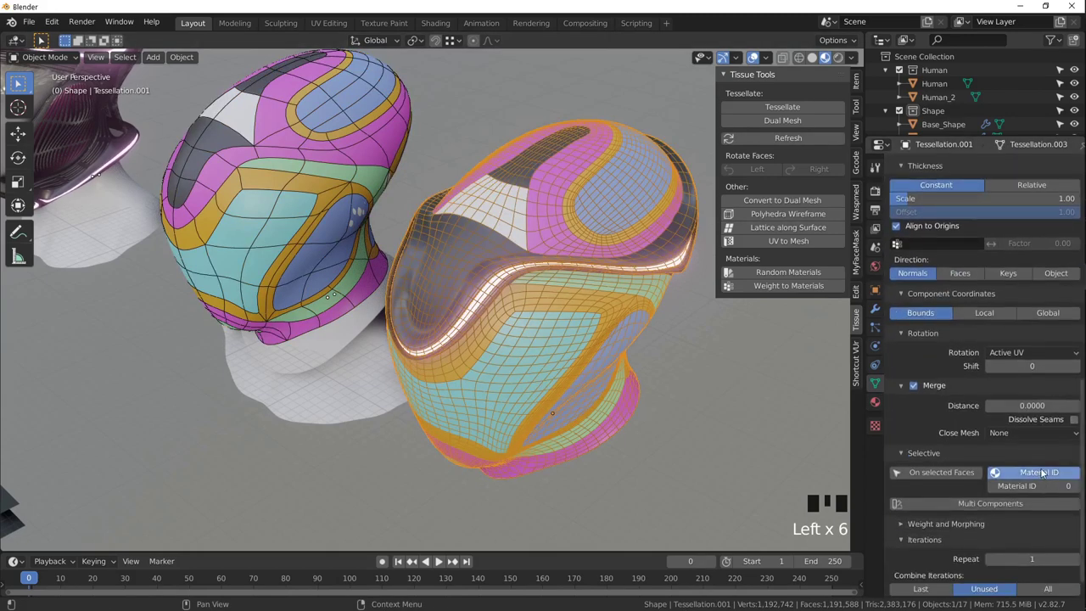
{"action": "left_click_drag", "start_coordinate": [1081, 488], "coordinate": [1075, 370]}
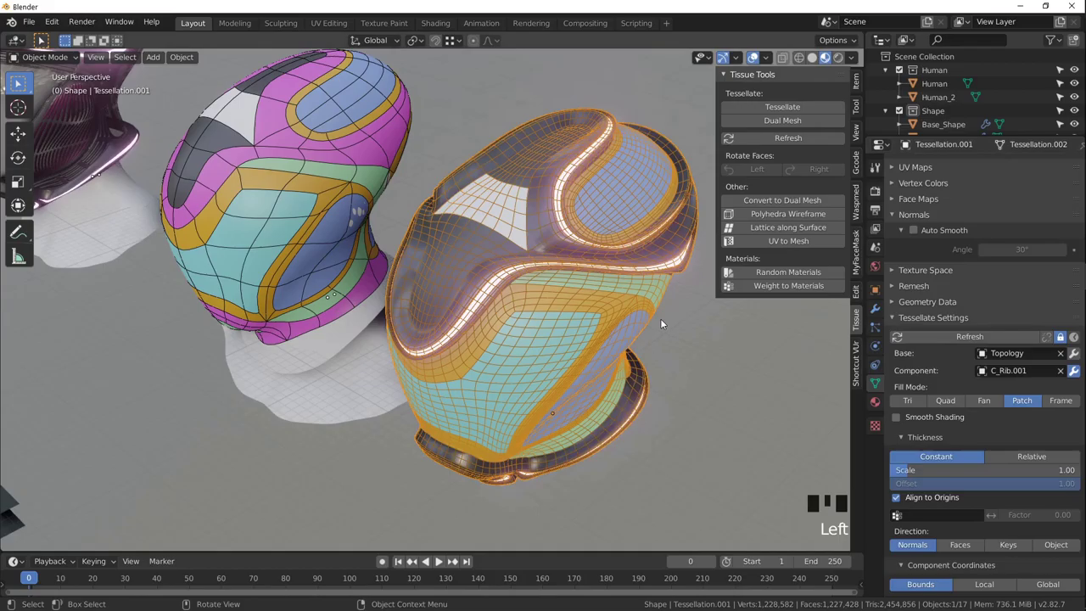
{"action": "middle_click", "coordinate": [1075, 370]}
{"action": "left_click", "coordinate": [1074, 370]}
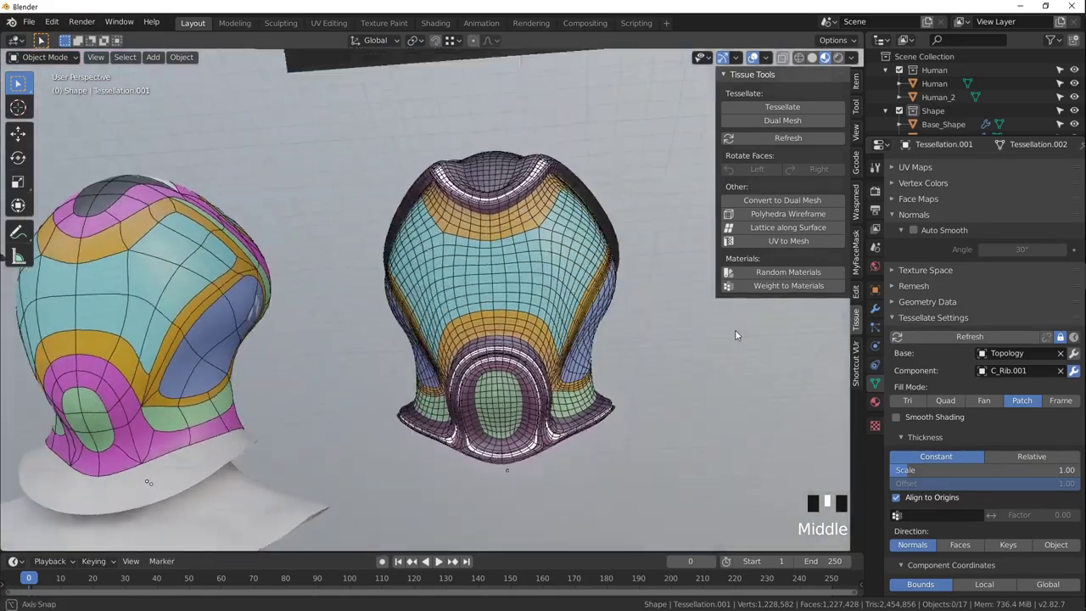